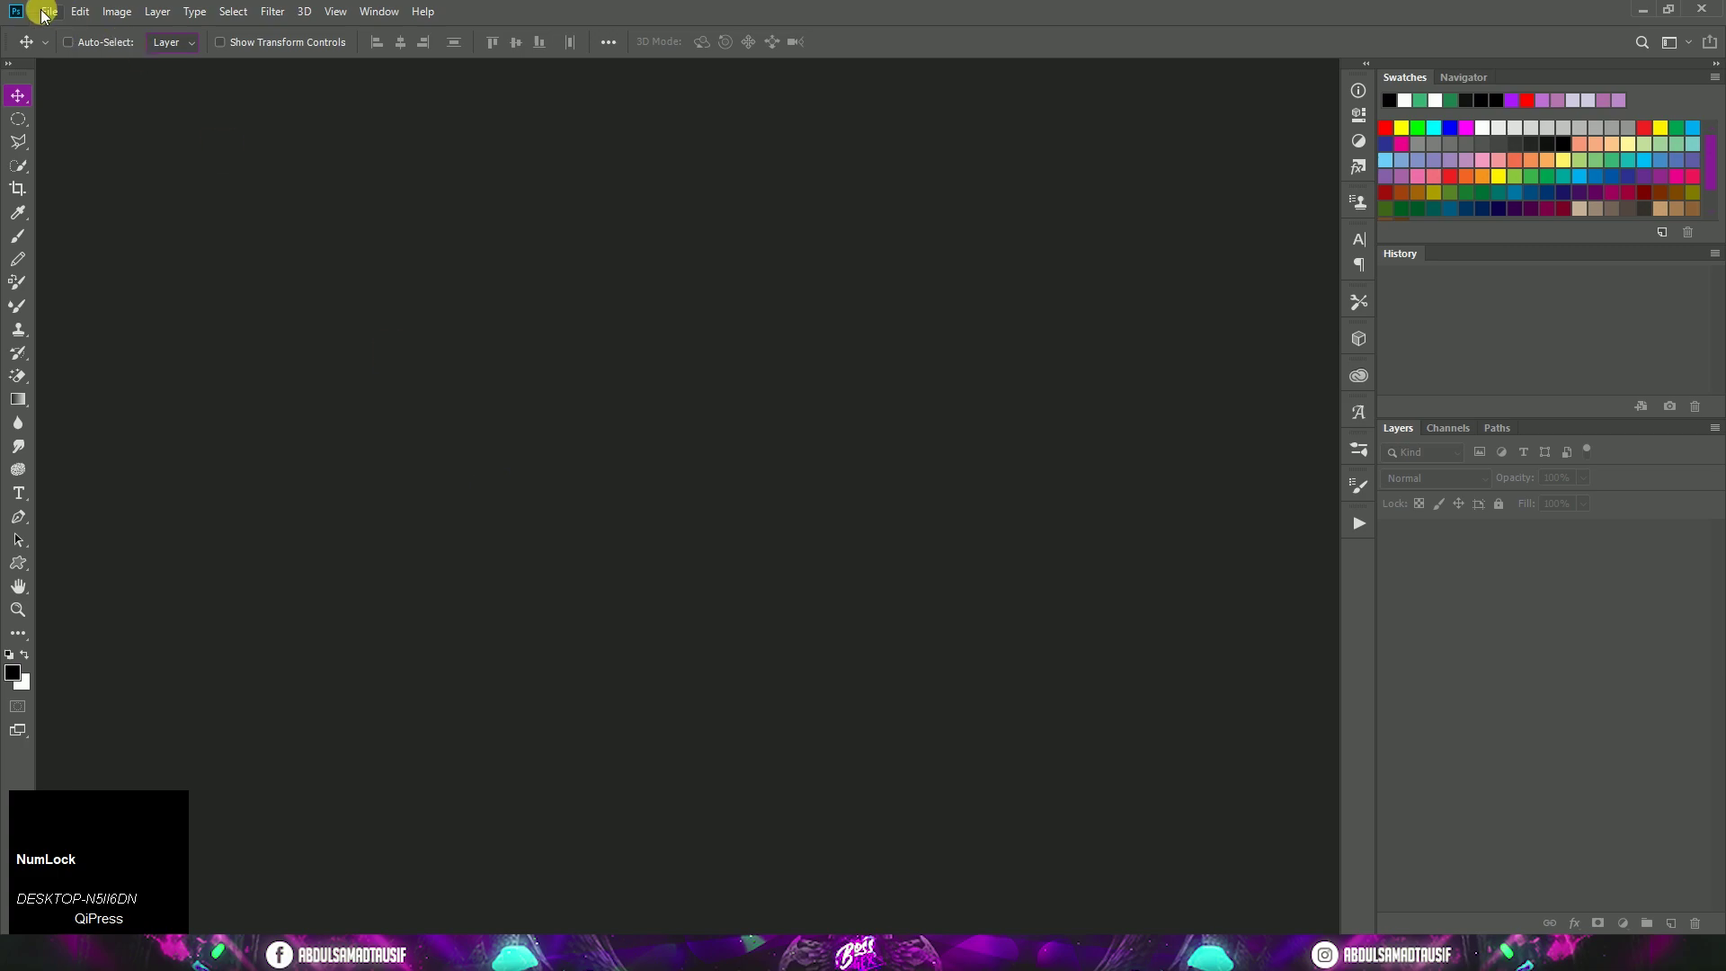
# Create a new 1280×720 pixel document at 72 ppi with a white background
pyautogui.click(46, 19)
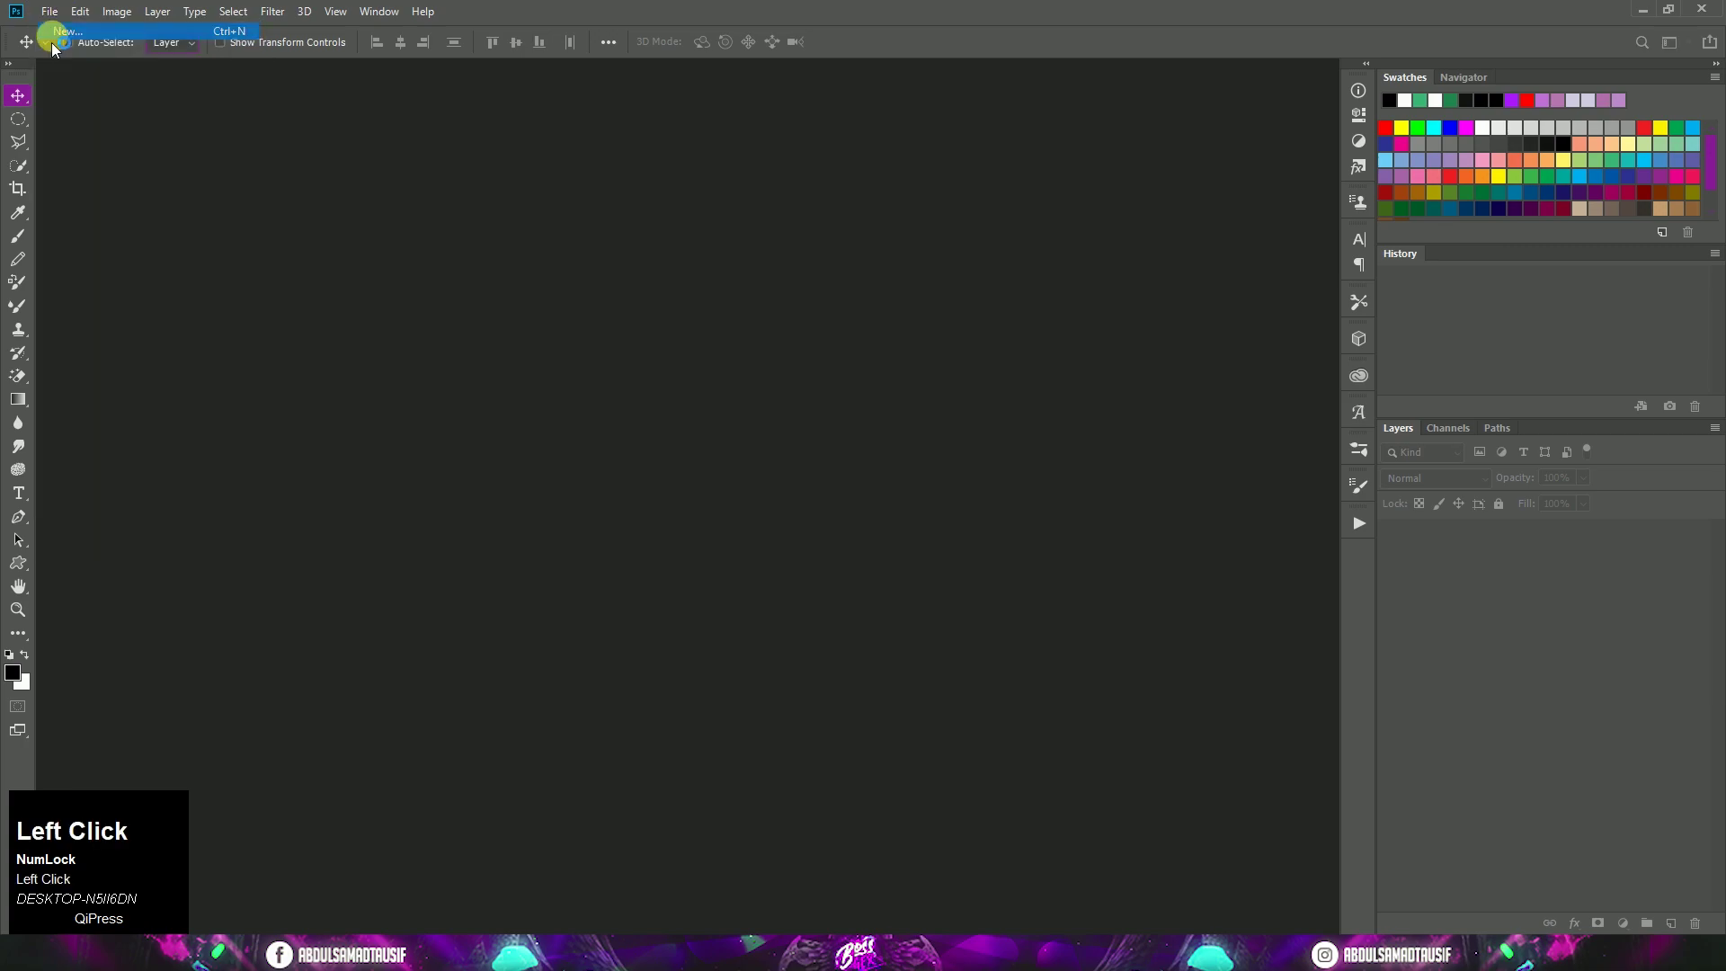
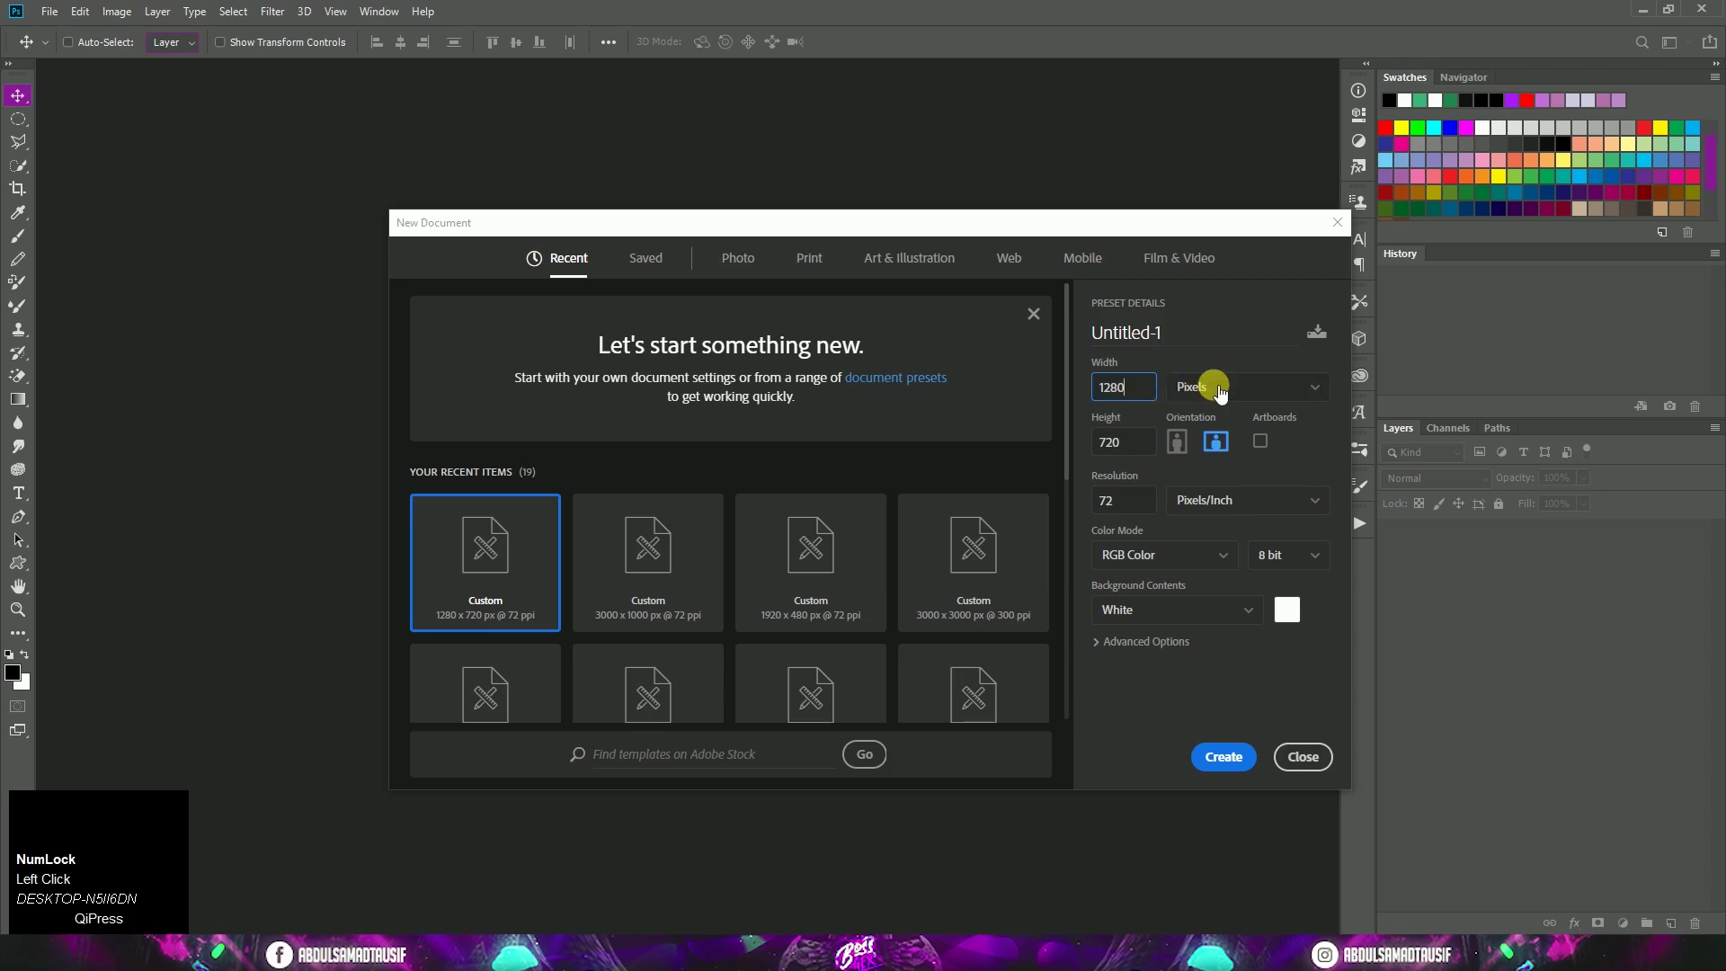
pyautogui.click(1219, 395)
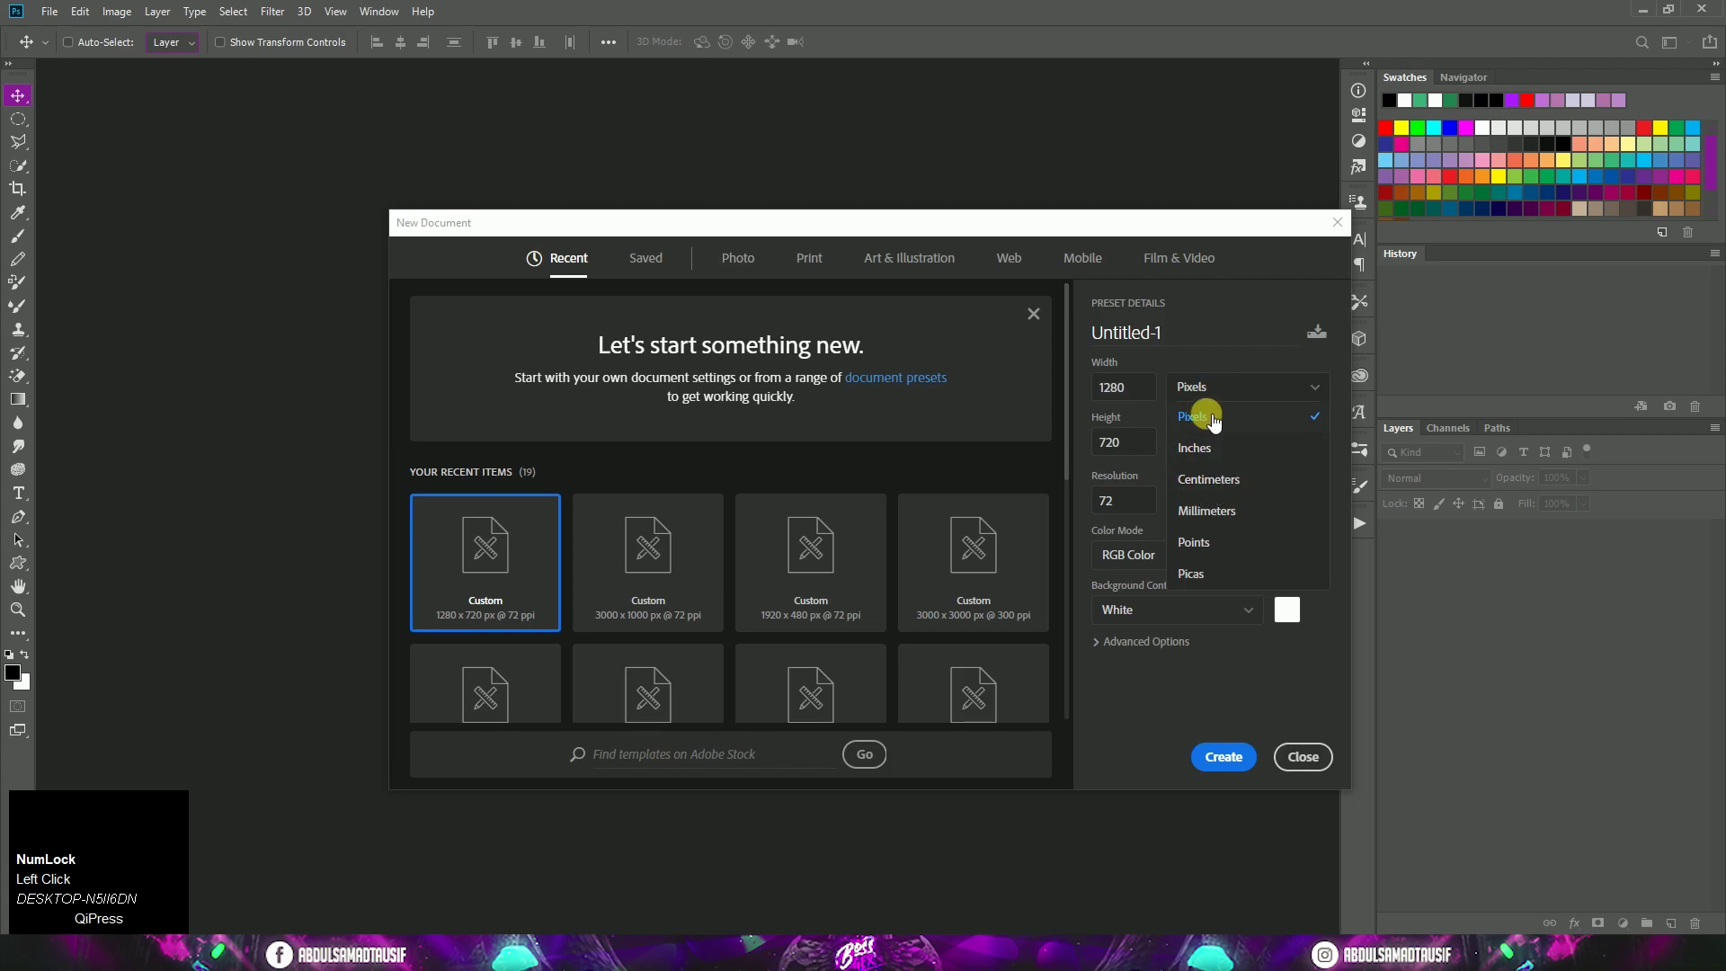
pyautogui.click(1222, 367)
pyautogui.scroll(-3)
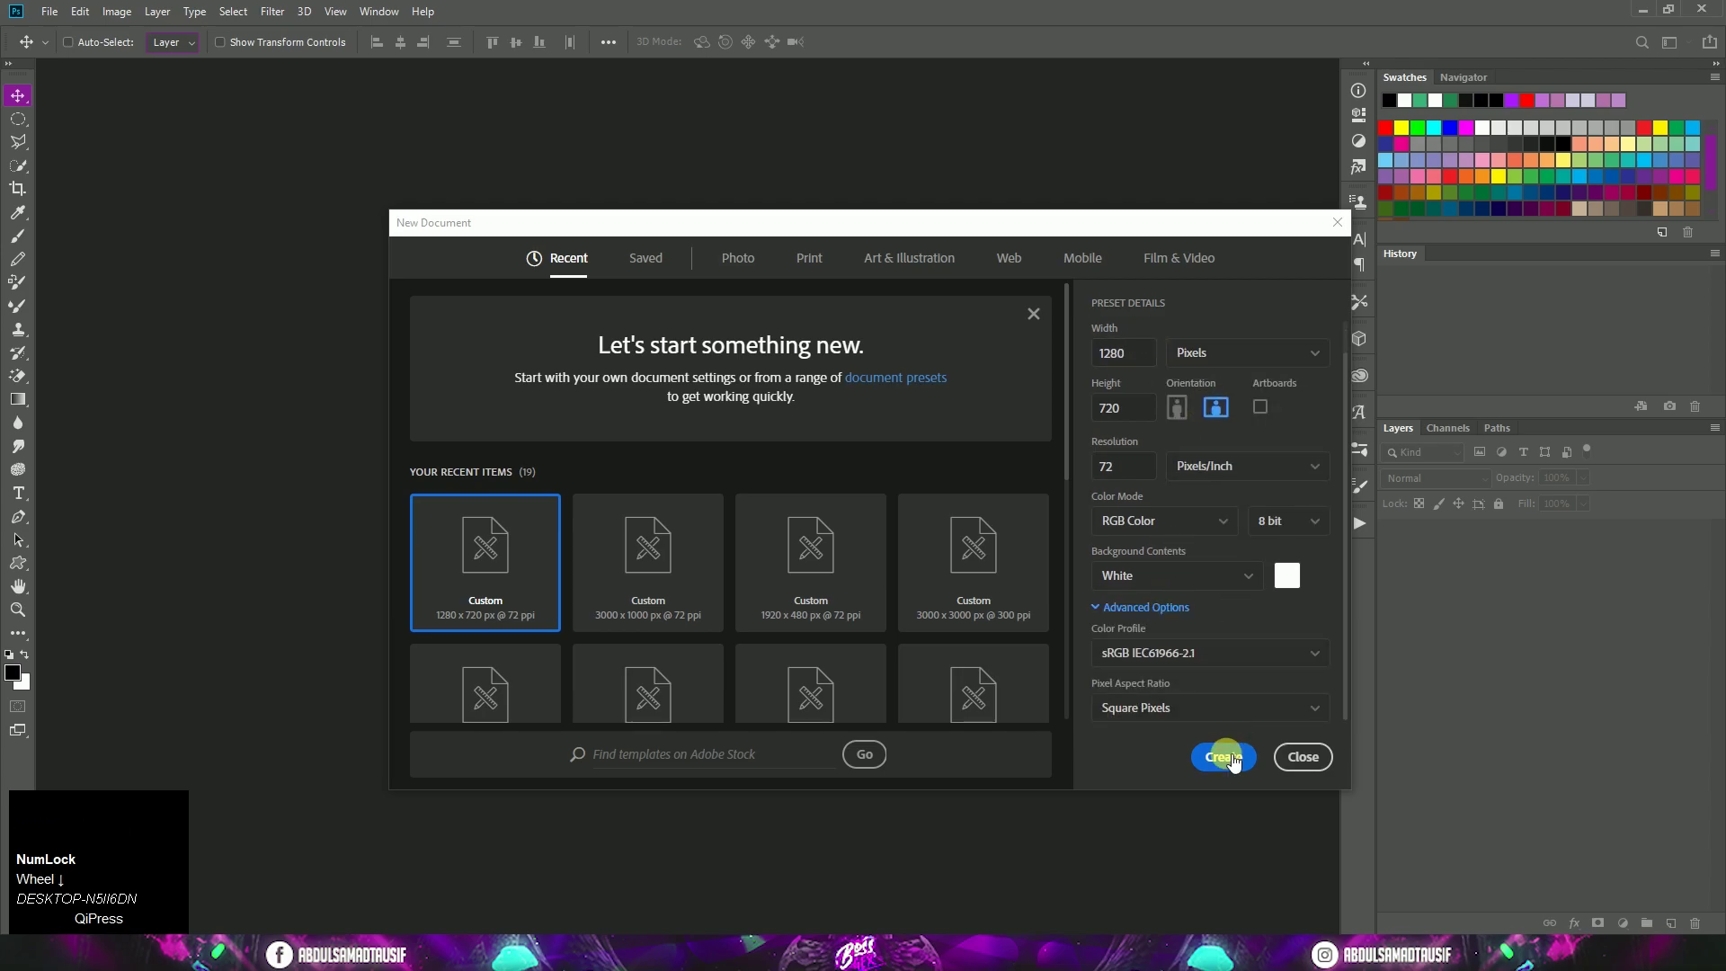
pyautogui.click(1241, 768)
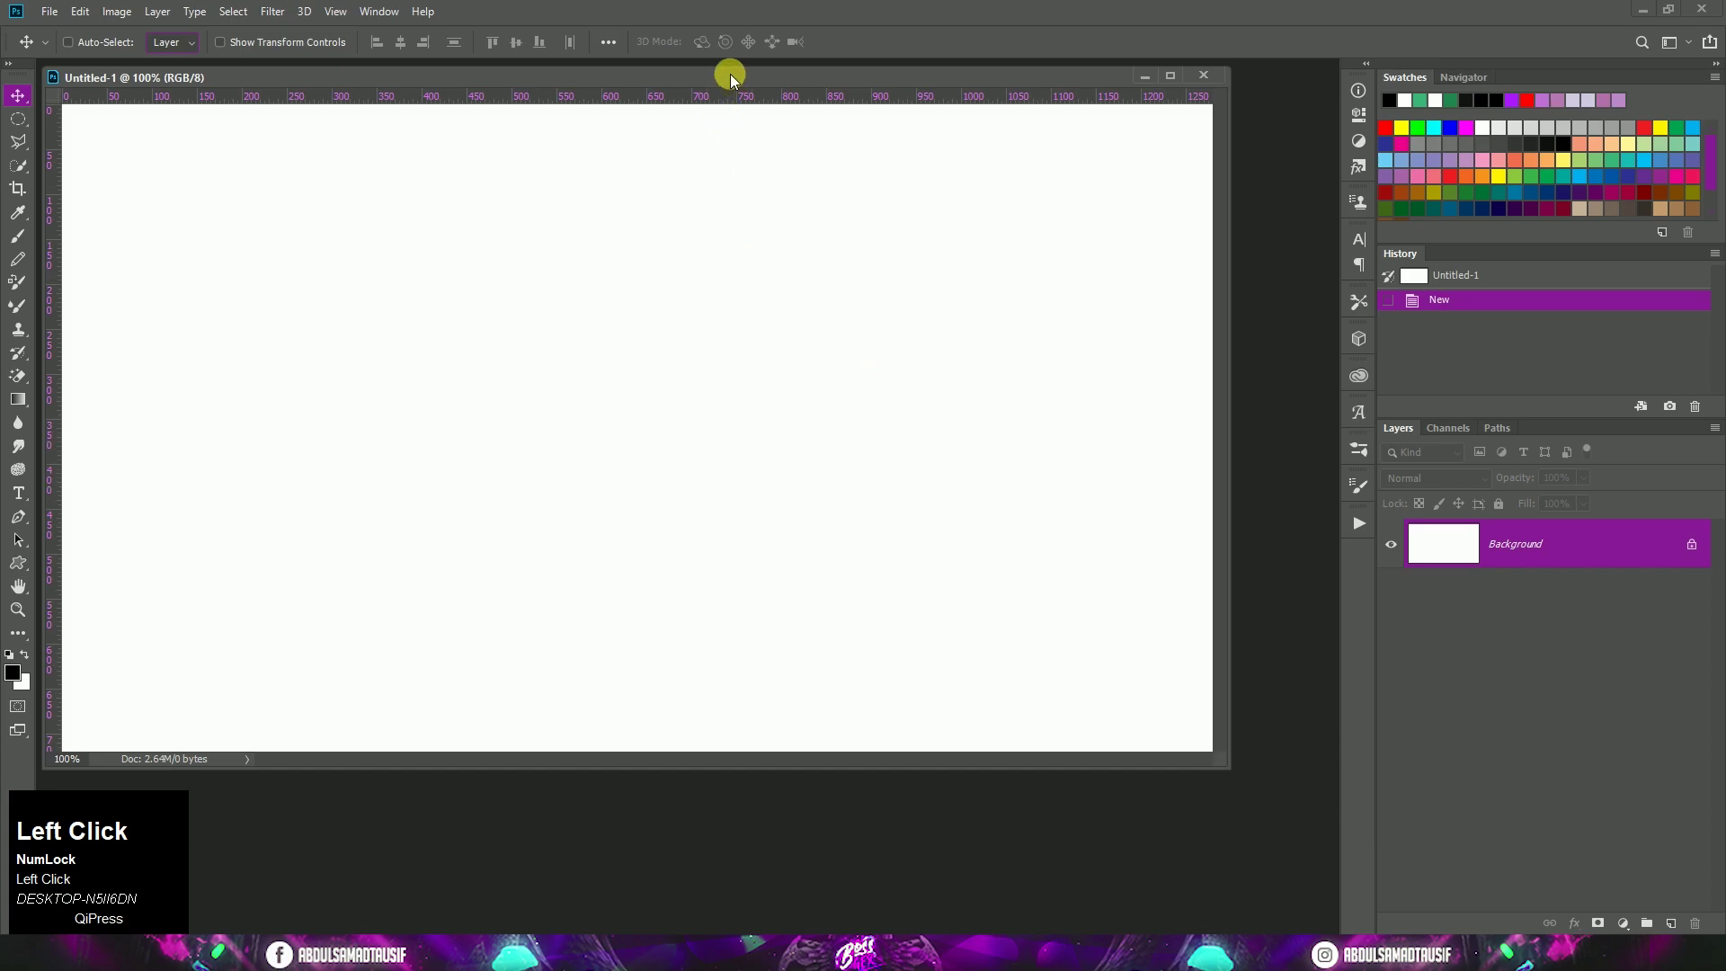
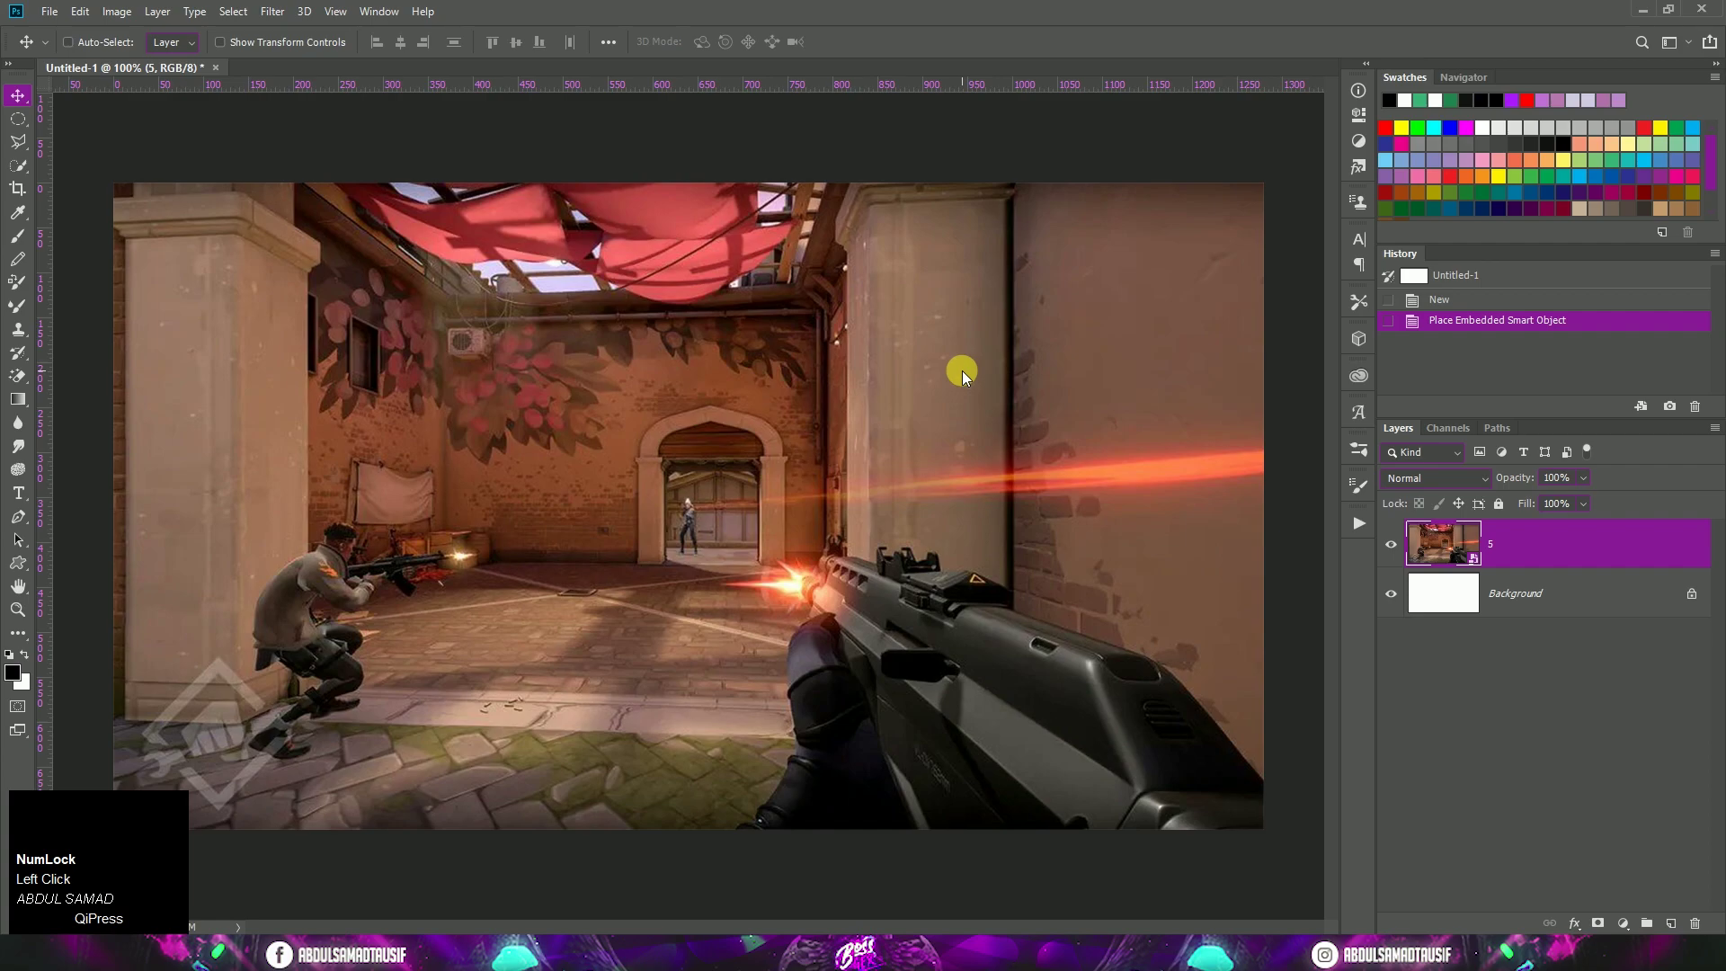
# Place the gameplay screenshot and darken it with a black fill layer in Multiply at 80% opacity
pyautogui.click(51, 23)
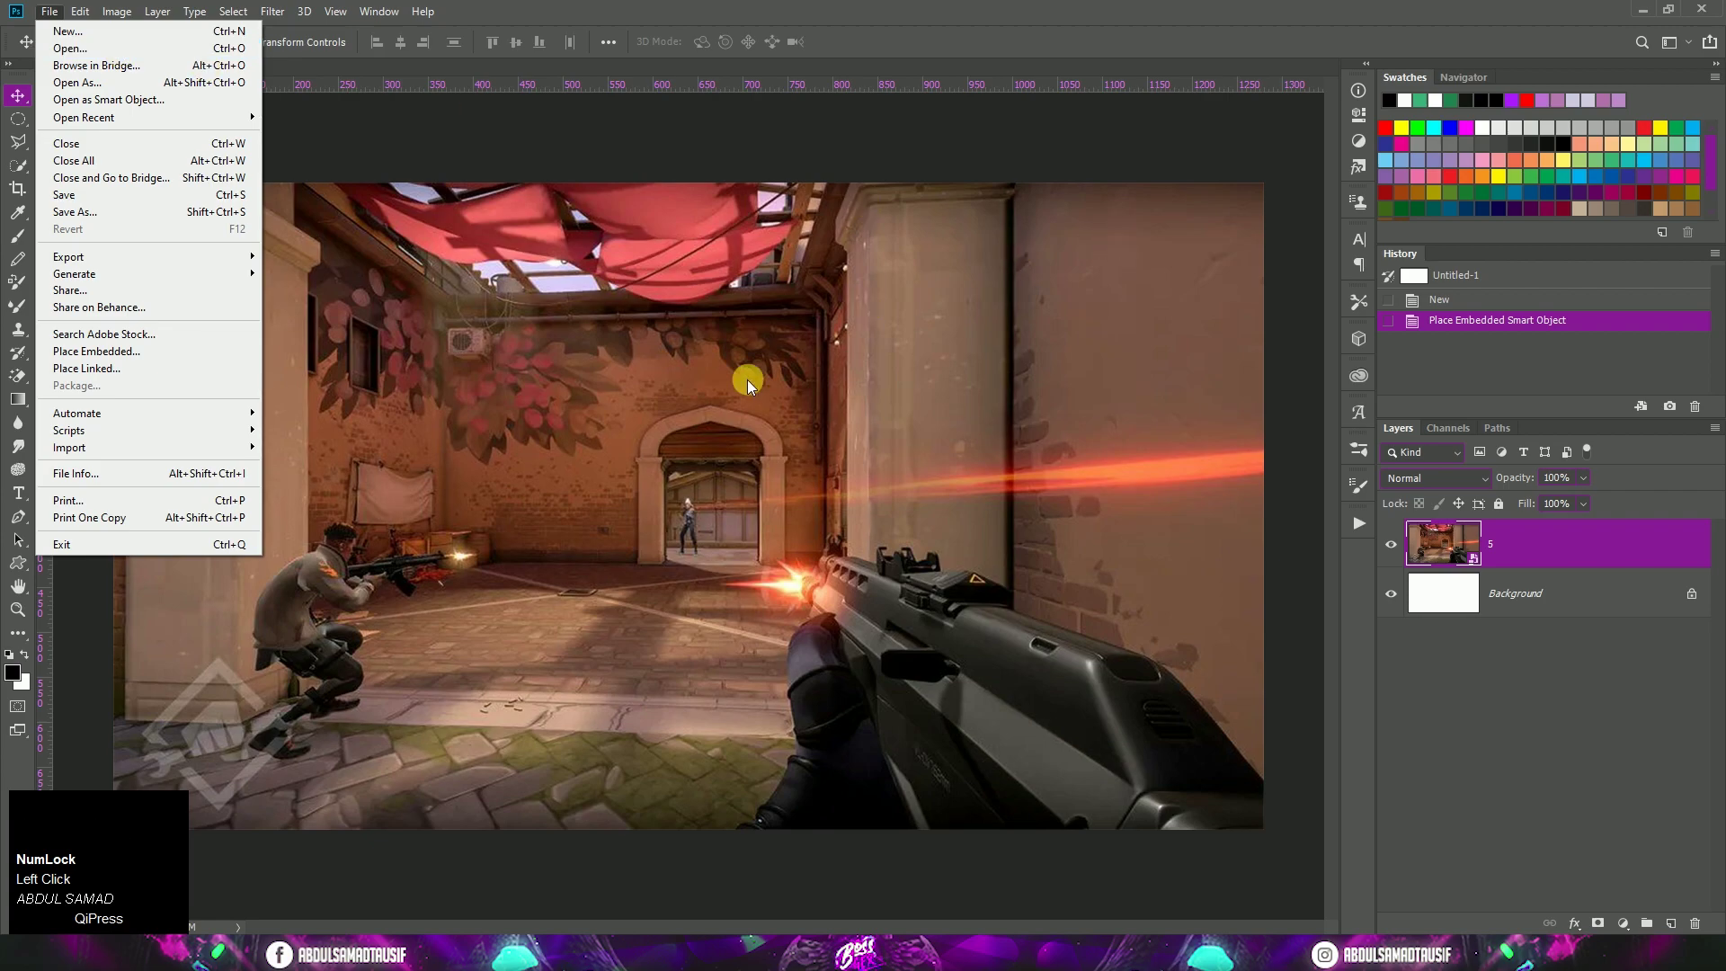
pyautogui.click(754, 389)
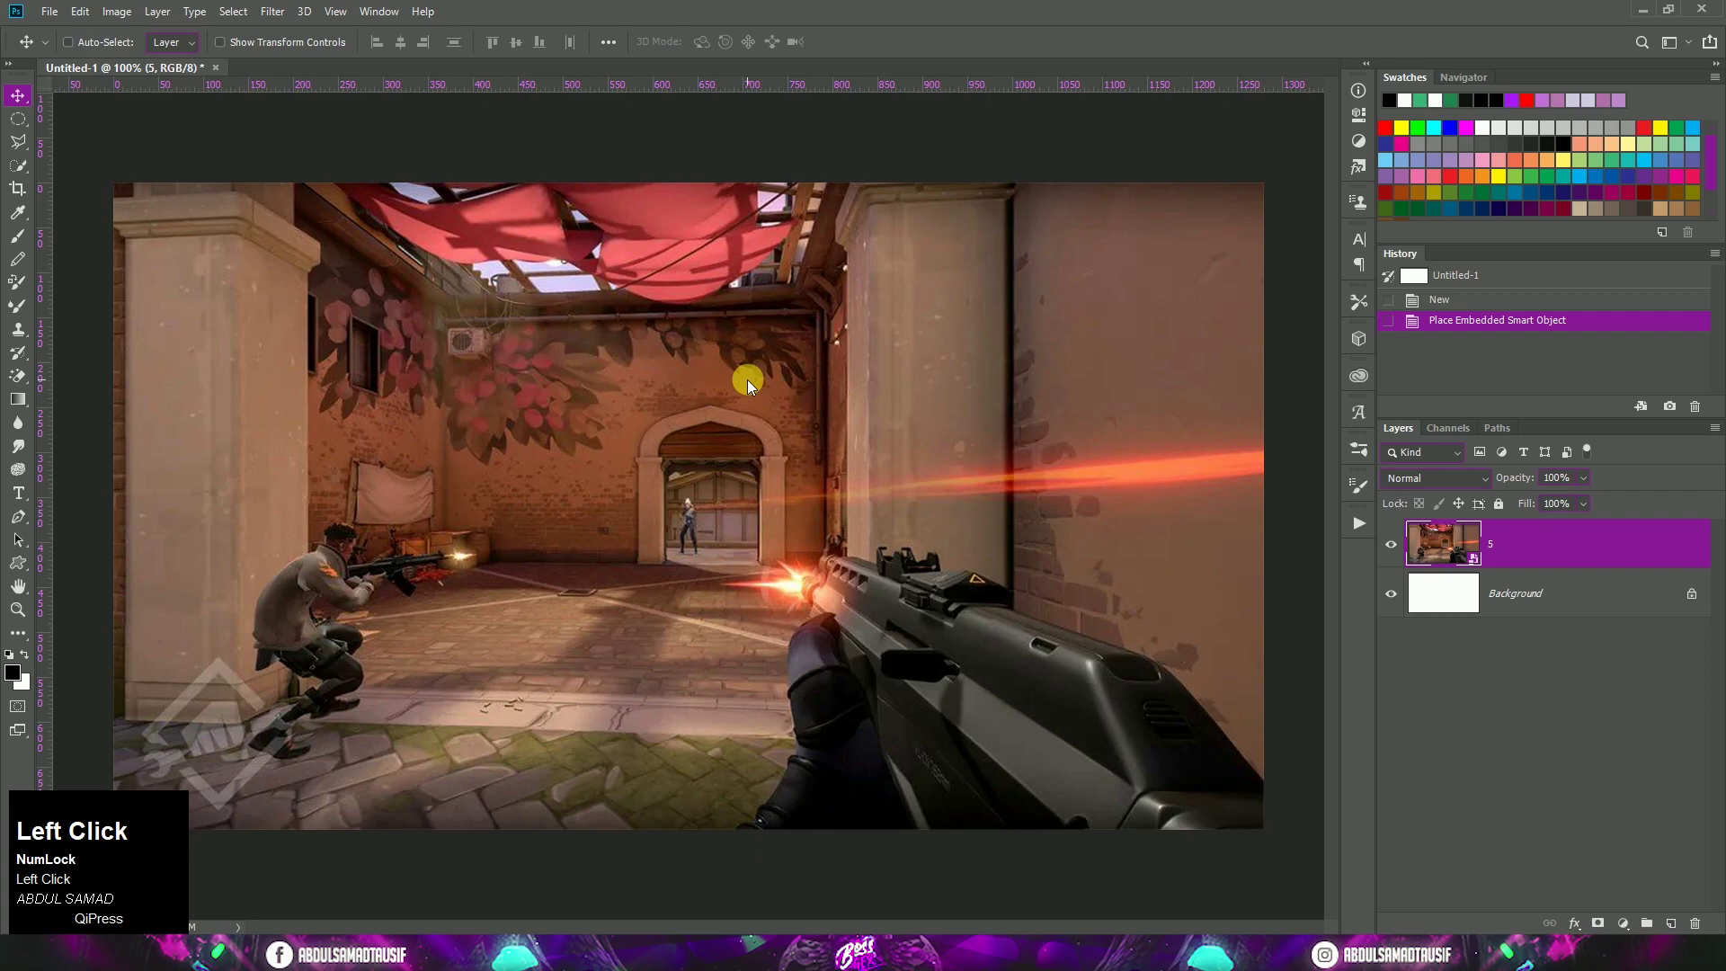
pyautogui.click(1633, 928)
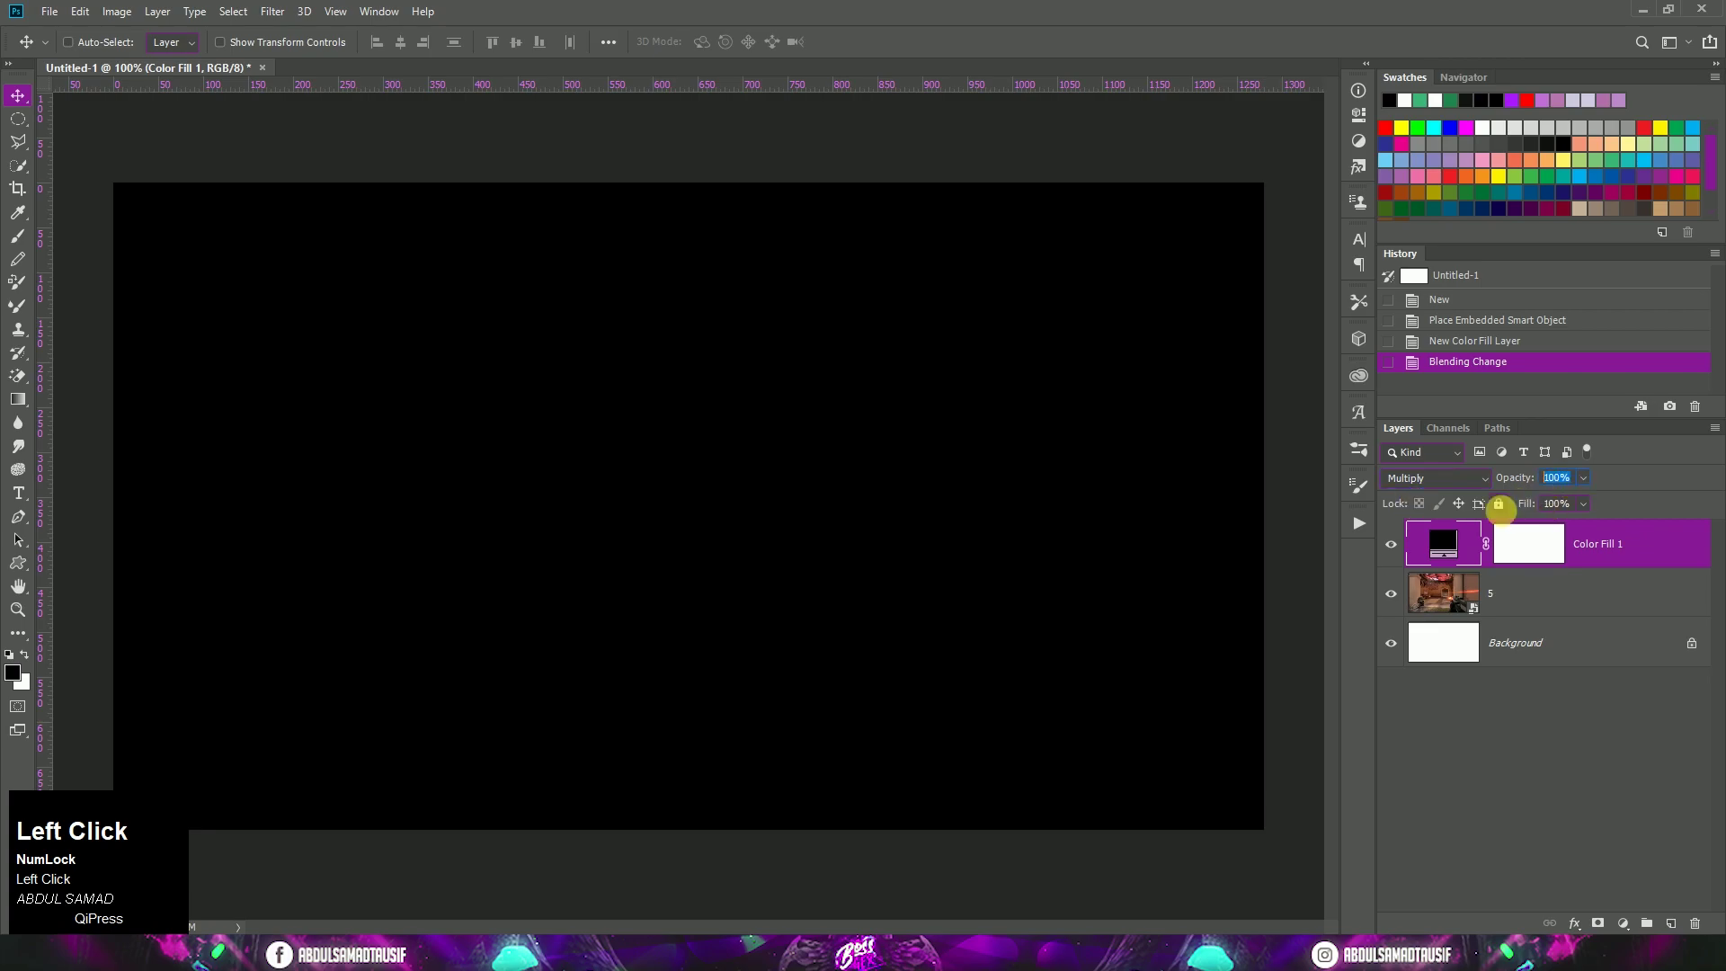
pyautogui.write('80')
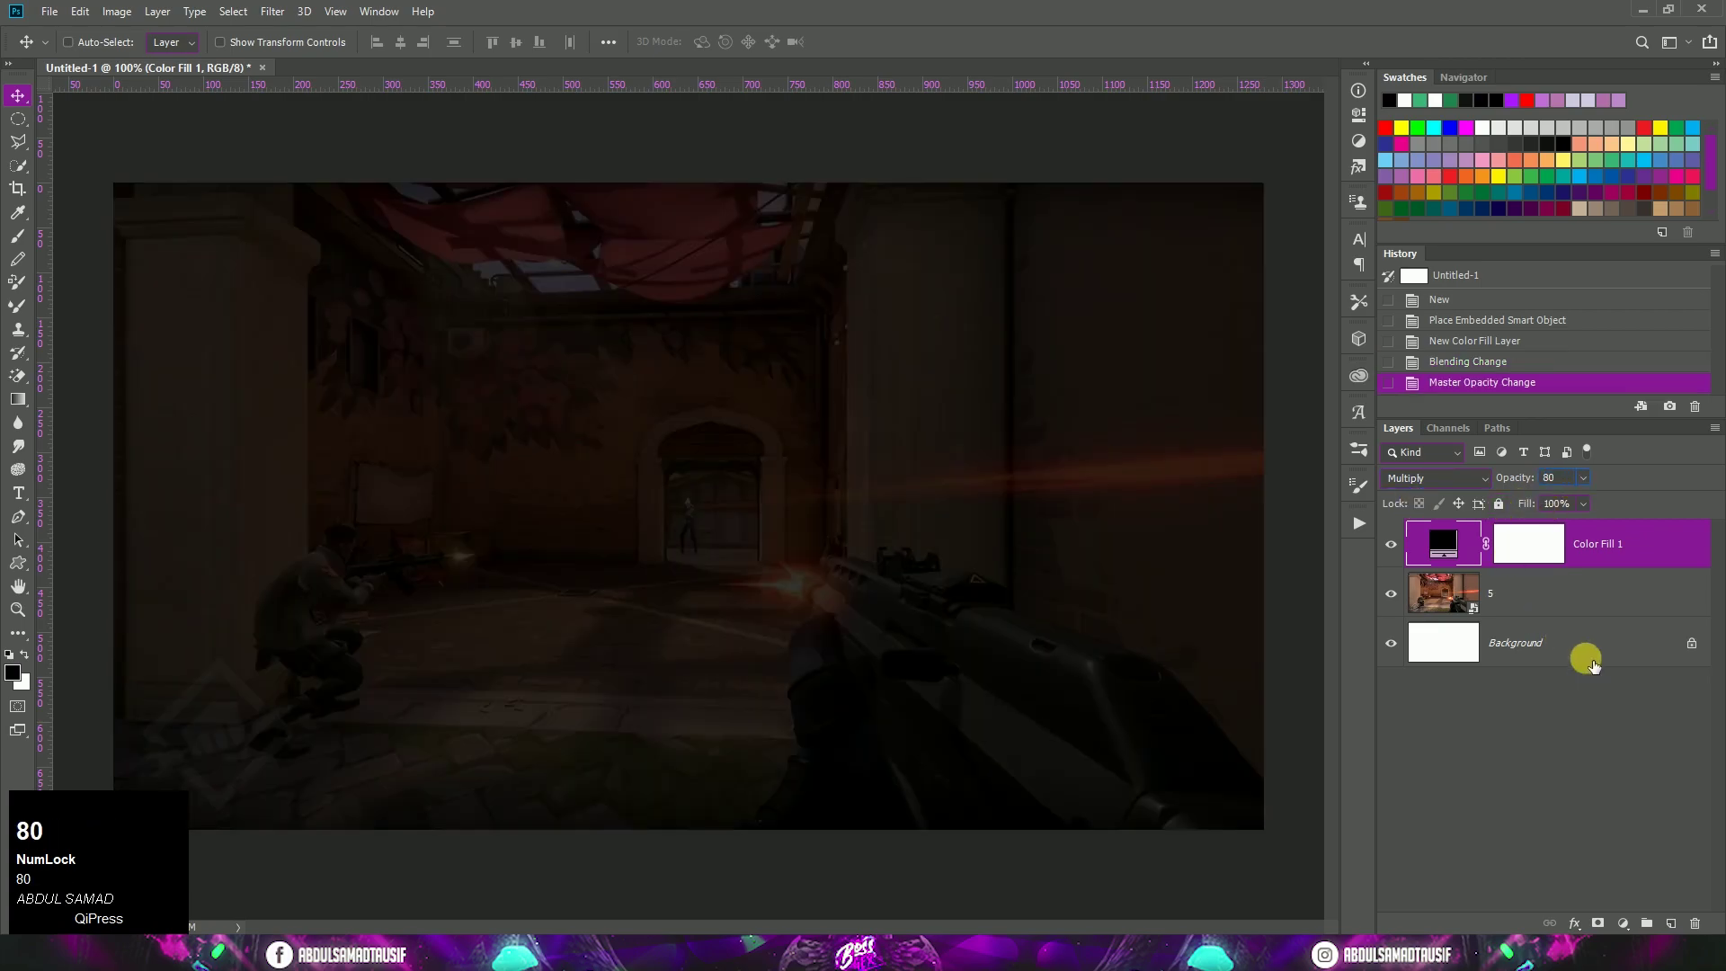
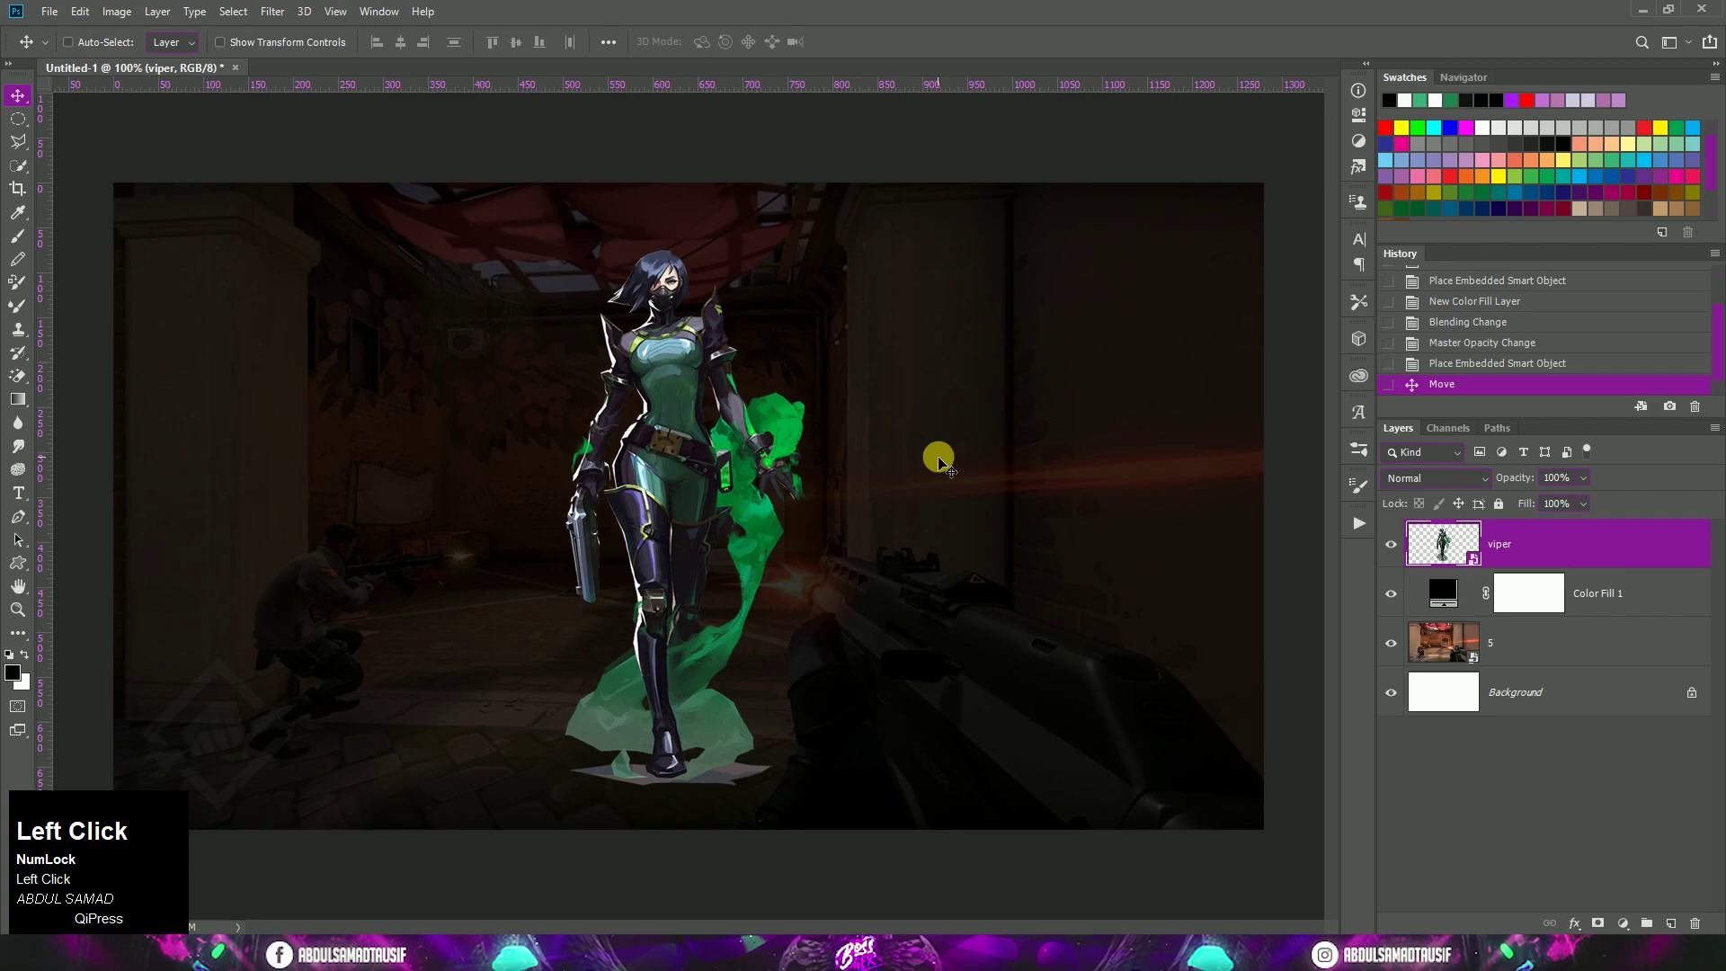
# Type white 'bossgfx' in Casanova Scotia with zero tracking and select its layer for scaling
pyautogui.press('t')
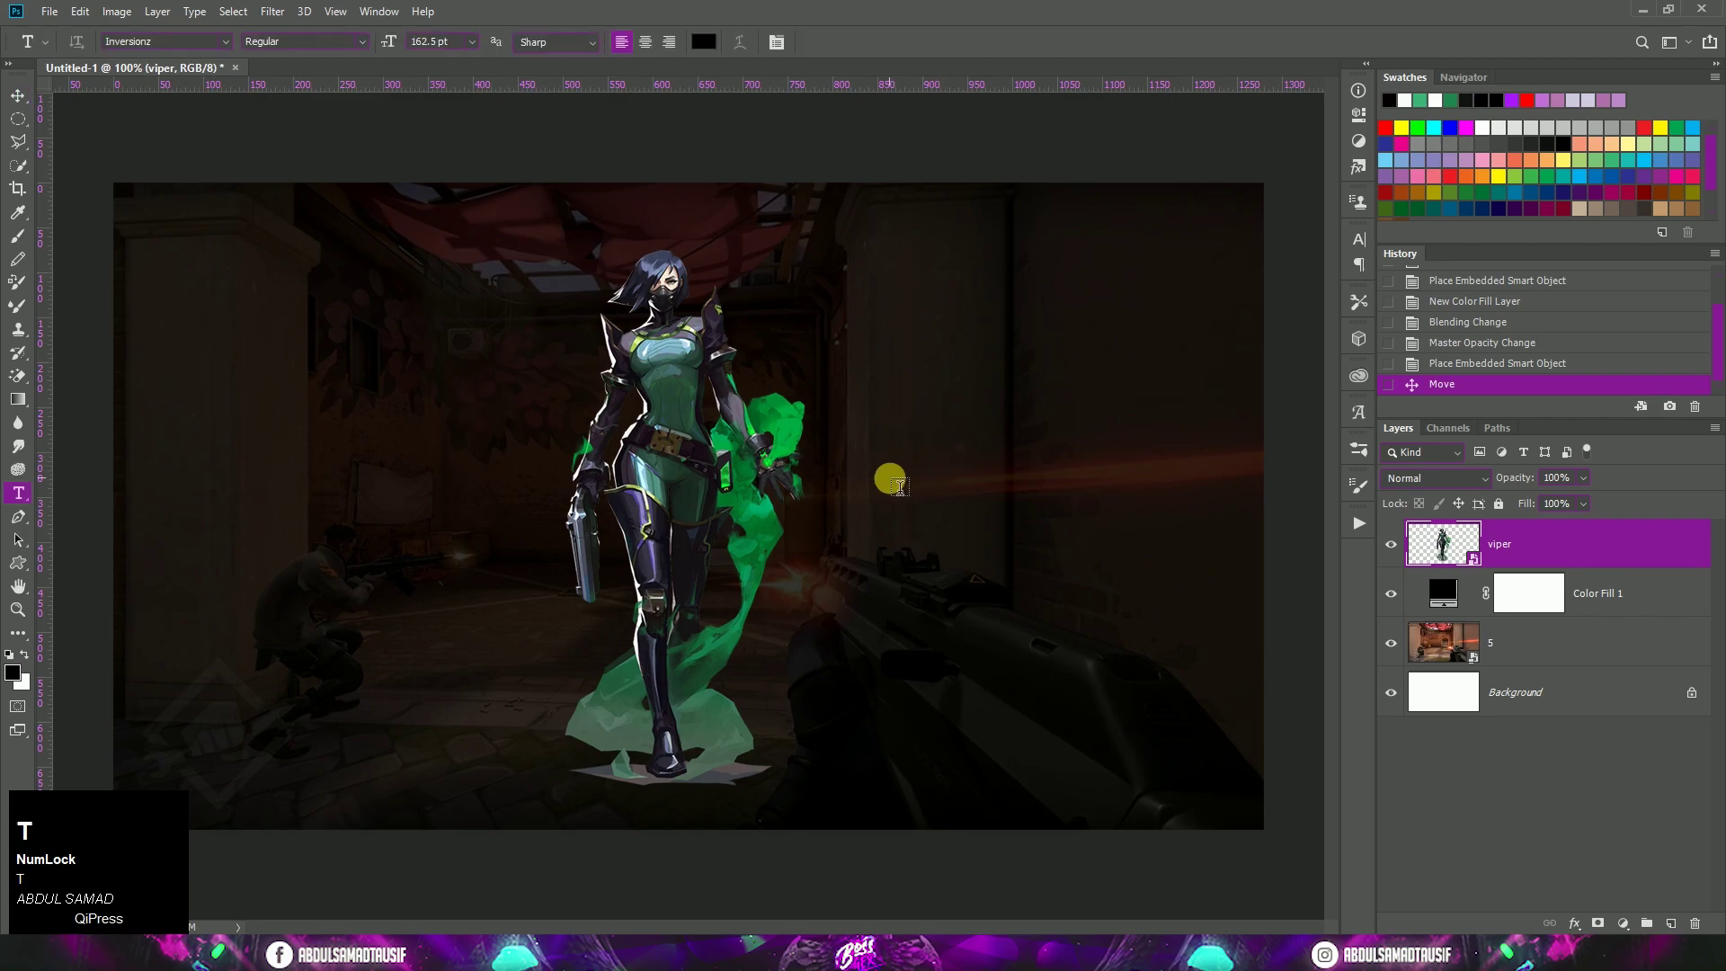
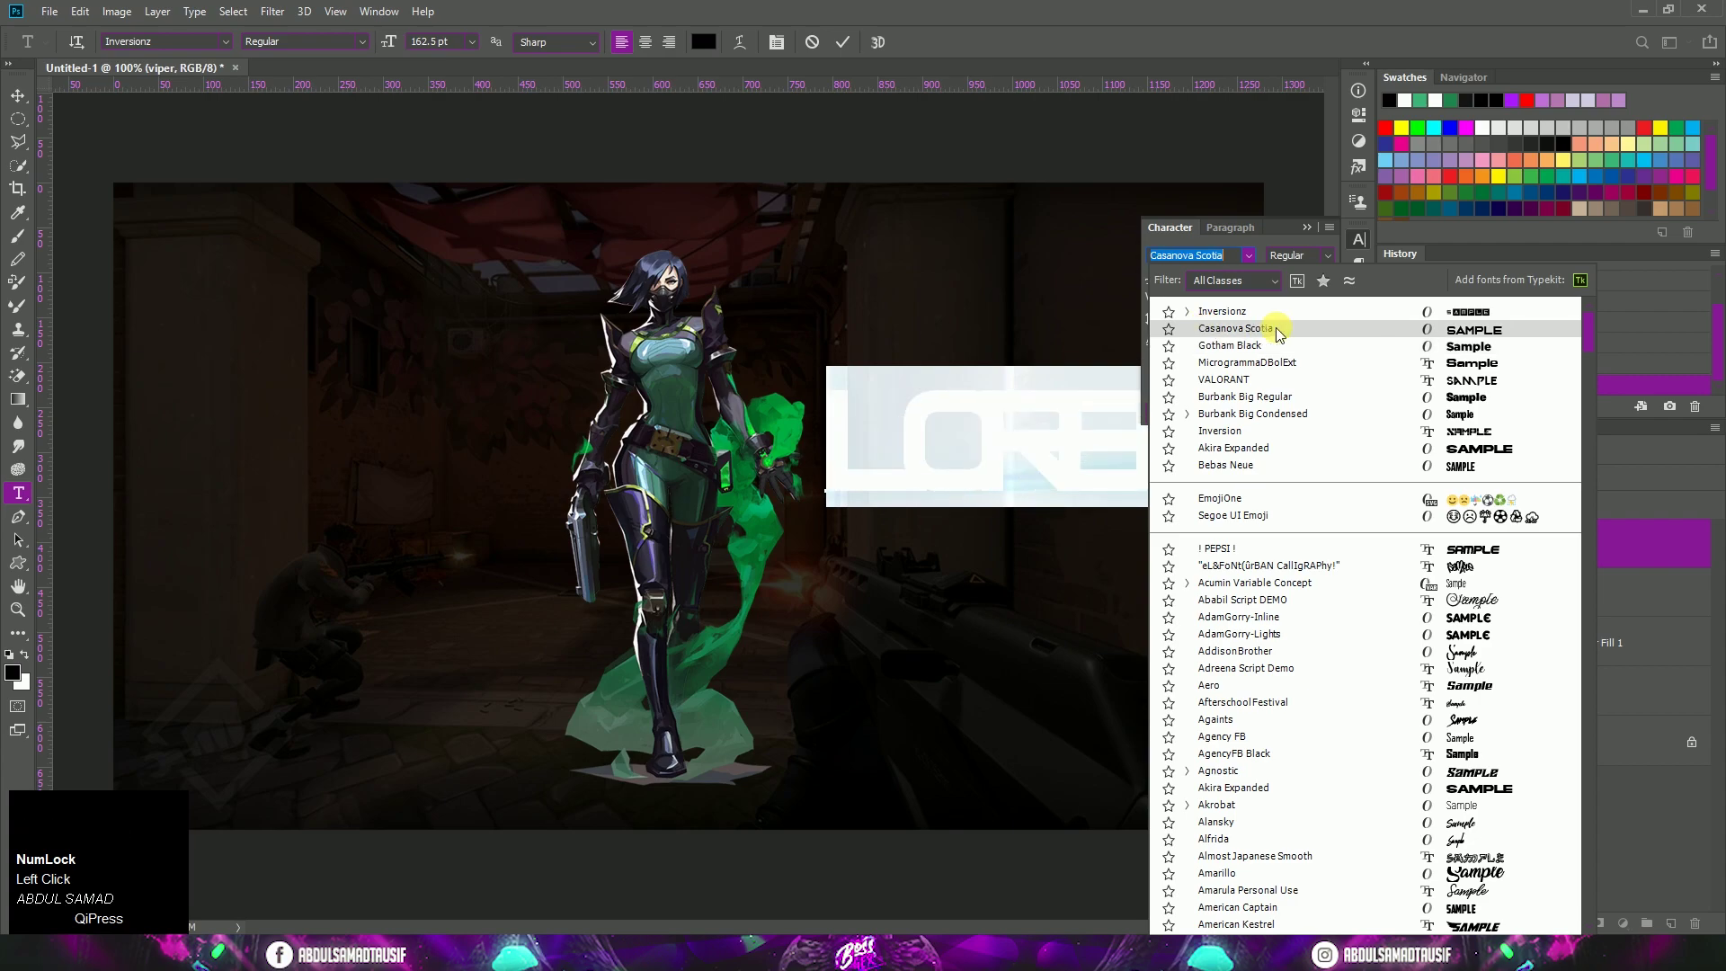
pyautogui.click(1282, 338)
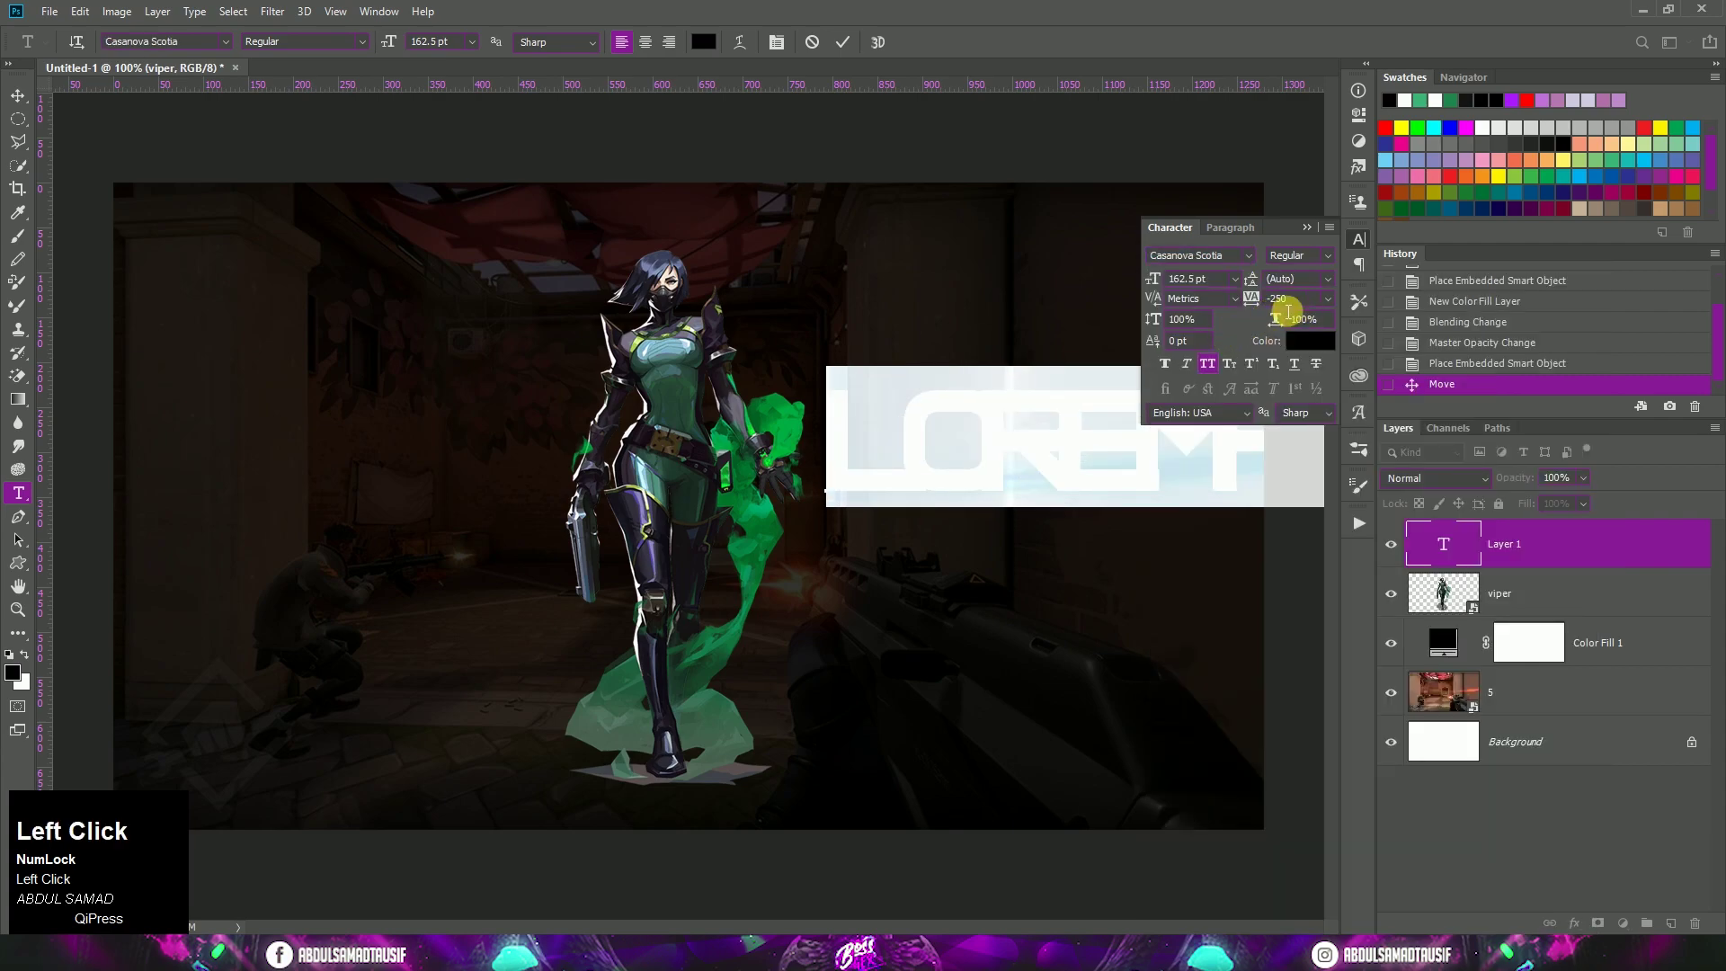
pyautogui.click(1336, 311)
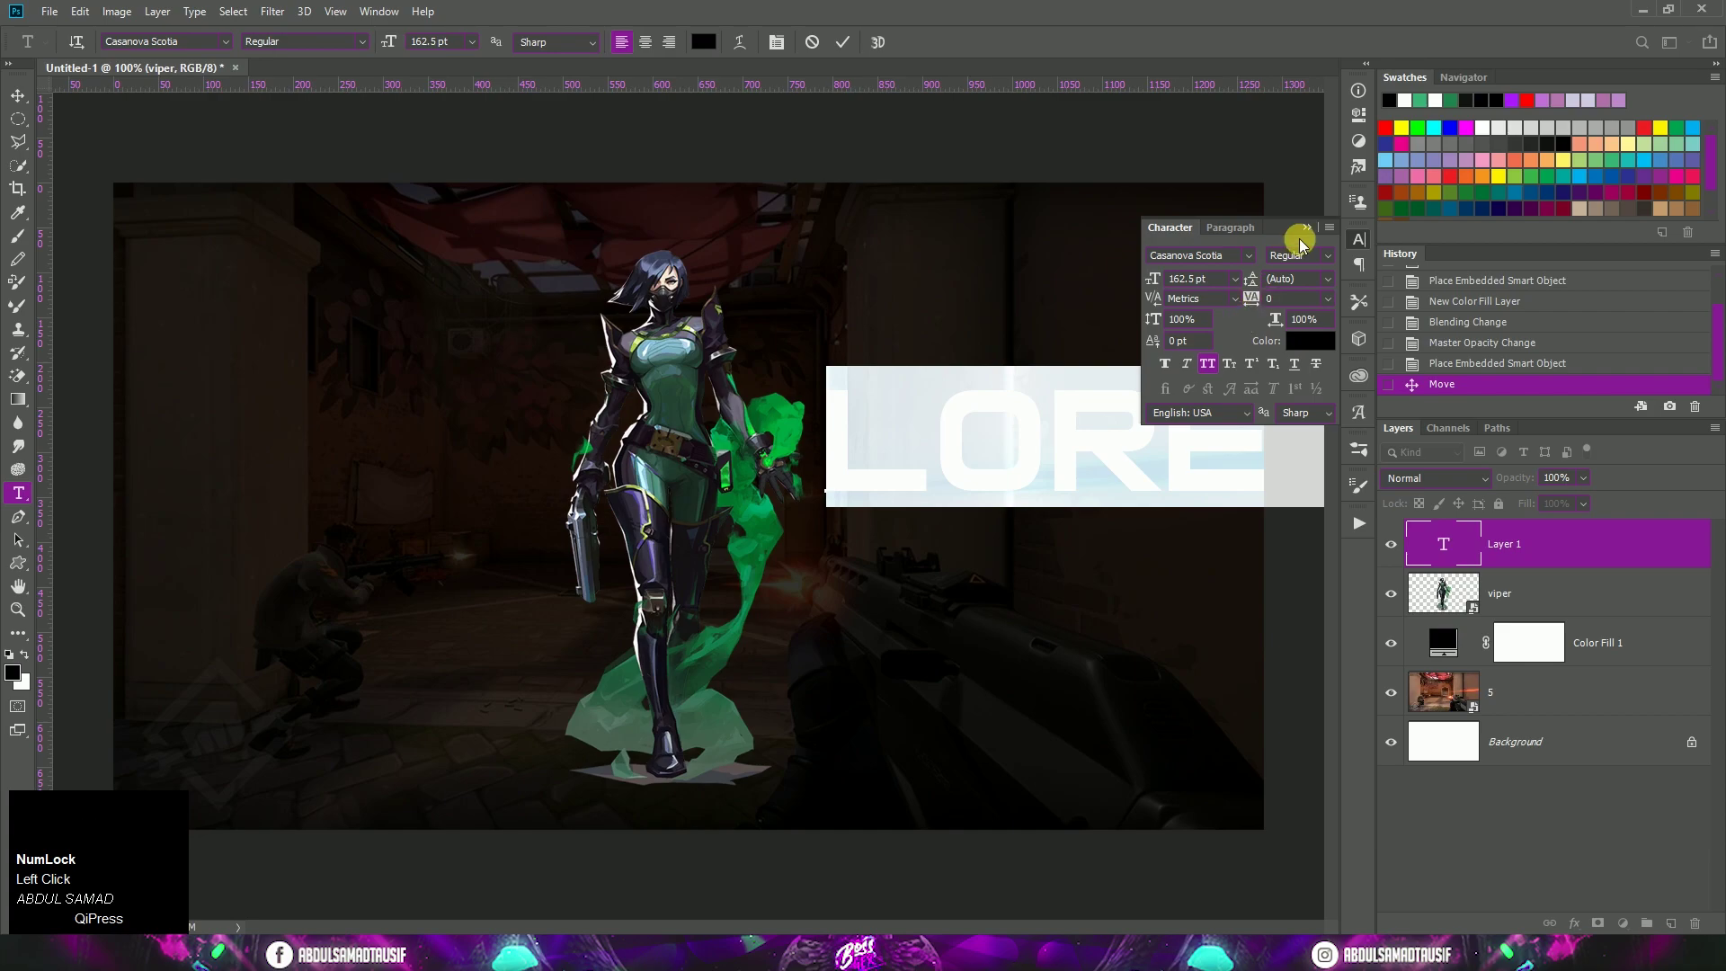
pyautogui.click(1326, 352)
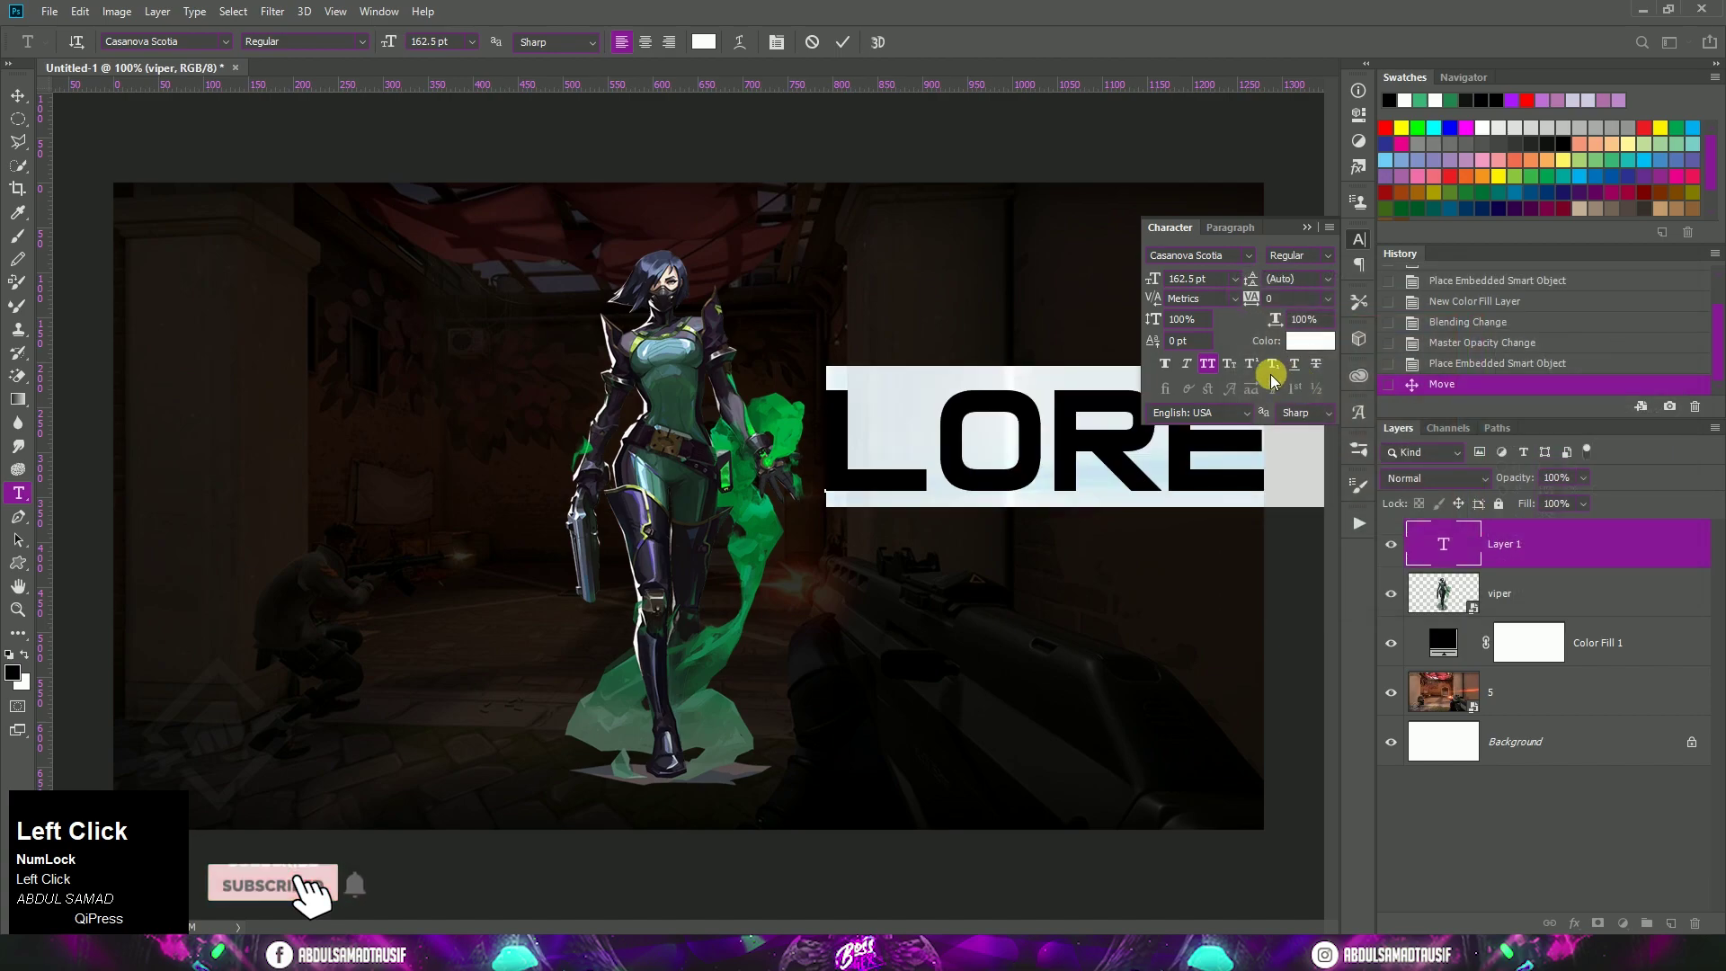
pyautogui.write('bossgfx')
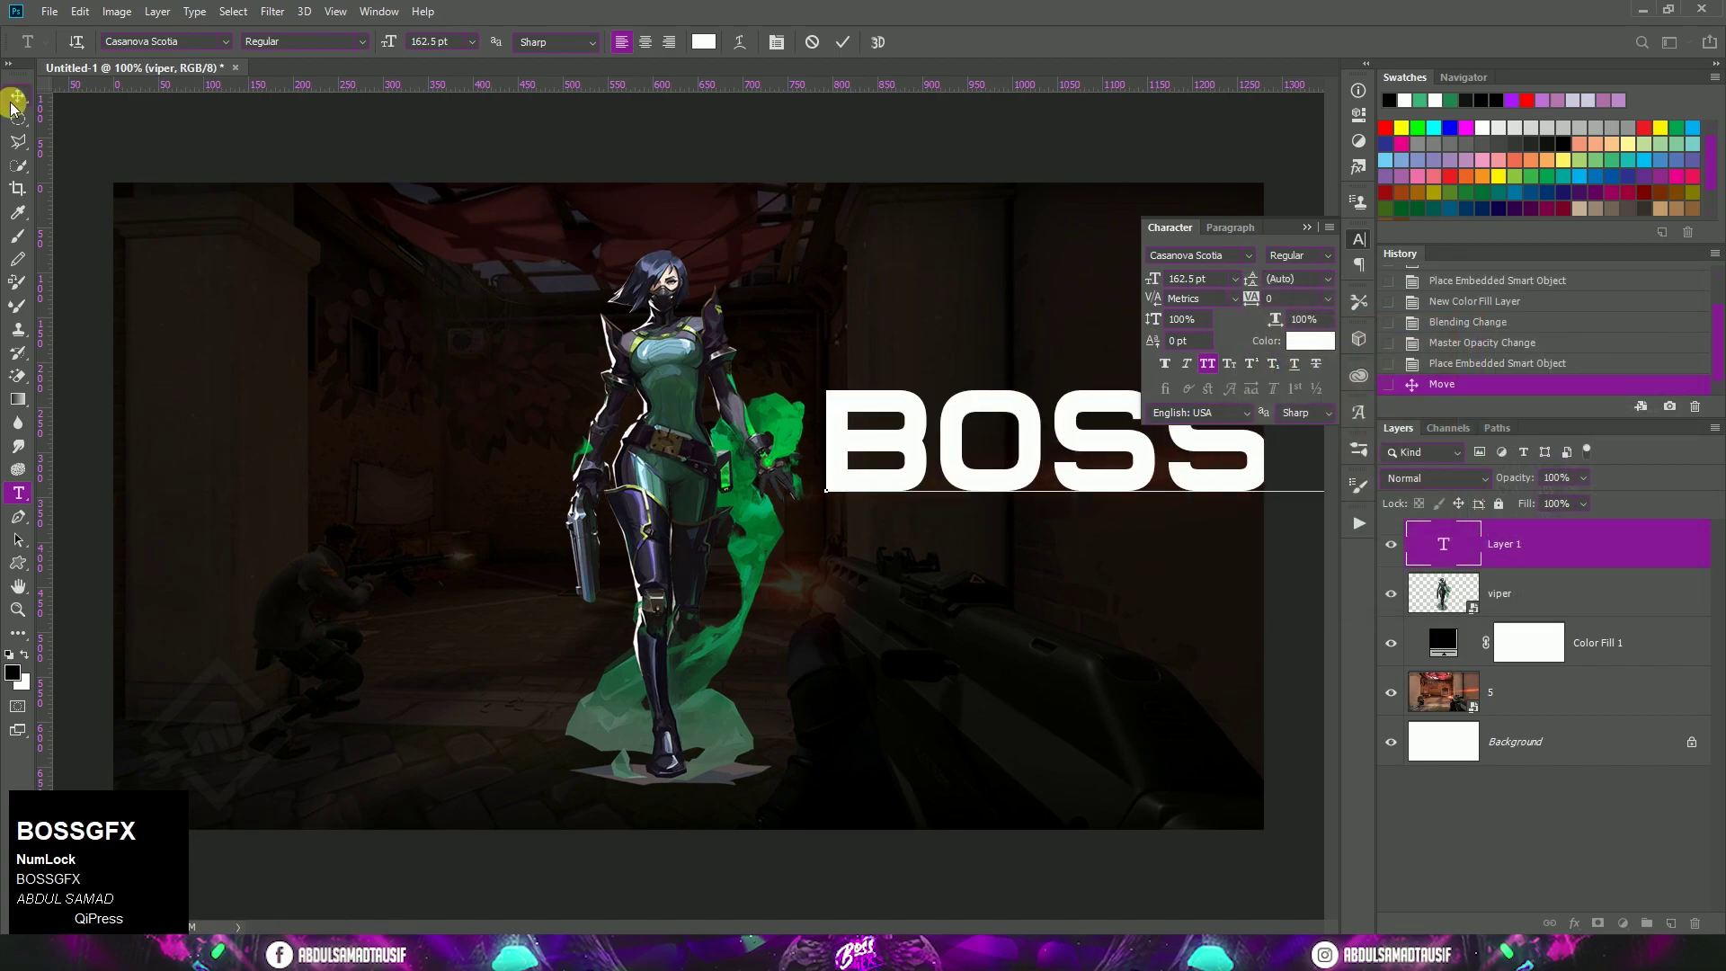
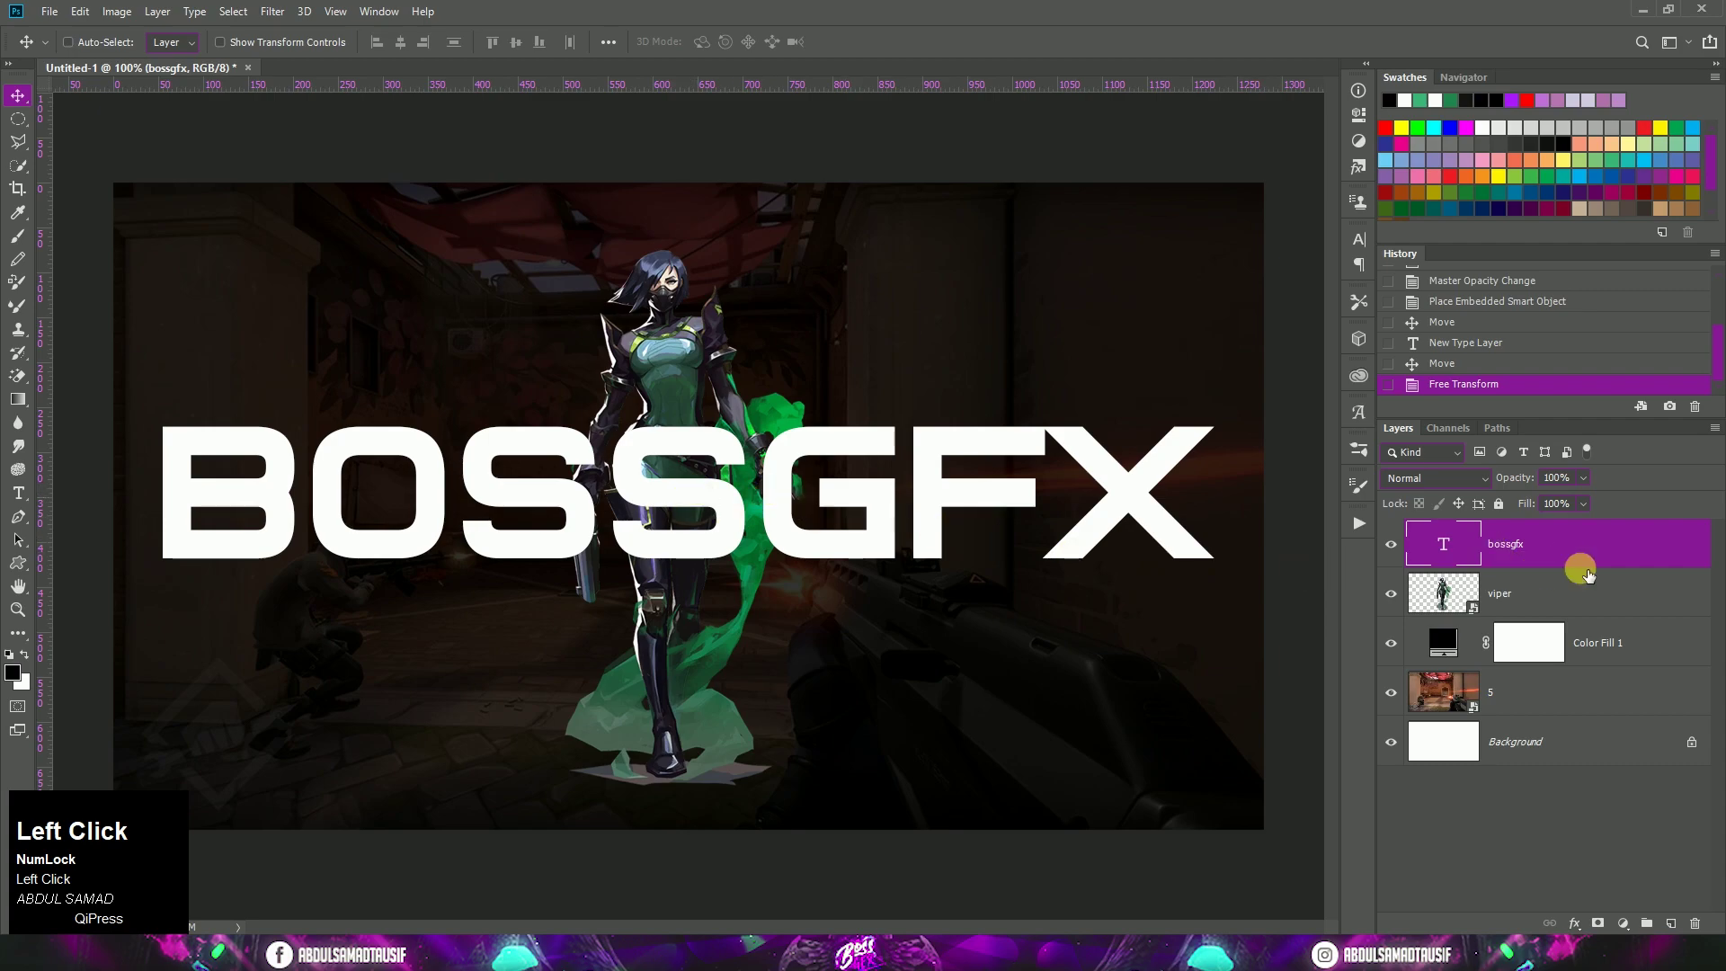
pyautogui.click(1621, 553)
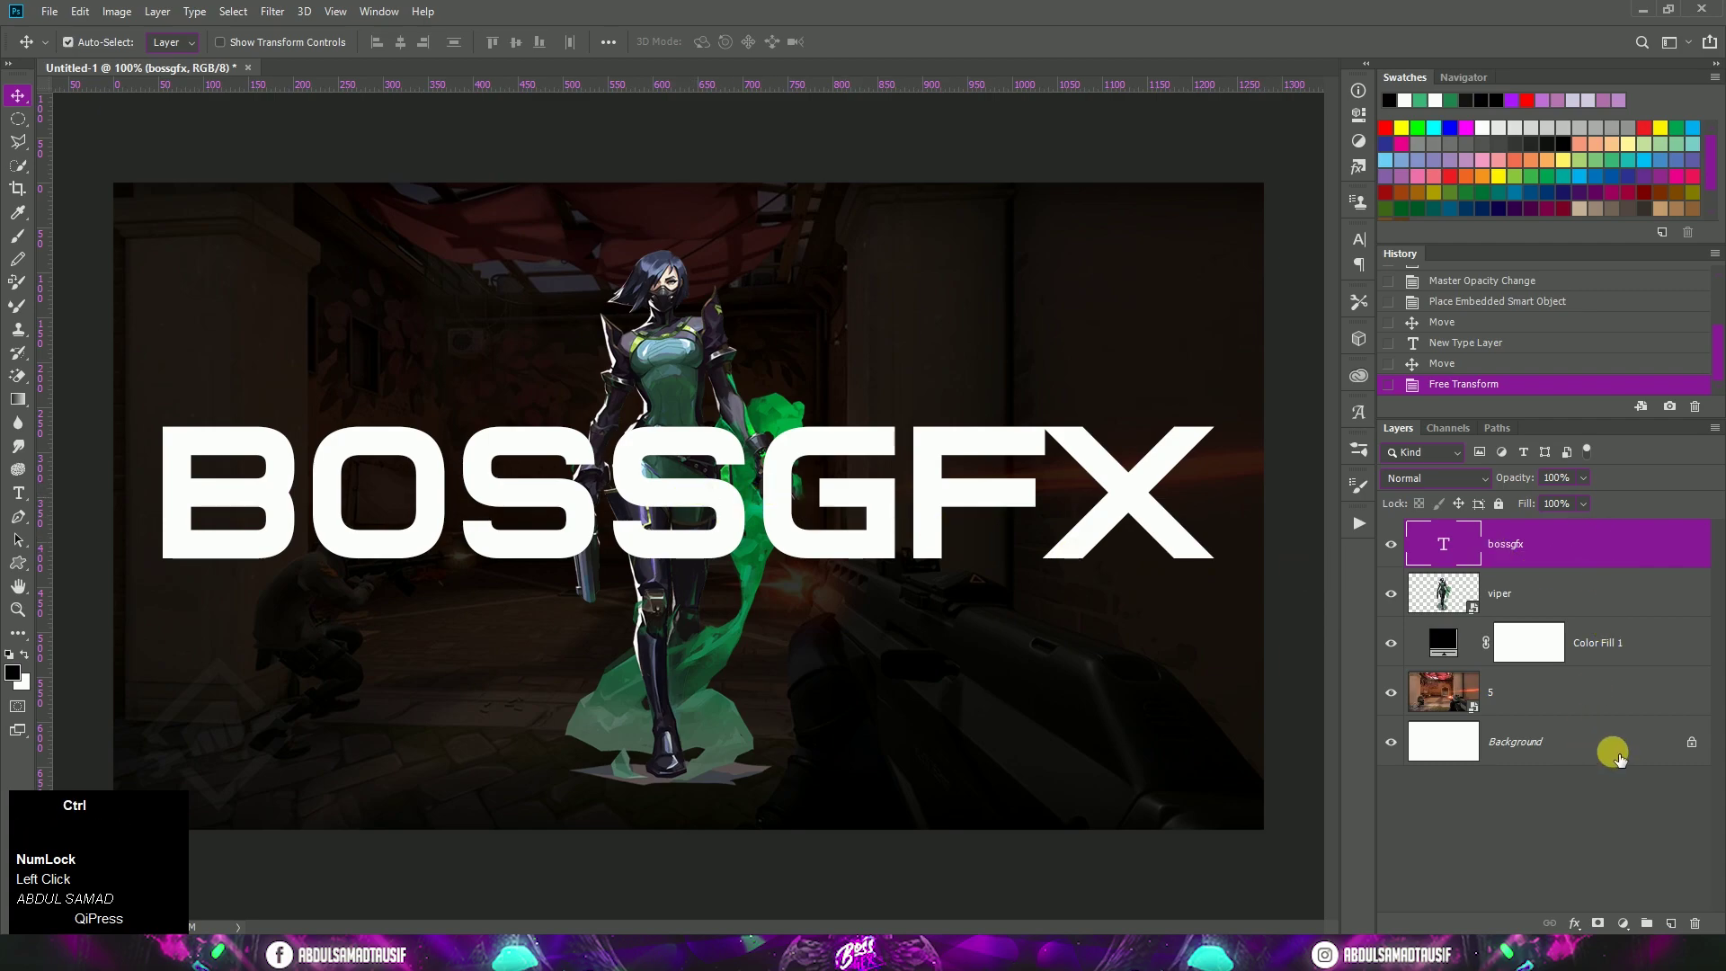
# Select bossgfx with Background and align the title to the canvas horizontal and vertical centres
pyautogui.click(1614, 755)
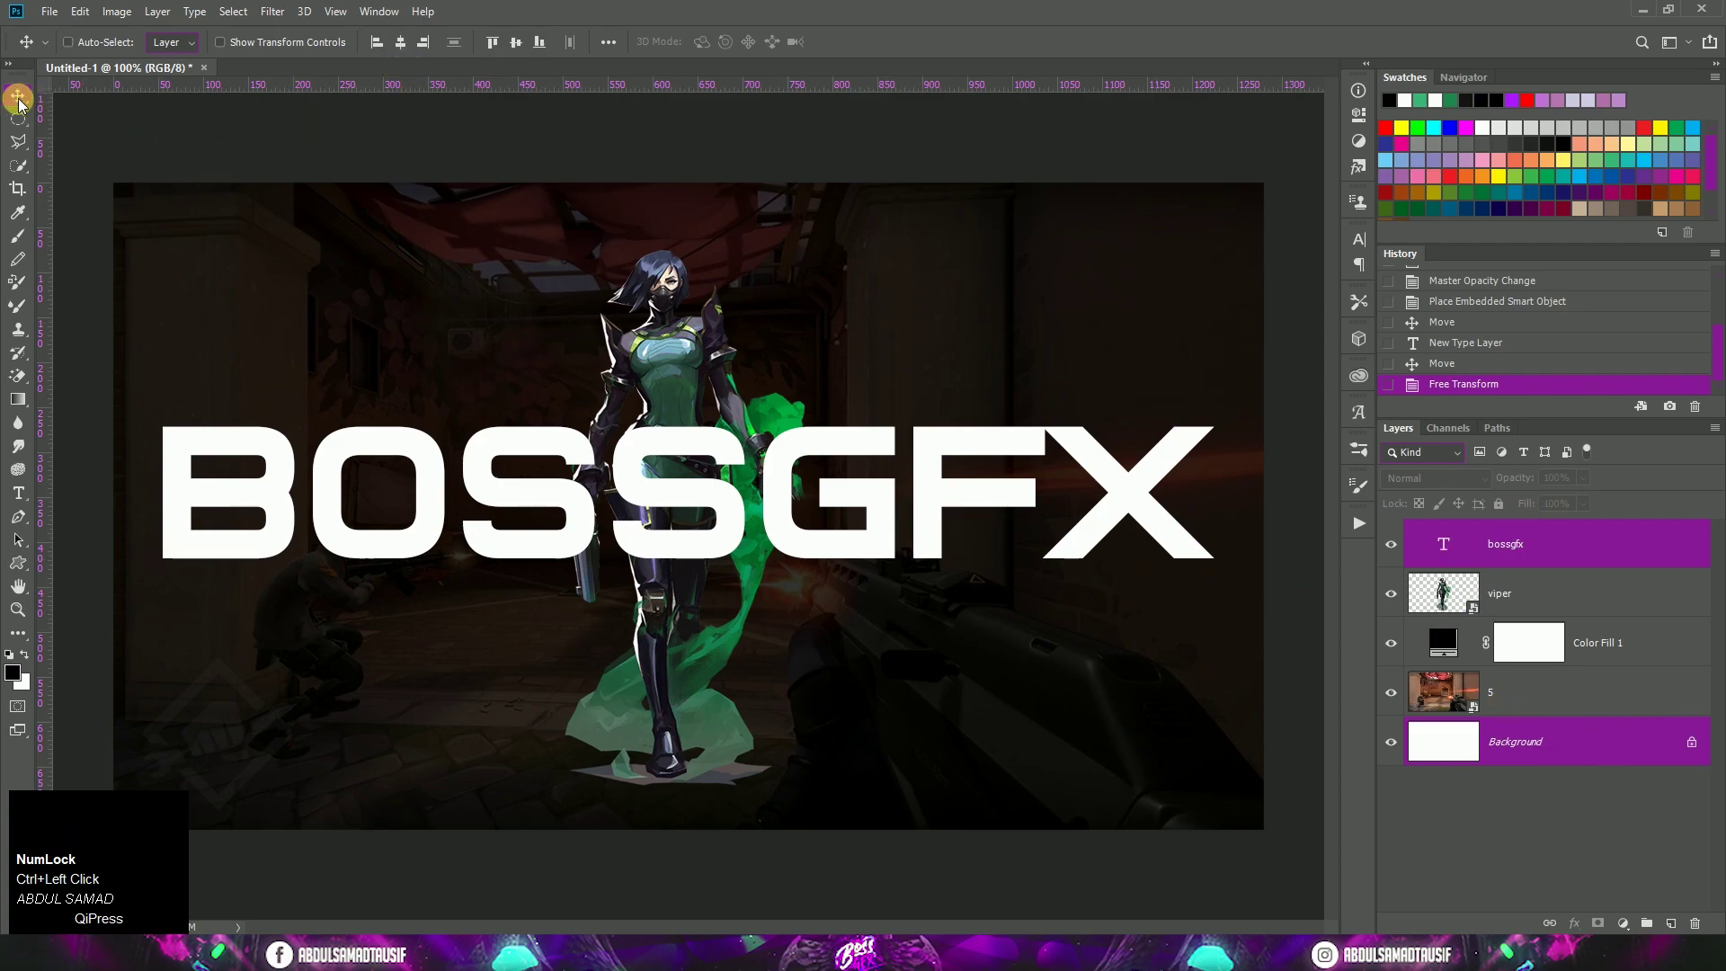
pyautogui.rightClick(18, 103)
pyautogui.click(17, 104)
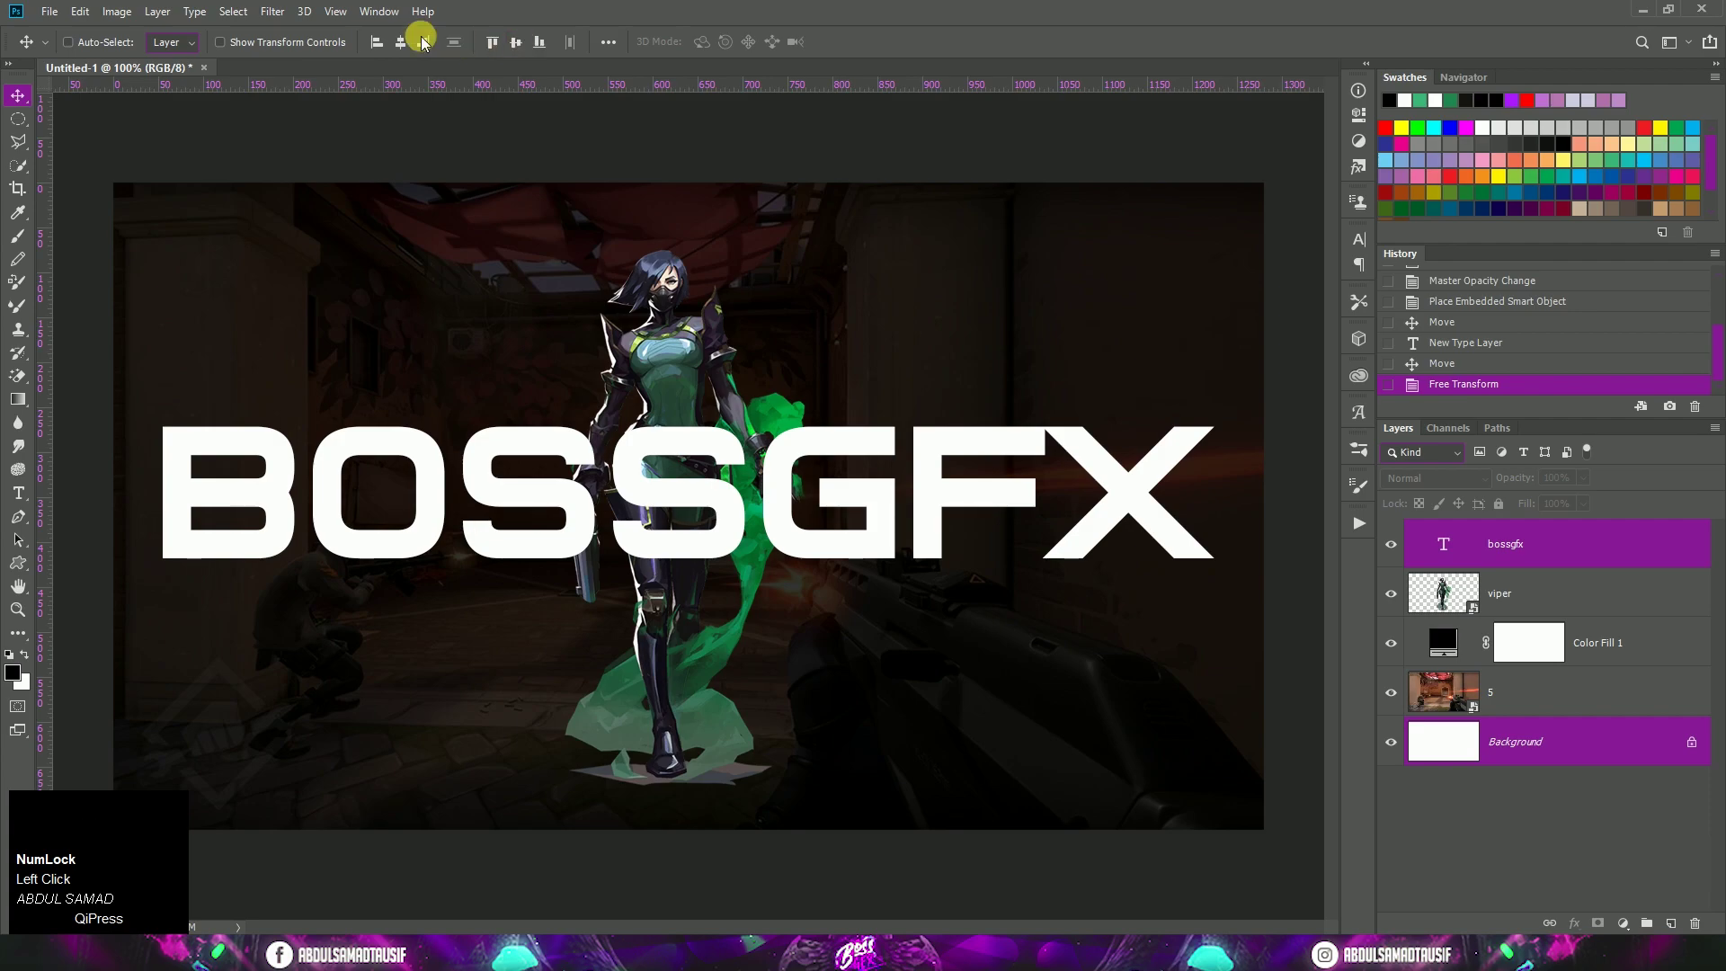
pyautogui.click(408, 53)
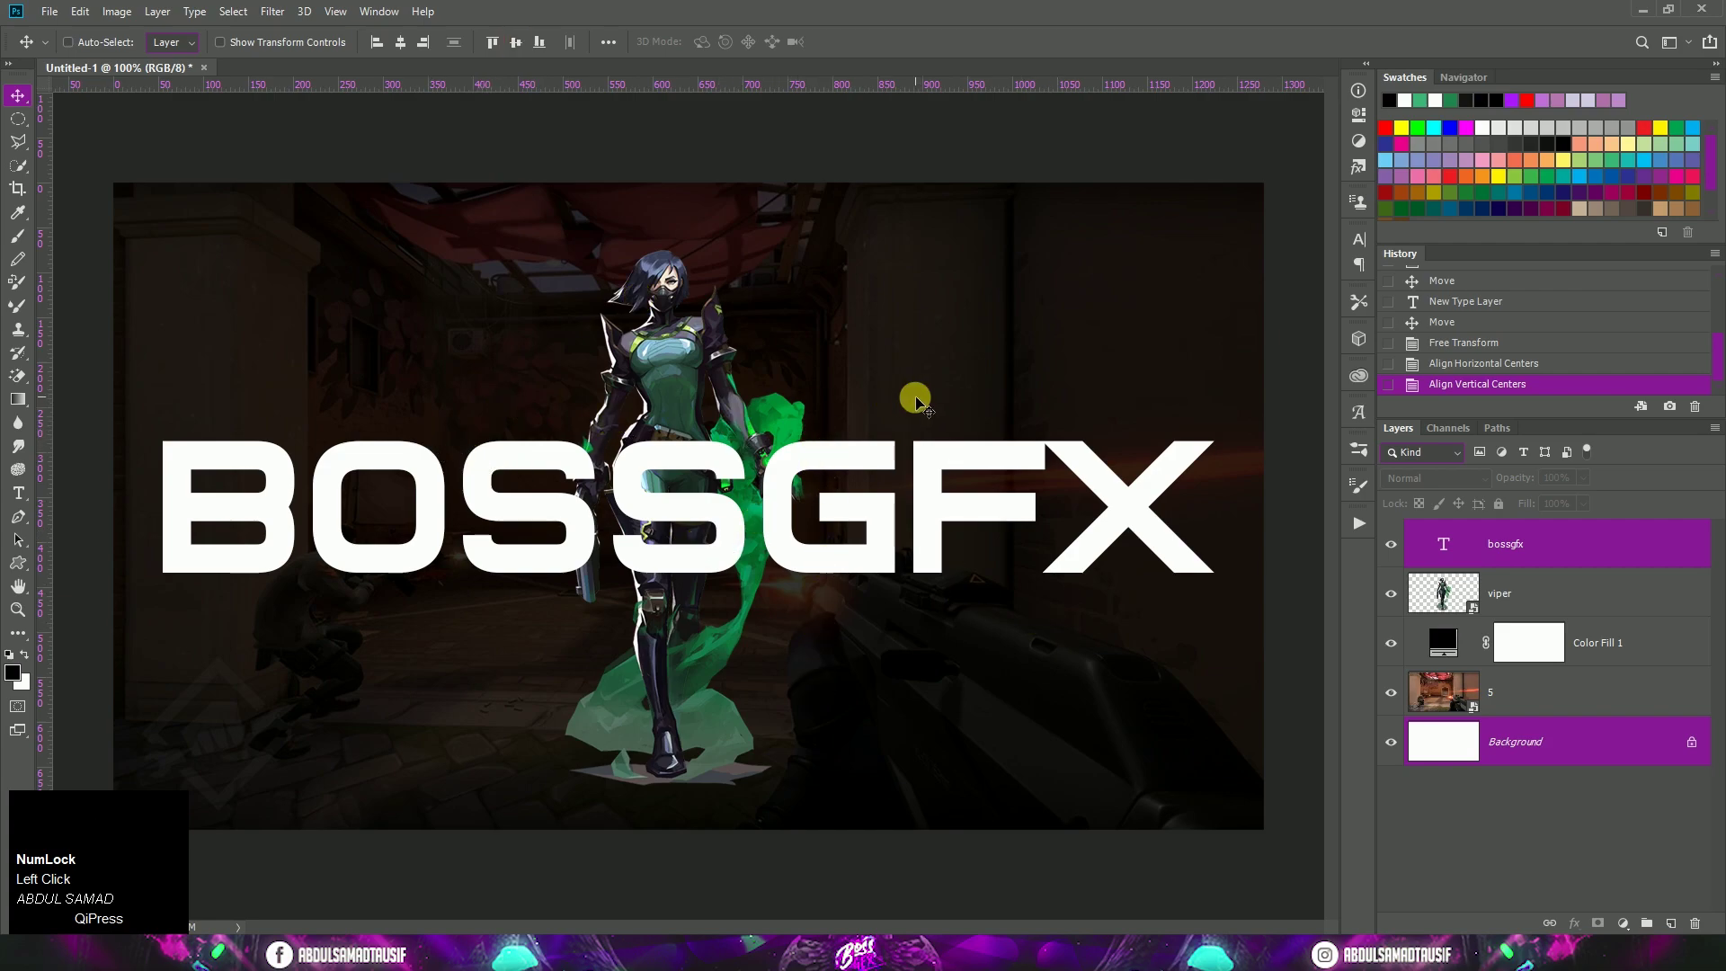
pyautogui.click(1579, 553)
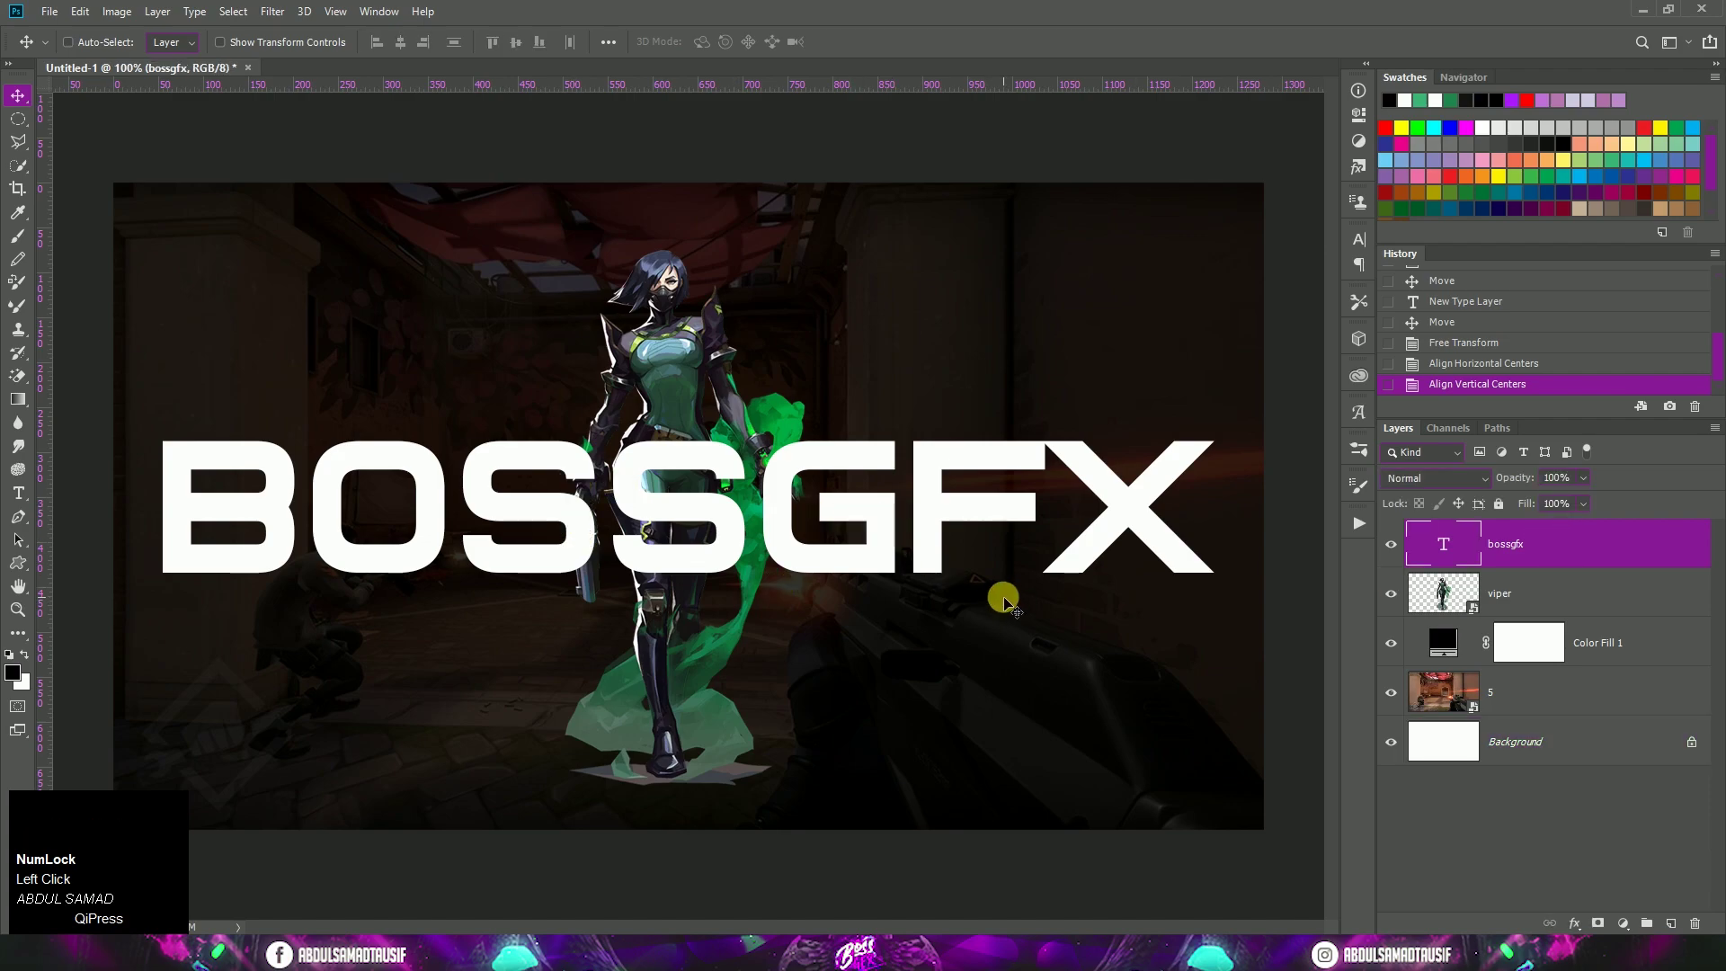
pyautogui.press('t')
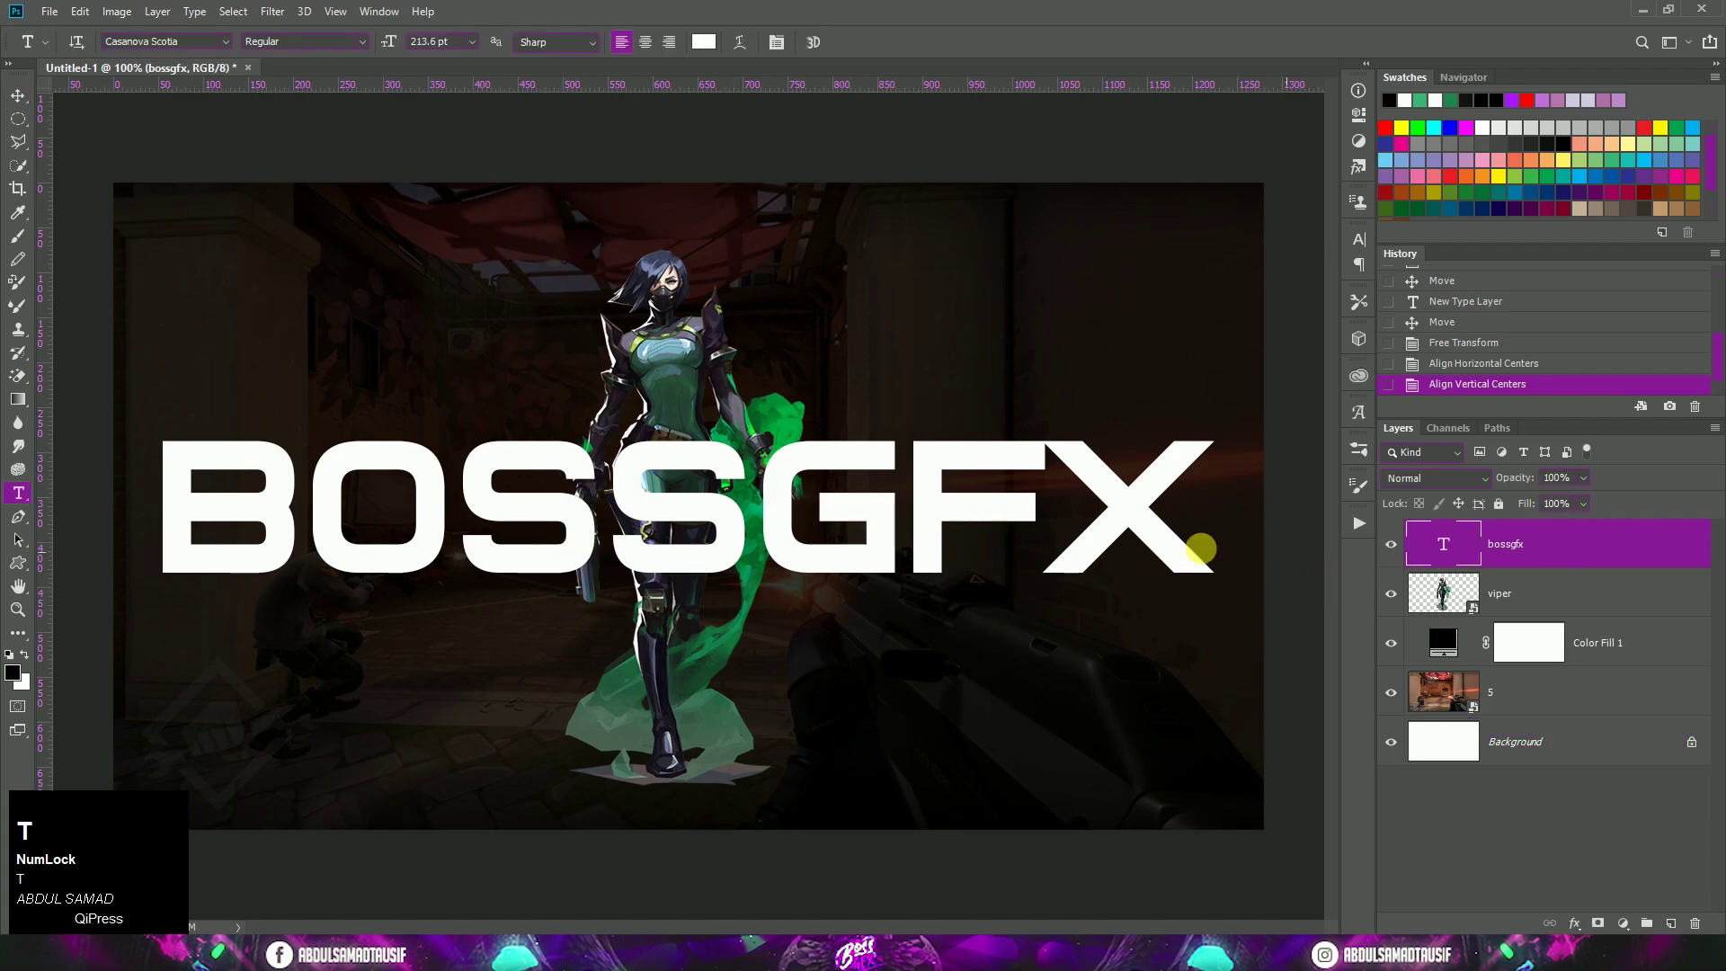
pyautogui.press('v')
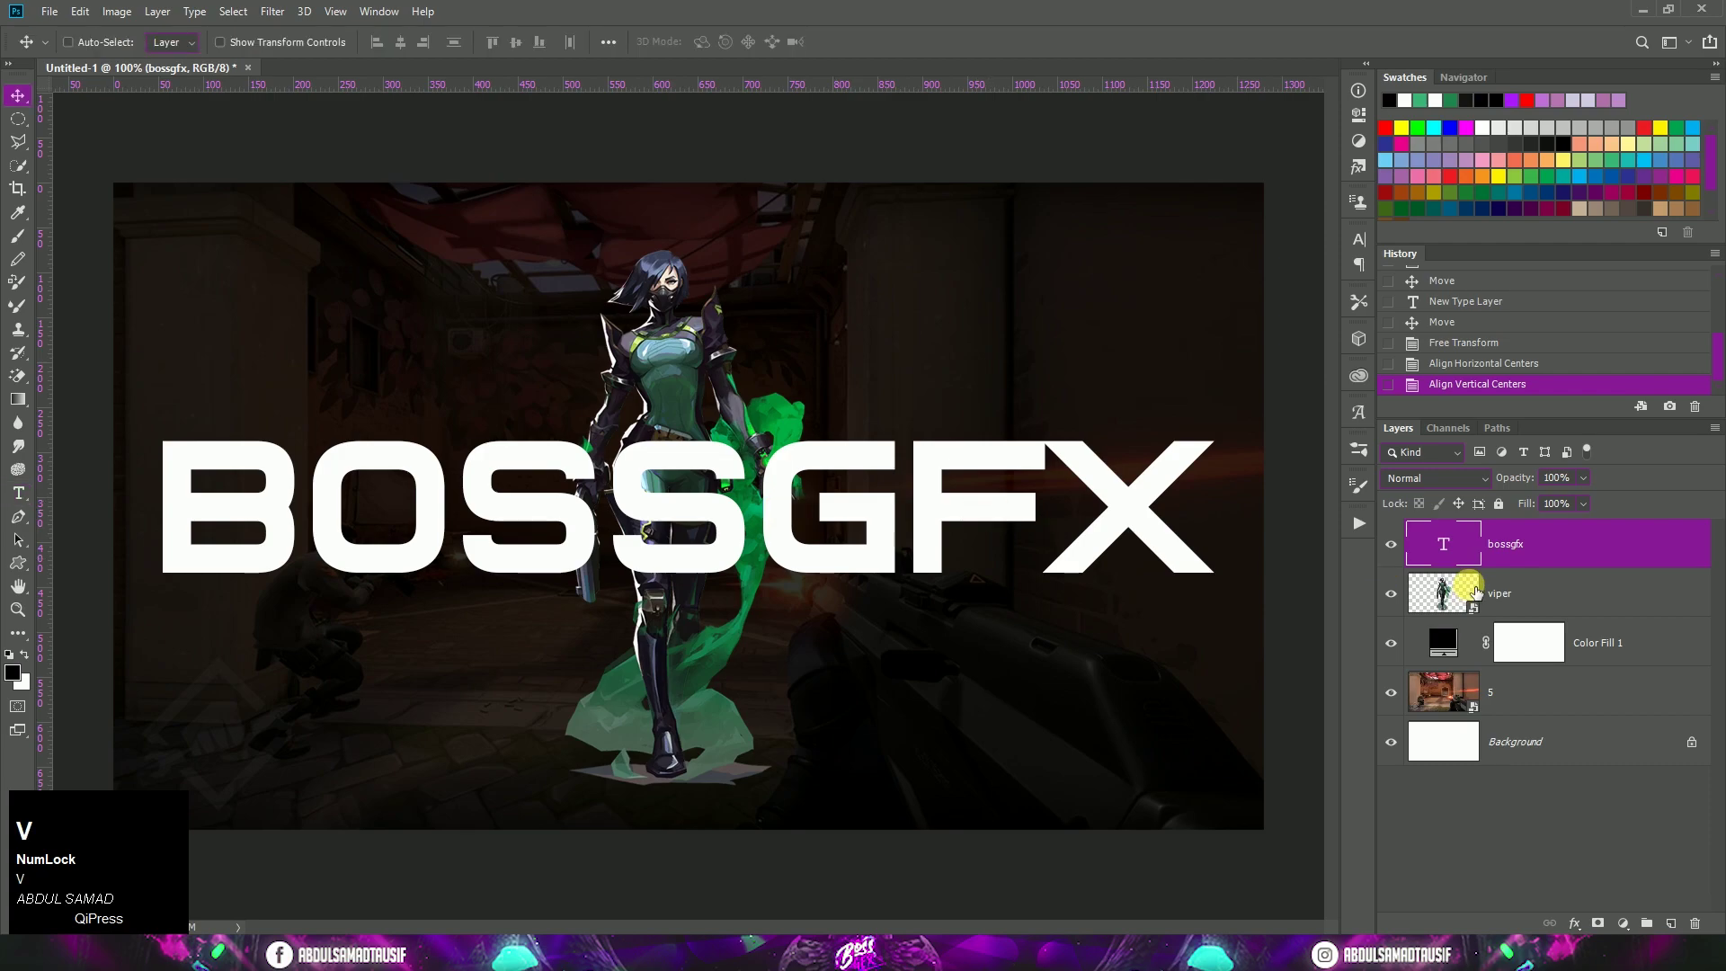
# Duplicate BOSSGFX in green #3cb878 above Viper, clip it as Overlay, then duplicate that copy
pyautogui.press('ctrl+j')
pyautogui.moveTo(1576, 596); pyautogui.dragTo(1586, 551)
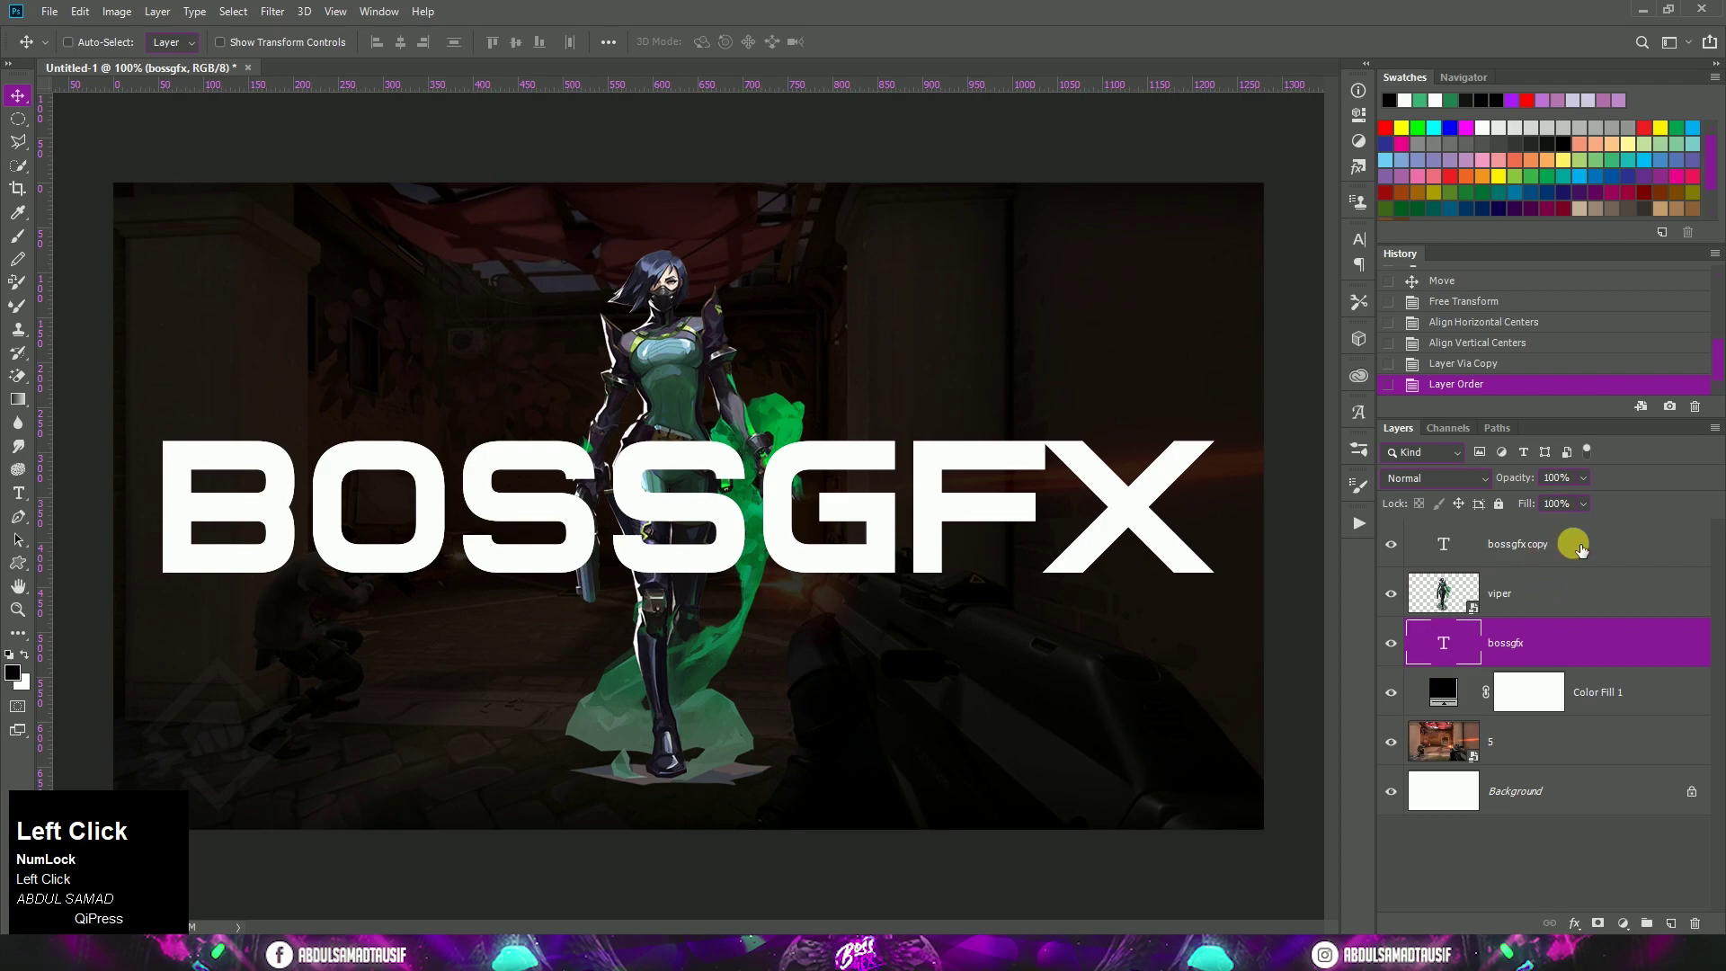
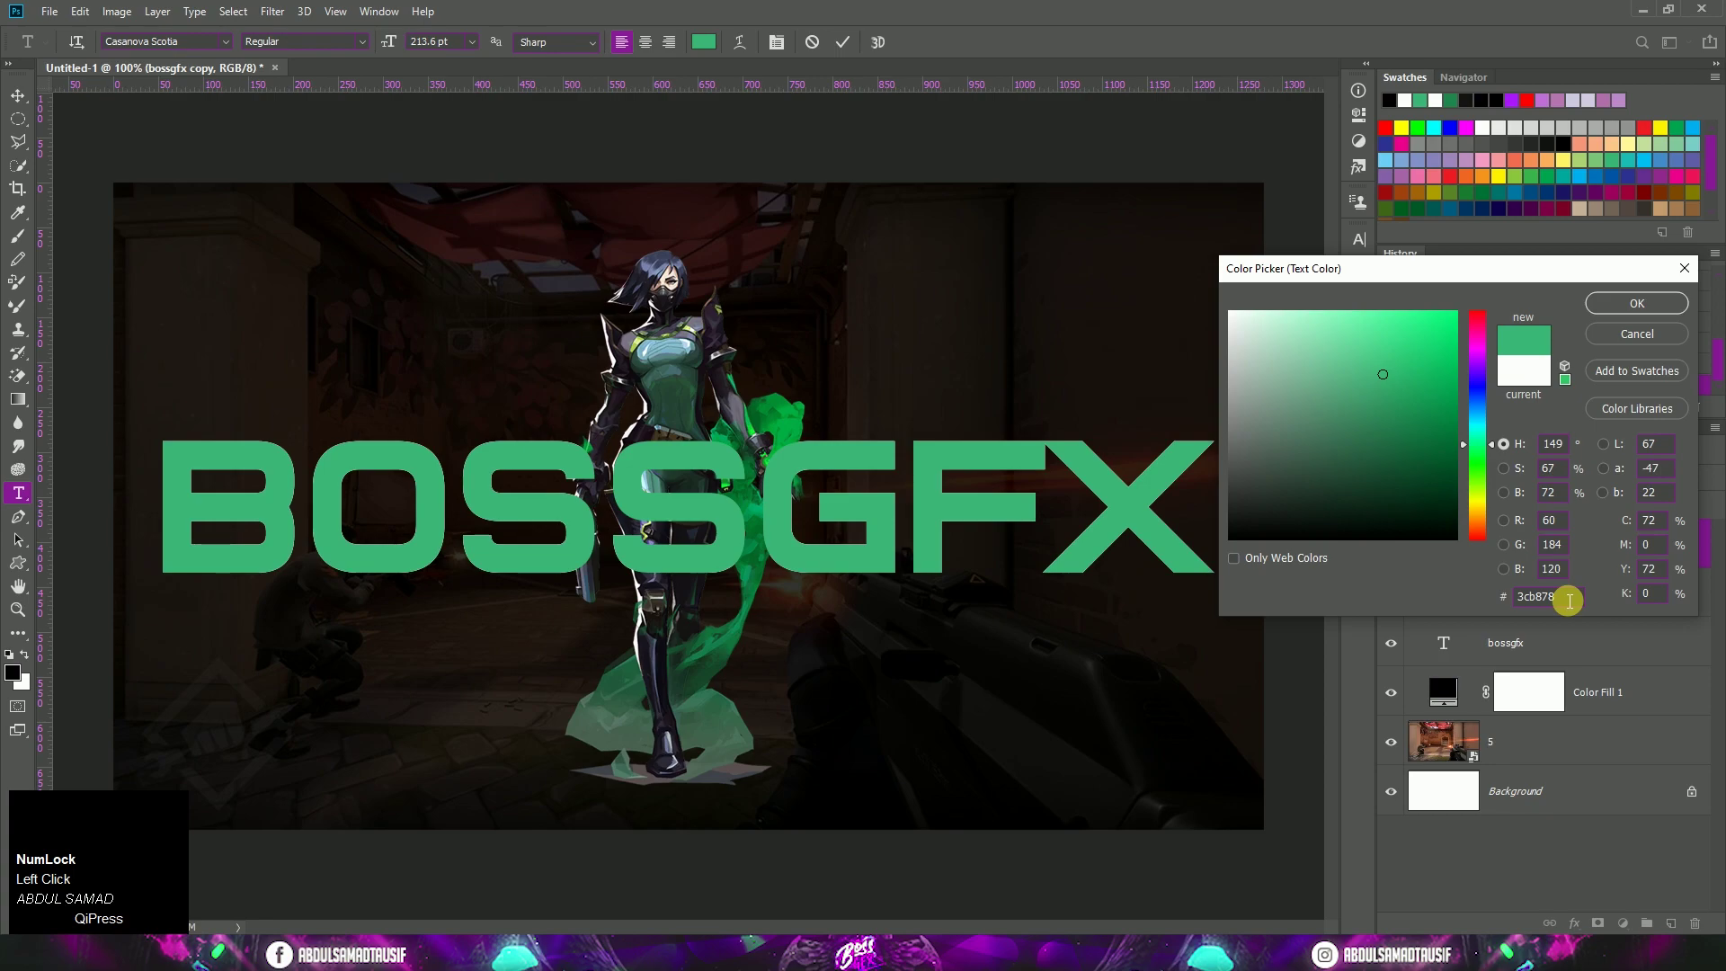
pyautogui.click(1626, 316)
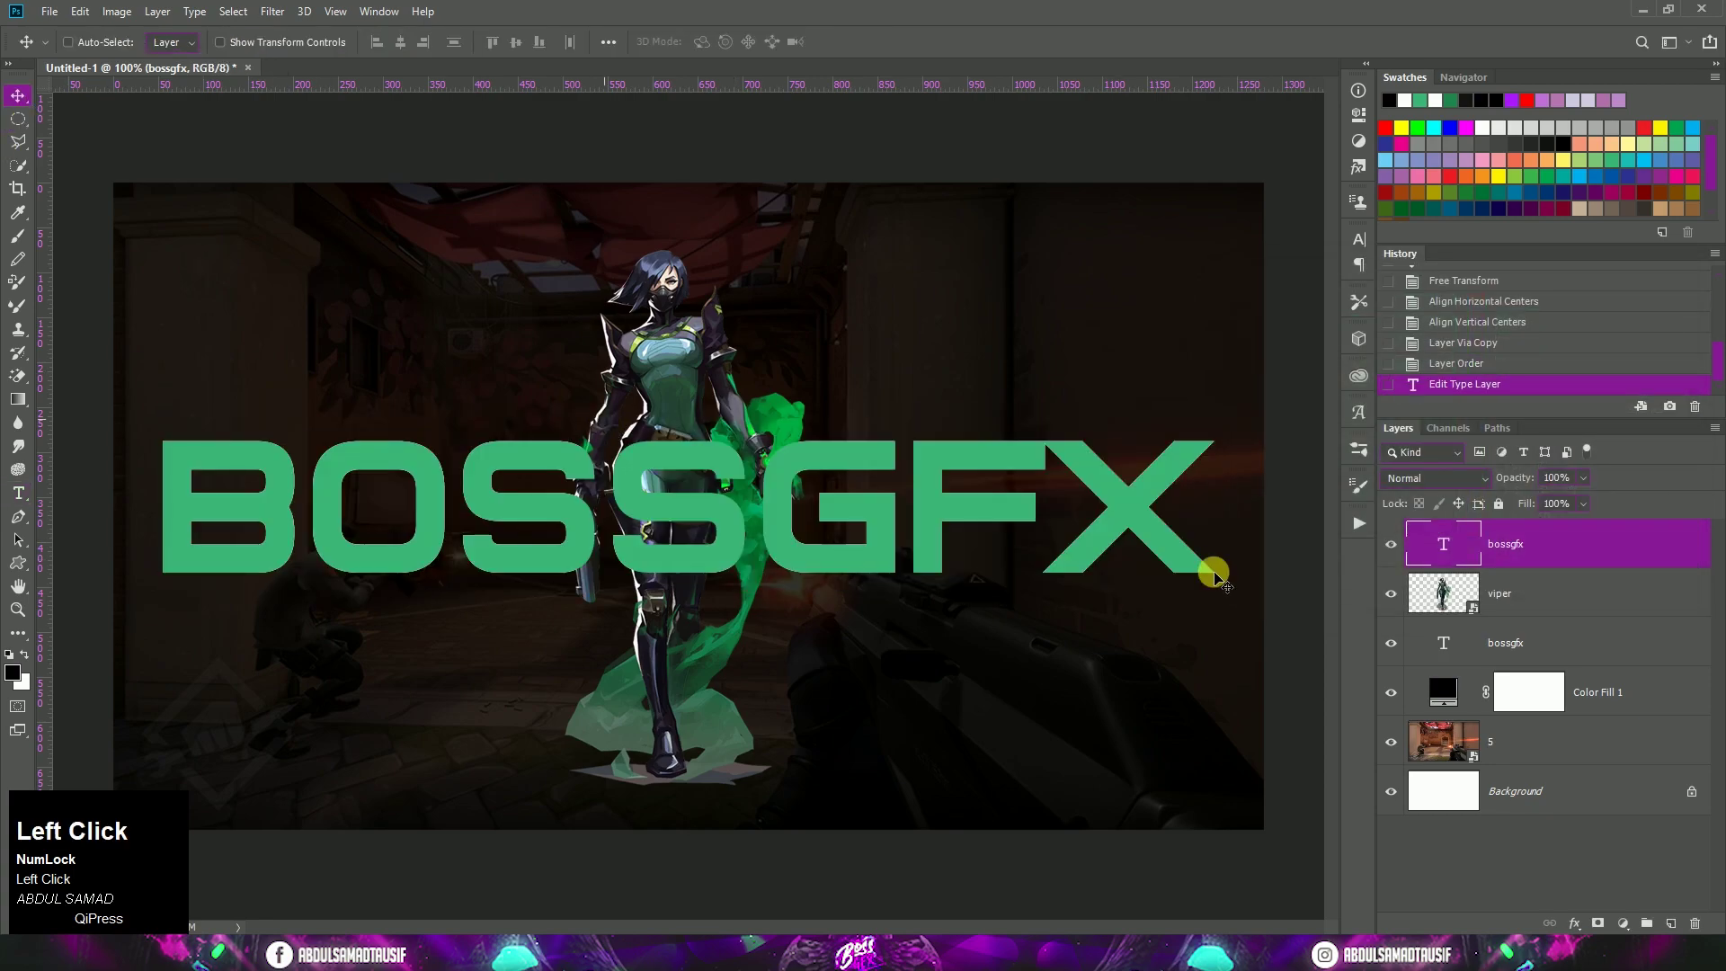
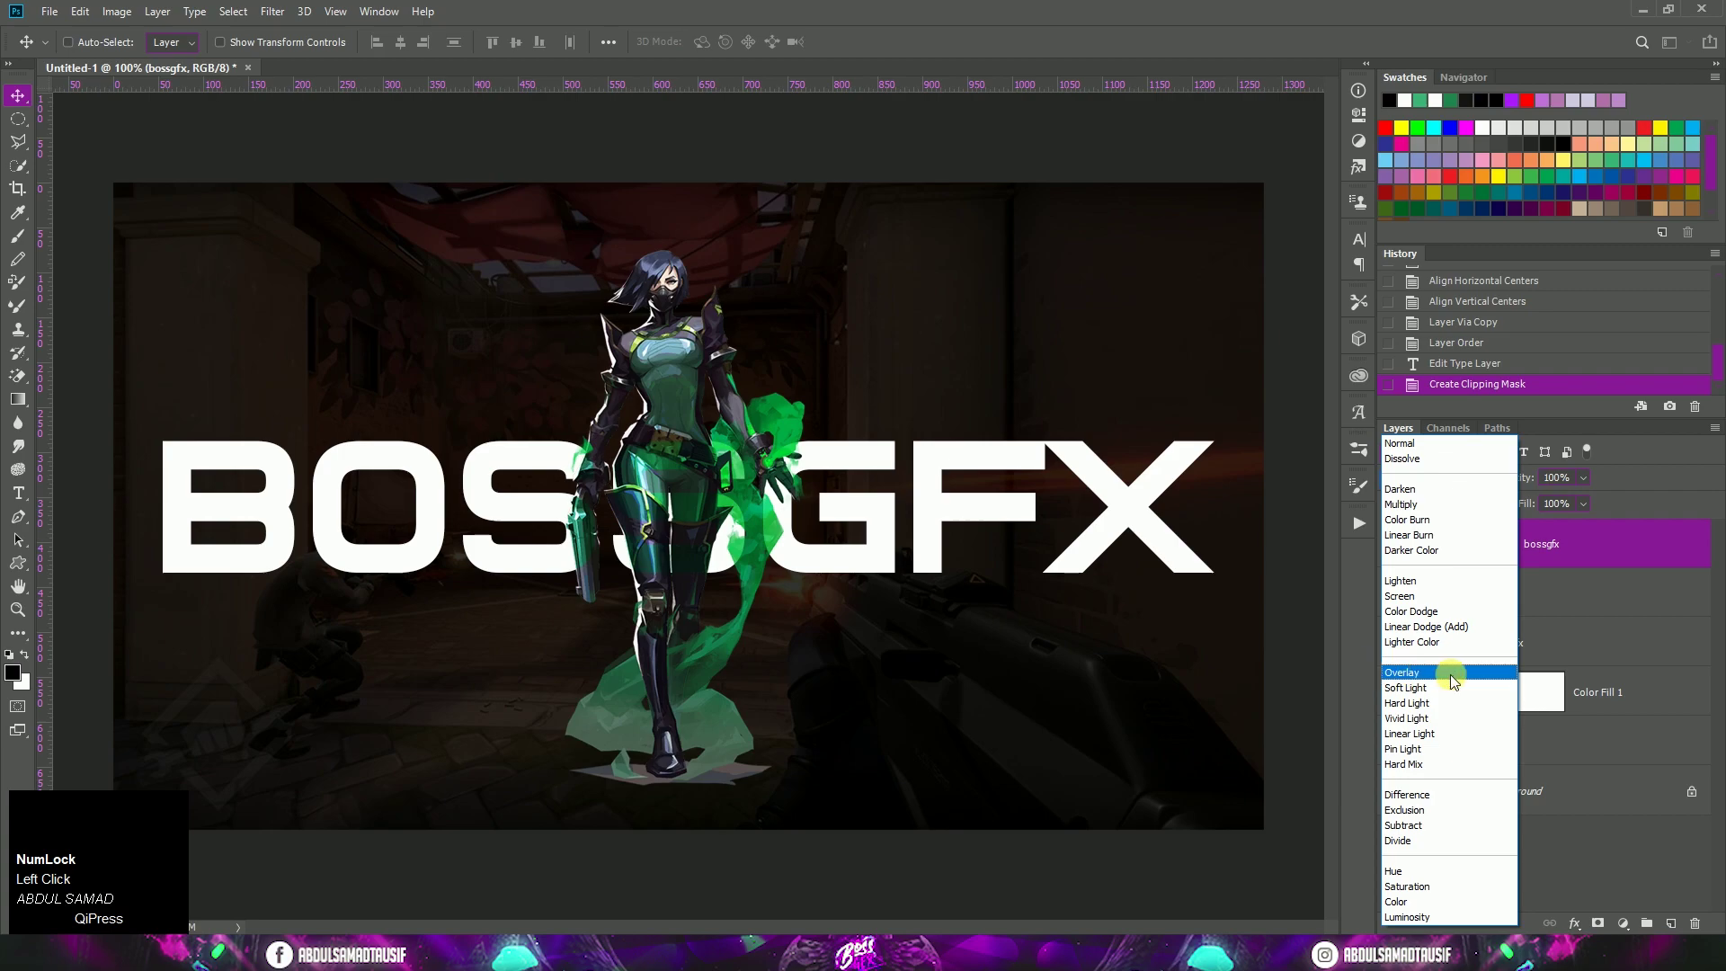
pyautogui.click(1456, 684)
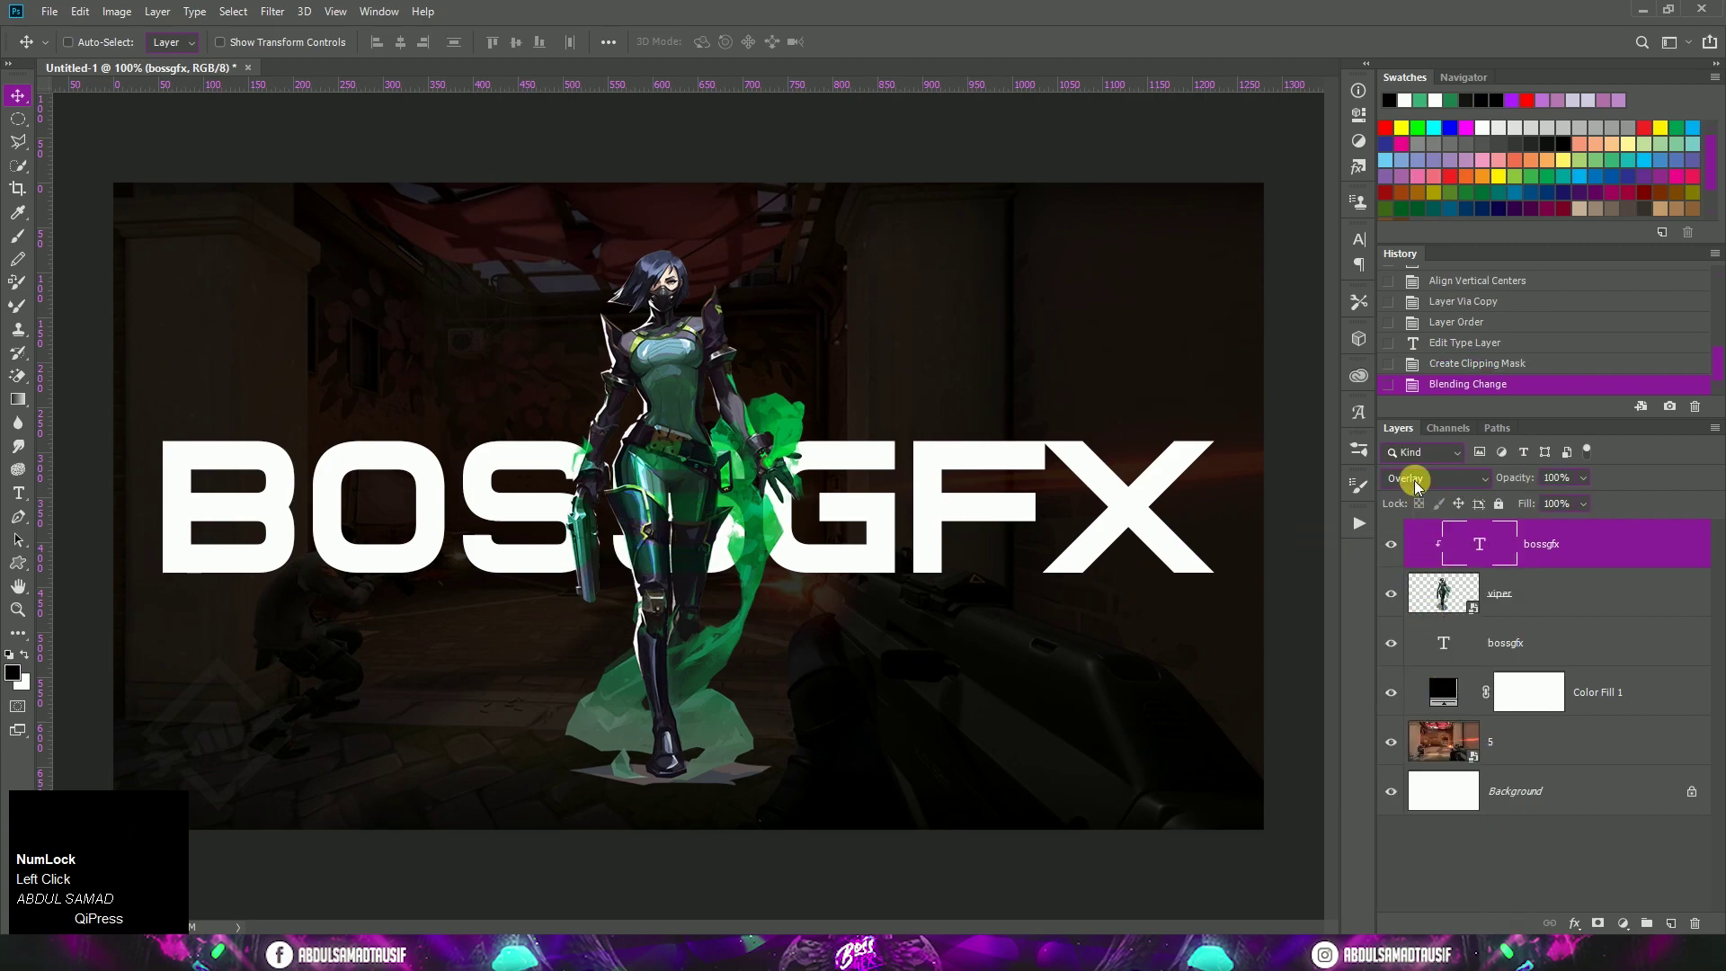
pyautogui.click(1586, 558)
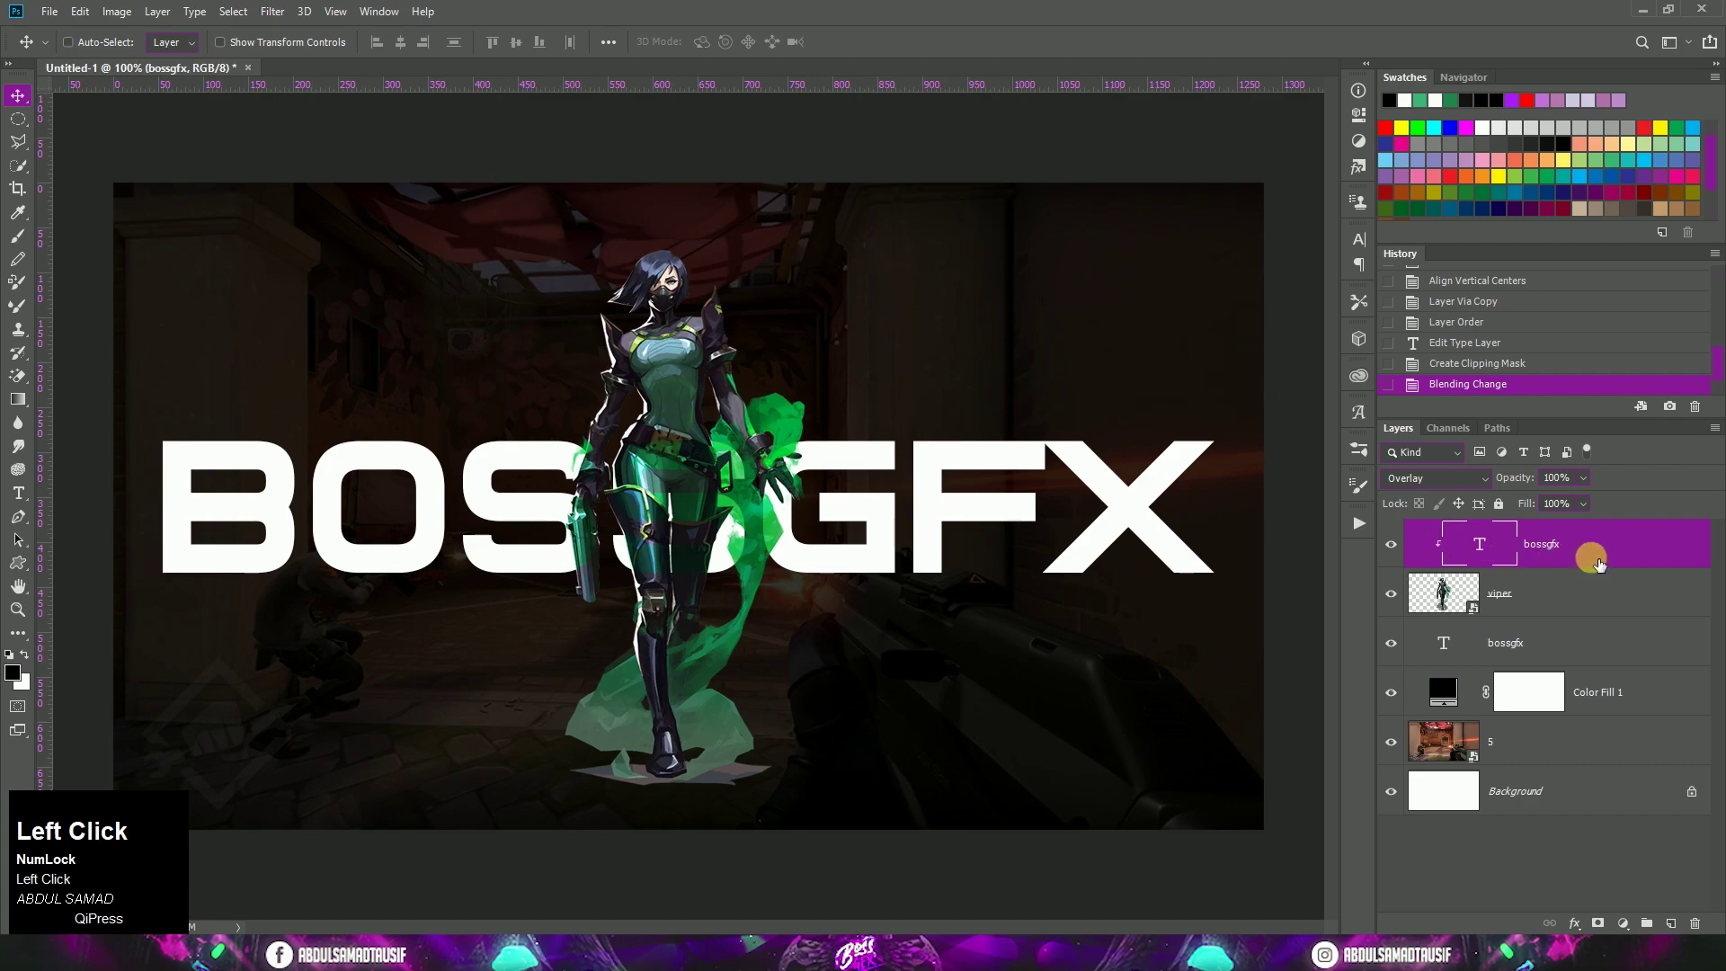
pyautogui.press('ctrl+j')
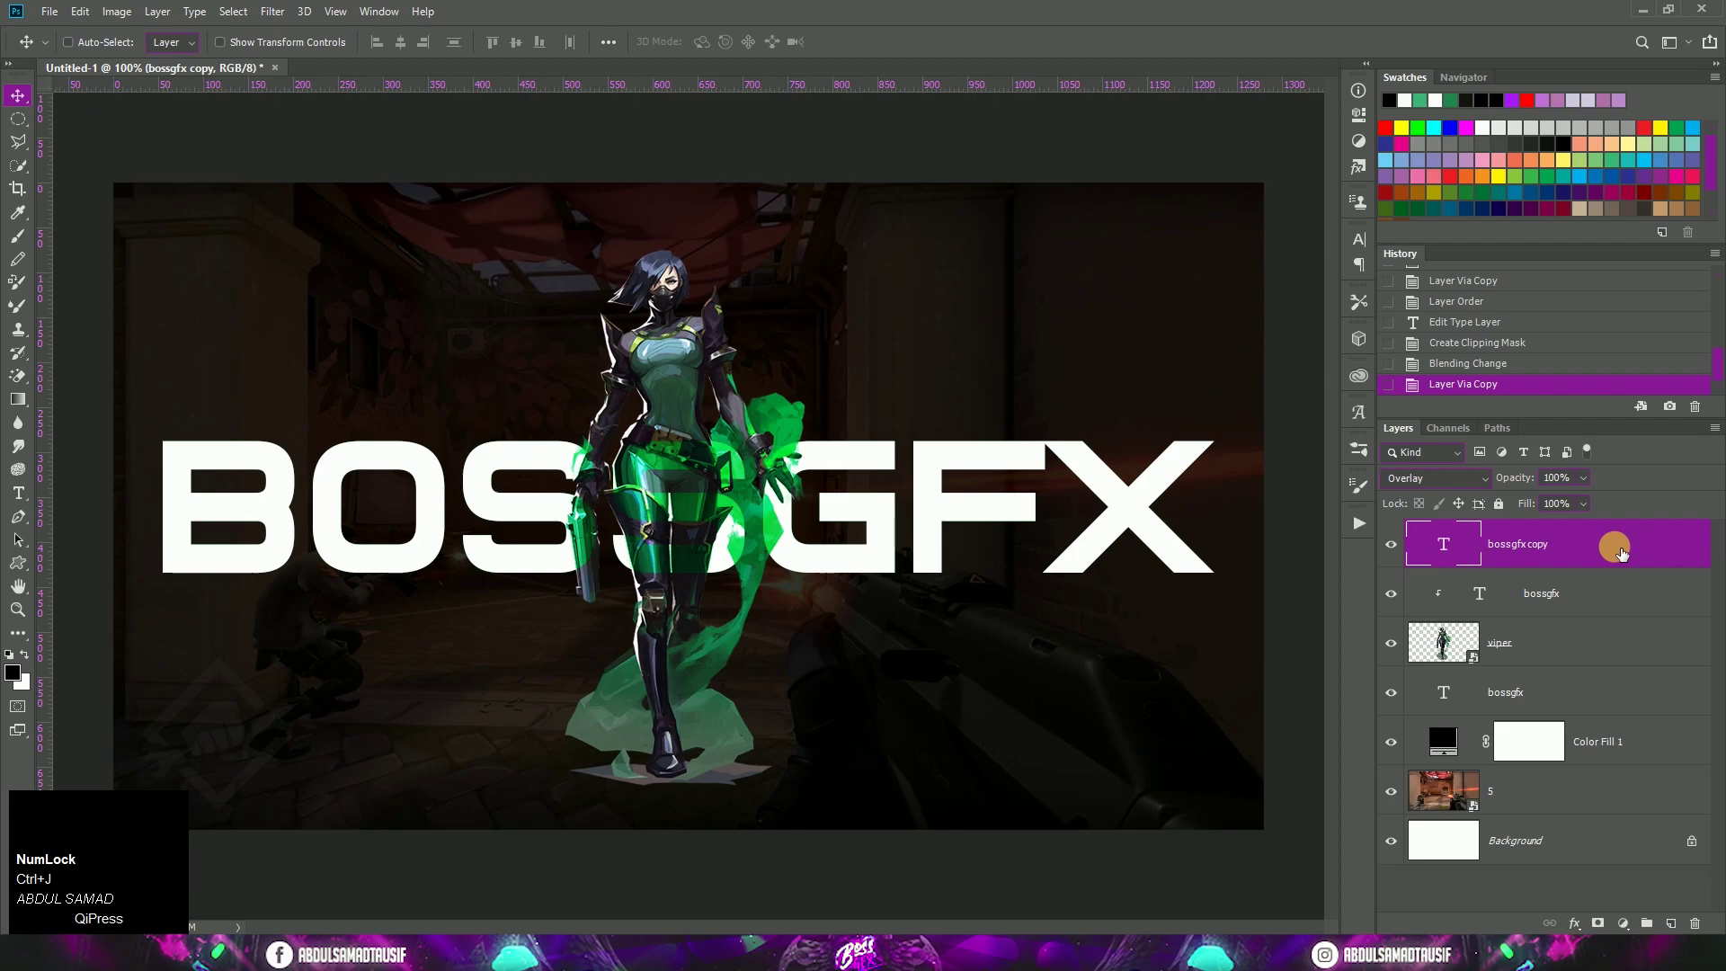
# Give the duplicate a 1px white Outside stroke and reduce its fill to 0% so only the outline shows
pyautogui.click(1627, 555)
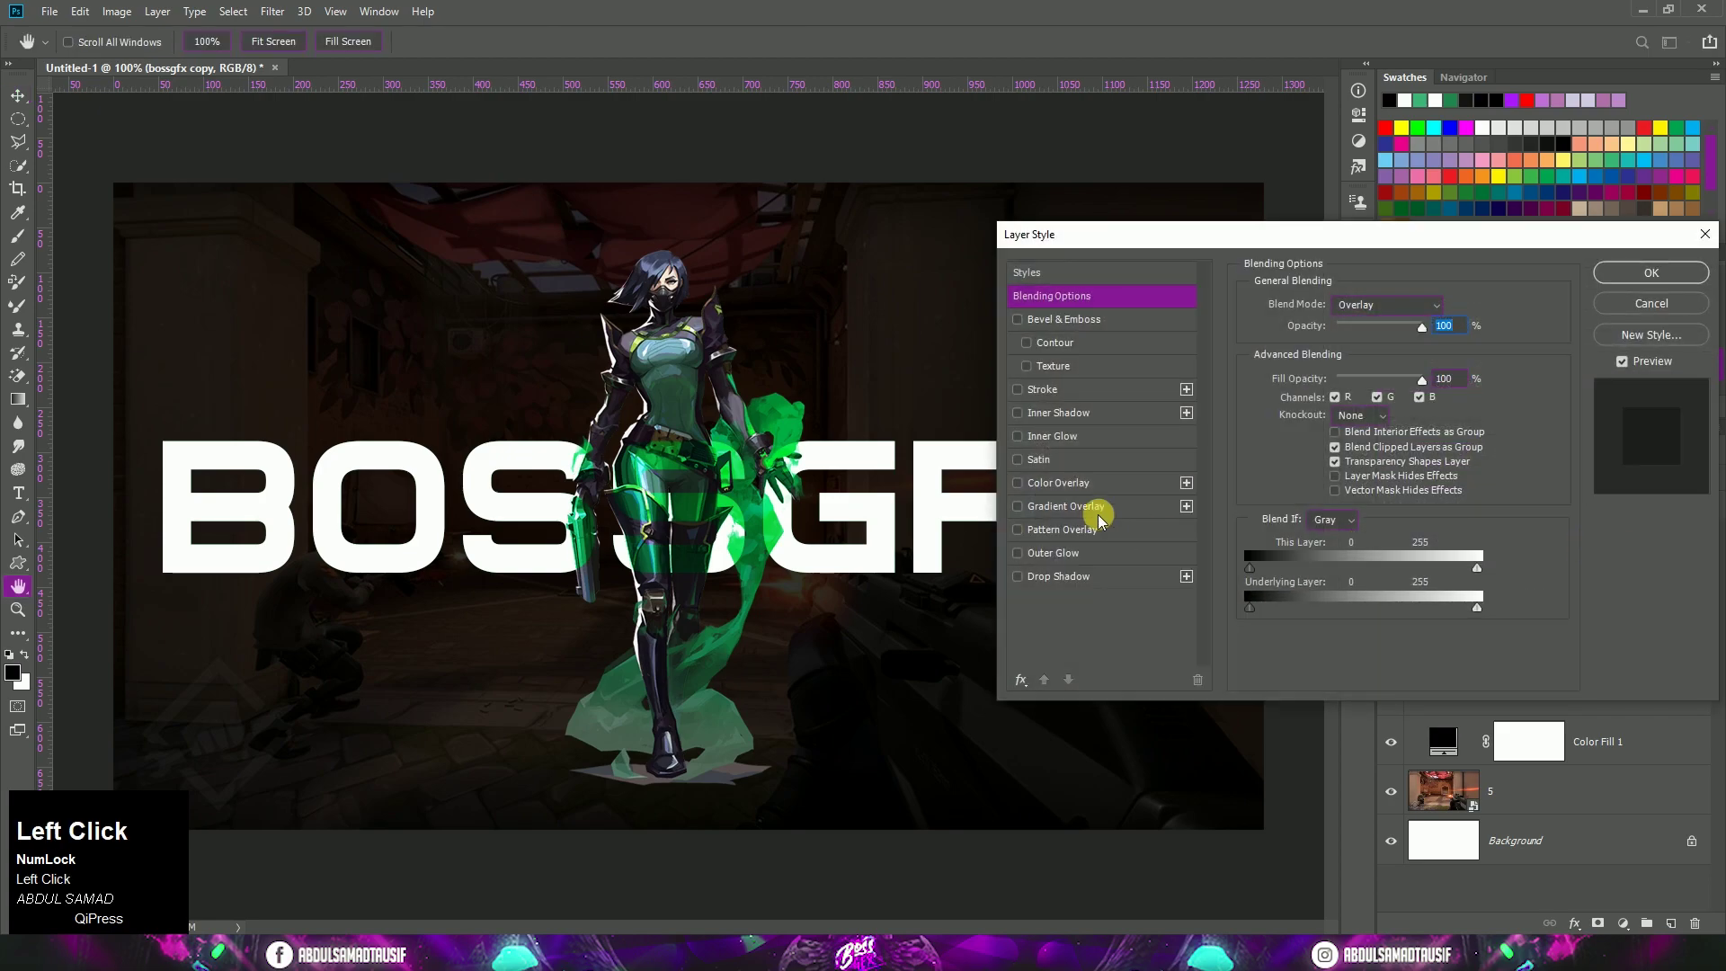
pyautogui.click(1061, 404)
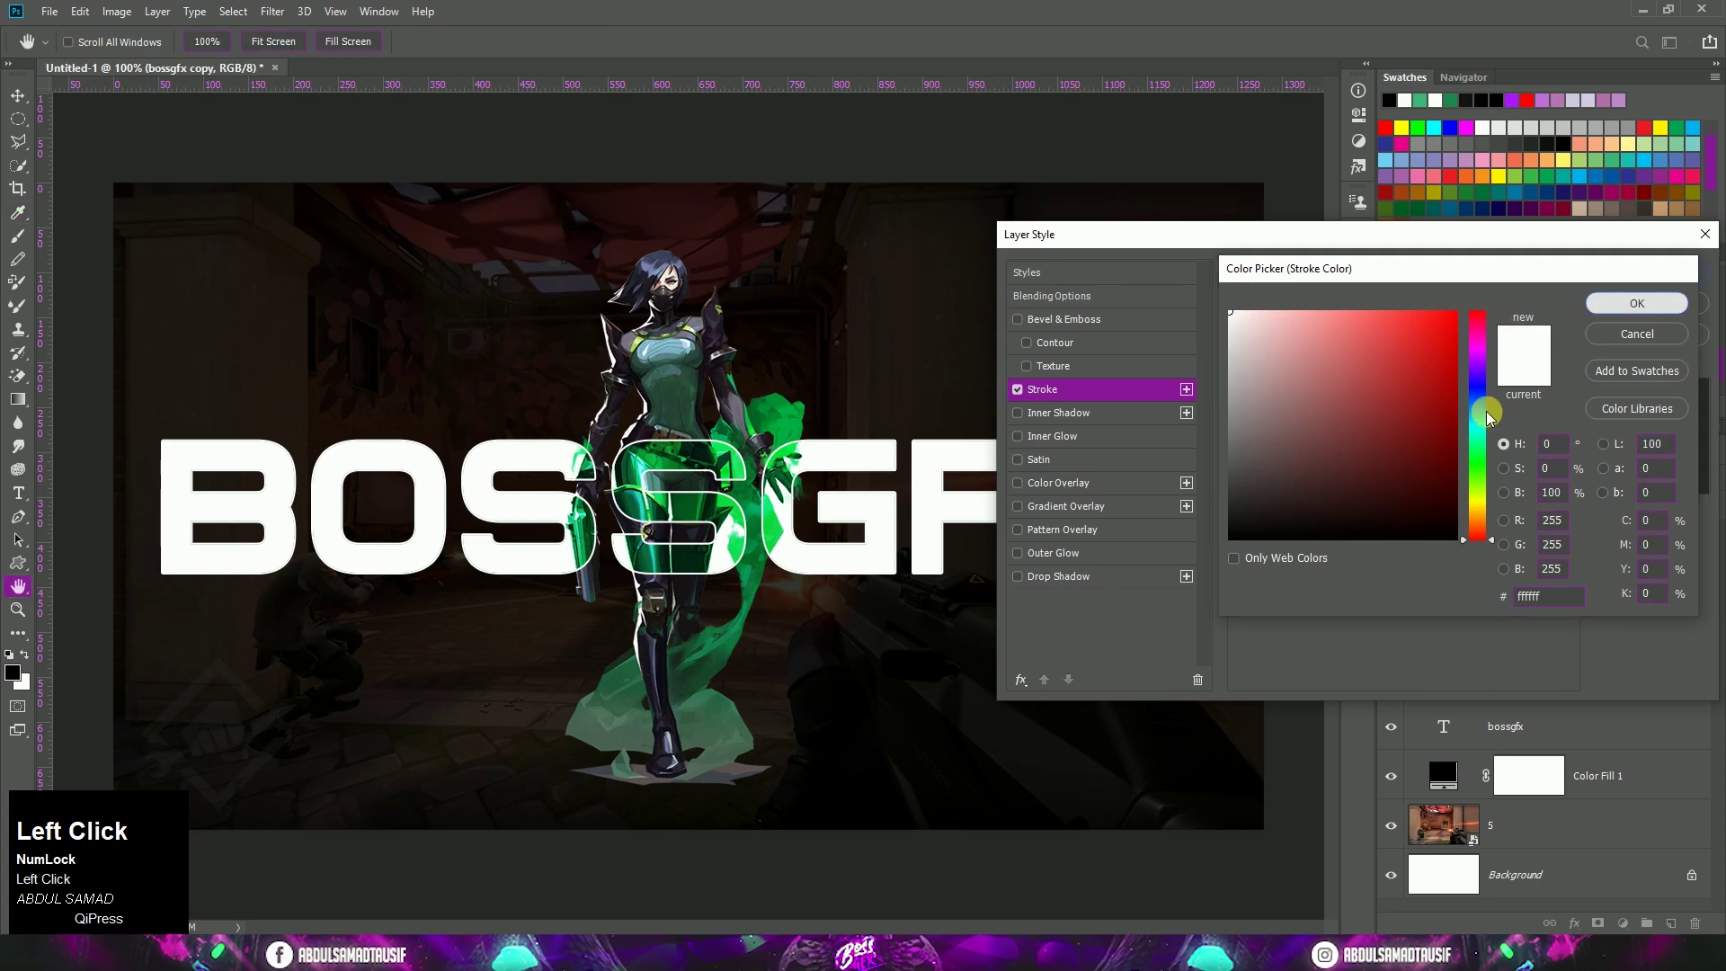
pyautogui.press('1')
pyautogui.click(1352, 339)
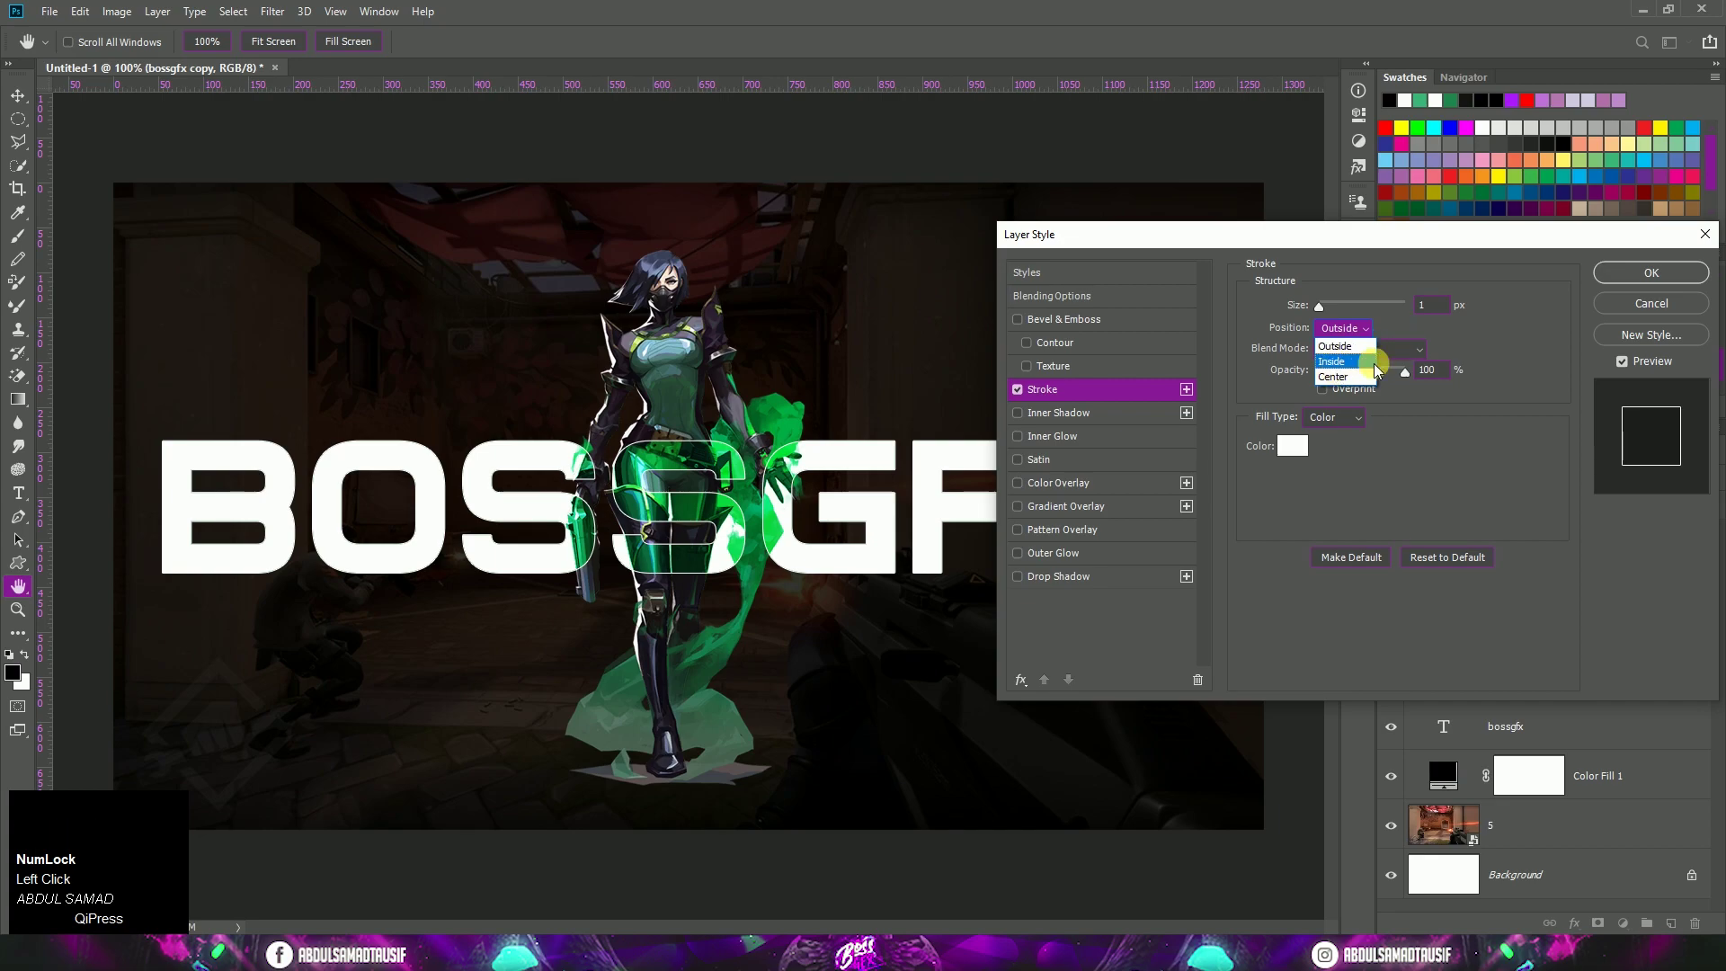
pyautogui.click(1378, 353)
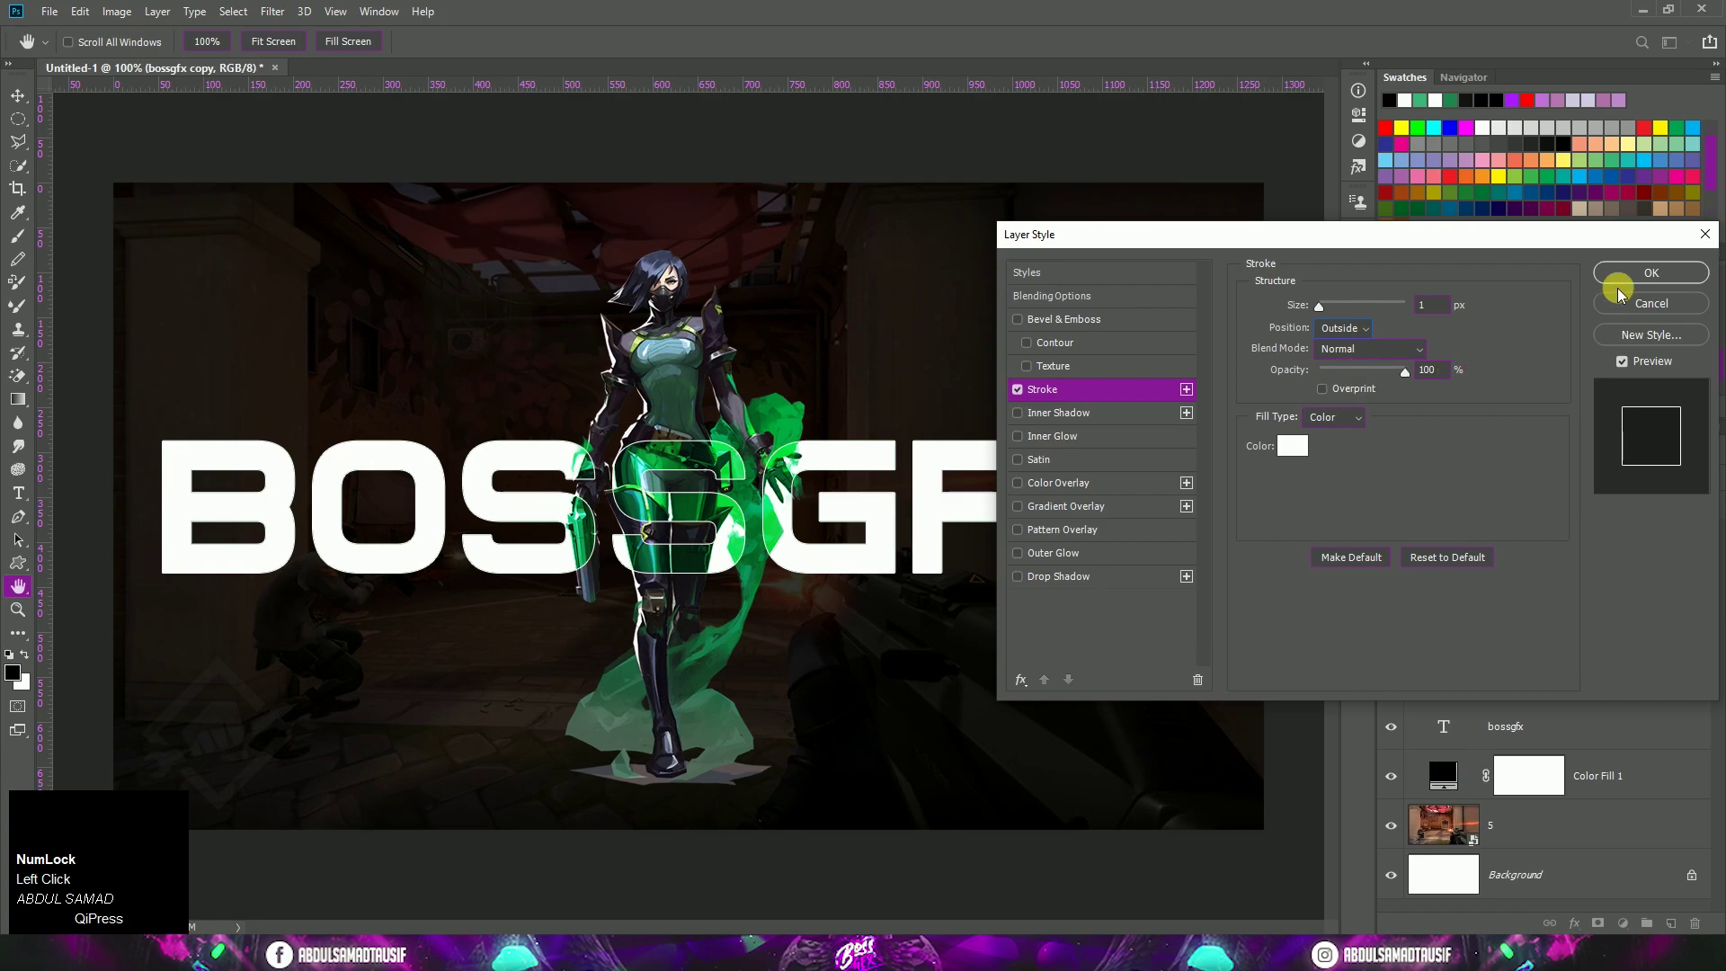
pyautogui.click(1640, 280)
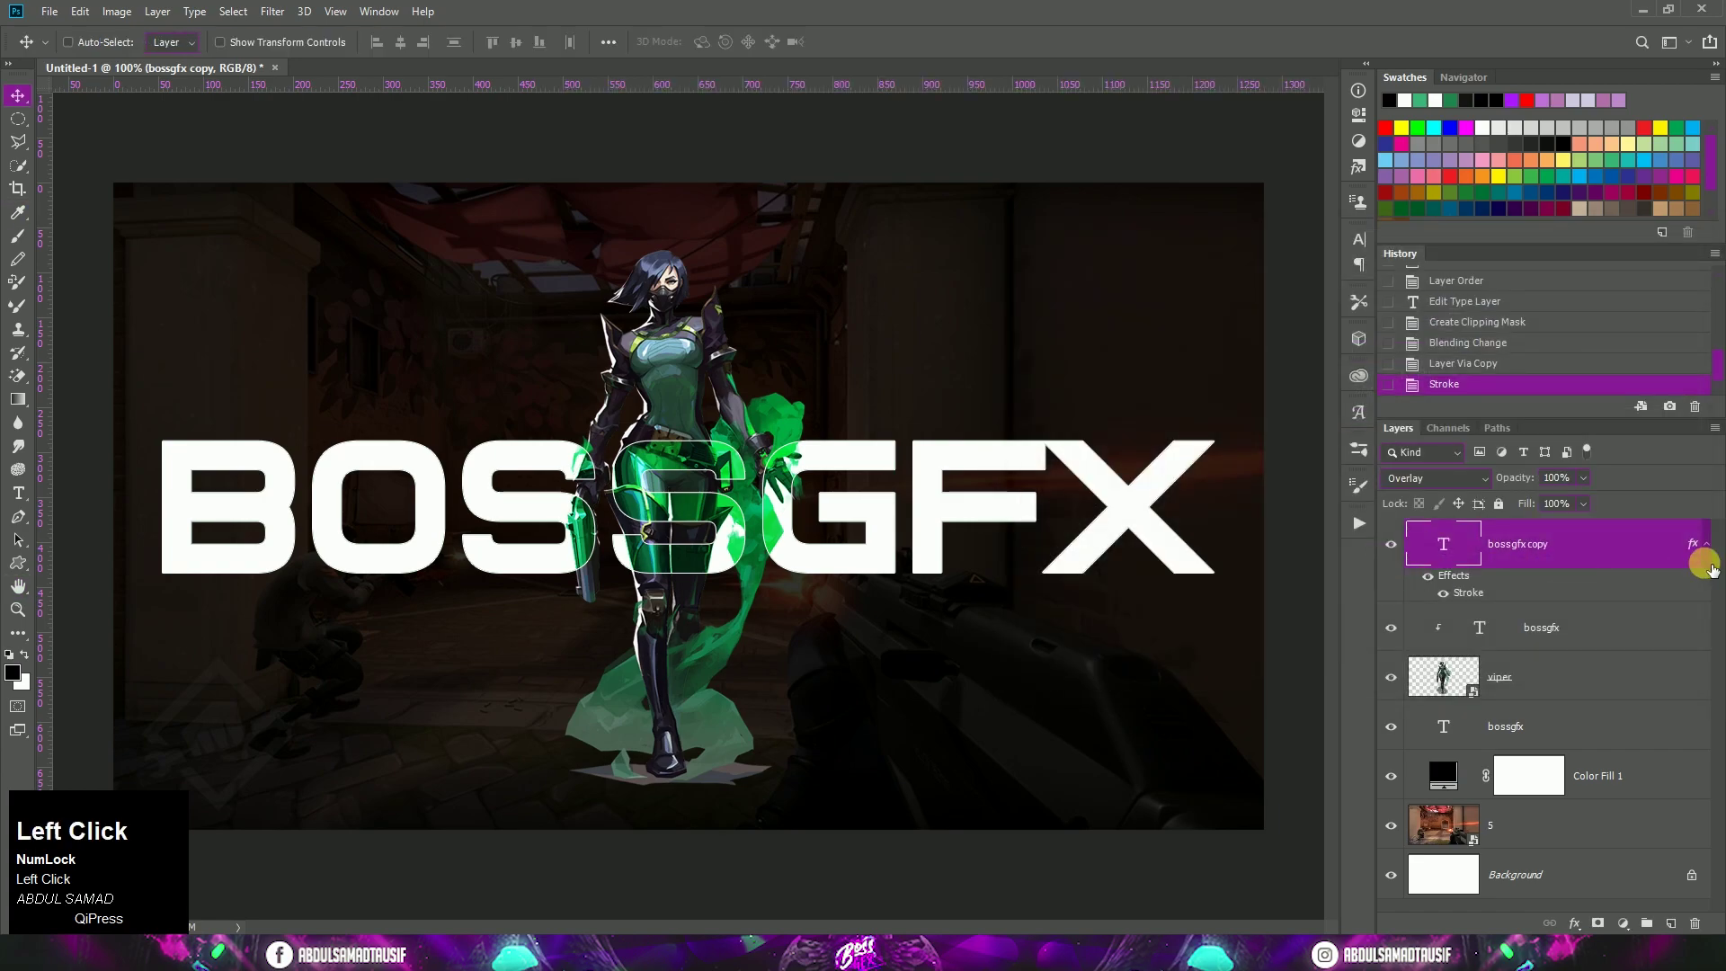
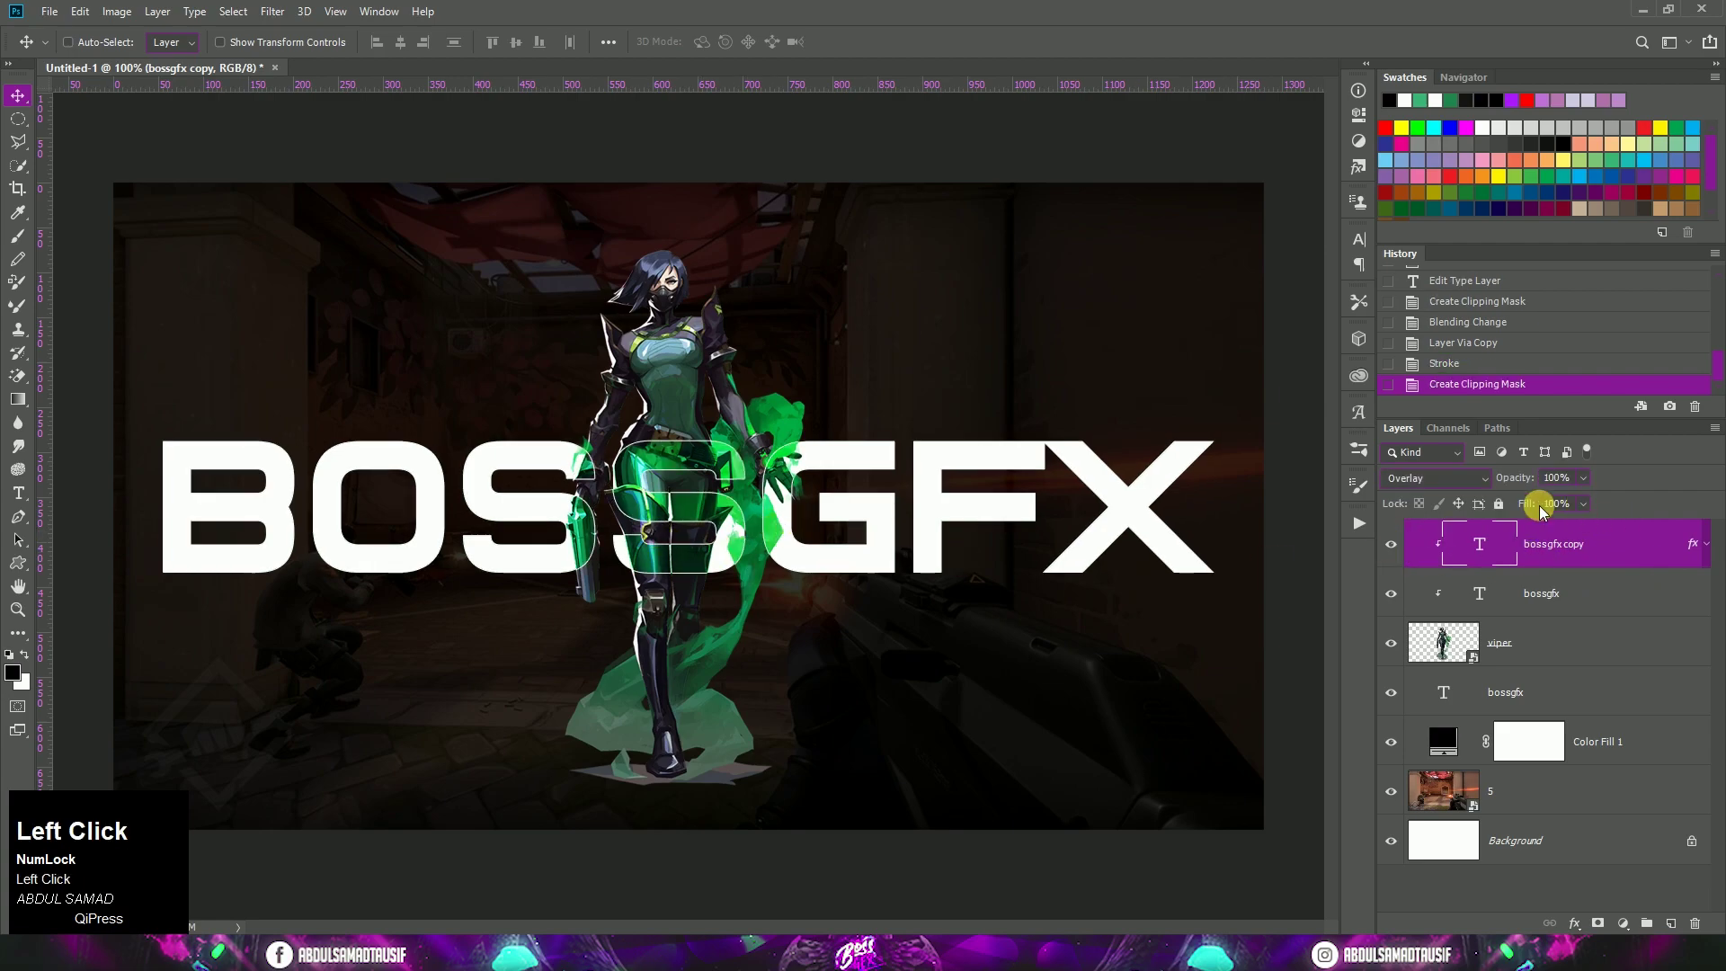
pyautogui.moveTo(1581, 515); pyautogui.dragTo(1596, 511)
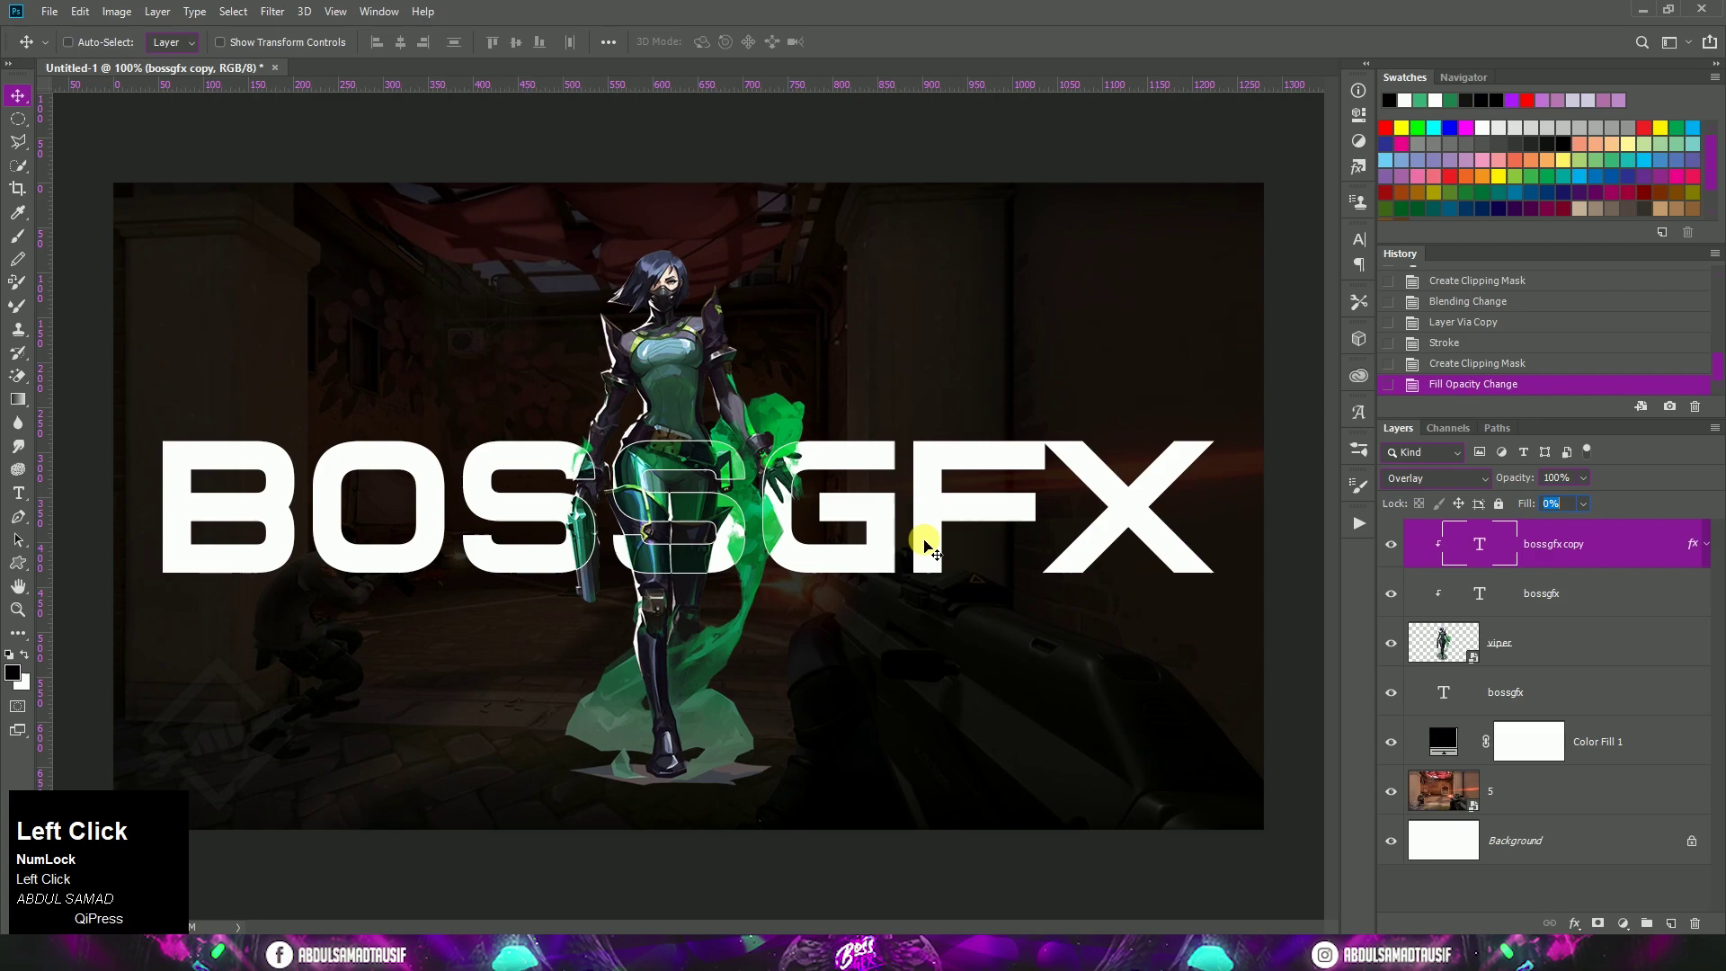
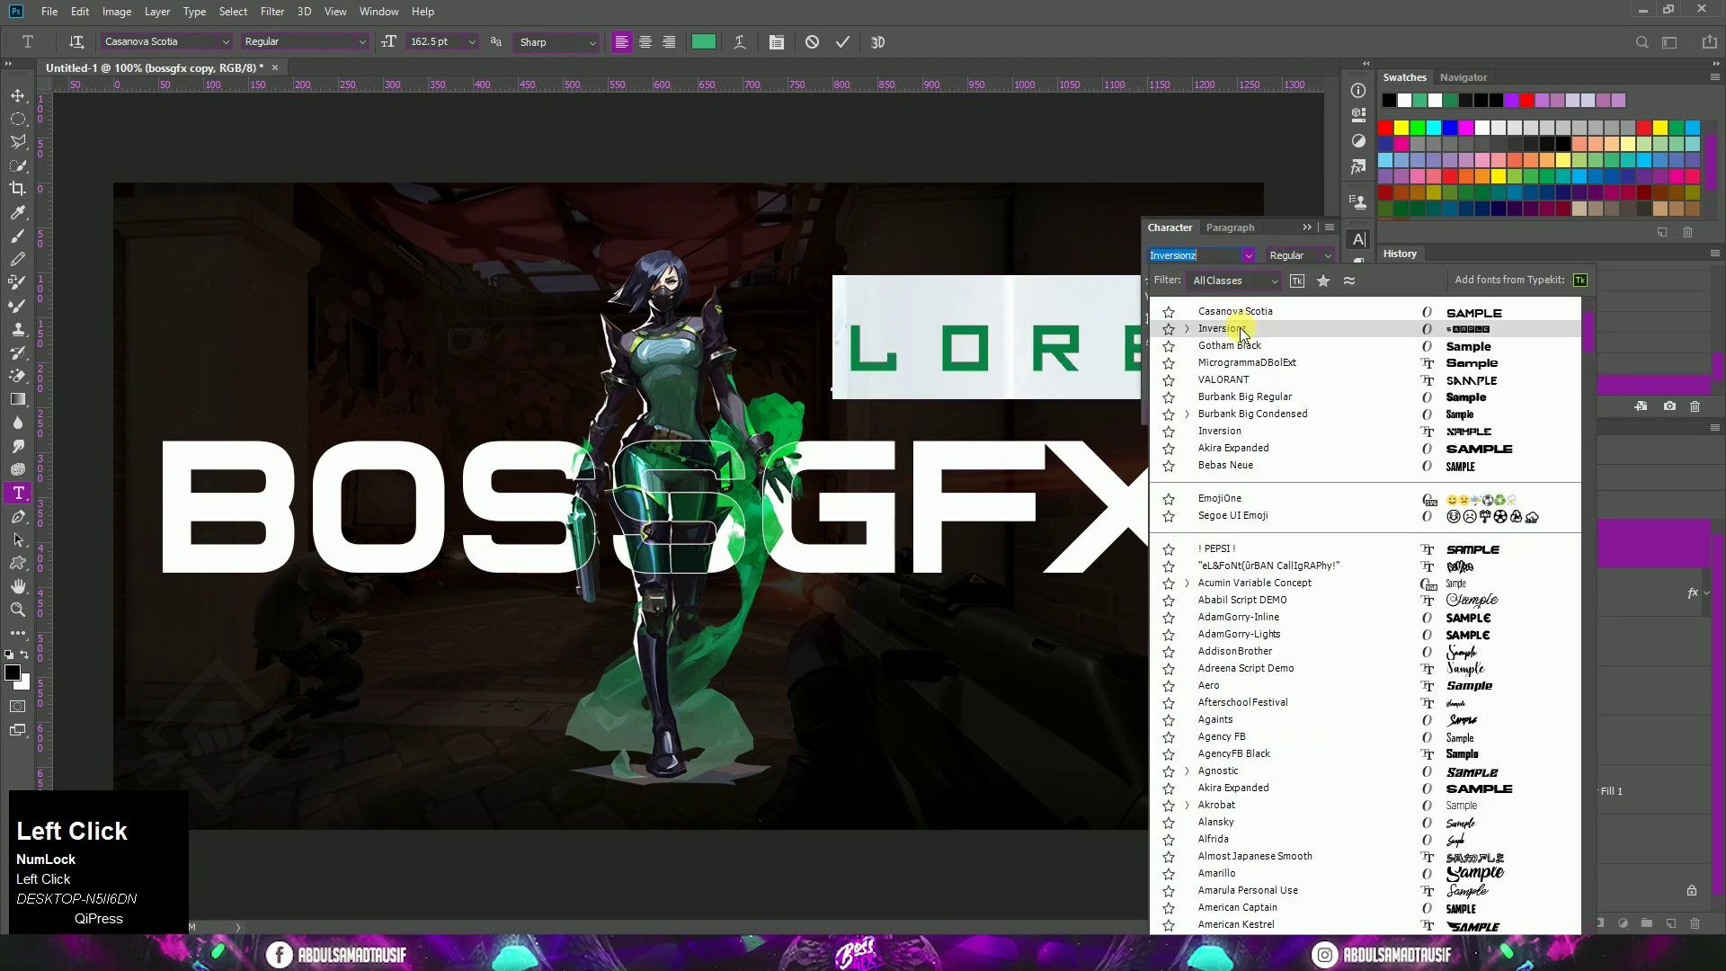
# Type 'GAMING' in the Inversionz font as the new white text above BOSSGFX
pyautogui.click(1262, 332)
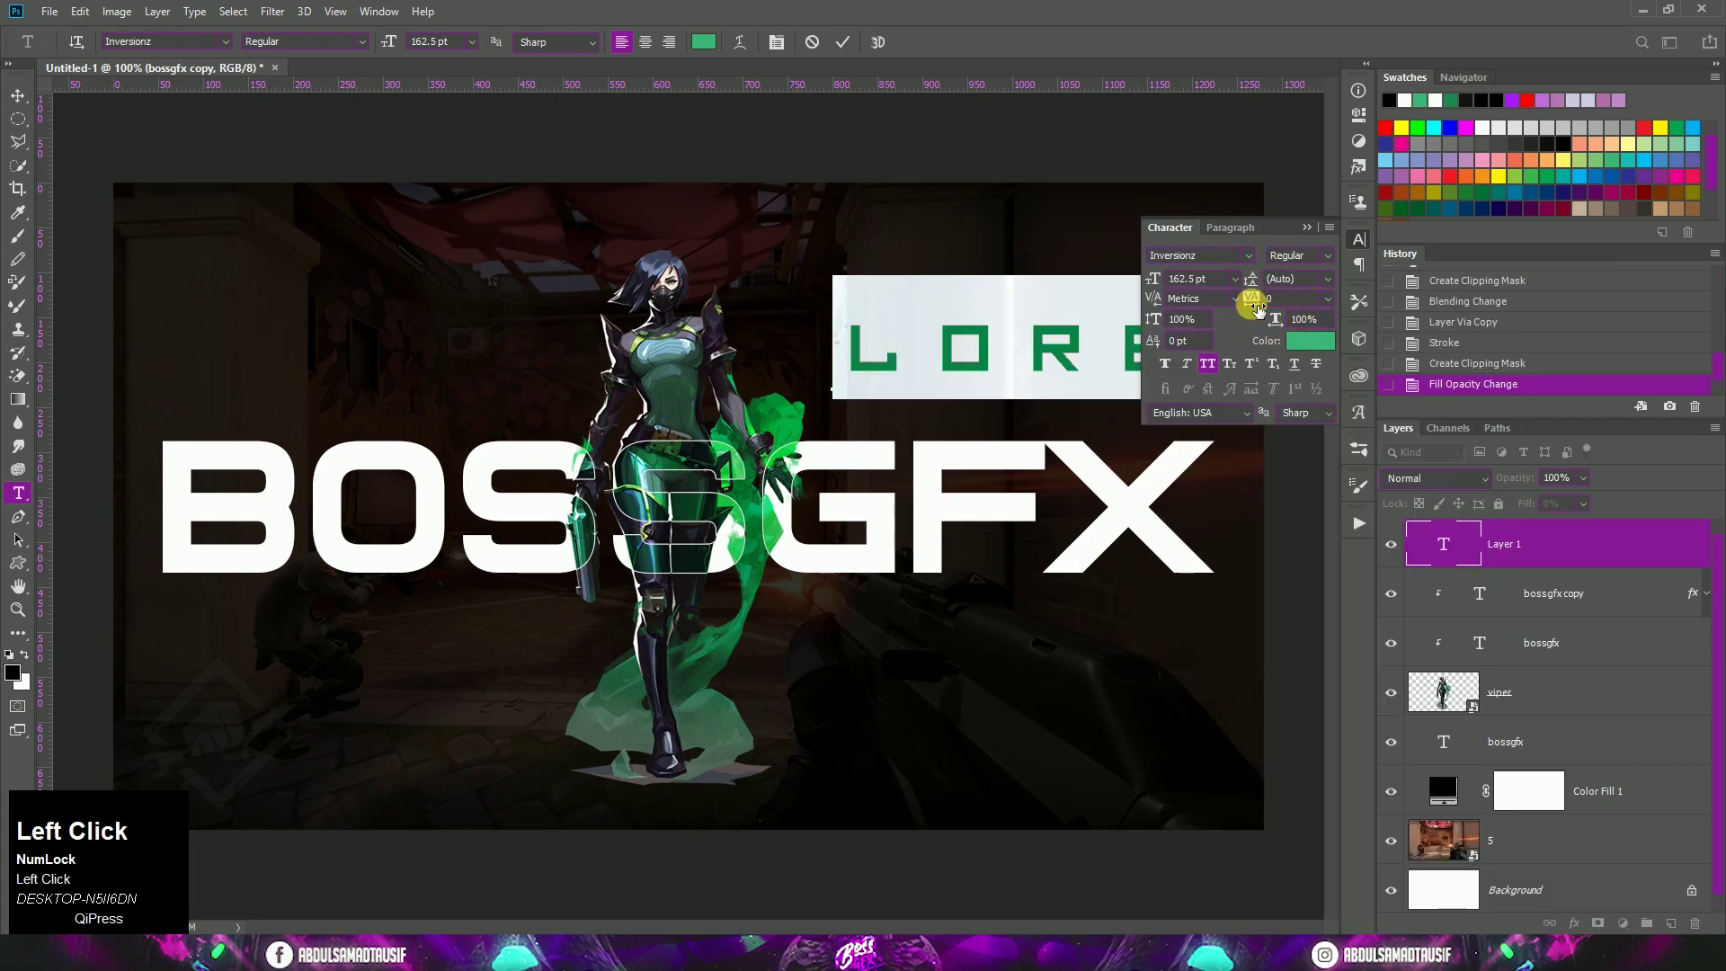
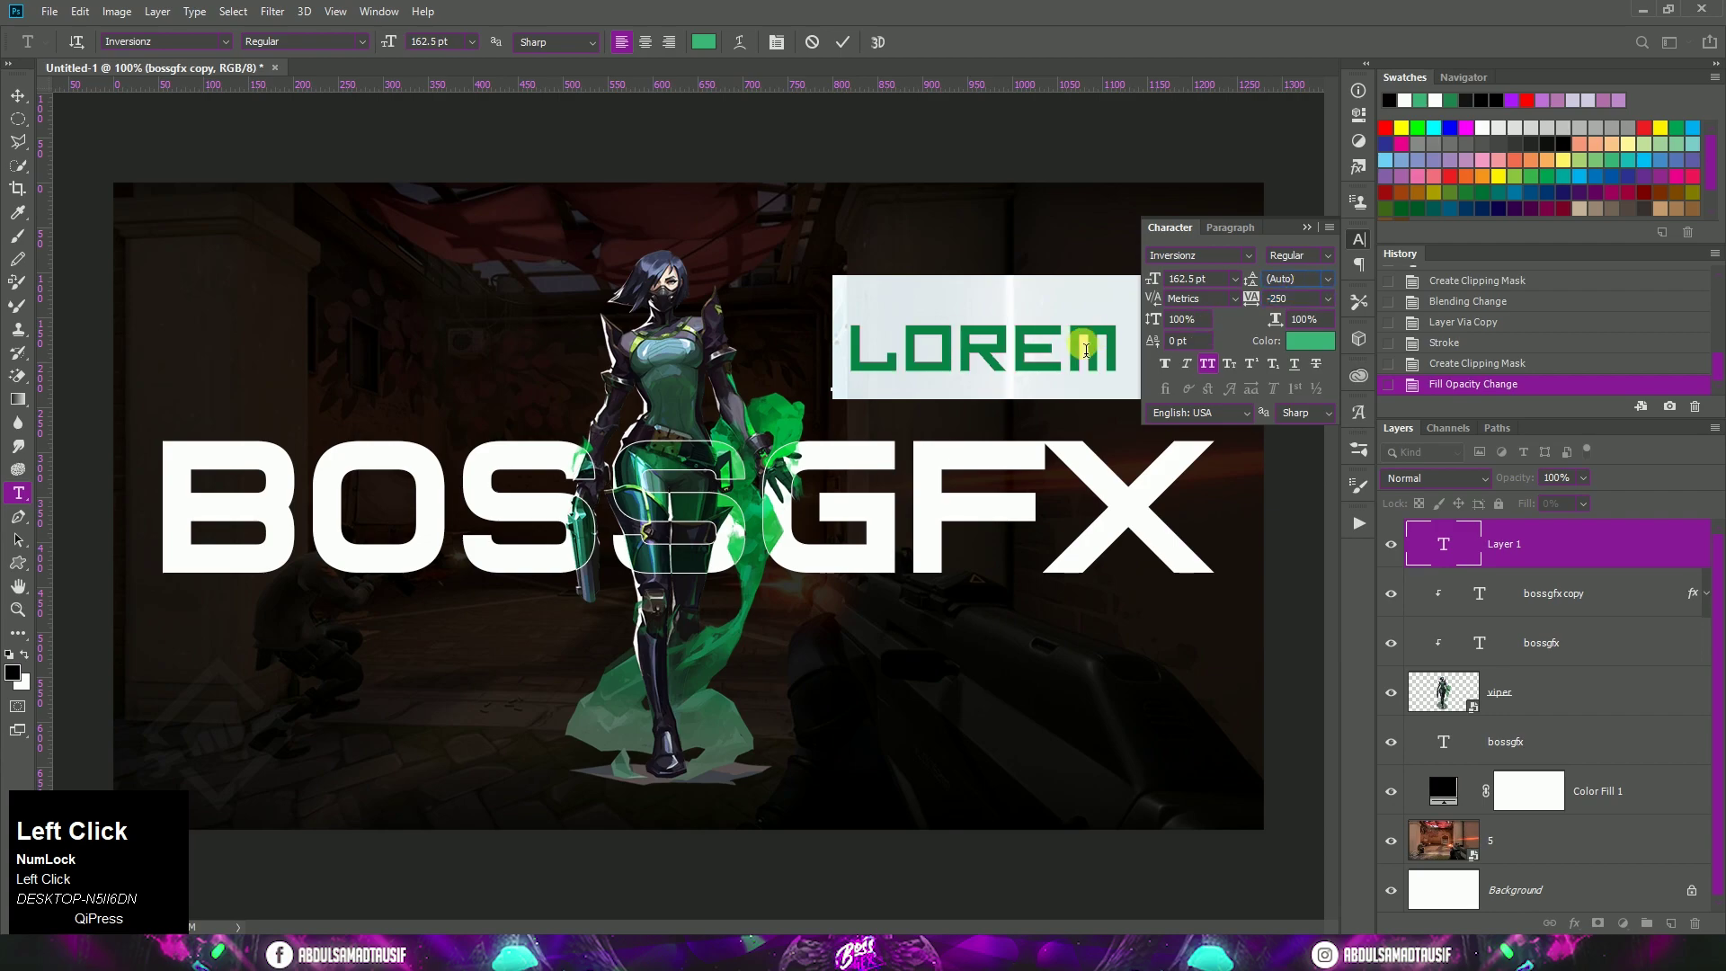
pyautogui.write('gaMING')
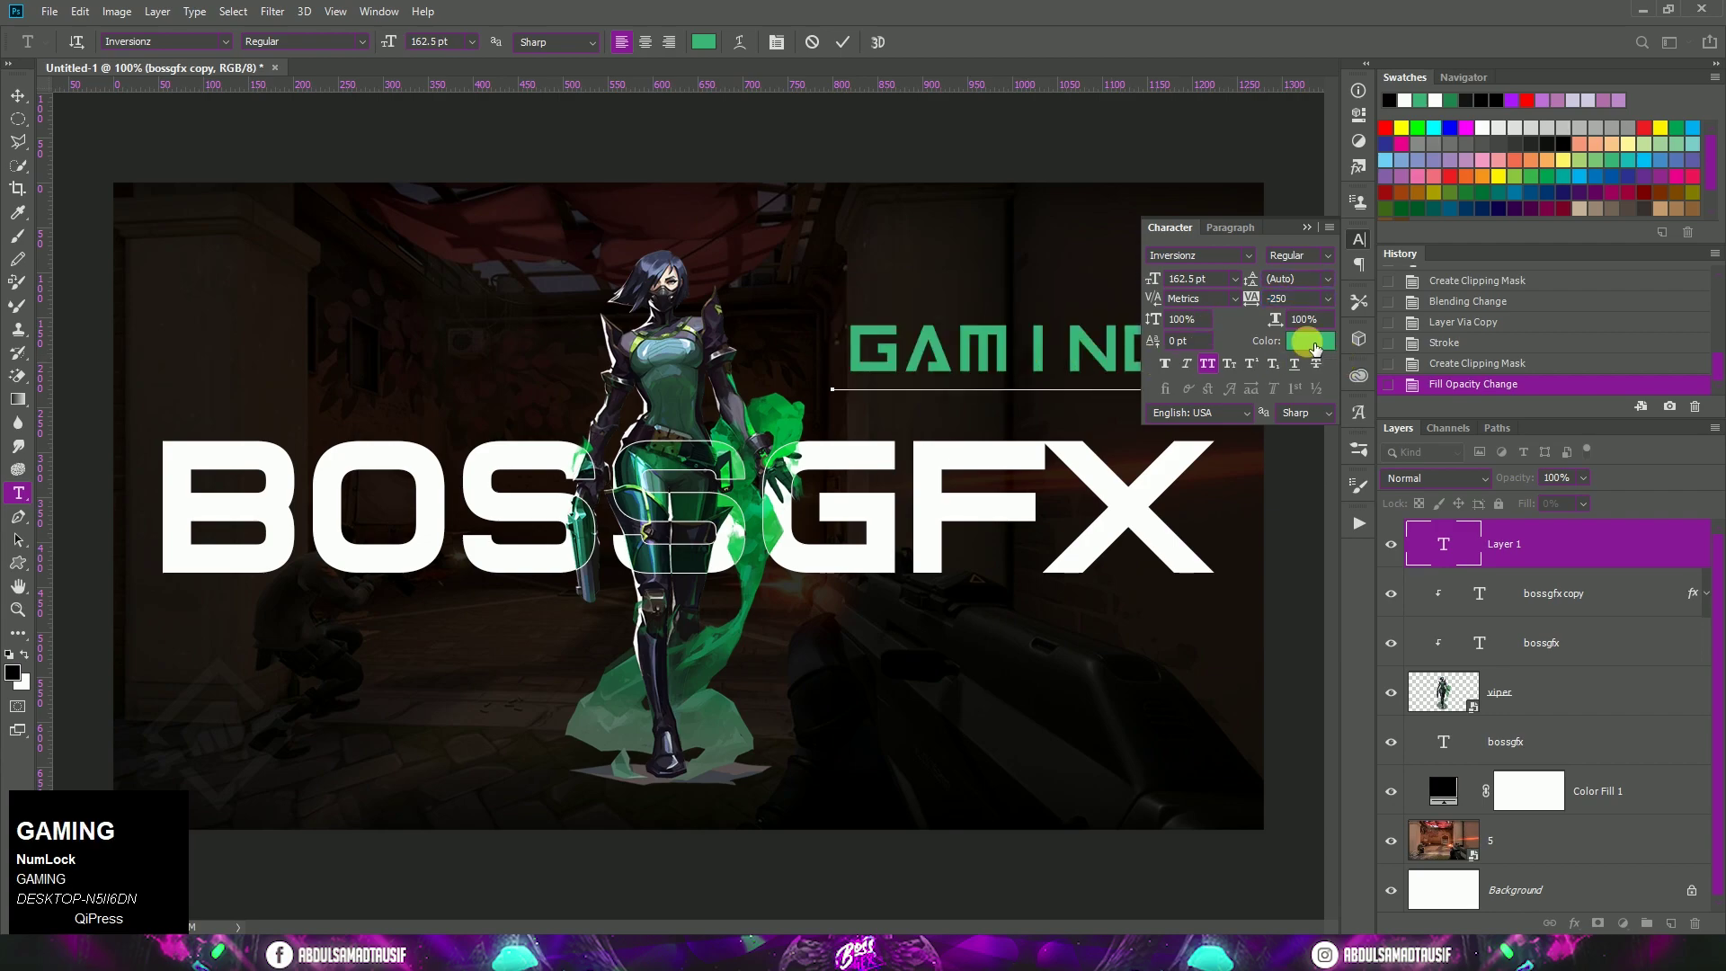
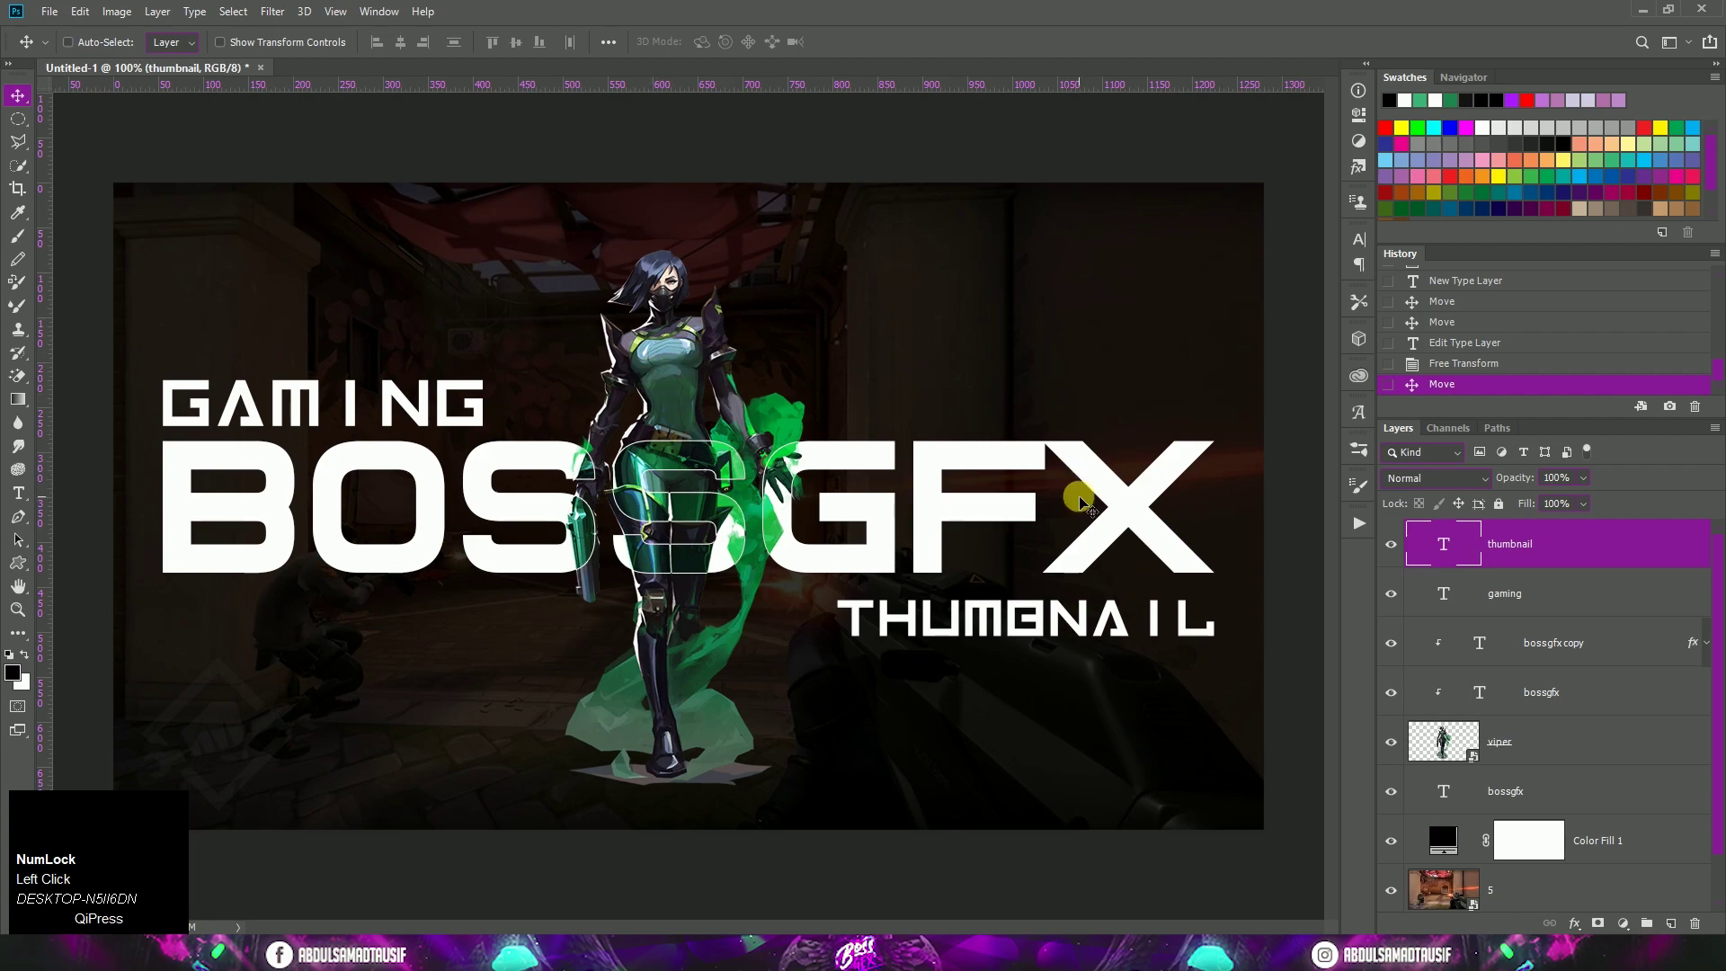
# Select Color Fill 1 so the White Dote and Tech Points overlays land above it
pyautogui.click(1648, 807)
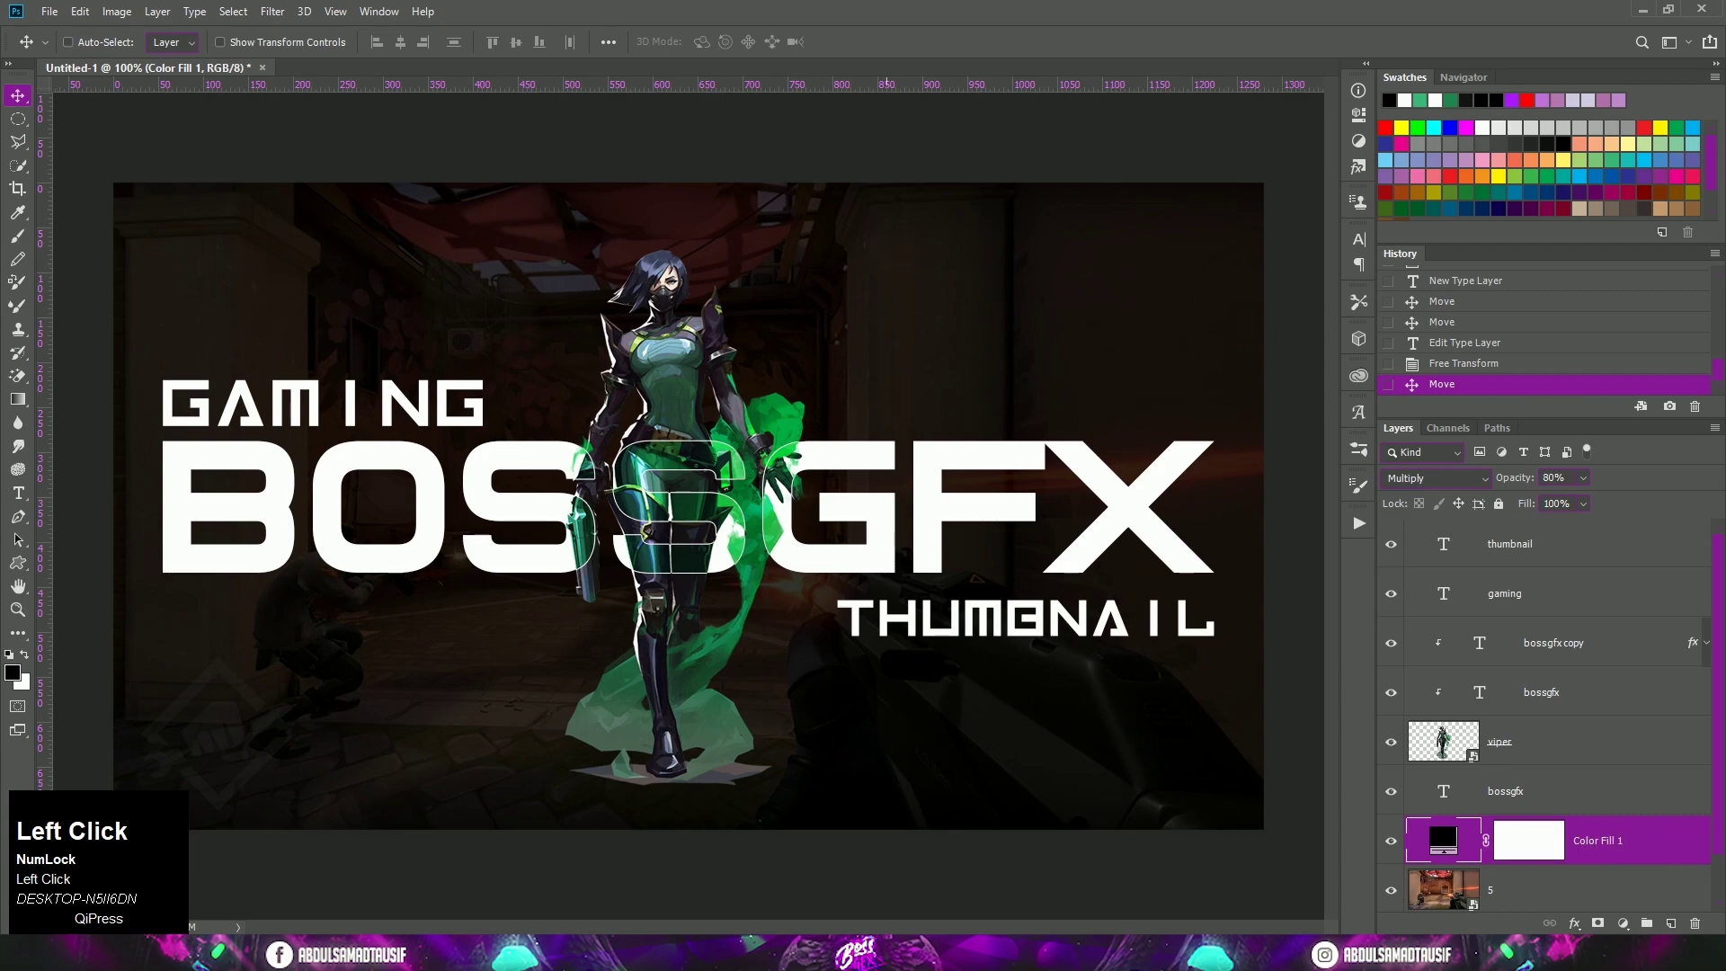
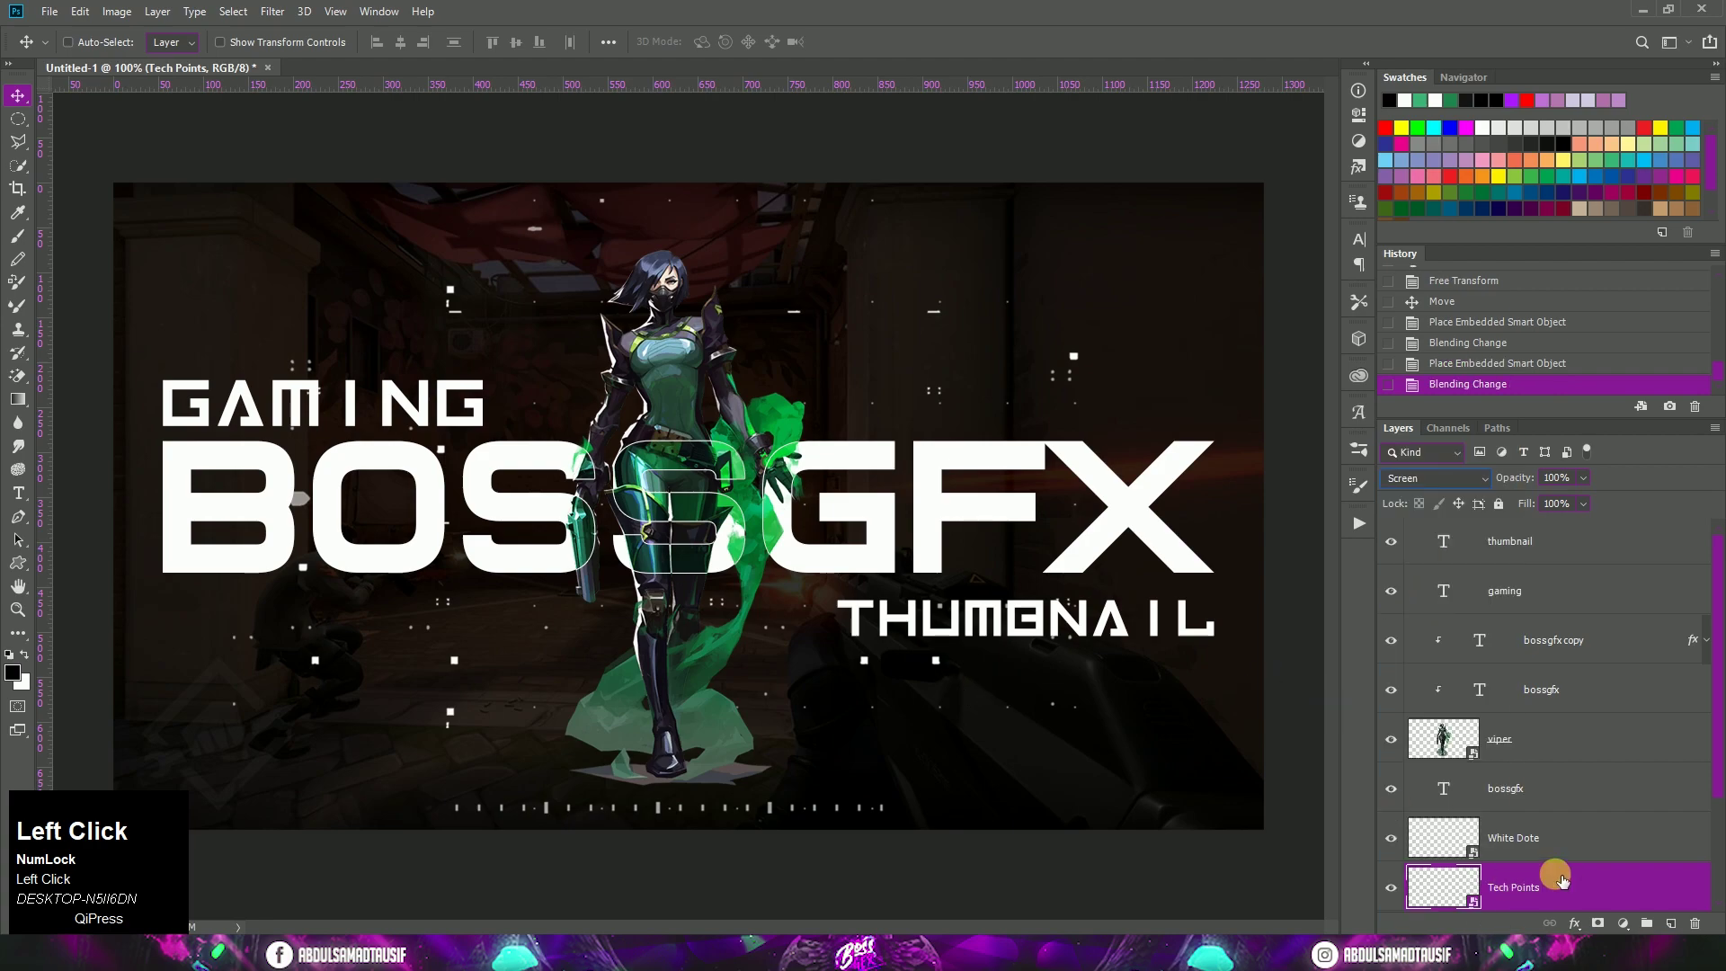
# Apply a bright green #1fd678 Color Overlay to the Tech Points layer
pyautogui.scroll(-3)
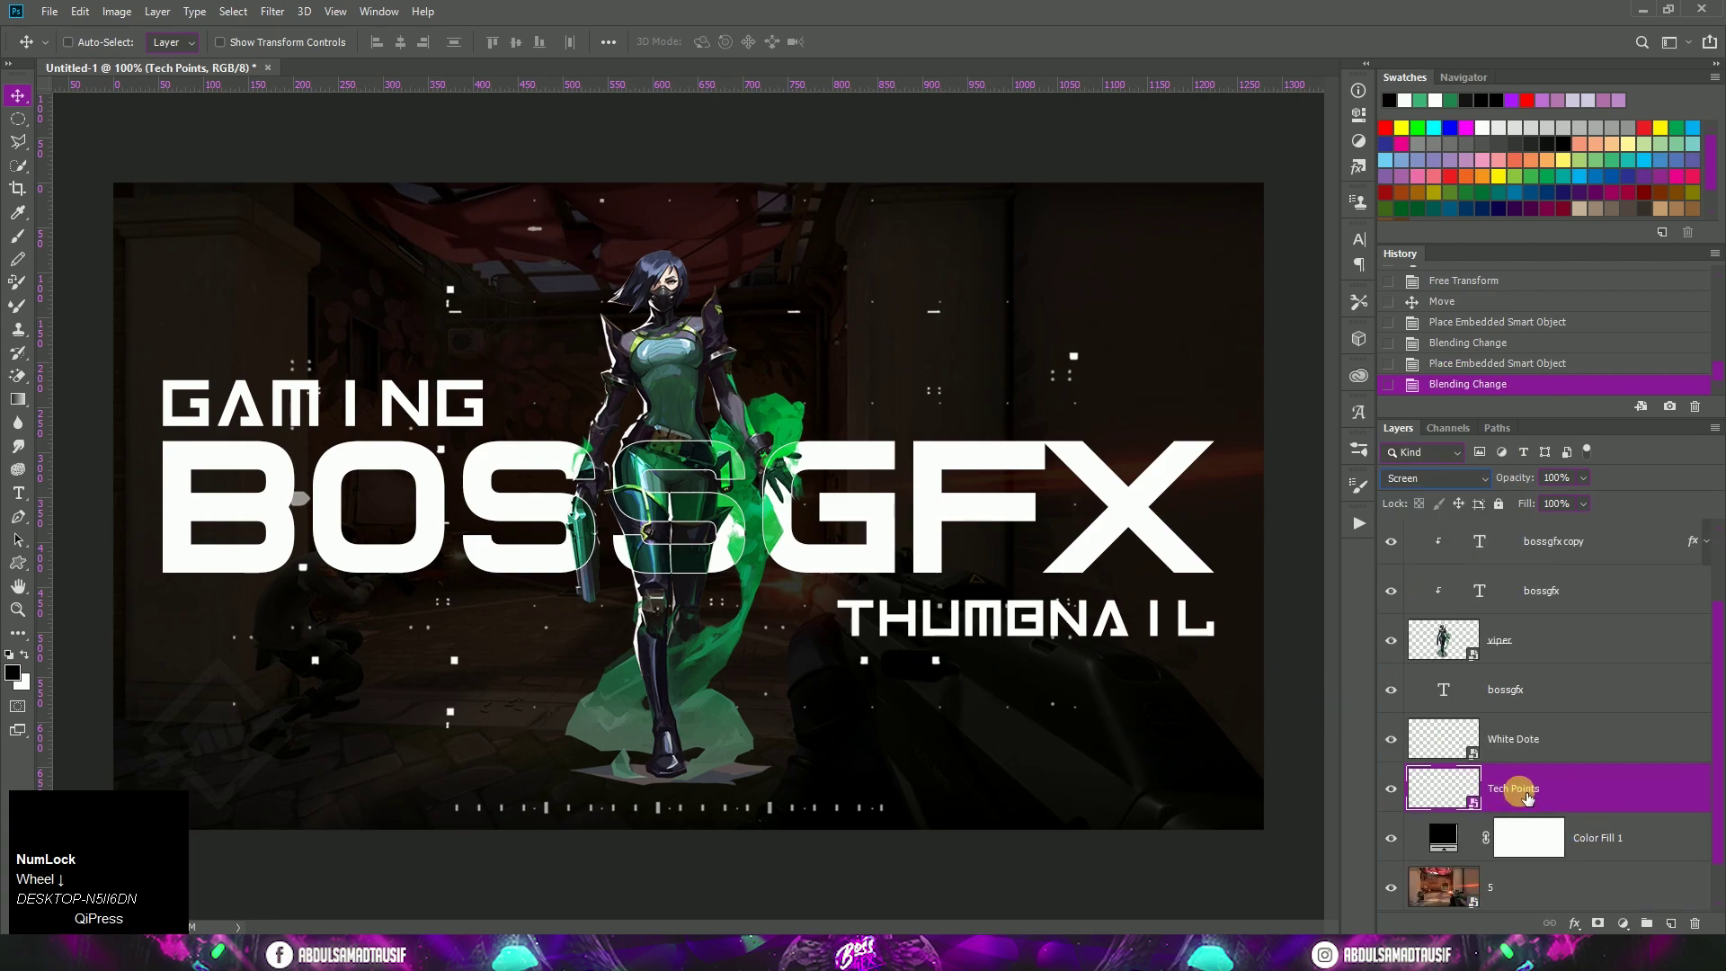
pyautogui.click(1594, 801)
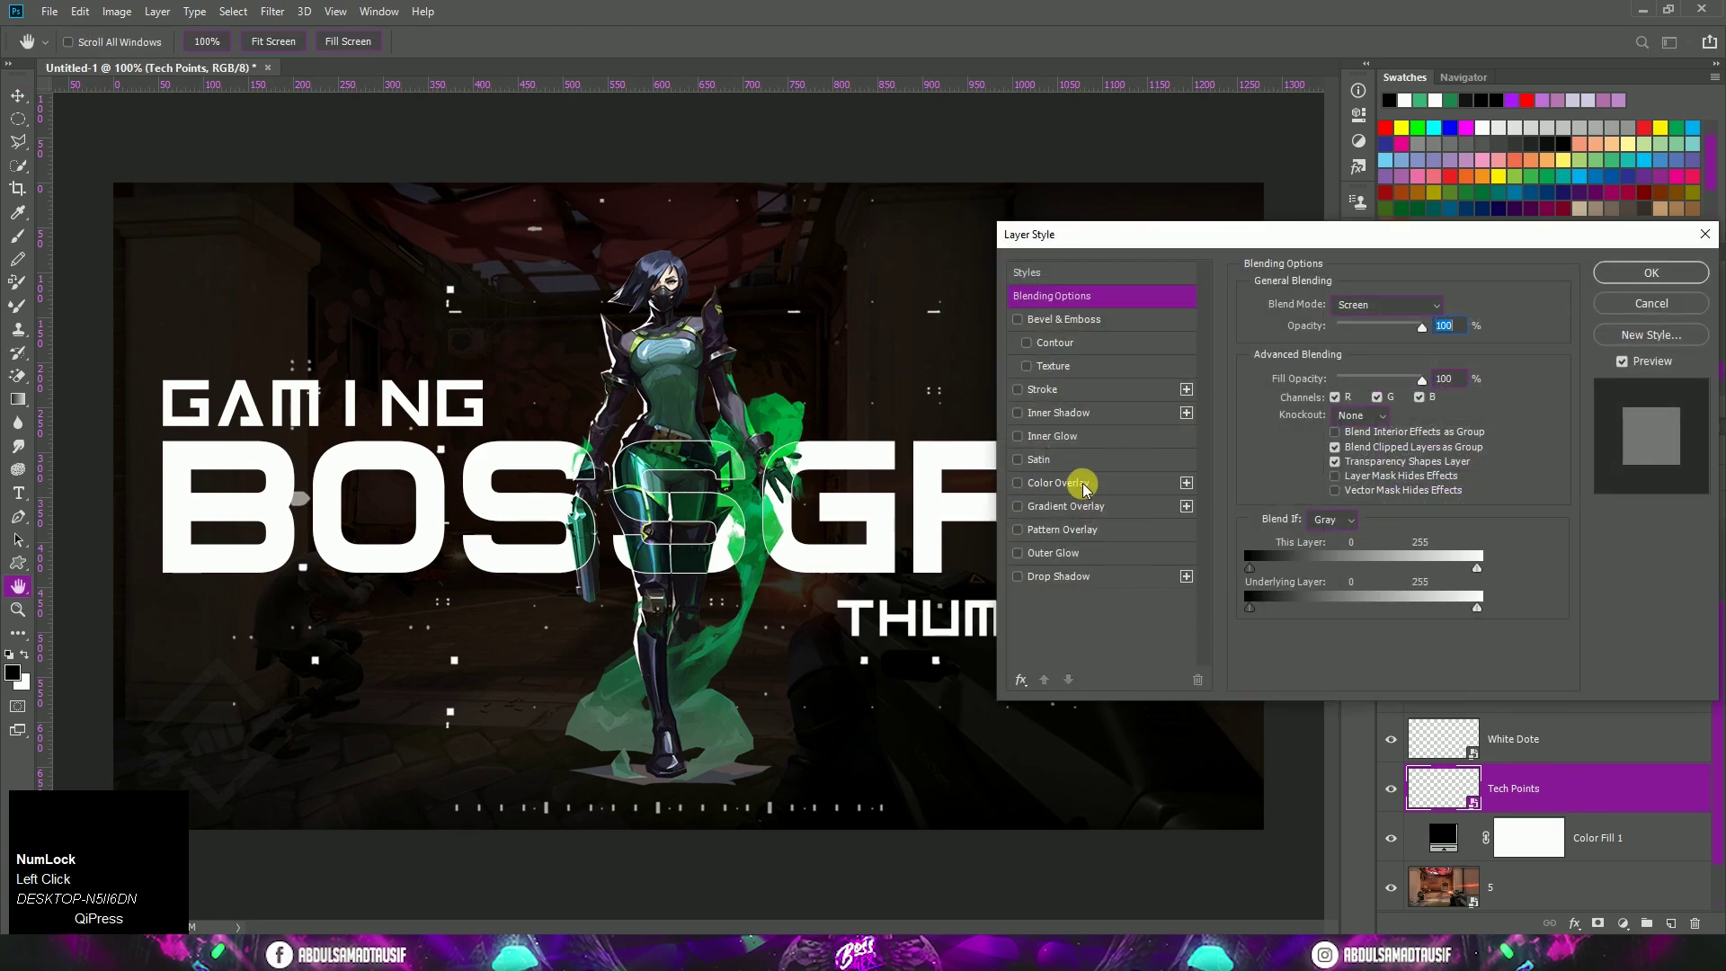
pyautogui.click(1089, 489)
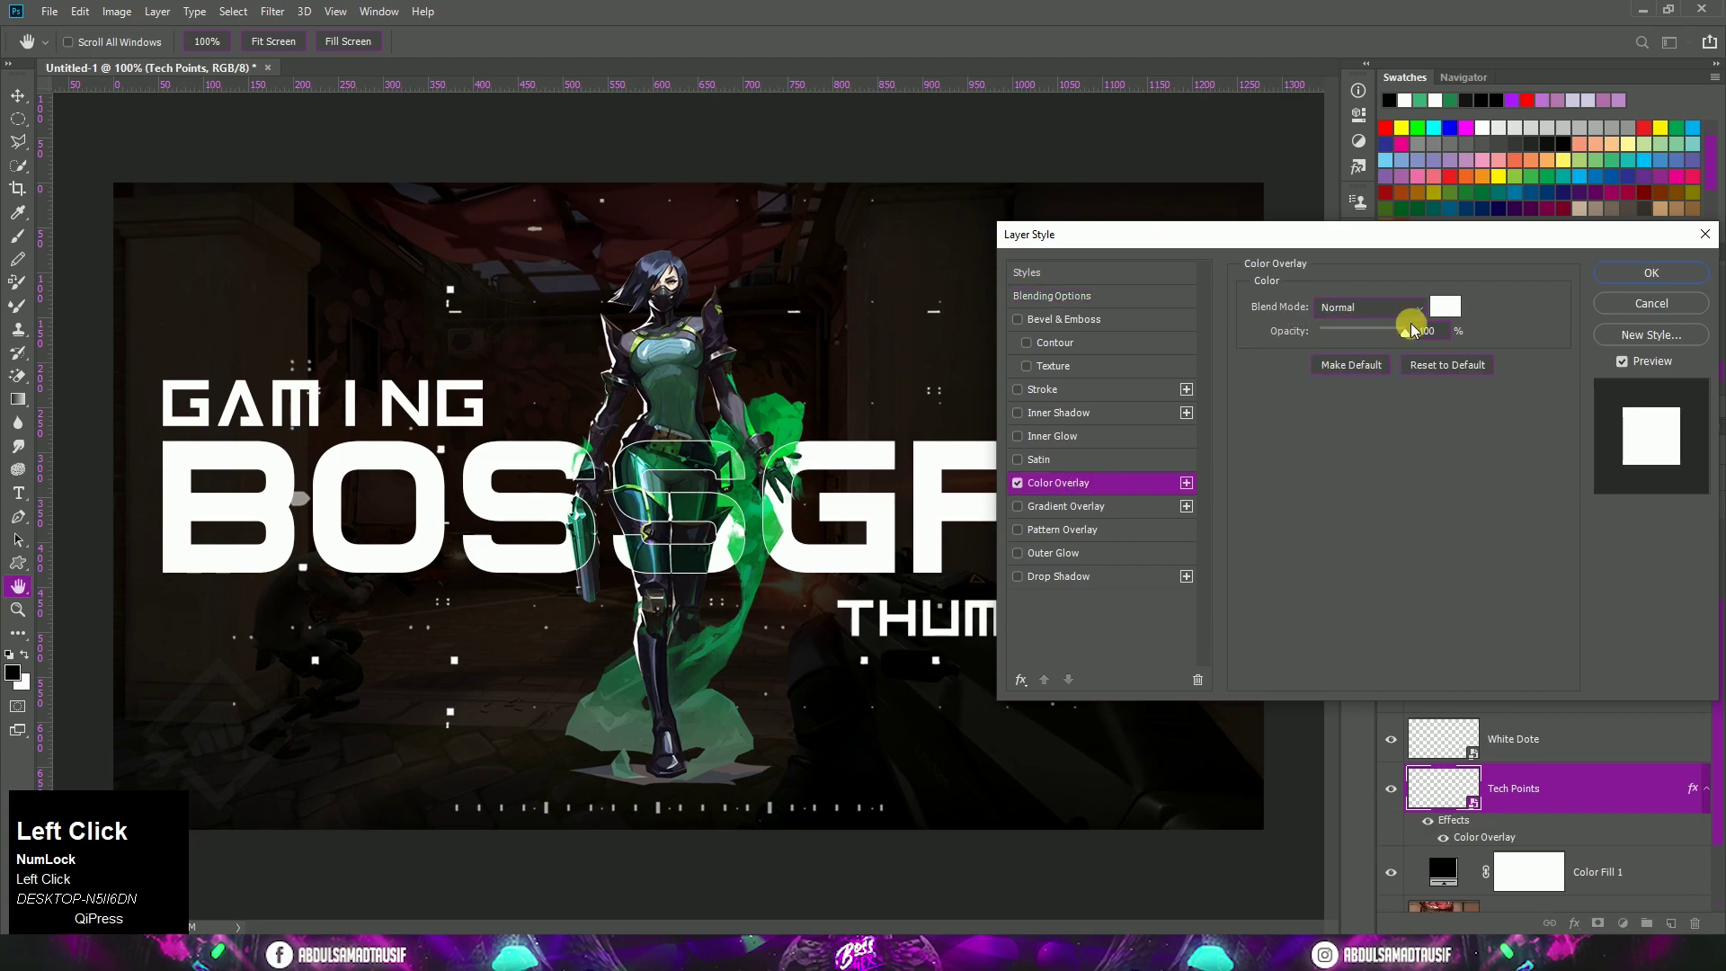
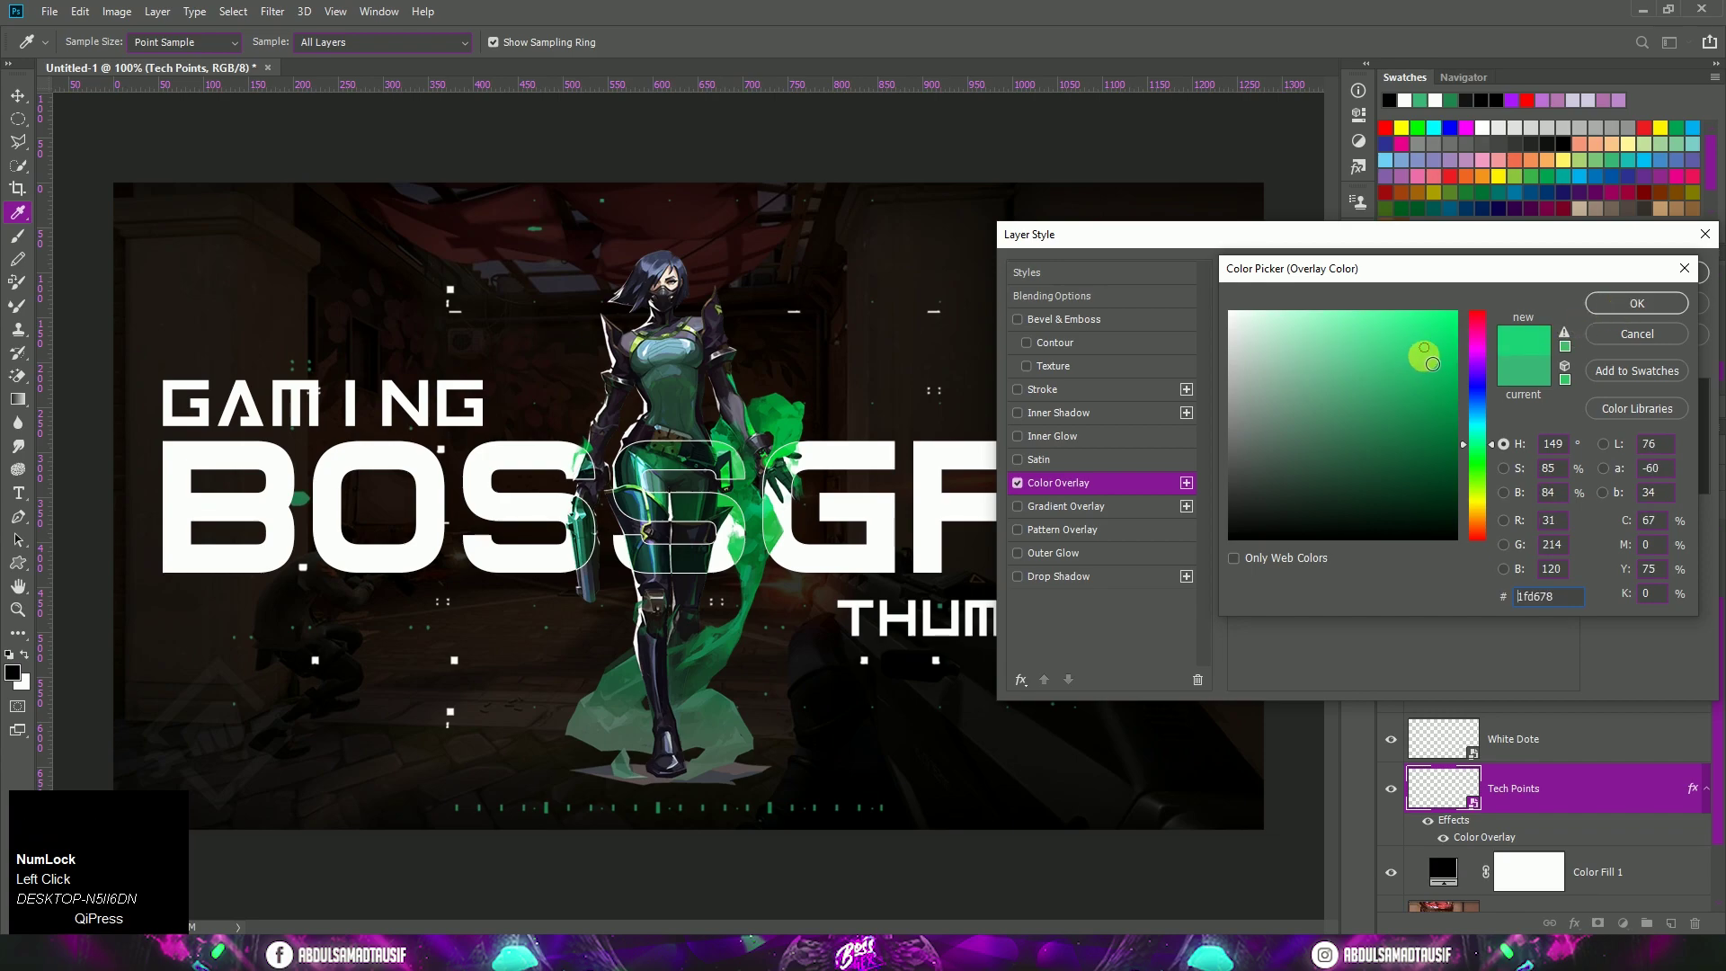
pyautogui.click(1619, 321)
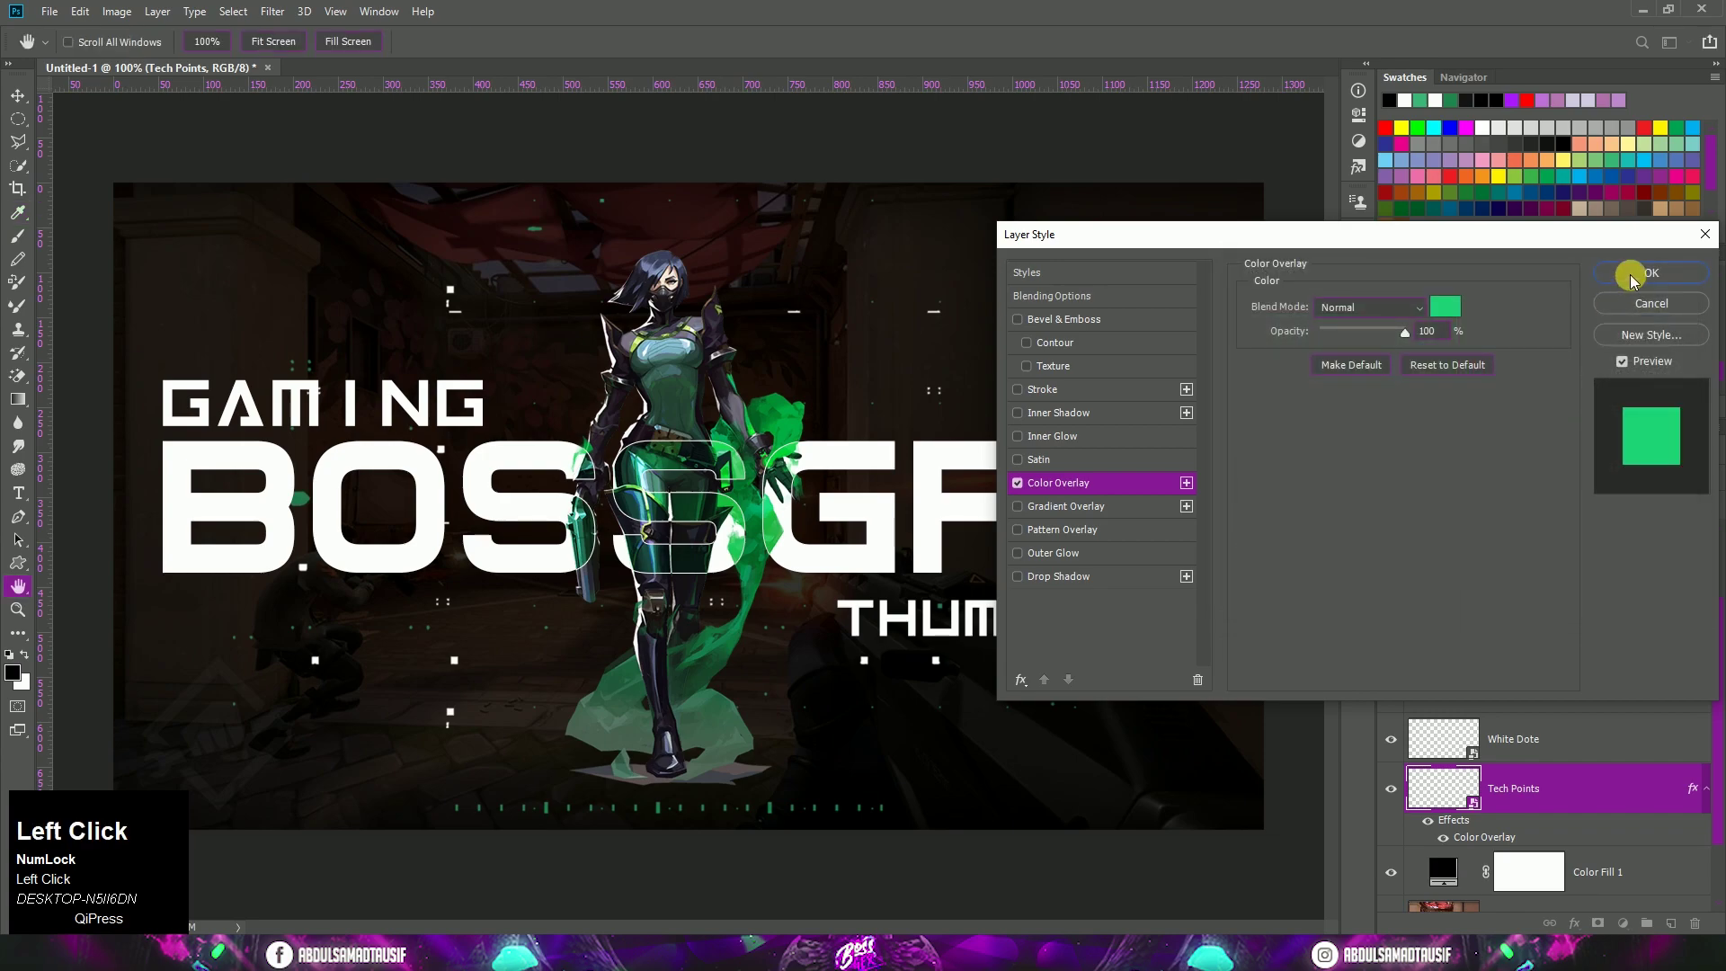
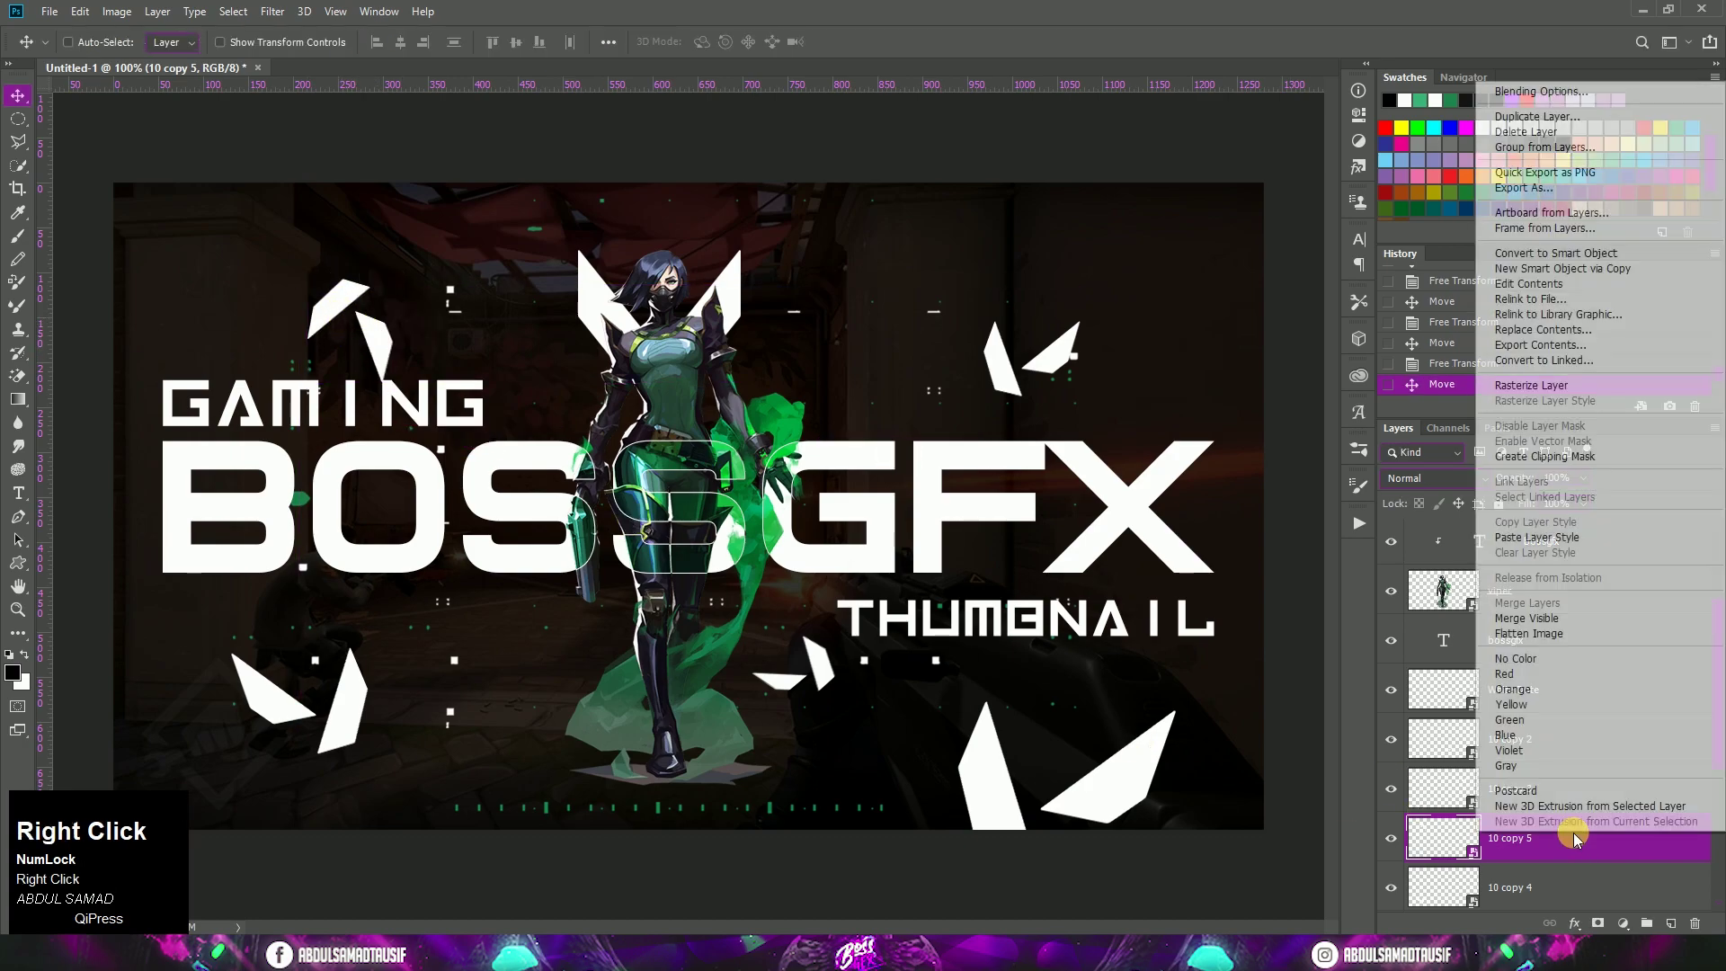
# Rasterize the shard, cut part away with the Polygonal Lasso, and duplicate it onto a new layer
pyautogui.doubleClick(1563, 391)
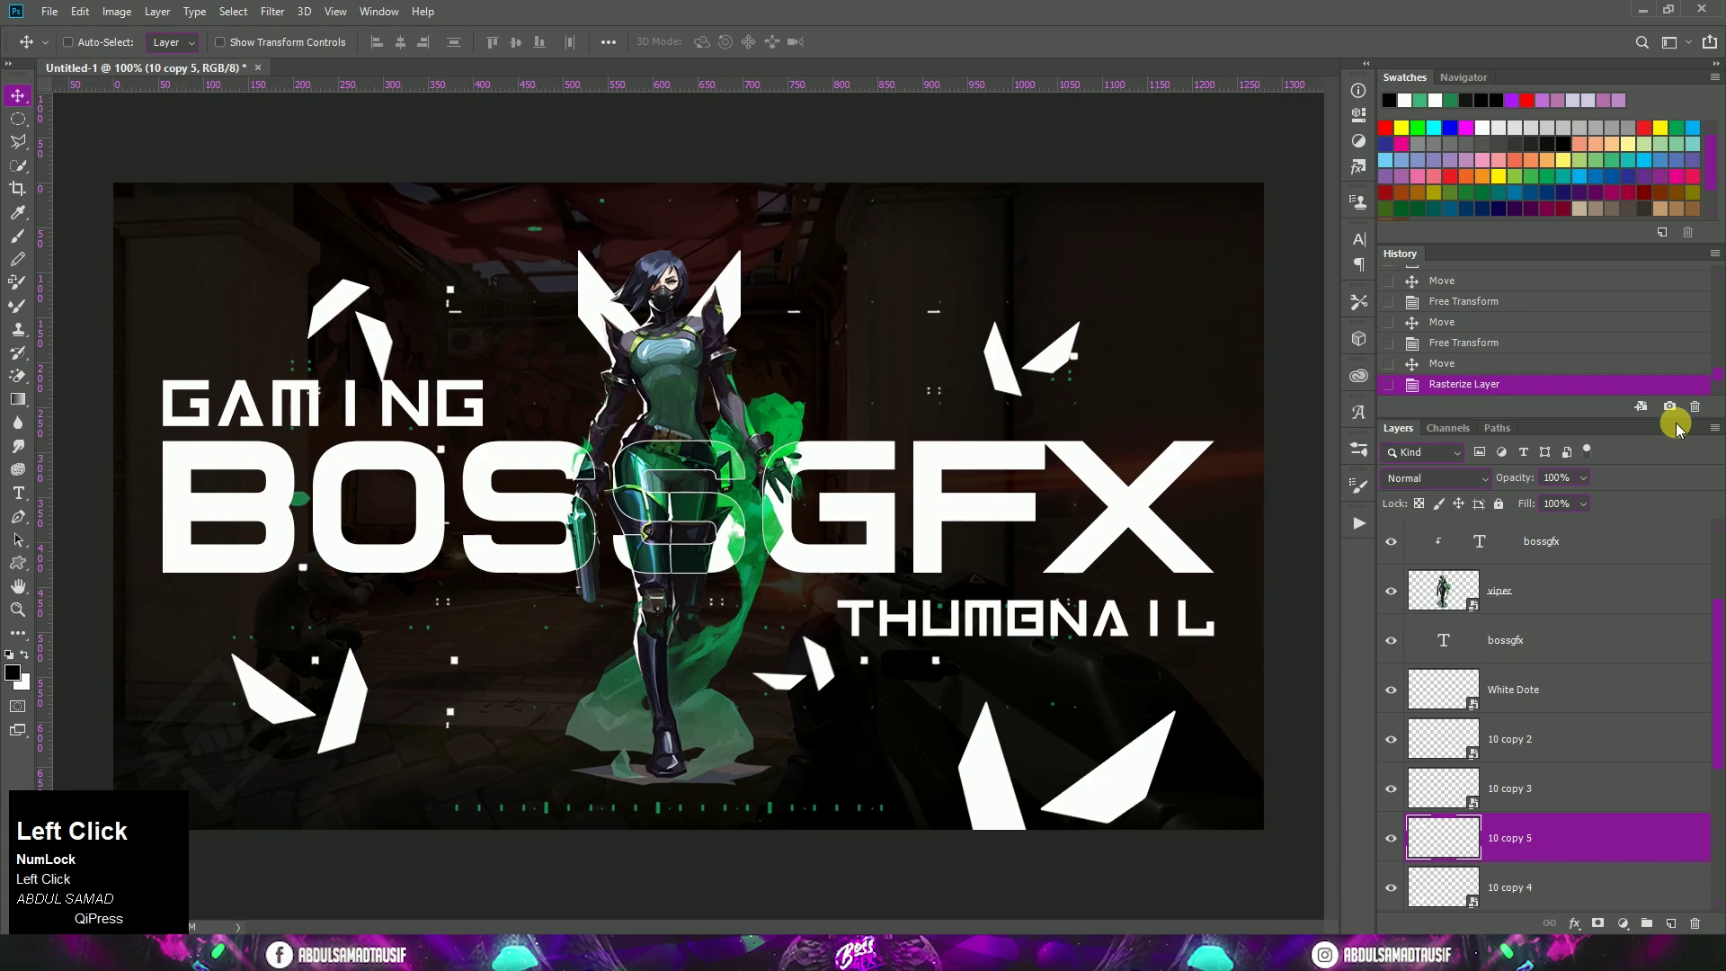
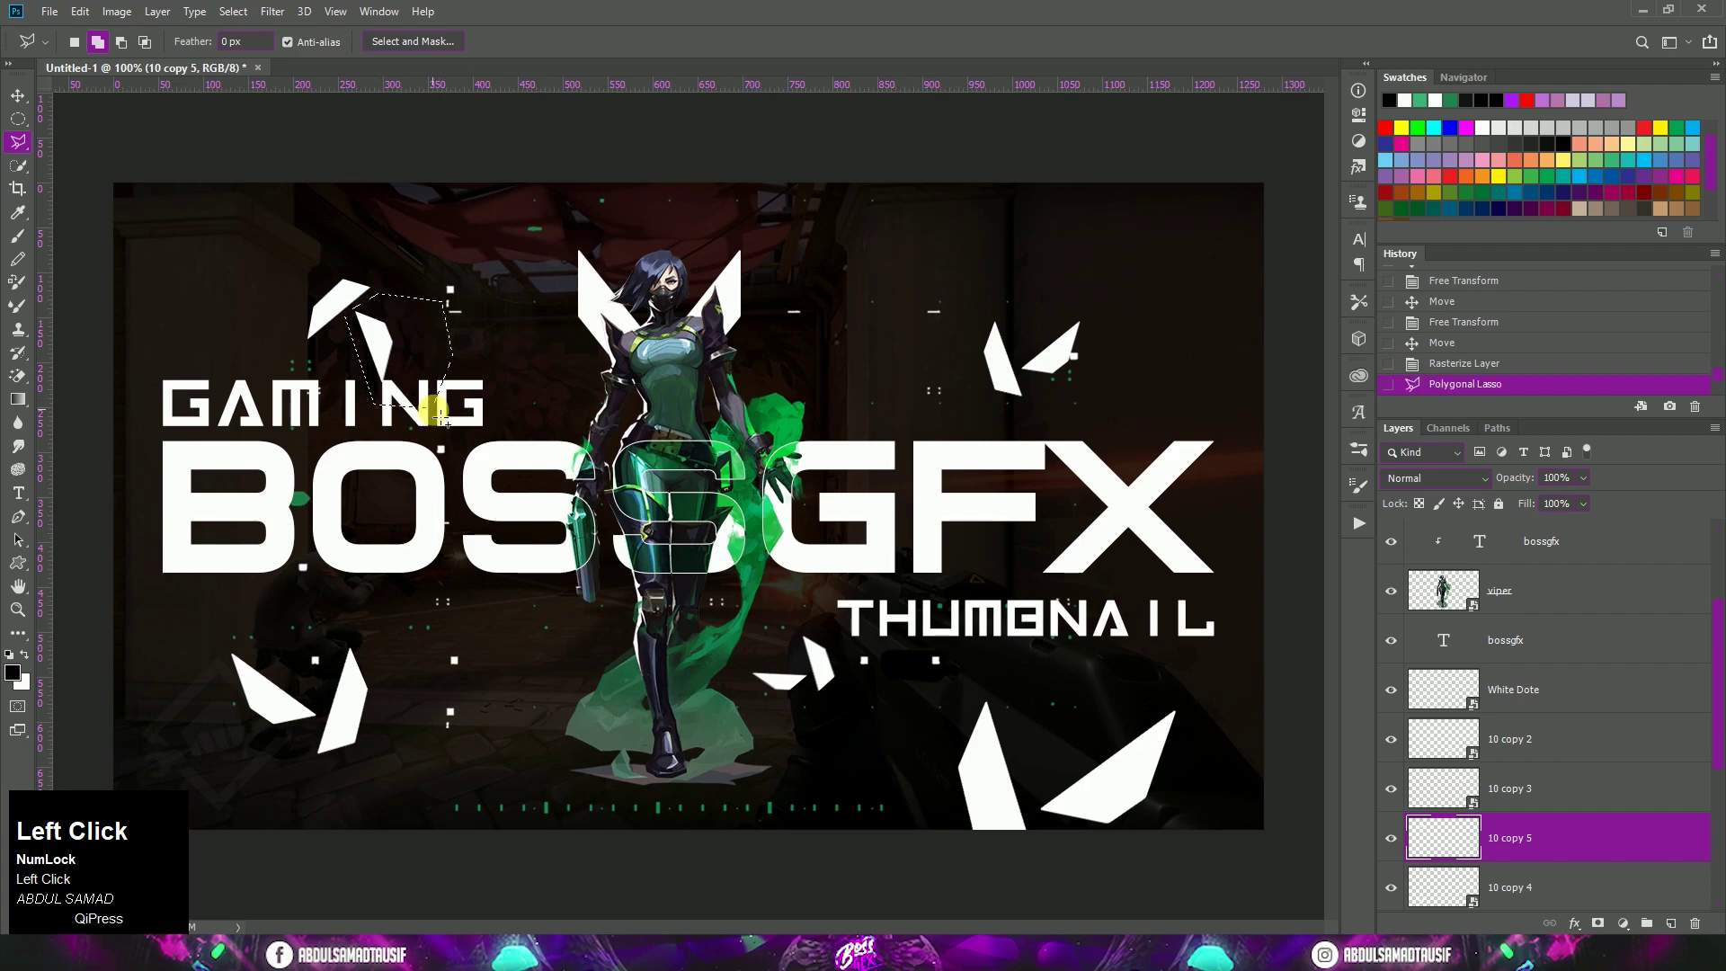
pyautogui.rightClick(30, 150)
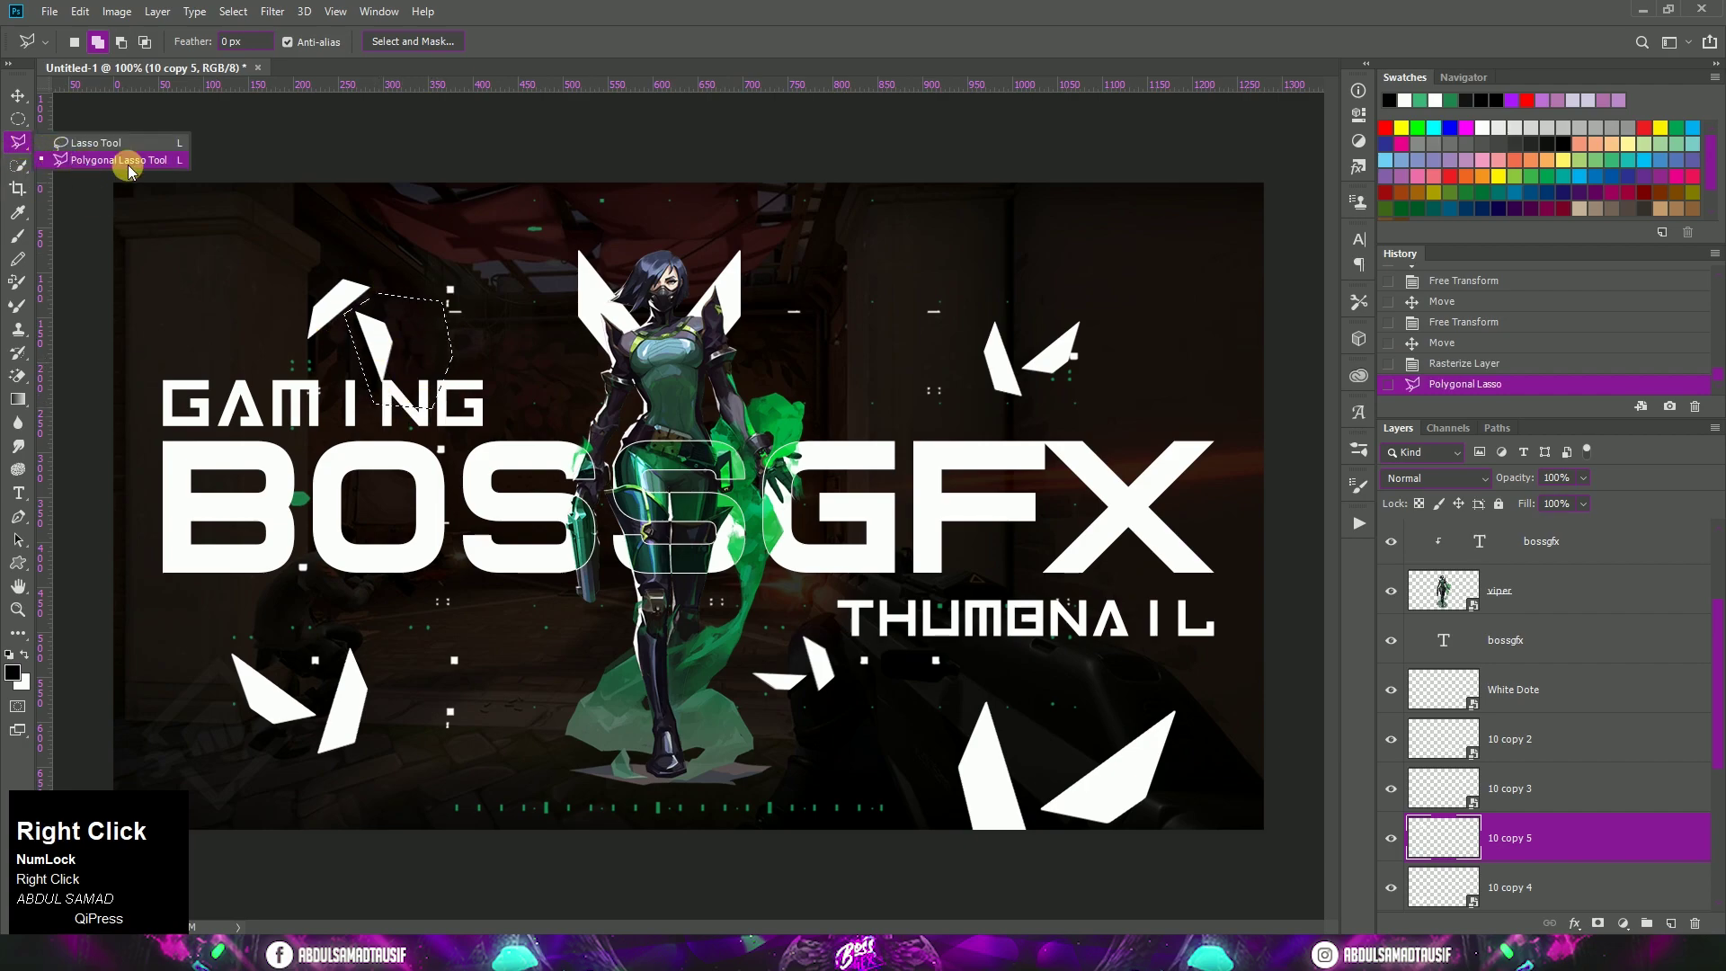
pyautogui.click(187, 166)
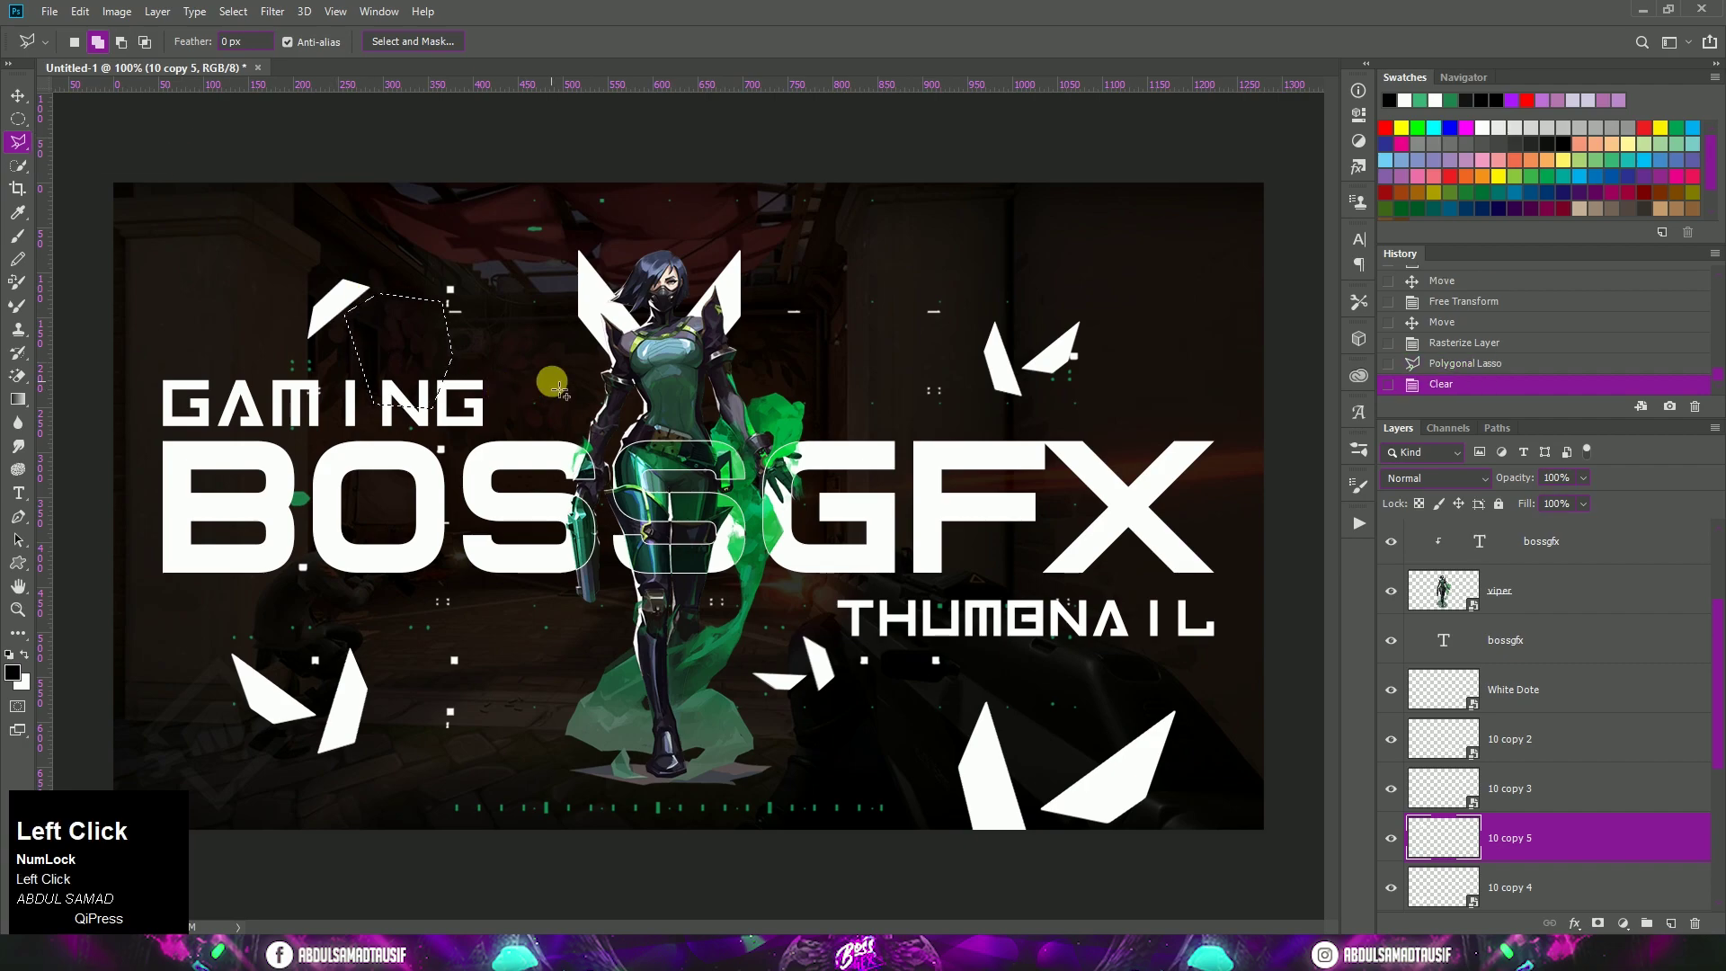
pyautogui.press('ctrl+d')
pyautogui.click(16, 106)
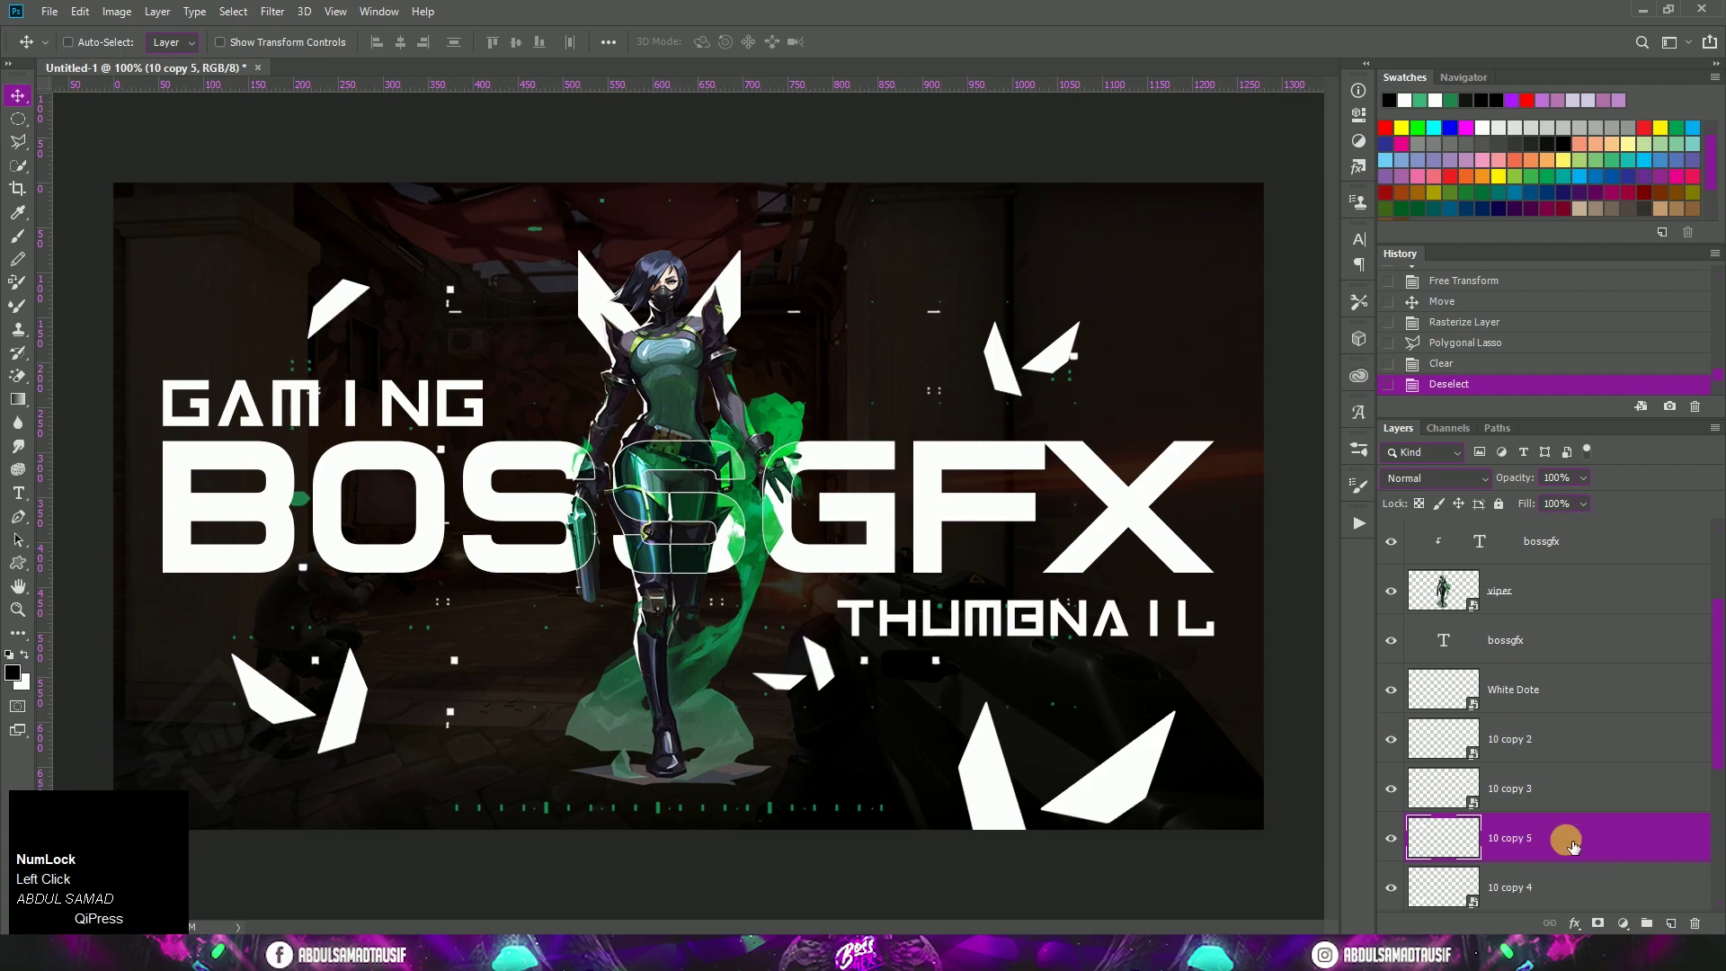
pyautogui.press('ctrl+j')
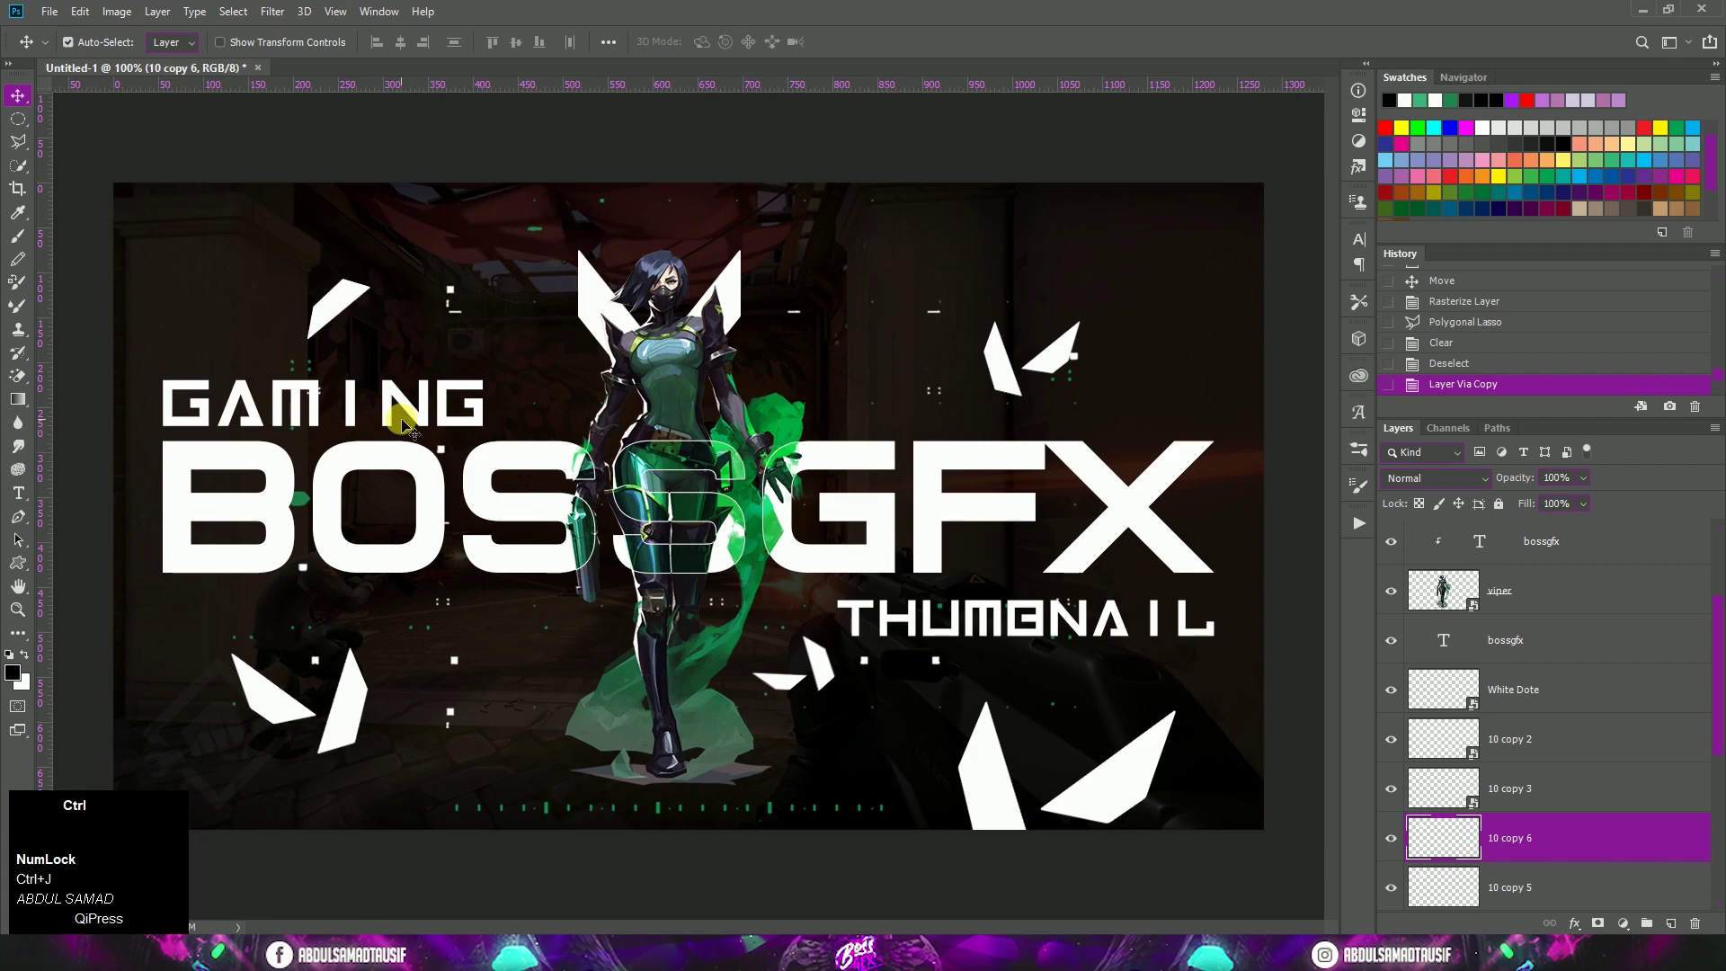
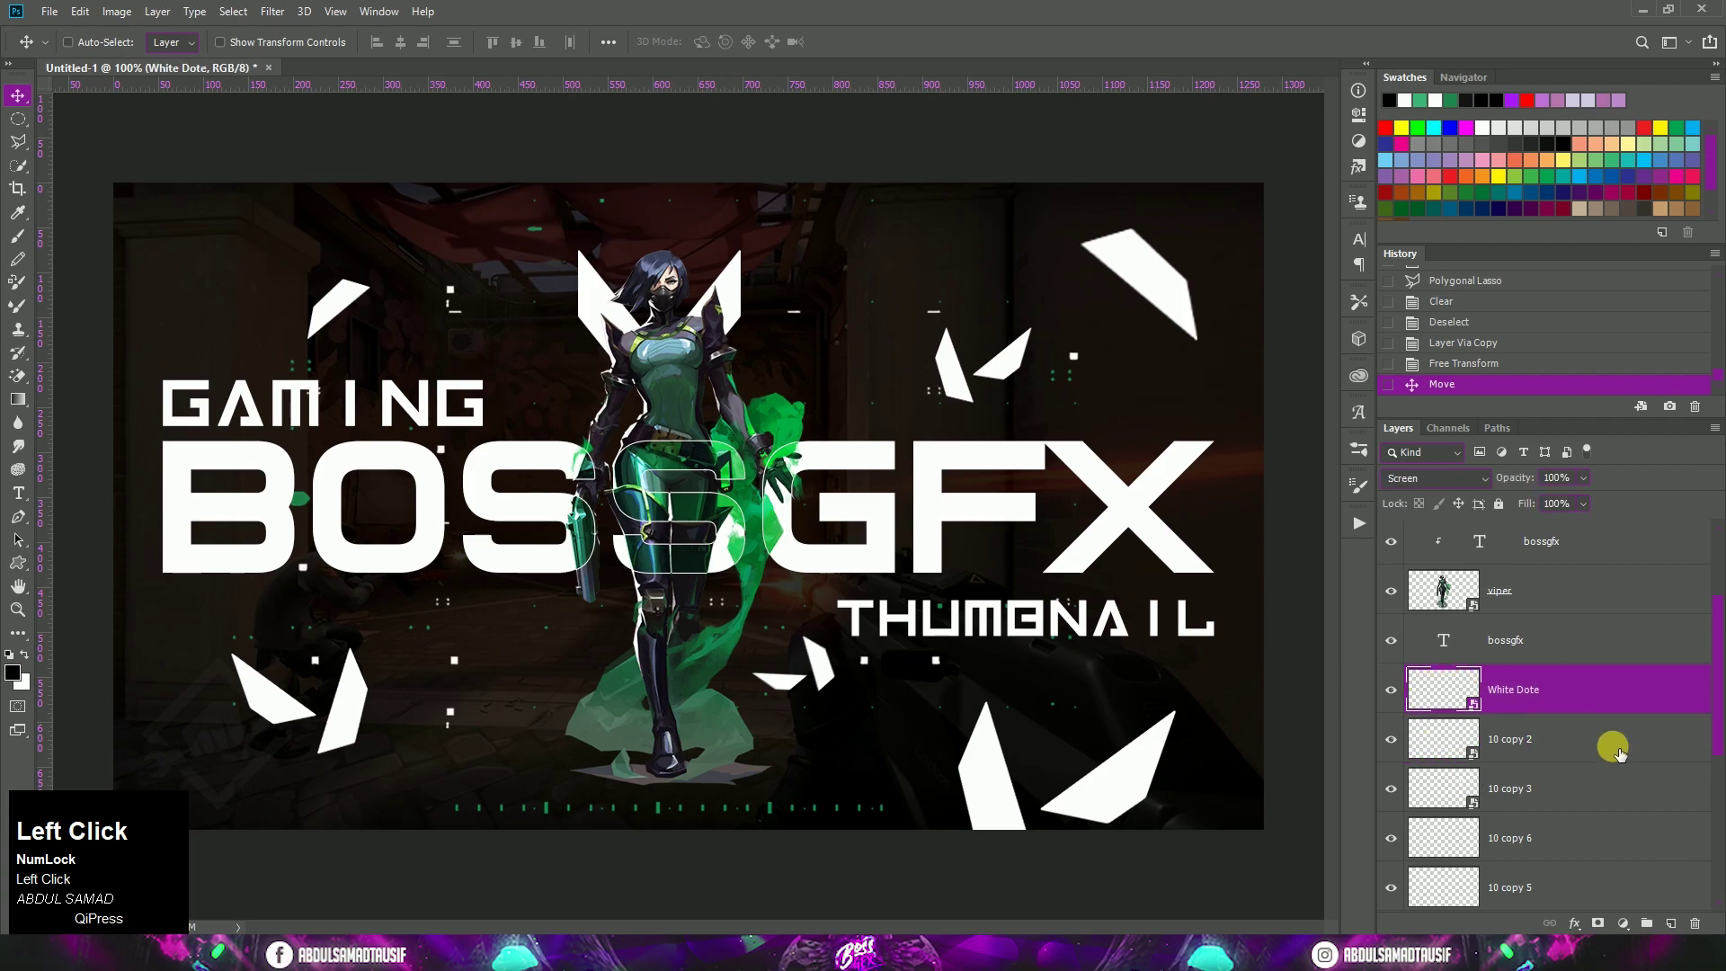
pyautogui.scroll(-3)
# Group all the white shard layers and convert the group to a smart object
pyautogui.click(1585, 706)
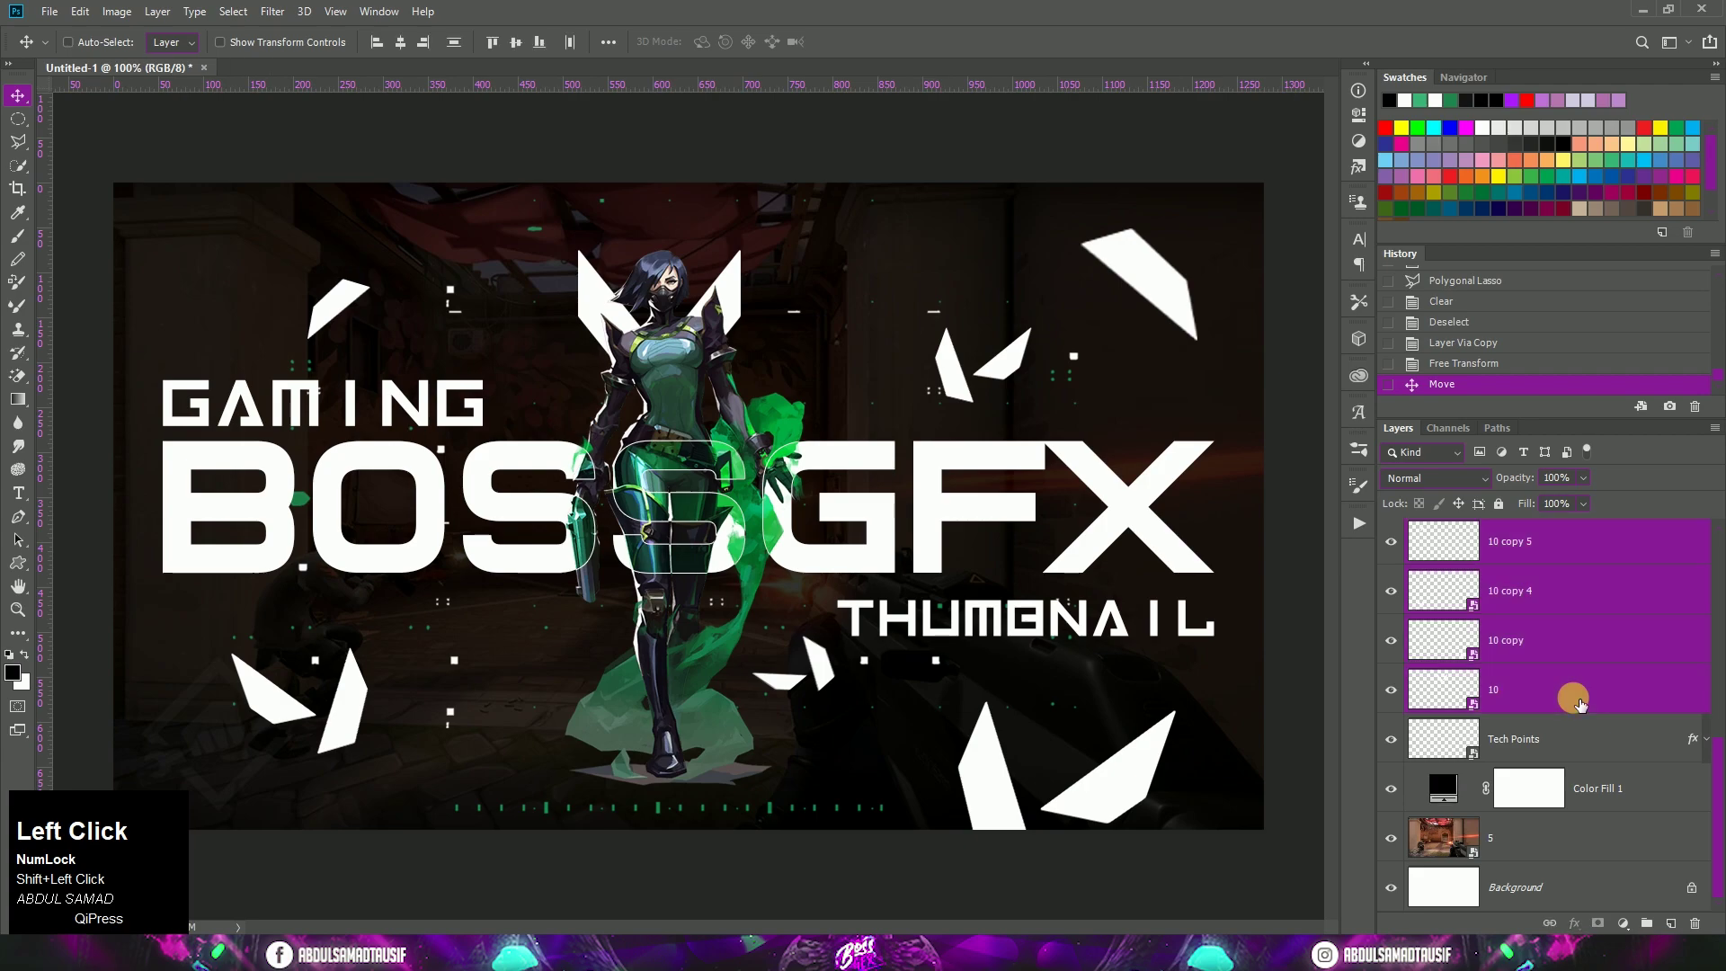
pyautogui.press('ctrl+g')
pyautogui.click(1414, 710)
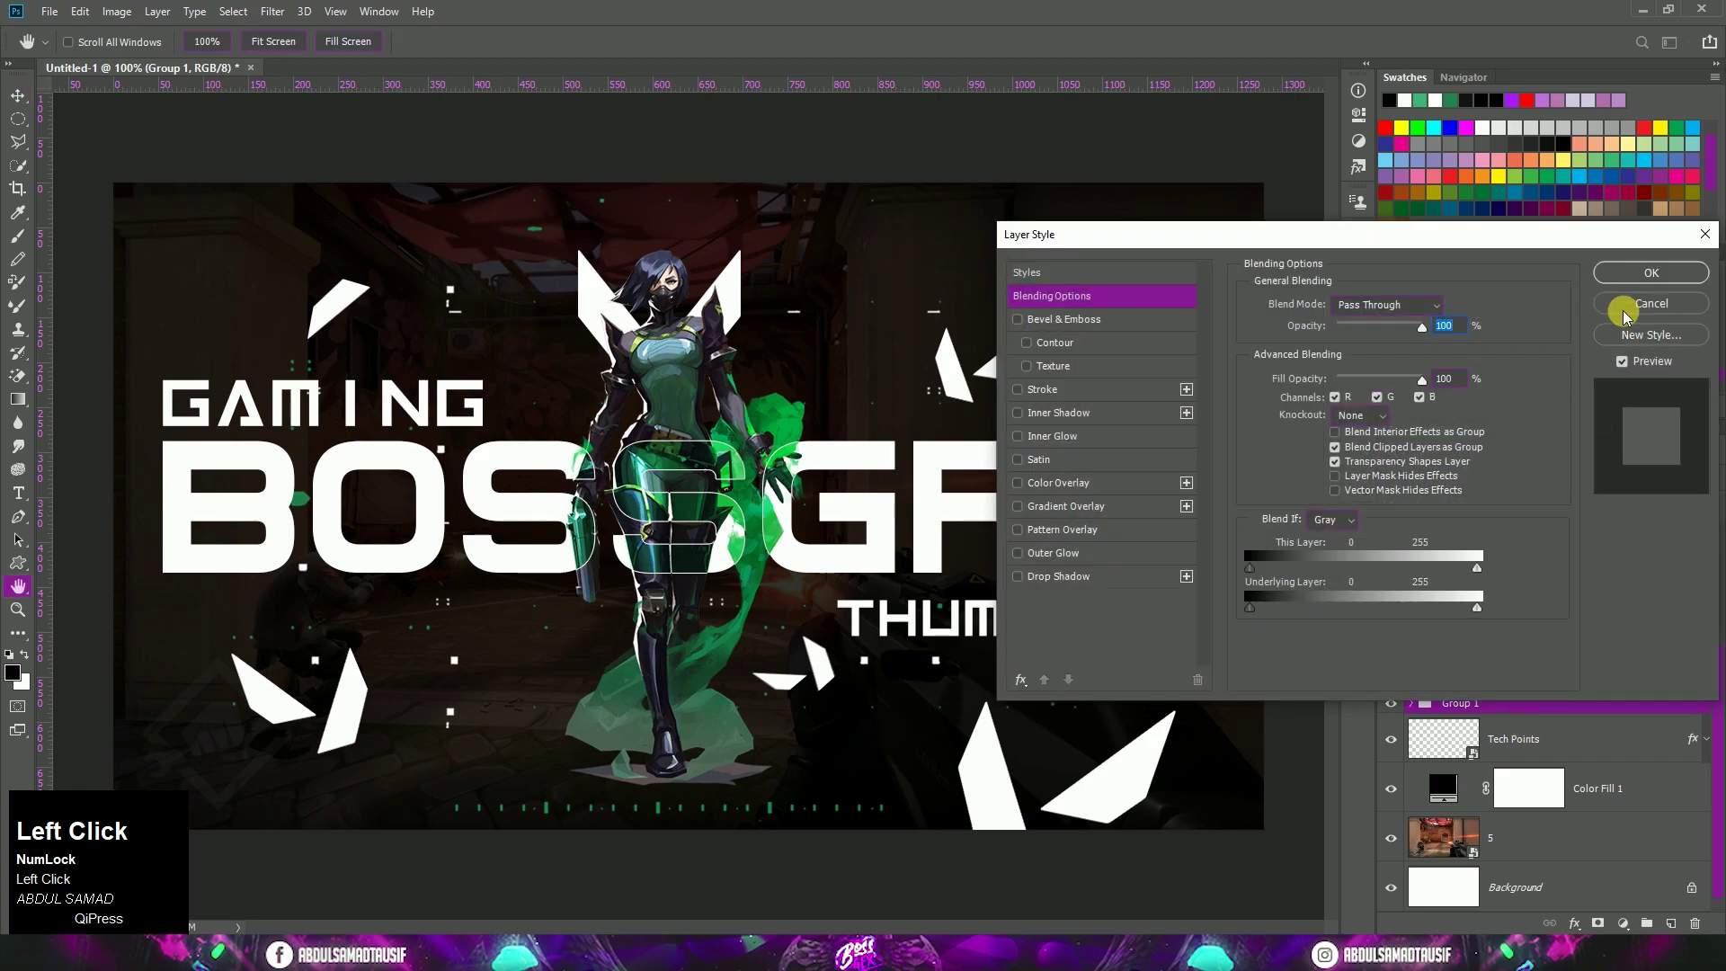
pyautogui.rightClick(1543, 712)
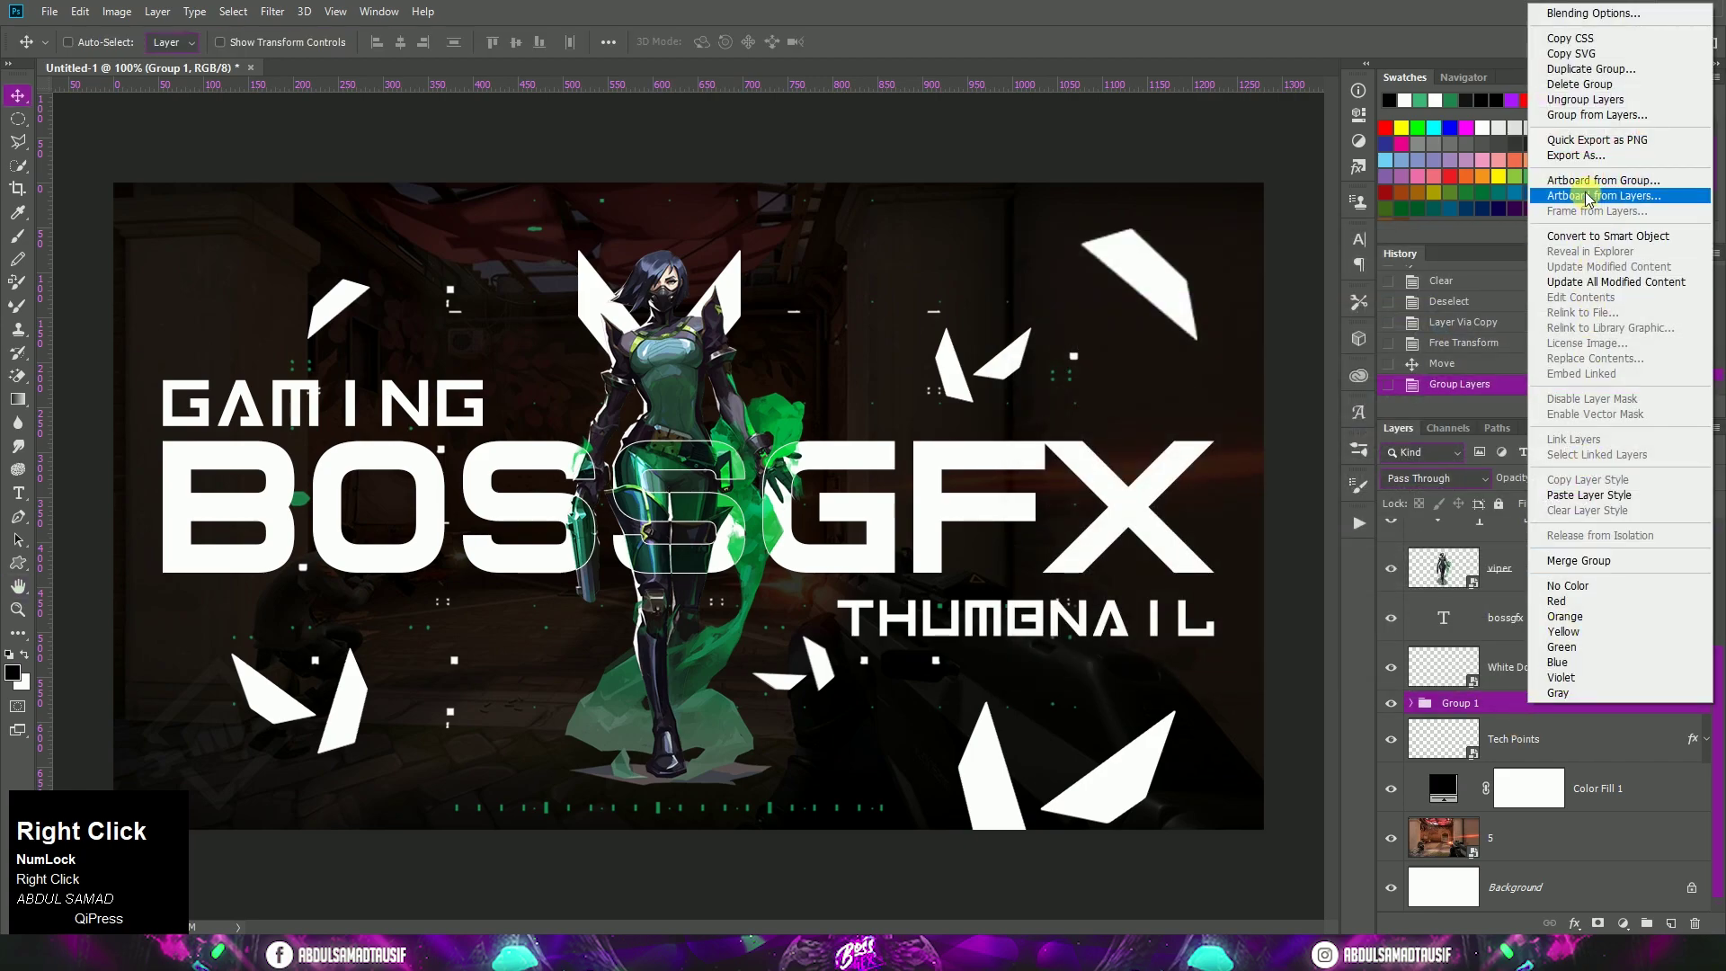
pyautogui.click(1588, 237)
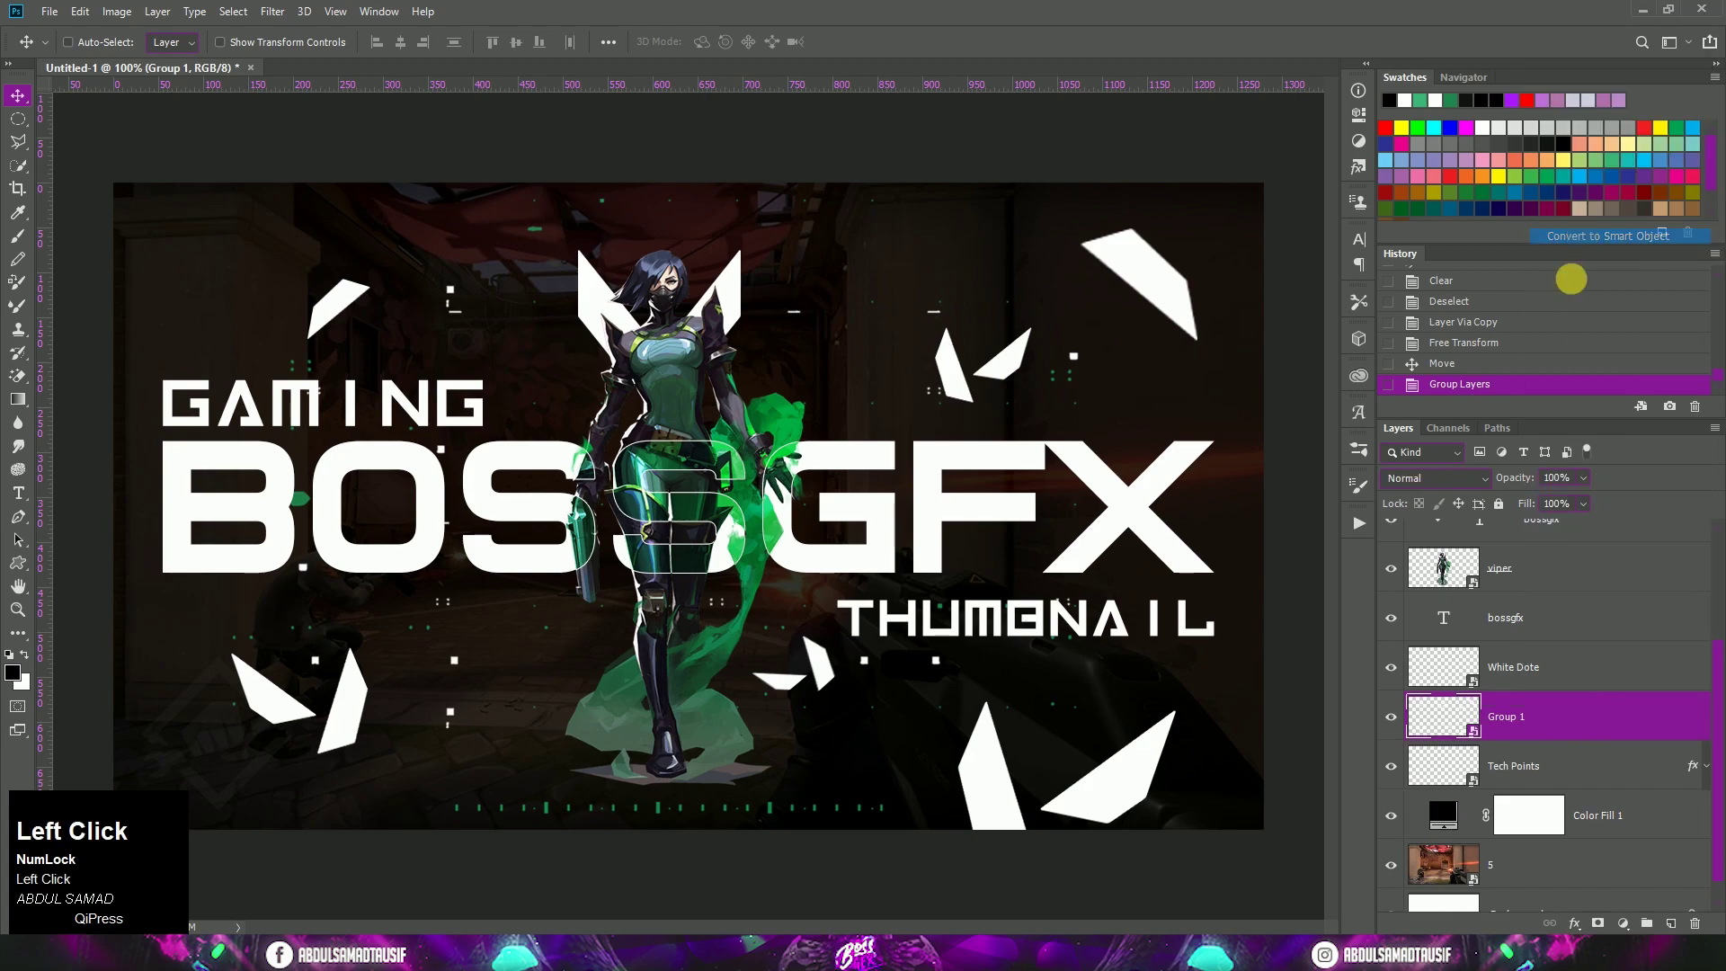
# Give the shard smart object a green Color Overlay and Screen blending
pyautogui.rightClick(1559, 718)
pyautogui.click(1585, 720)
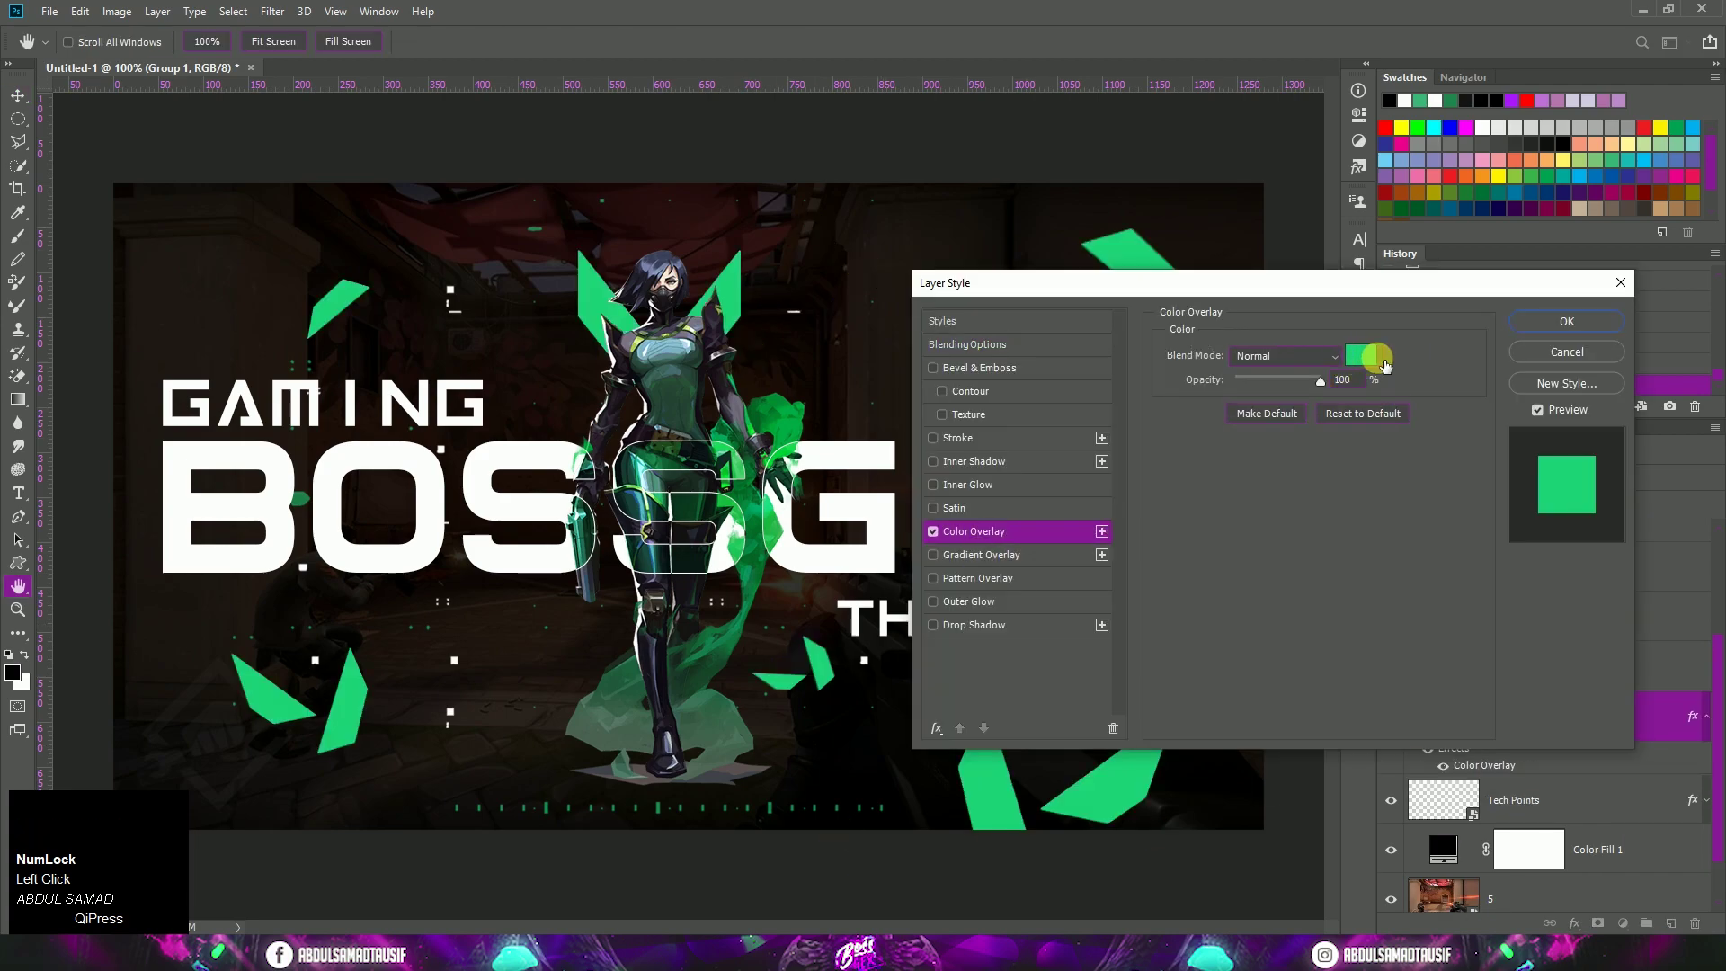
pyautogui.click(1604, 335)
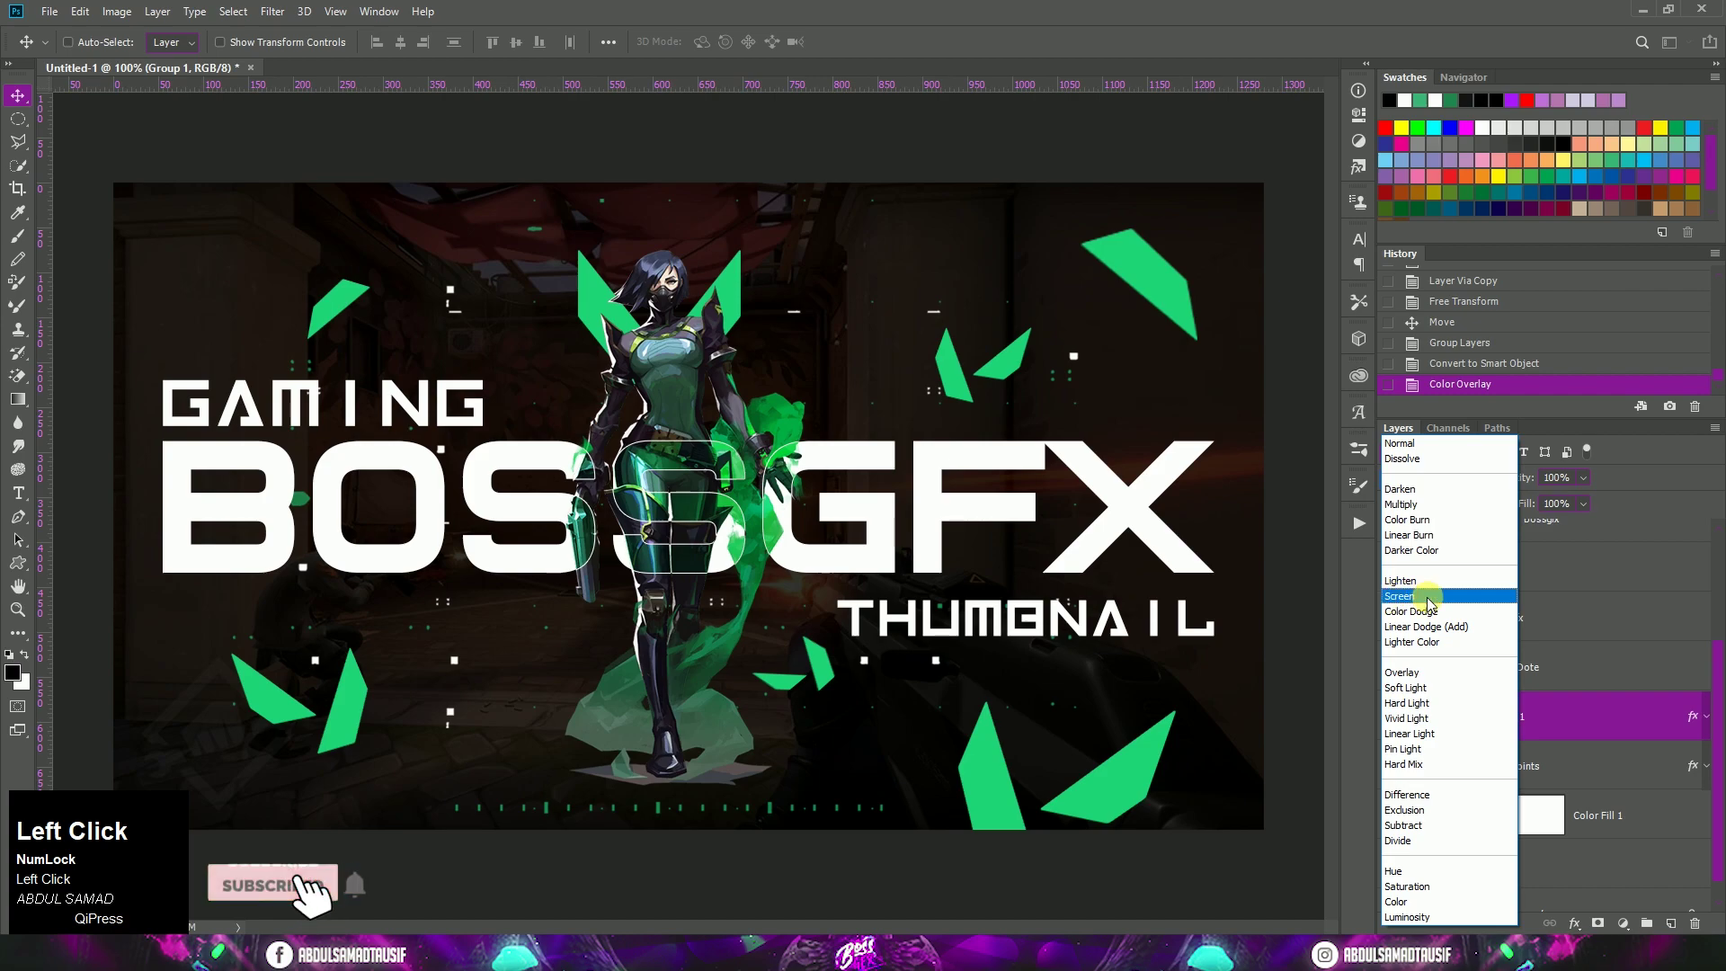
pyautogui.click(274, 25)
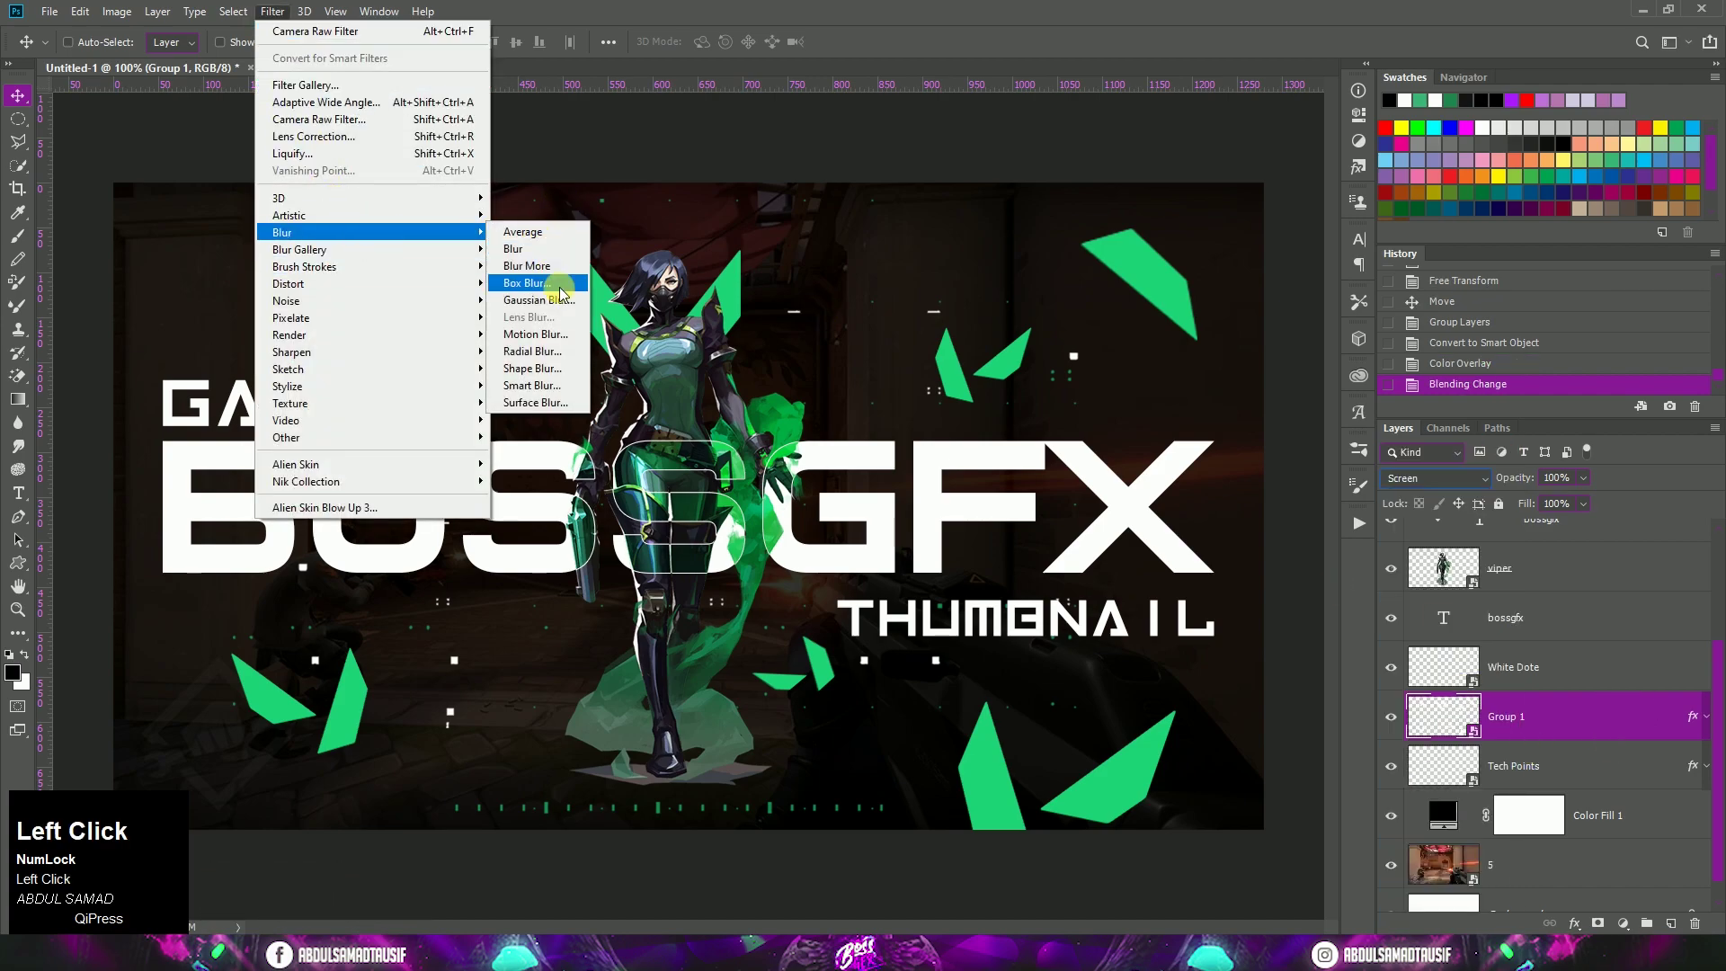
# Apply a Motion Blur of 20 to the green shards
pyautogui.click(562, 344)
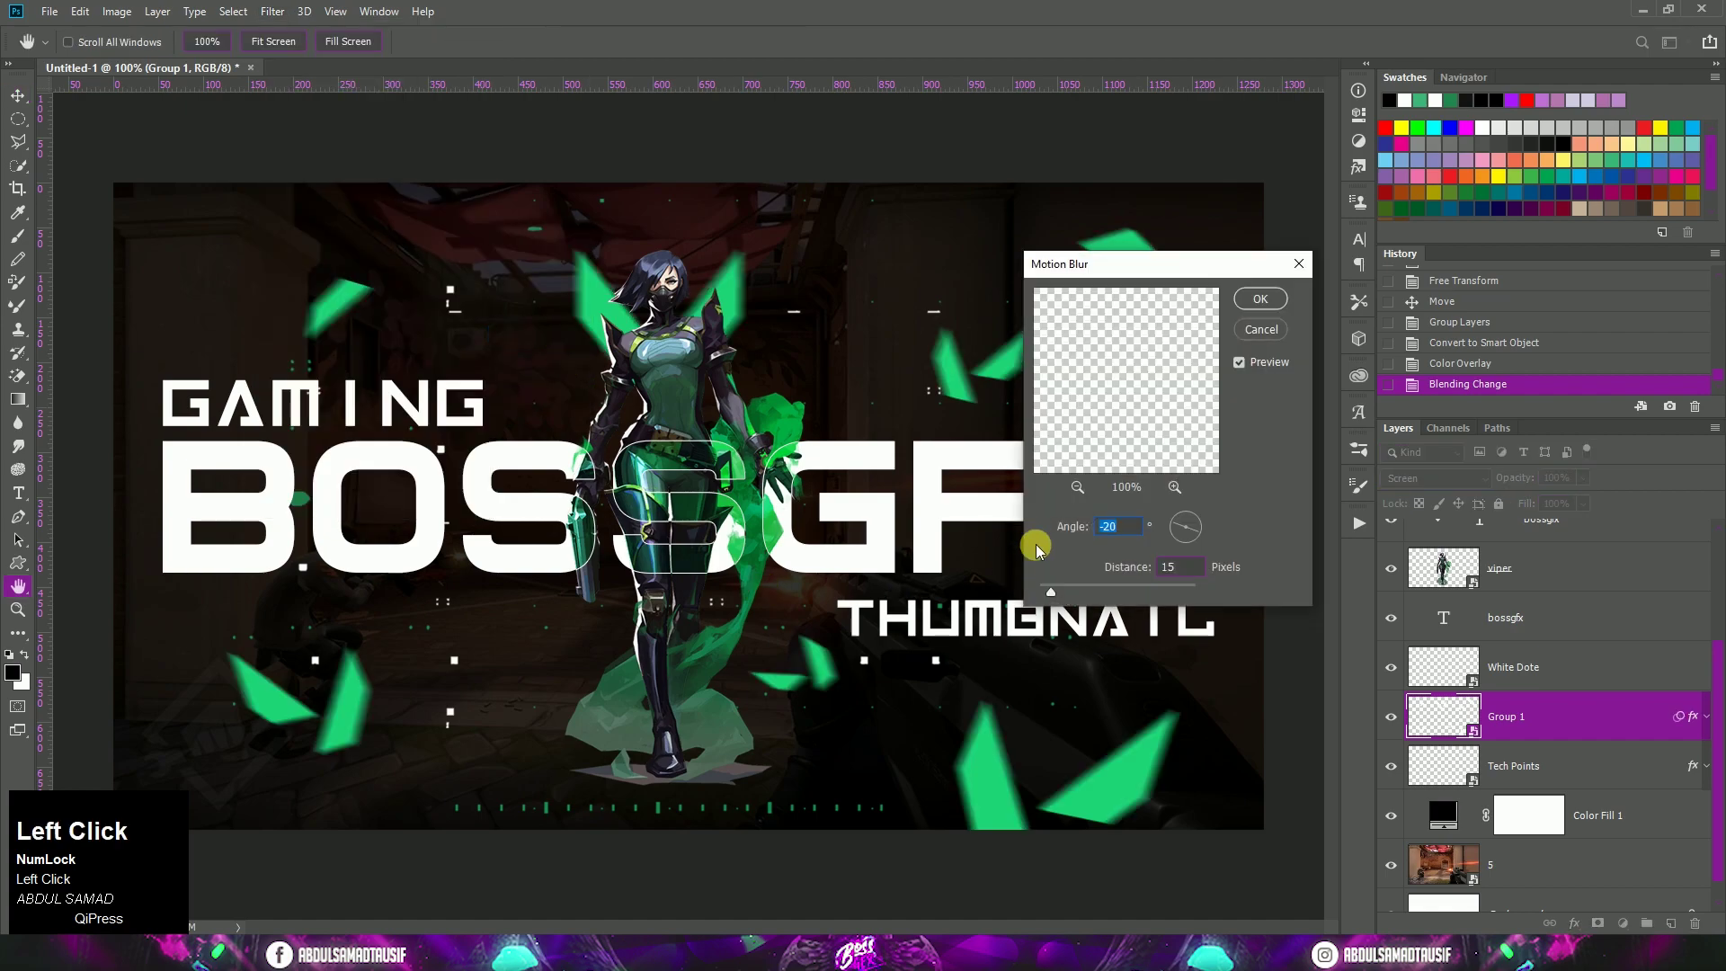
pyautogui.write('20')
pyautogui.click(1257, 317)
pyautogui.click(1587, 583)
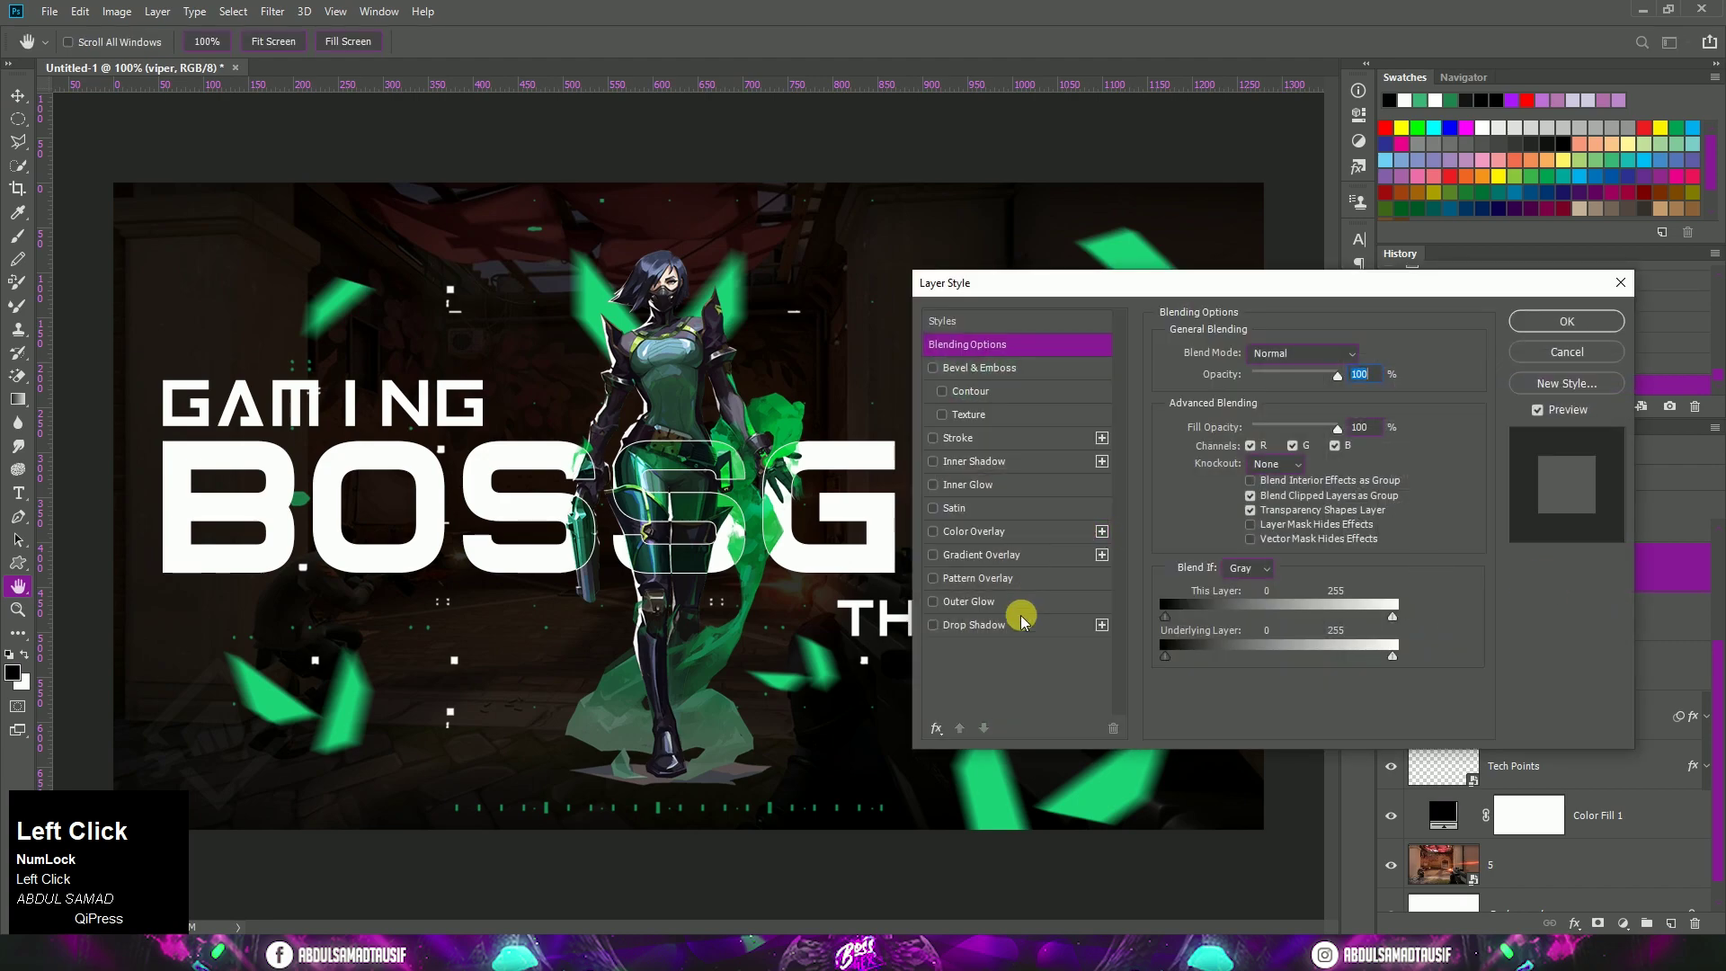
# Add a thin white drop shadow at distance 3 to Viper and create a new empty layer
pyautogui.click(1022, 635)
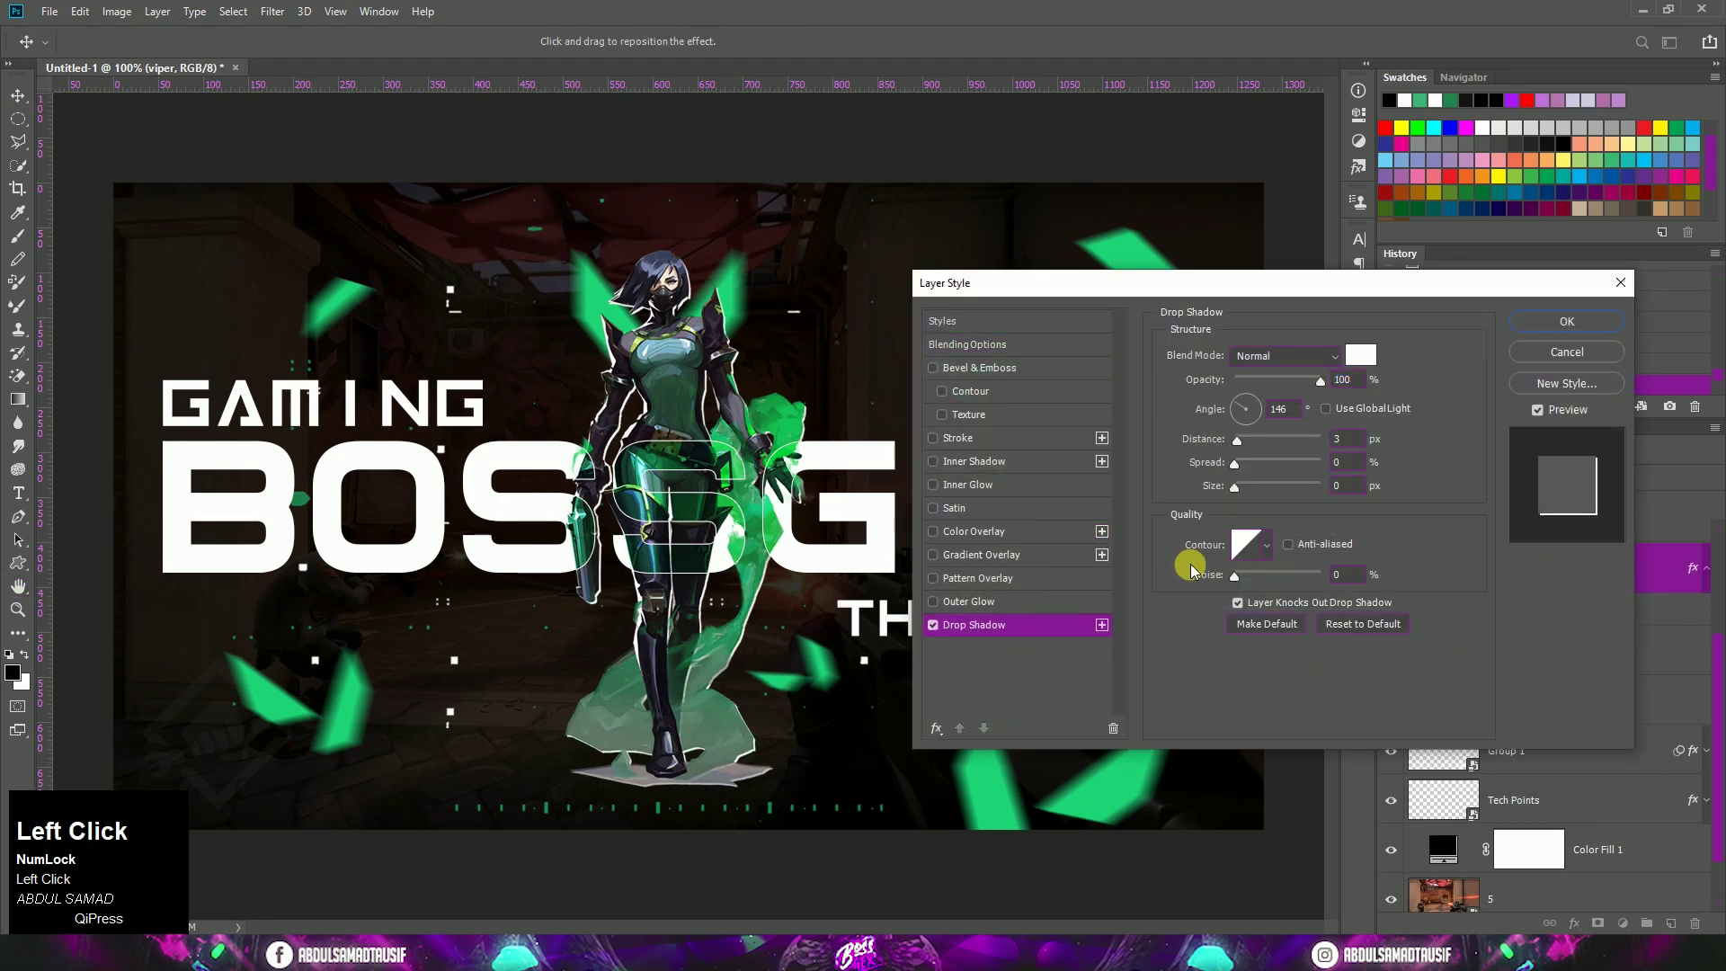
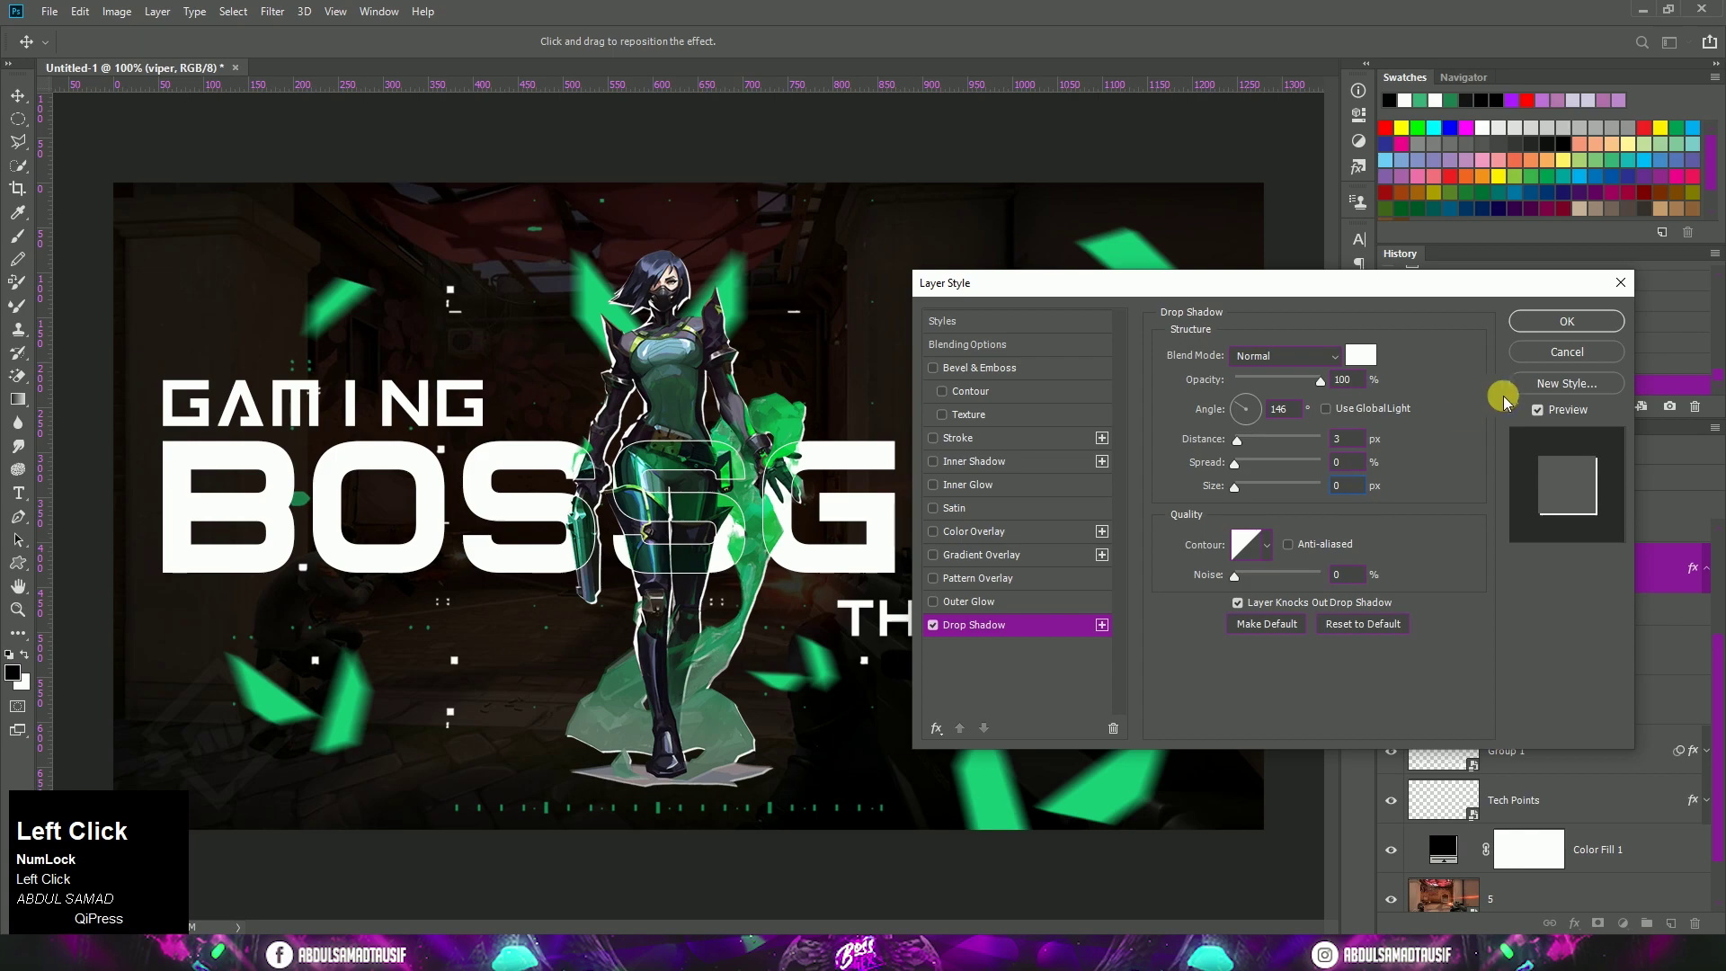
pyautogui.scroll(3)
pyautogui.moveTo(1584, 557); pyautogui.dragTo(1400, 600)
# Move the new layer below THUMBNAIL and fill a rectangular marquee bar behind the text
pyautogui.moveTo(1553, 676); pyautogui.dragTo(1400, 599)
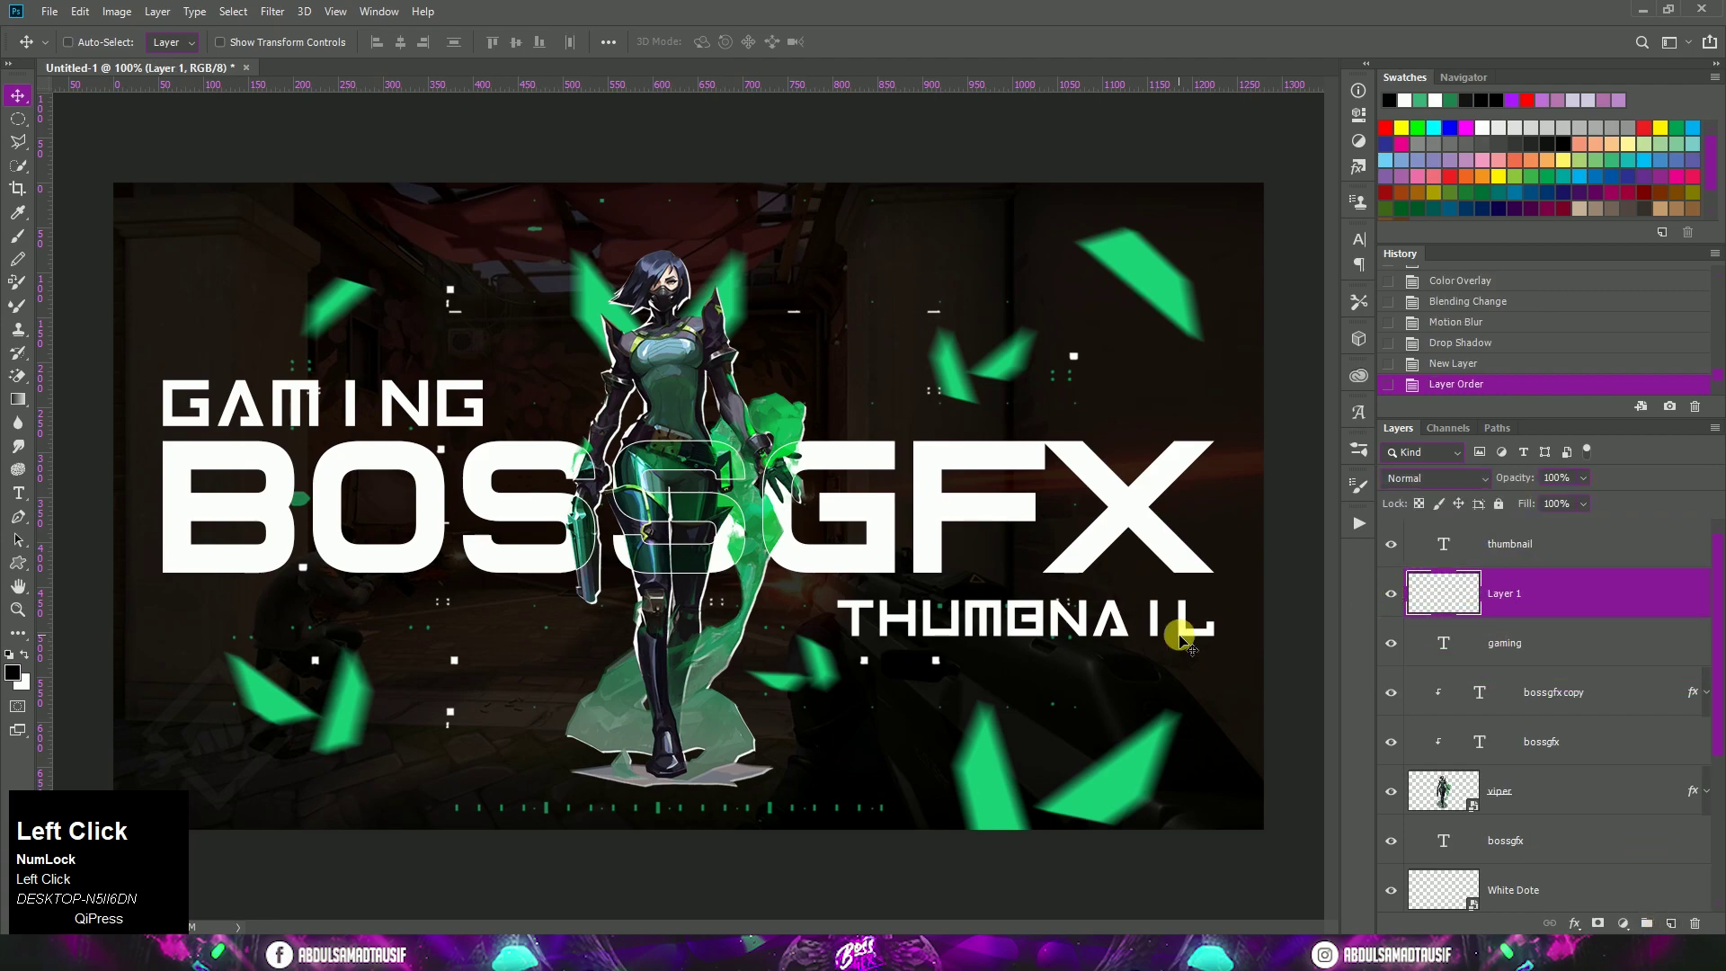
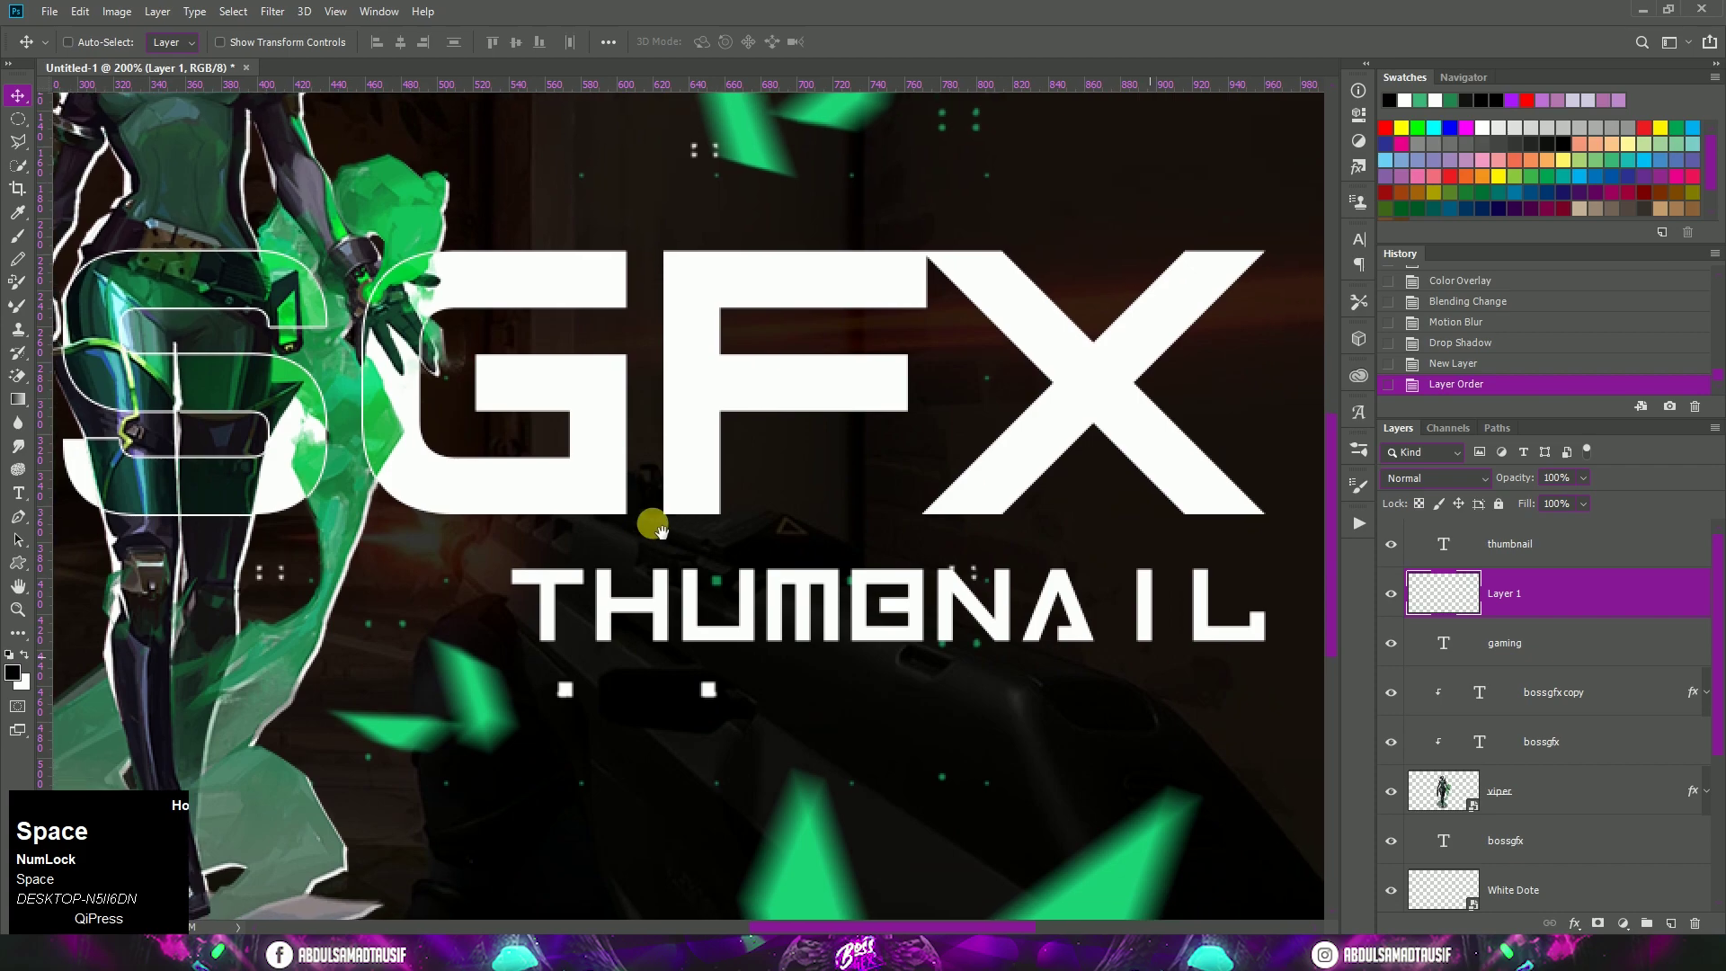
pyautogui.press('space')
pyautogui.press('m')
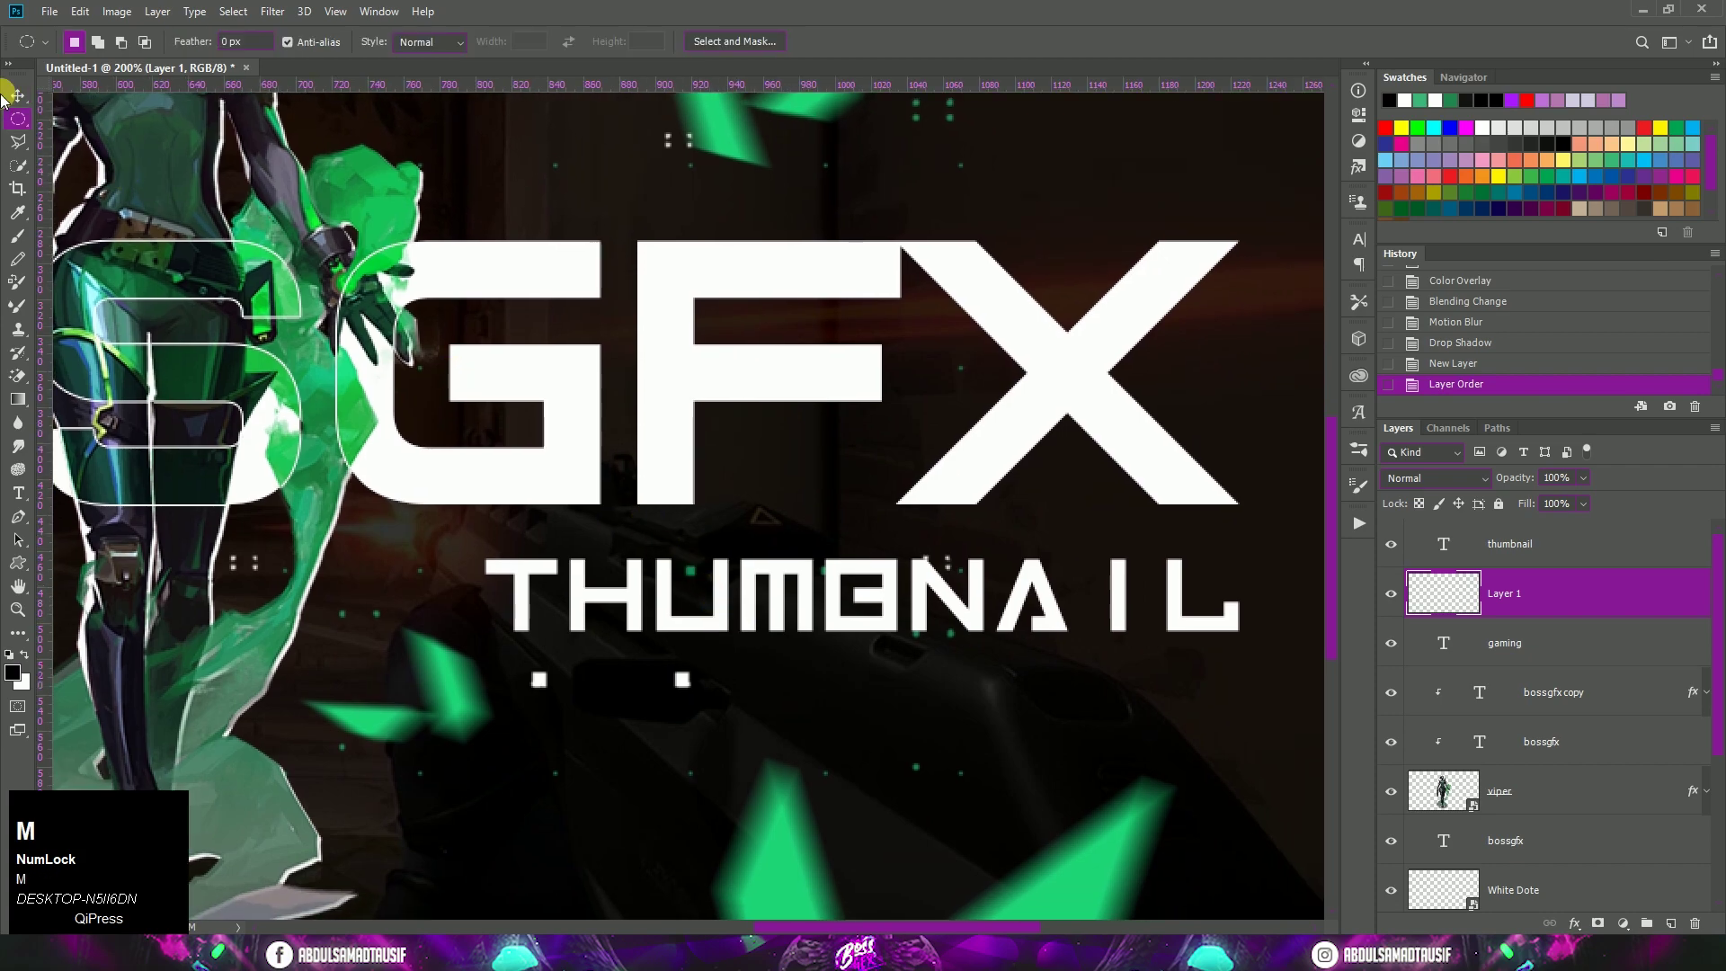
pyautogui.rightClick(22, 133)
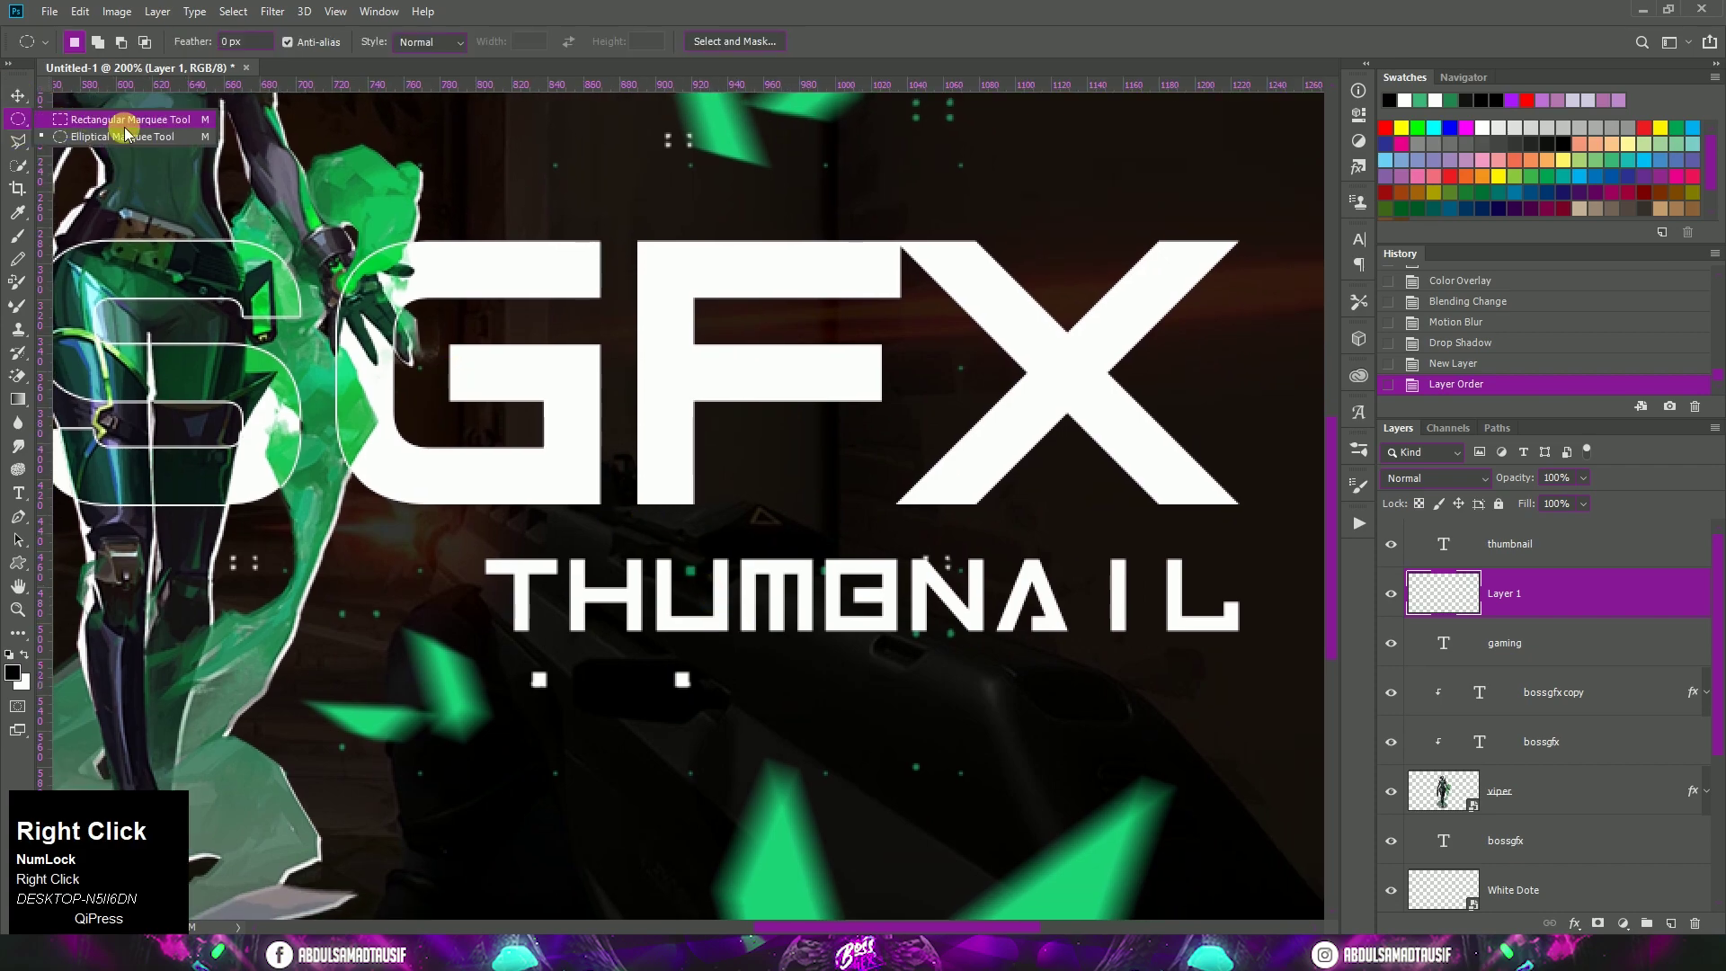
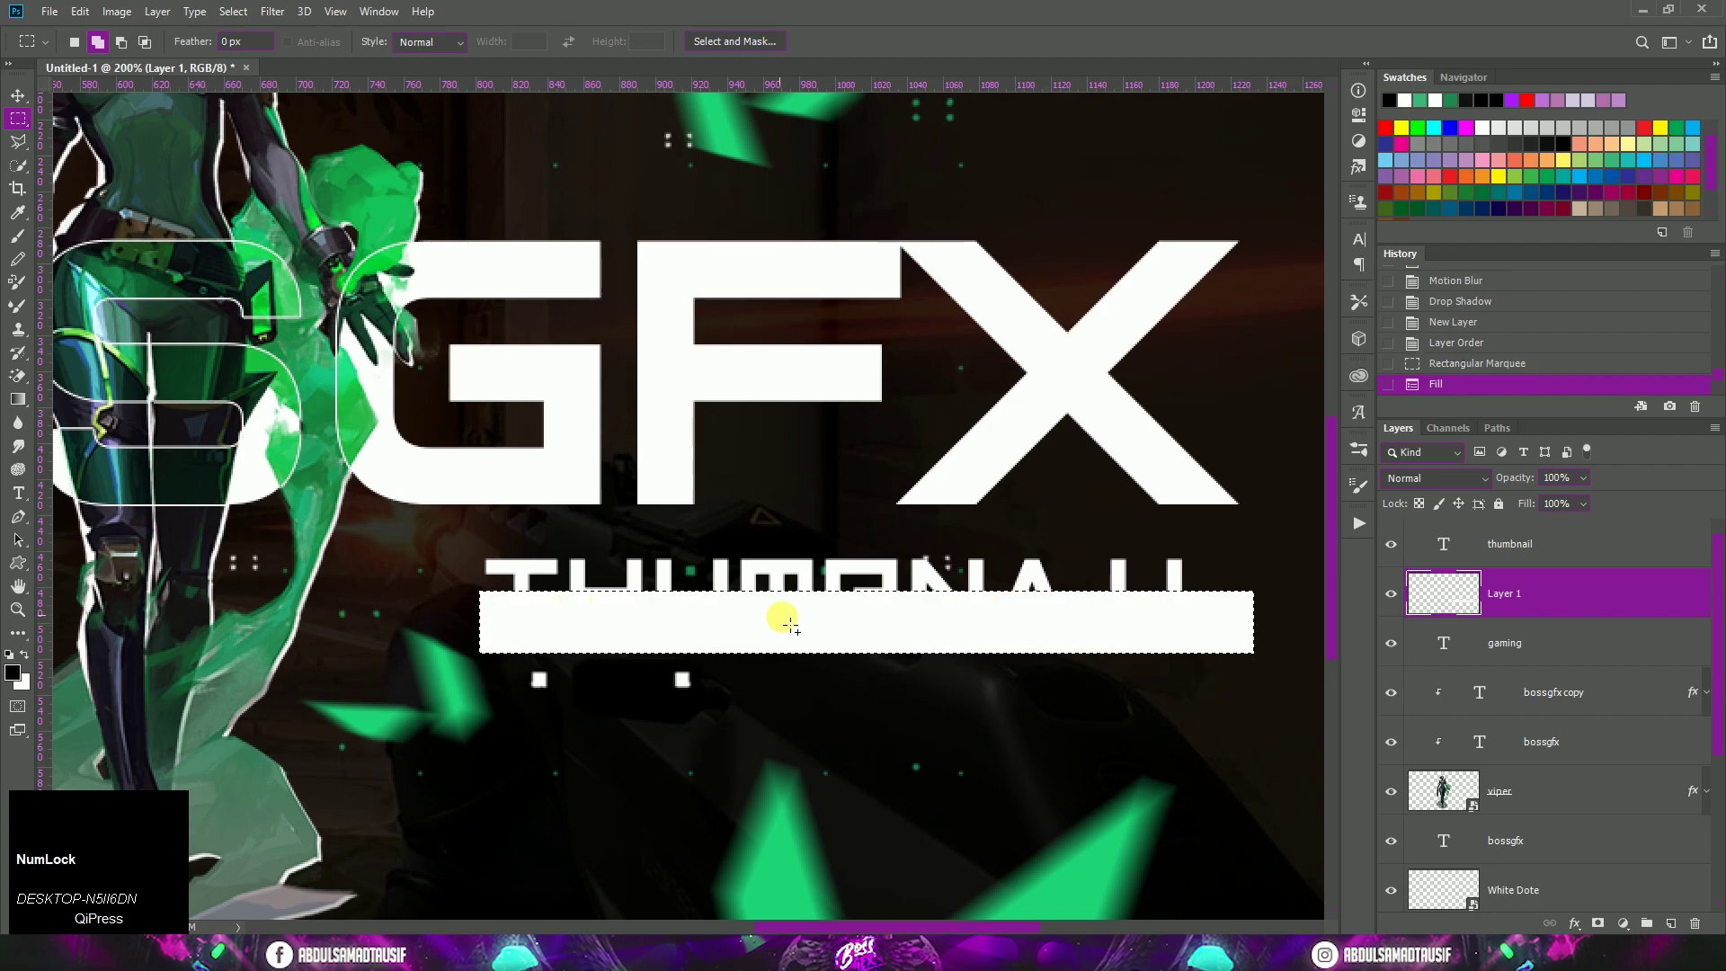
pyautogui.press('ctrl+d')
# Give the bar a green Gradient Overlay at full opacity
pyautogui.click(21, 100)
pyautogui.click(1646, 602)
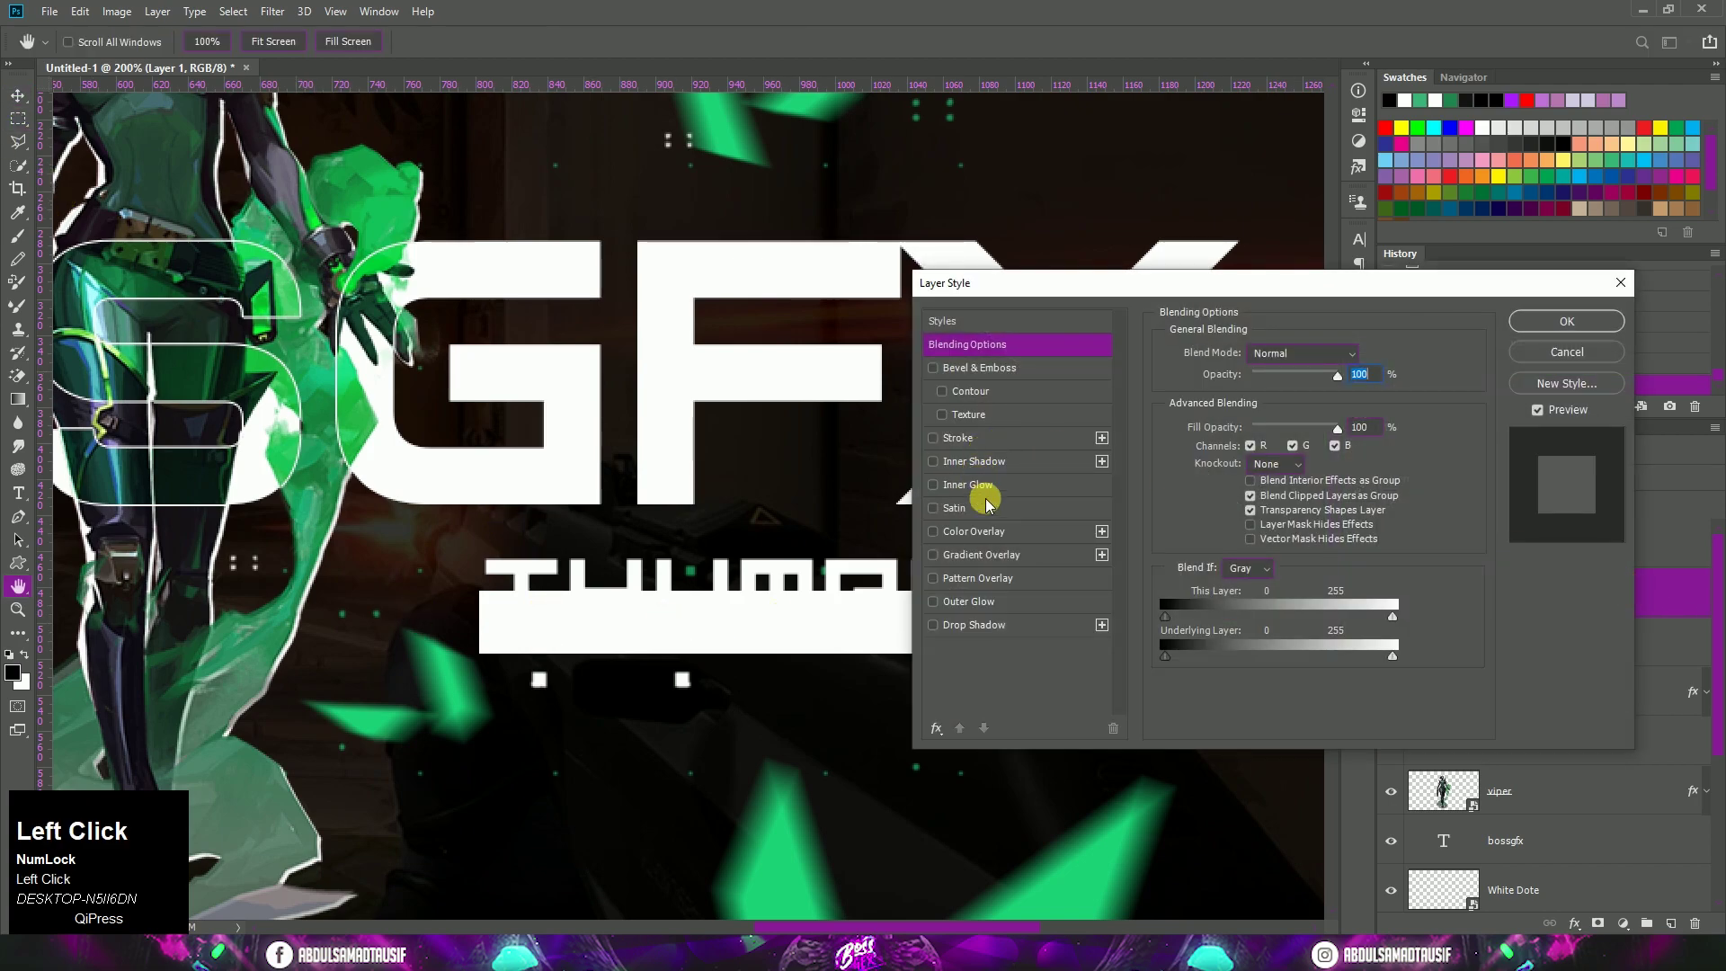
pyautogui.moveTo(1000, 562); pyautogui.dragTo(1573, 325)
pyautogui.click(1573, 325)
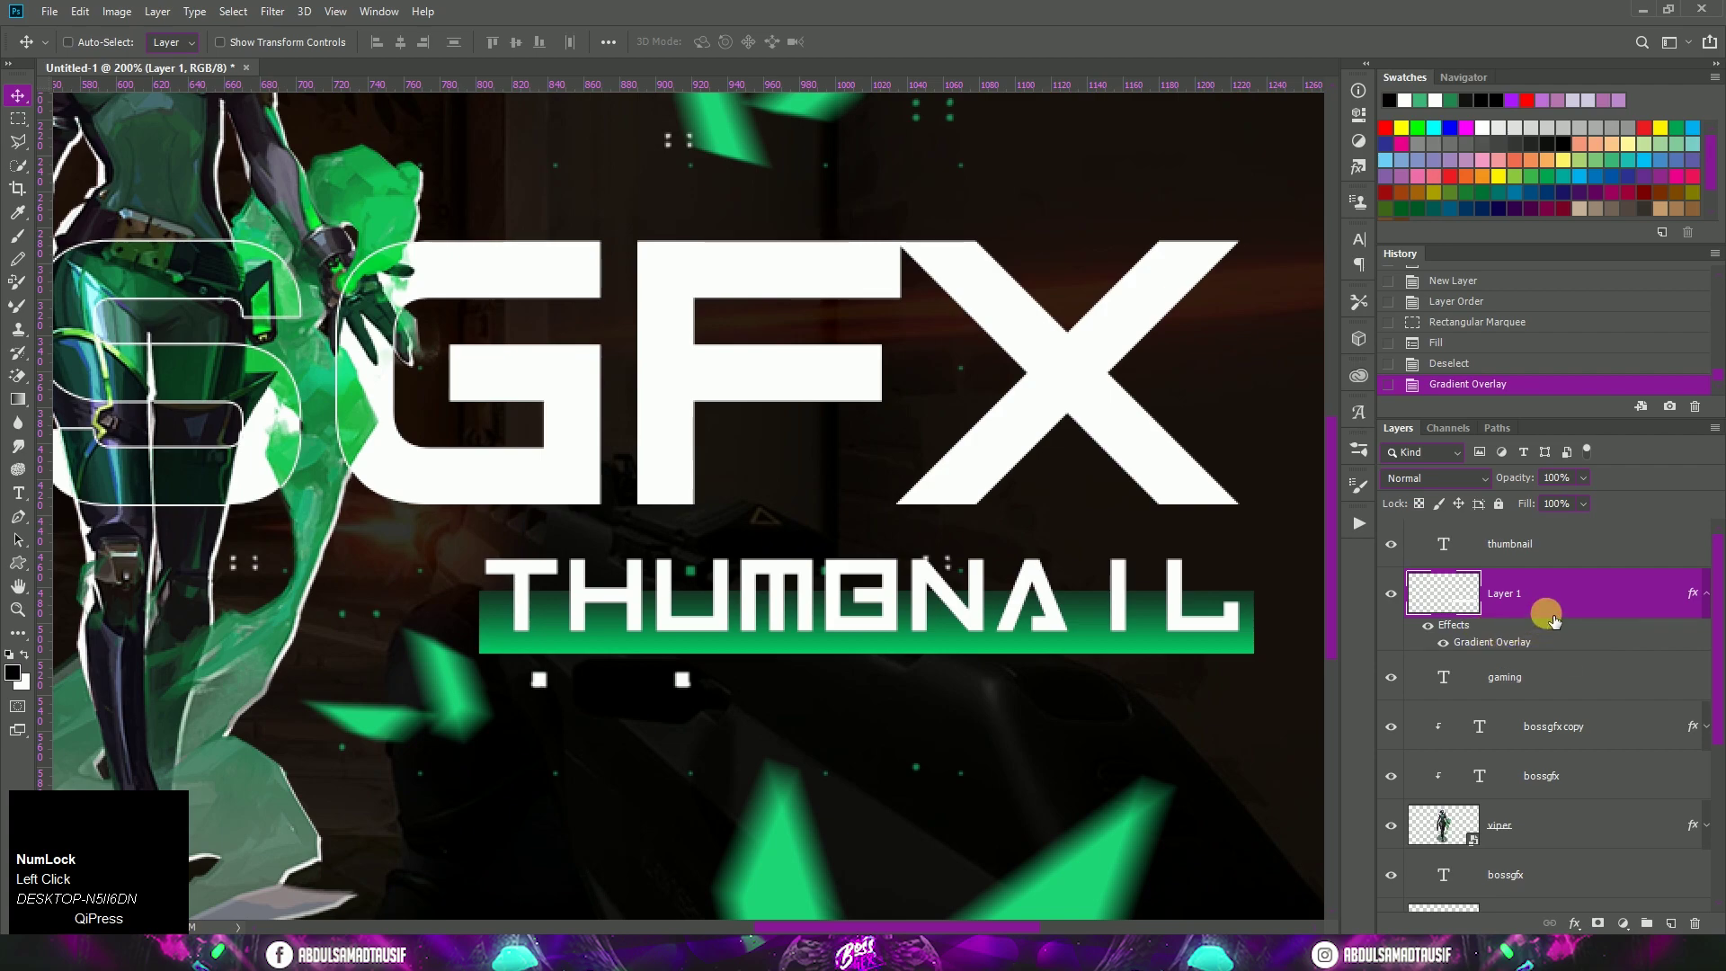
# Add a white drop shadow to the green bar at angle 90 and distance 2 px
pyautogui.click(1582, 606)
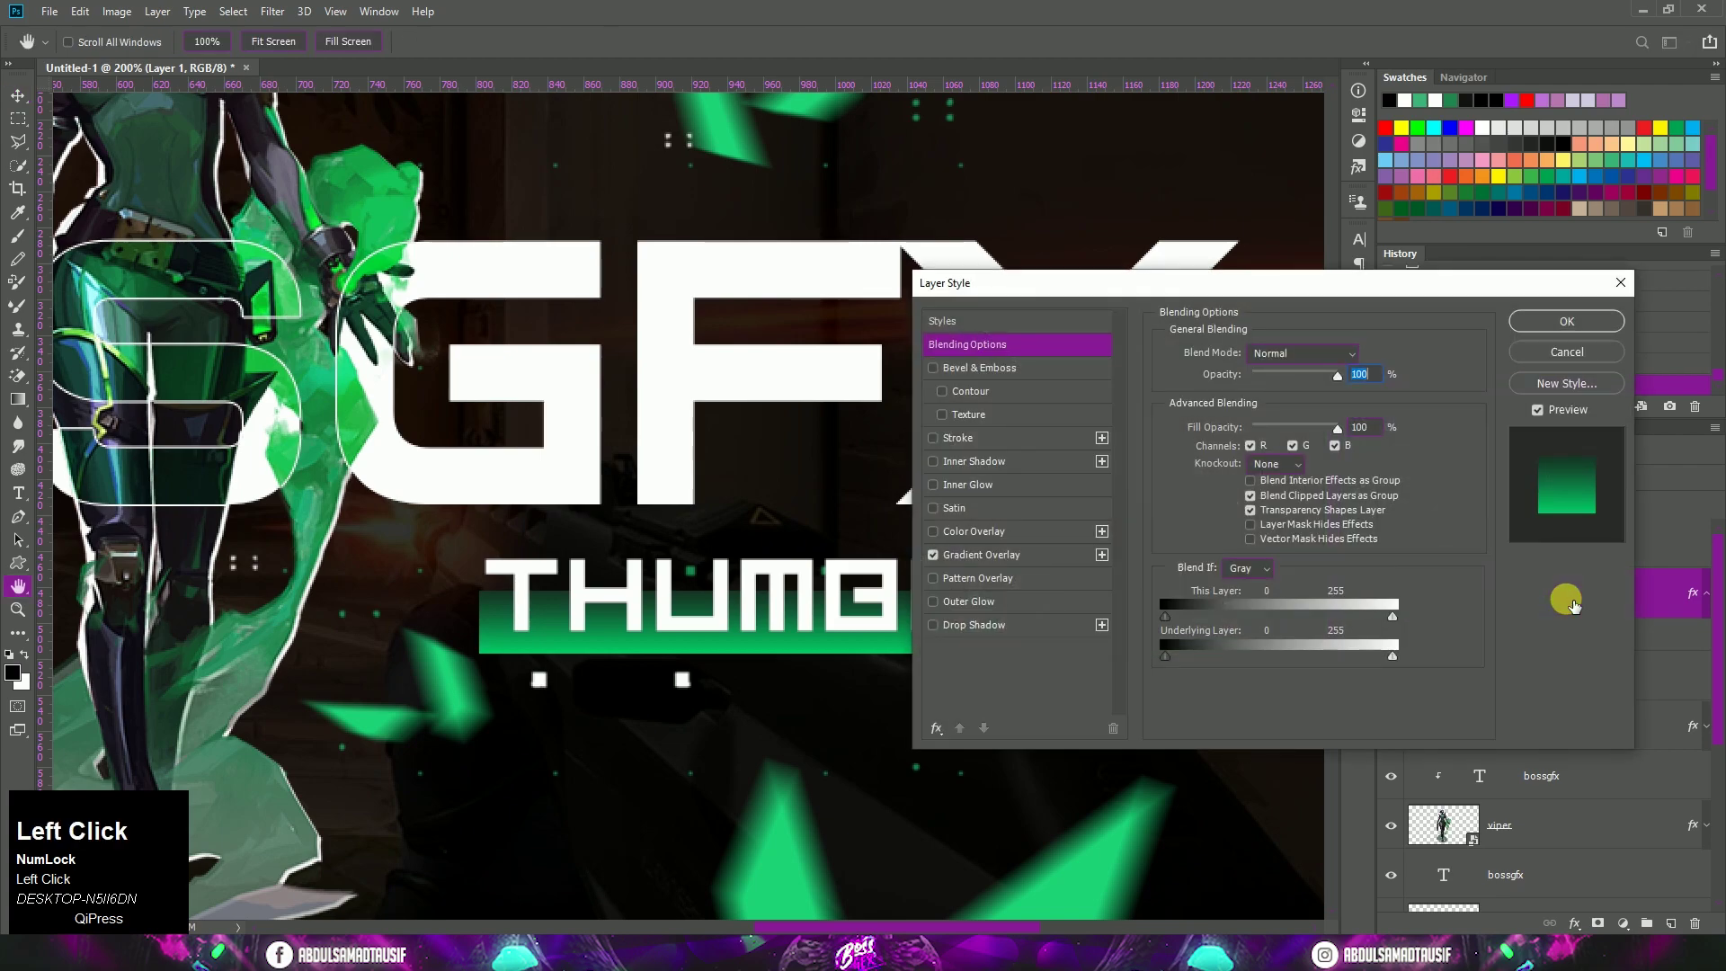
pyautogui.click(1018, 629)
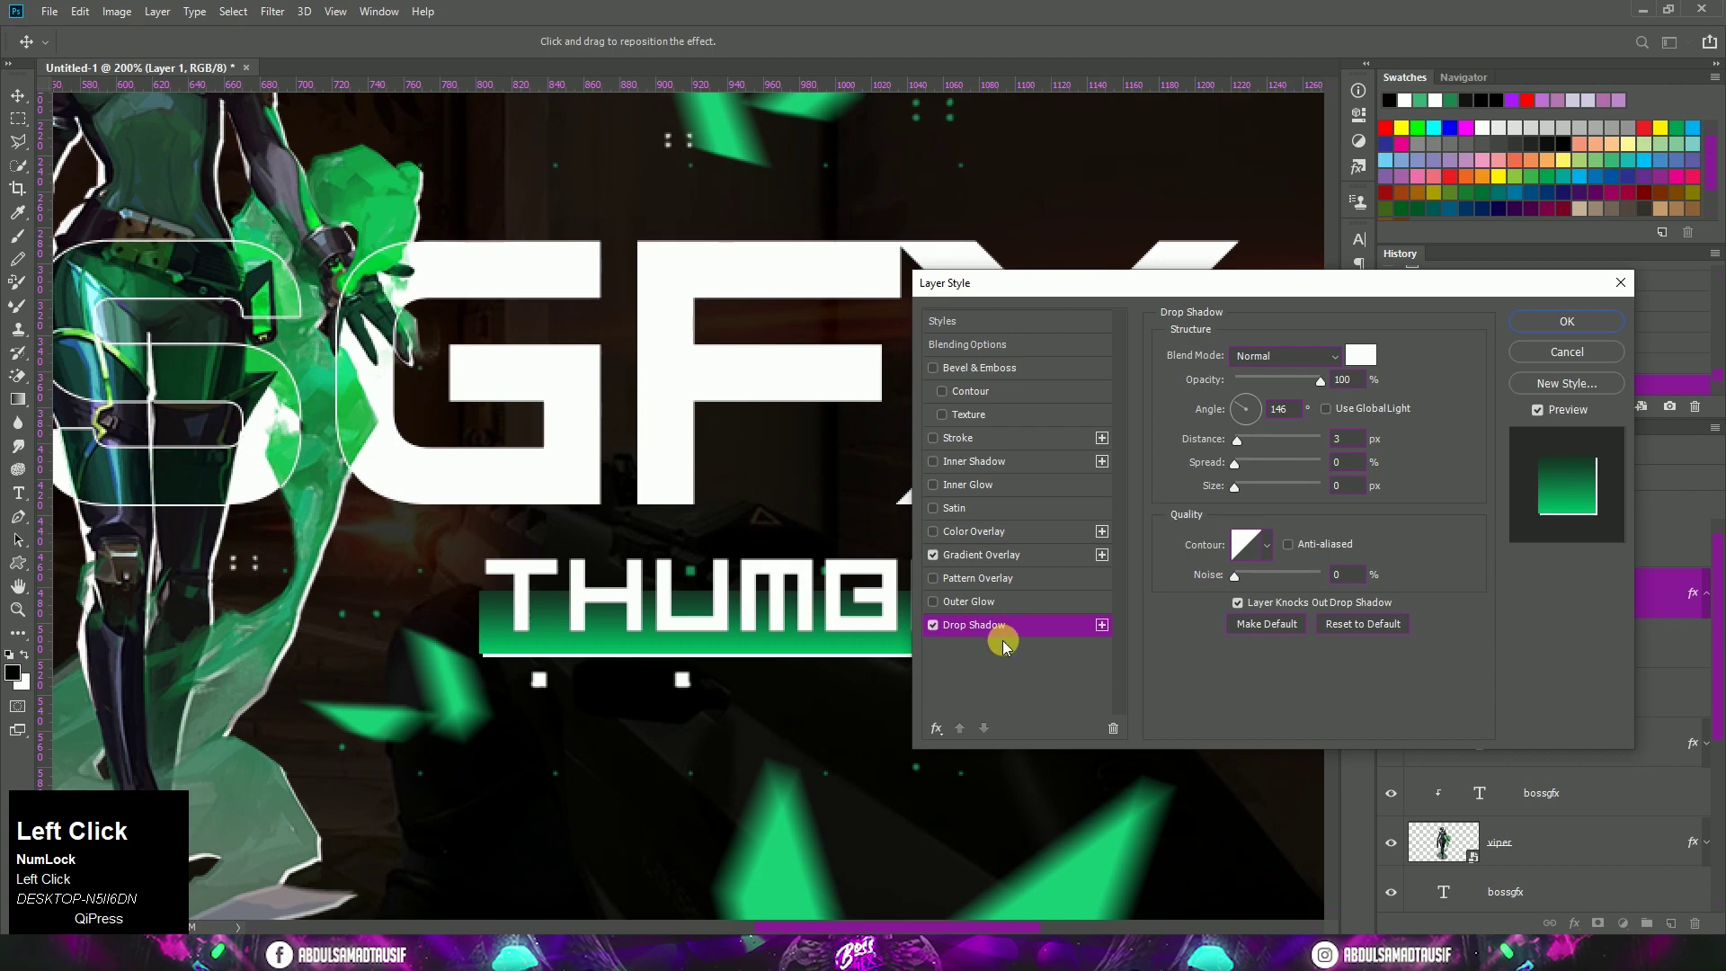
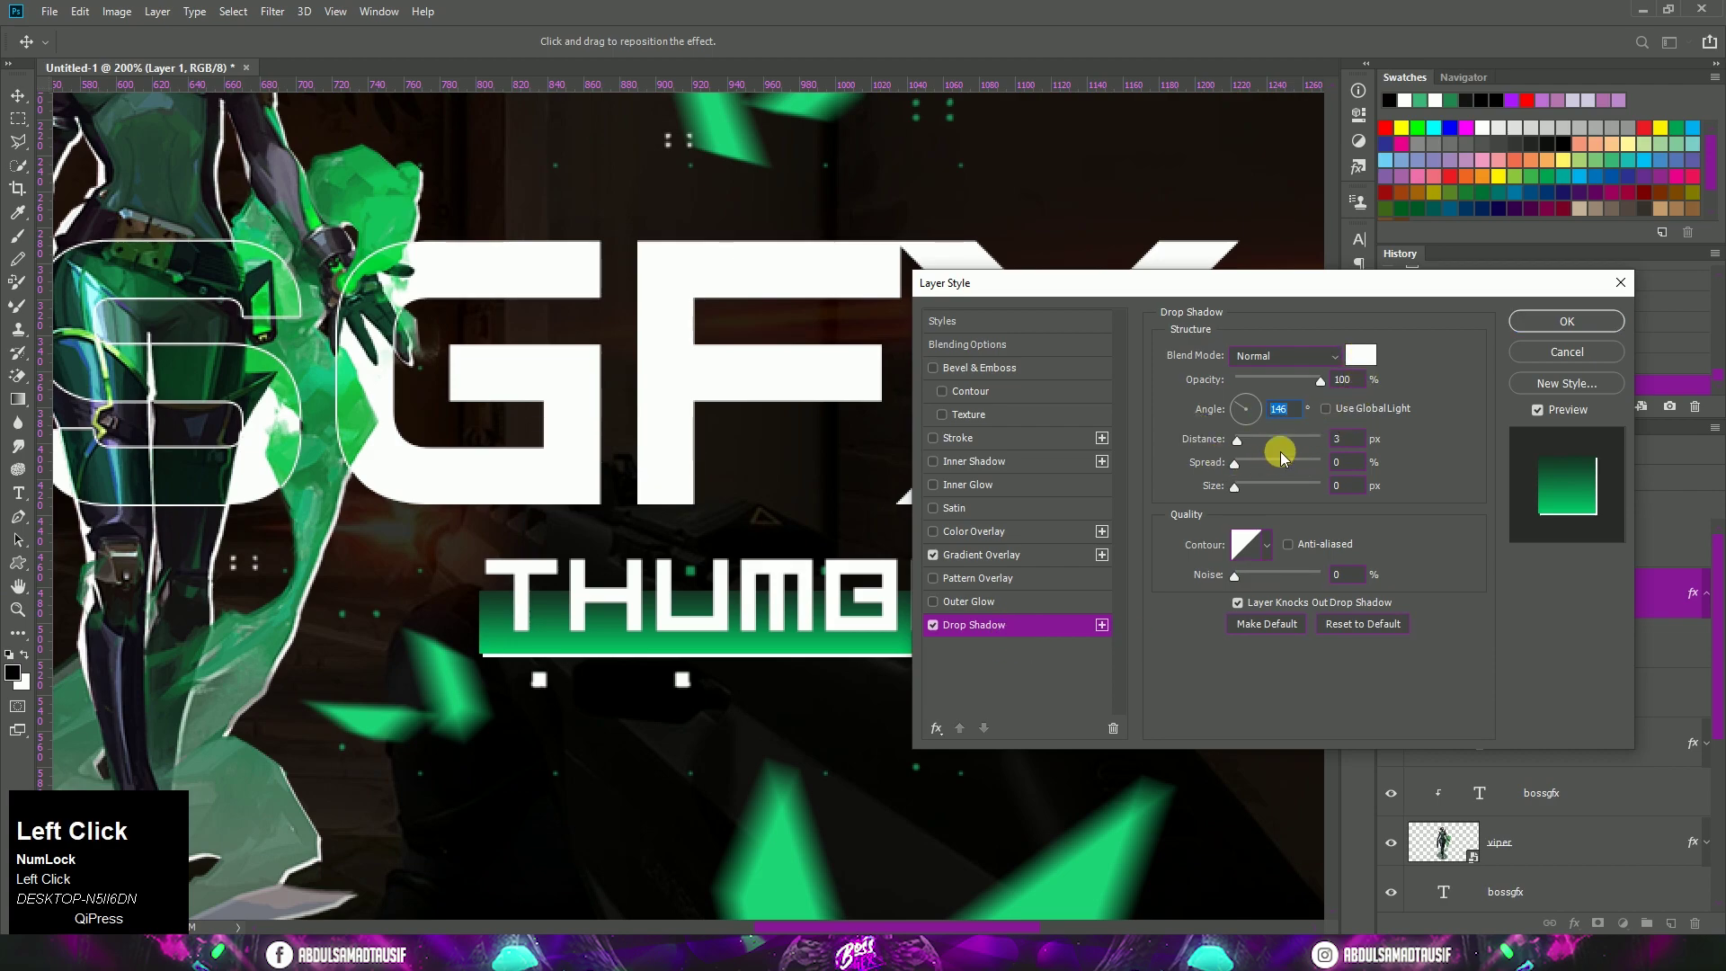
pyautogui.write('90')
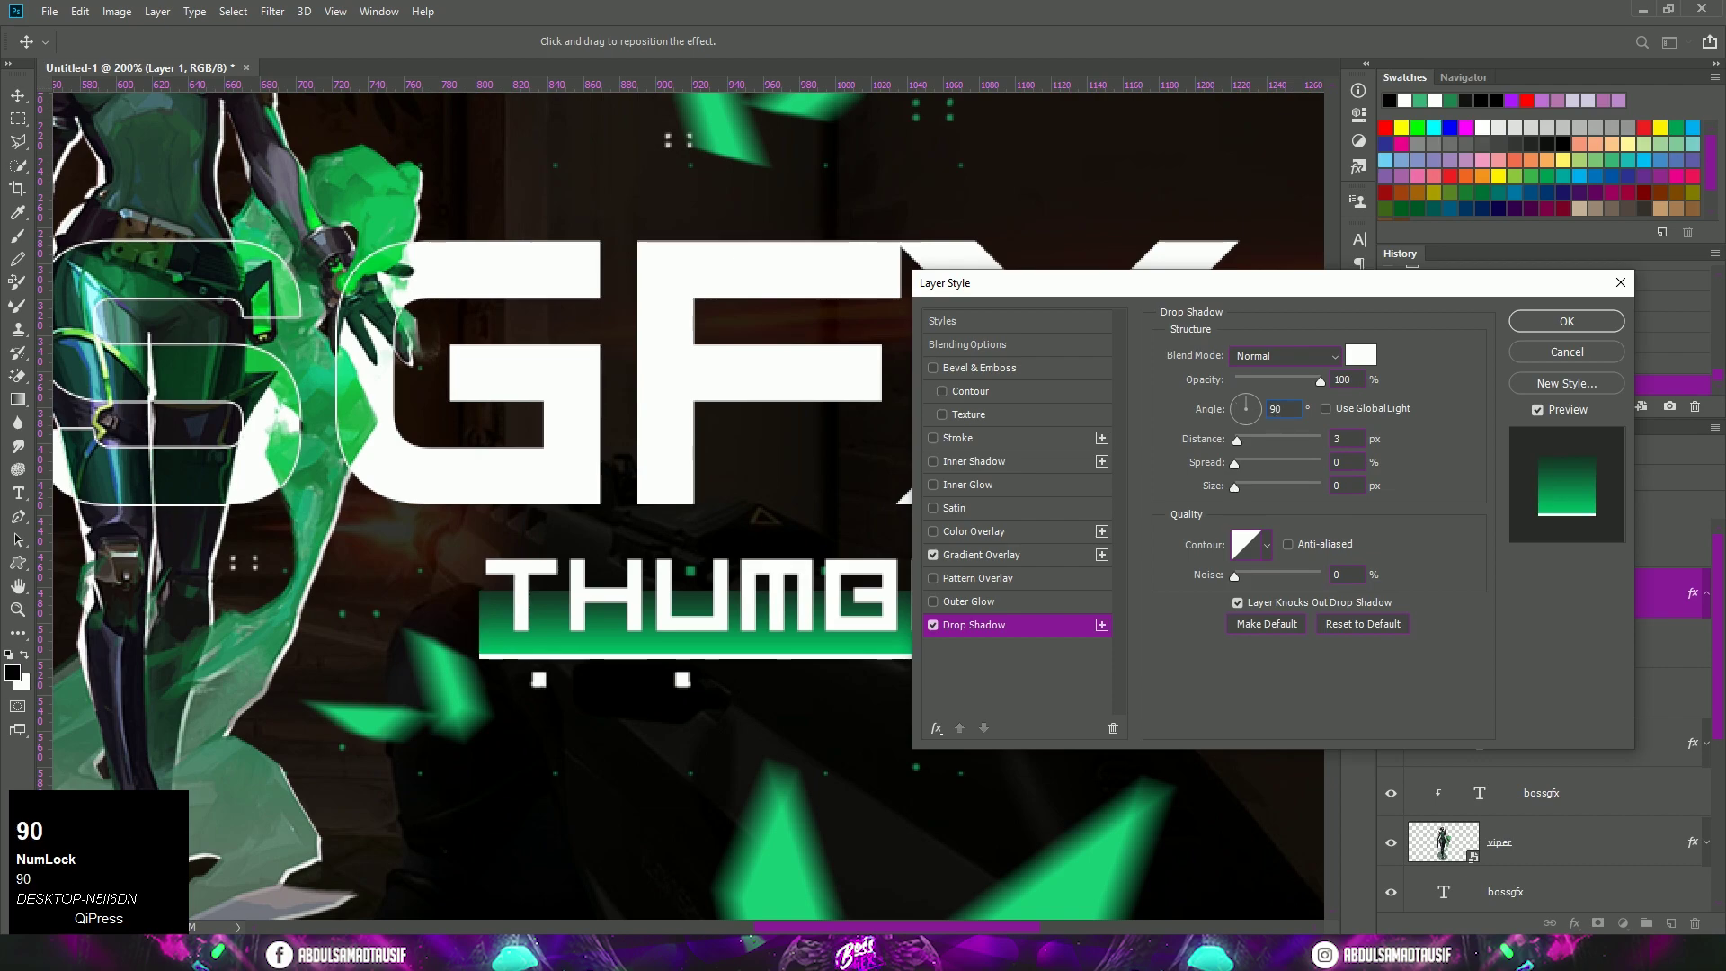
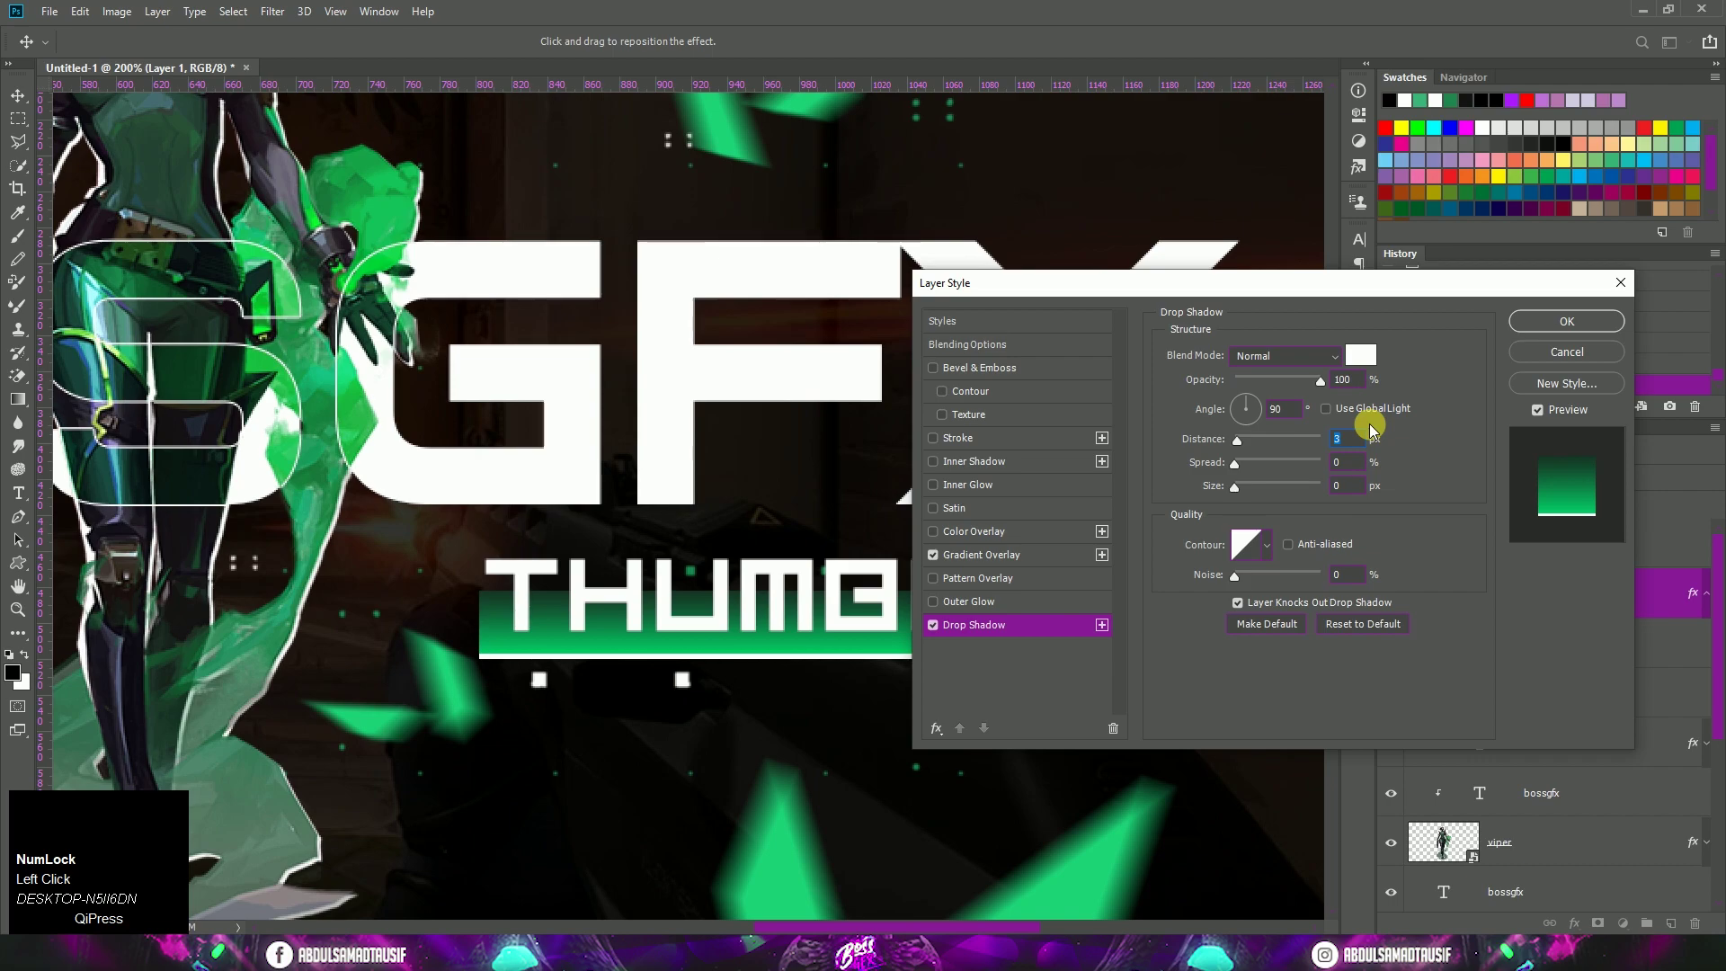
pyautogui.press('2')
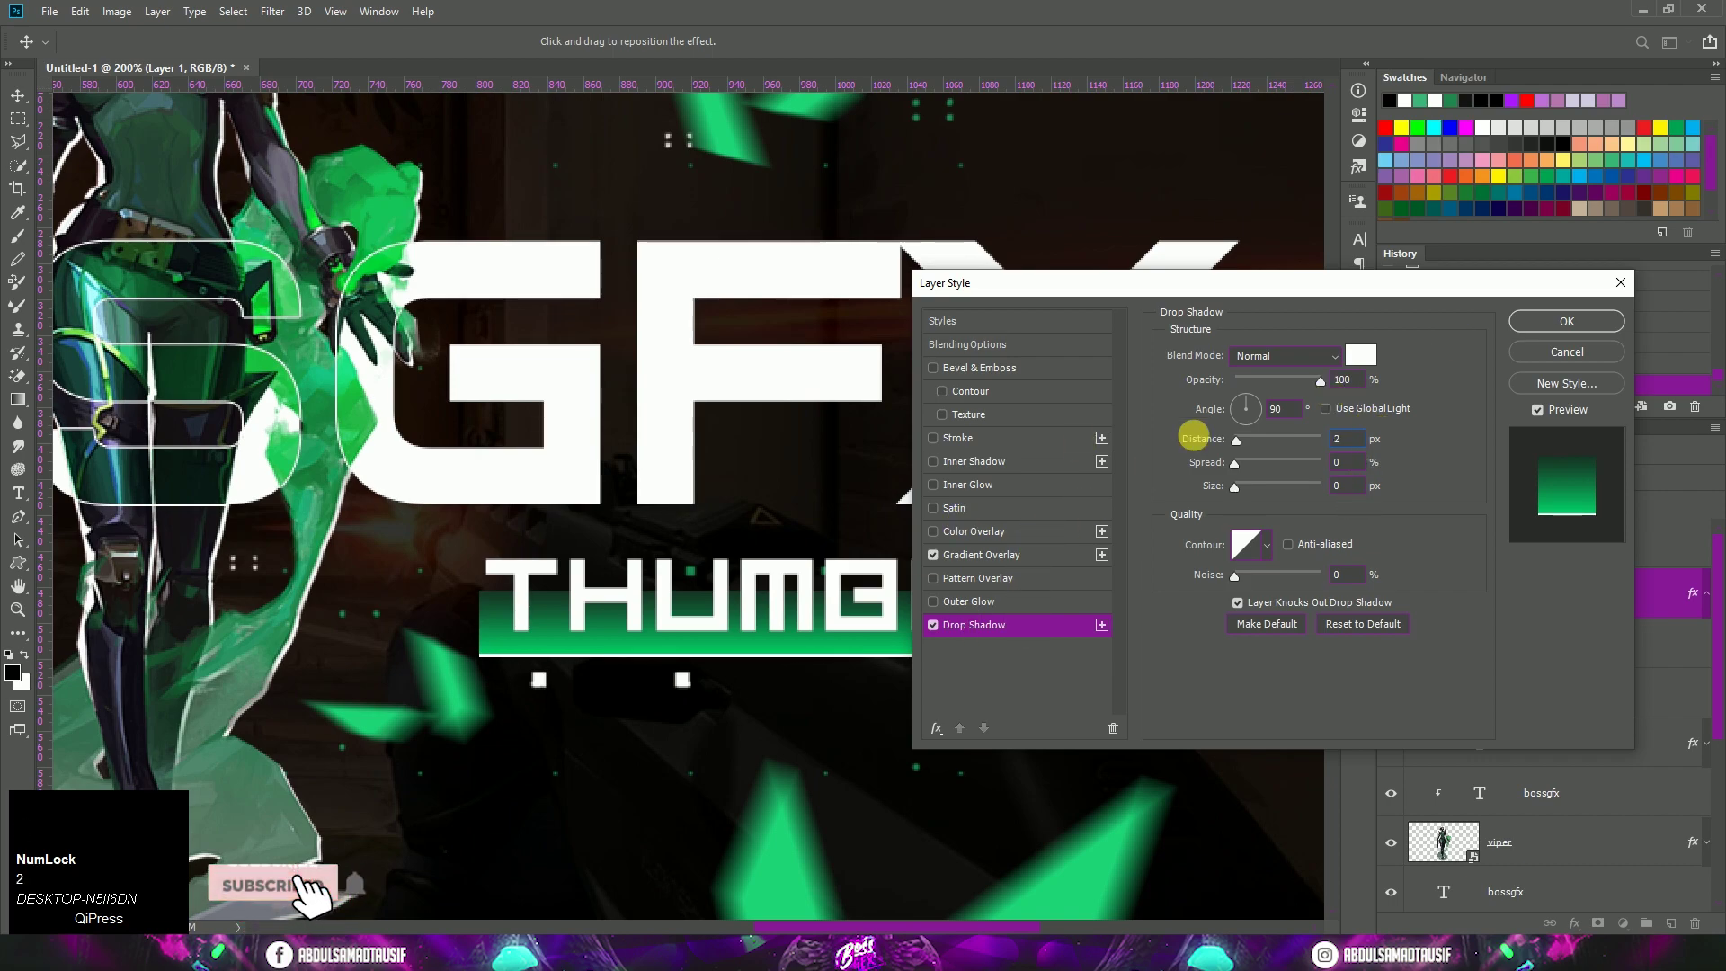
pyautogui.click(1538, 330)
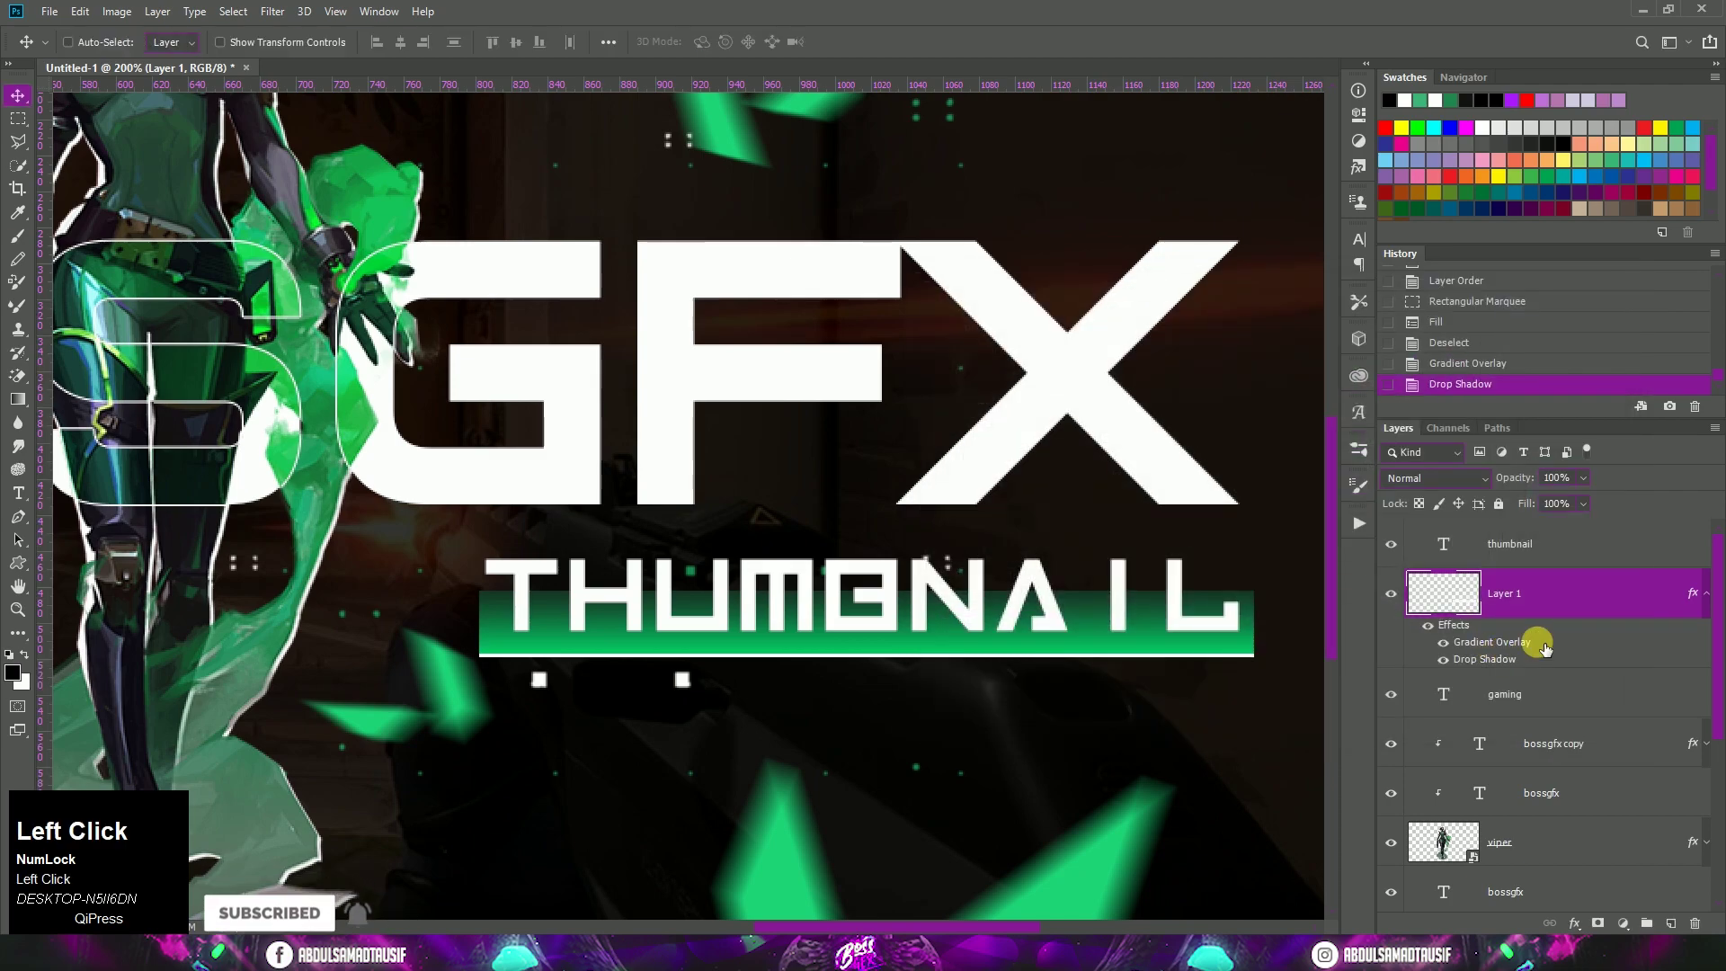
pyautogui.rightClick(1570, 556)
# Add a black drop shadow to THUMBNAIL text, size 2 at 80% opacity
pyautogui.click(1368, 149)
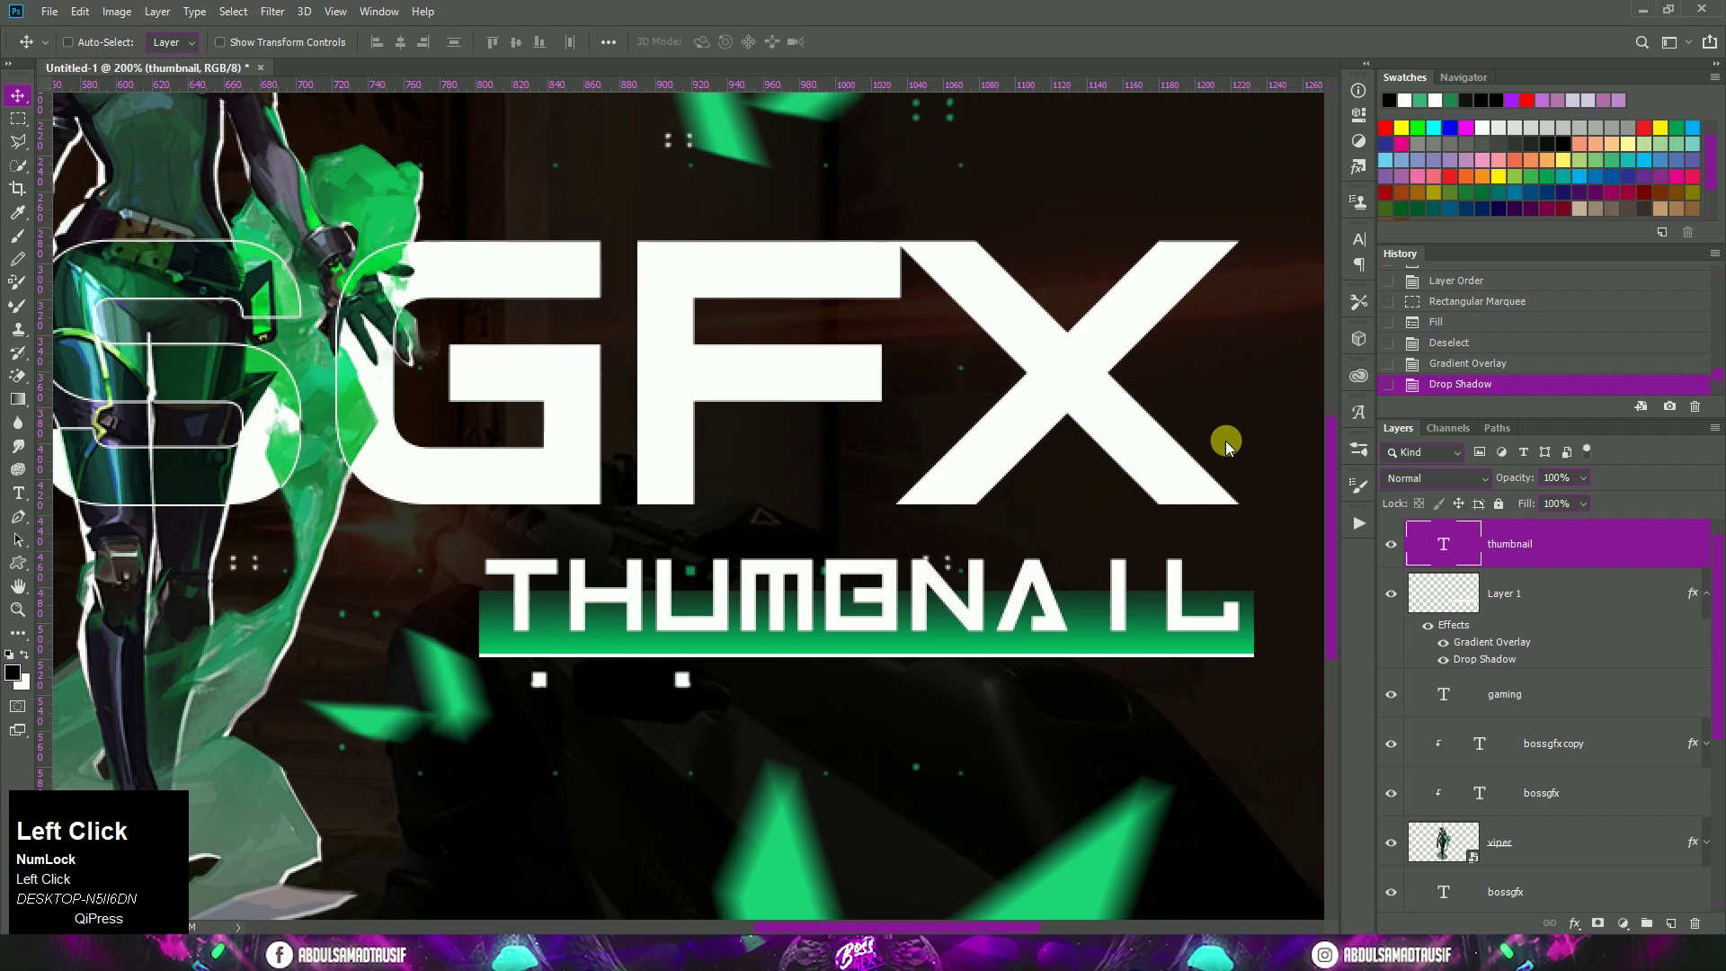
pyautogui.click(1022, 634)
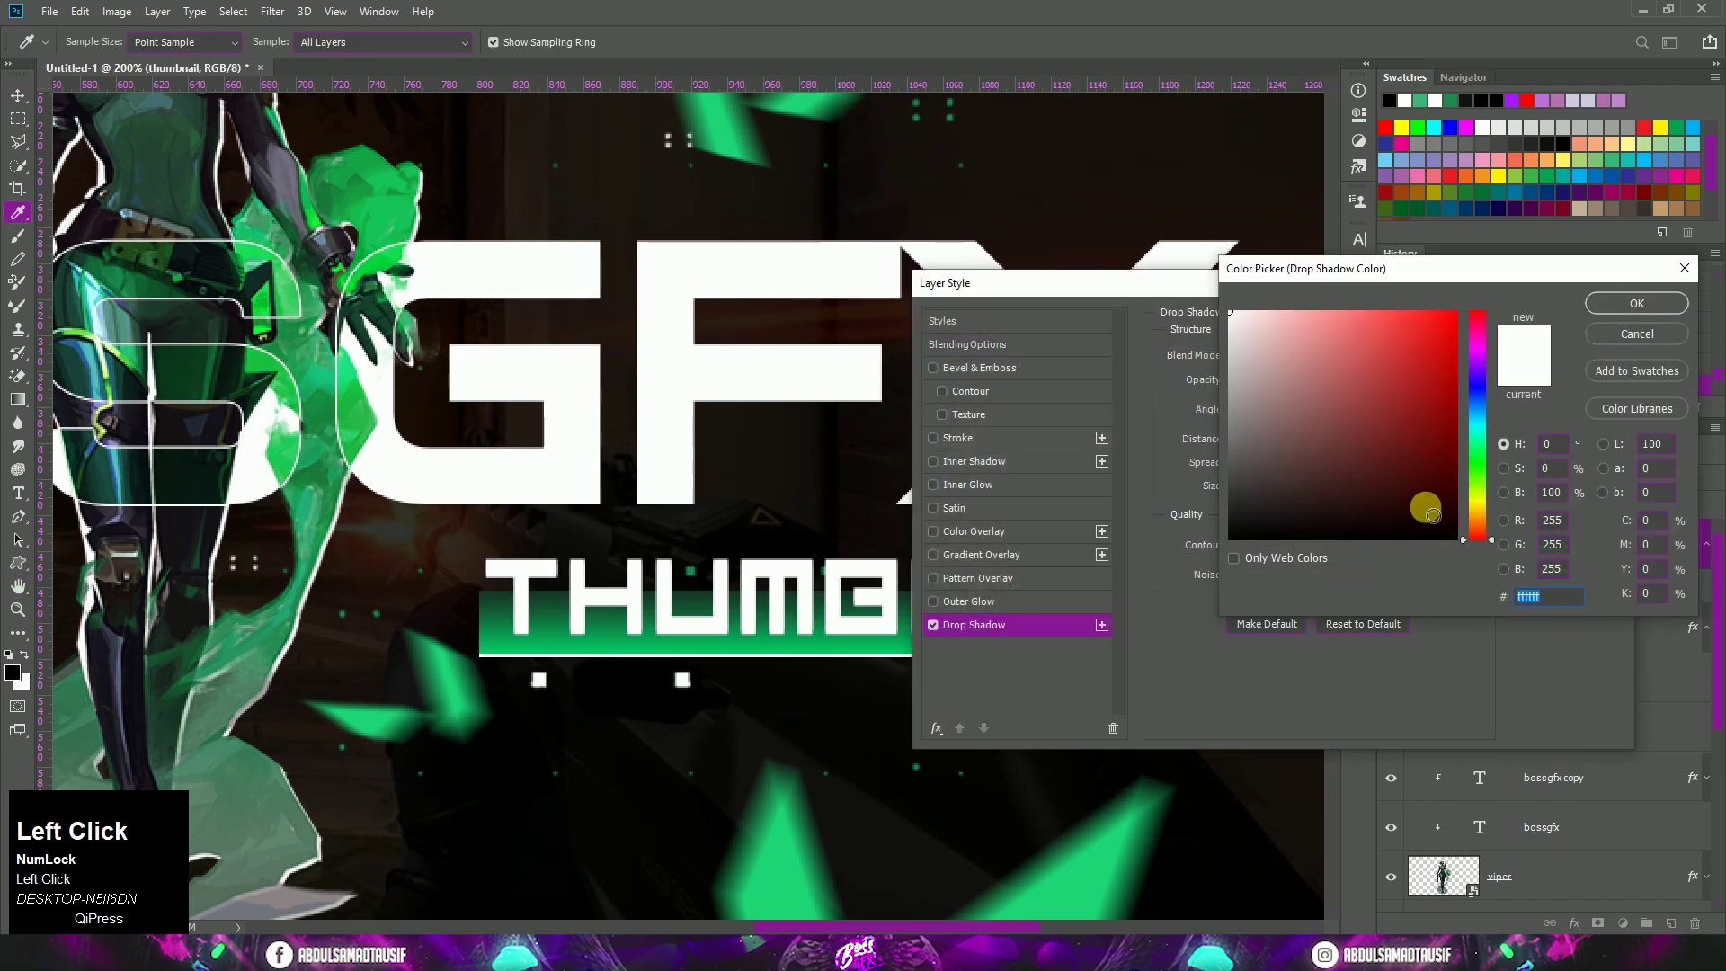
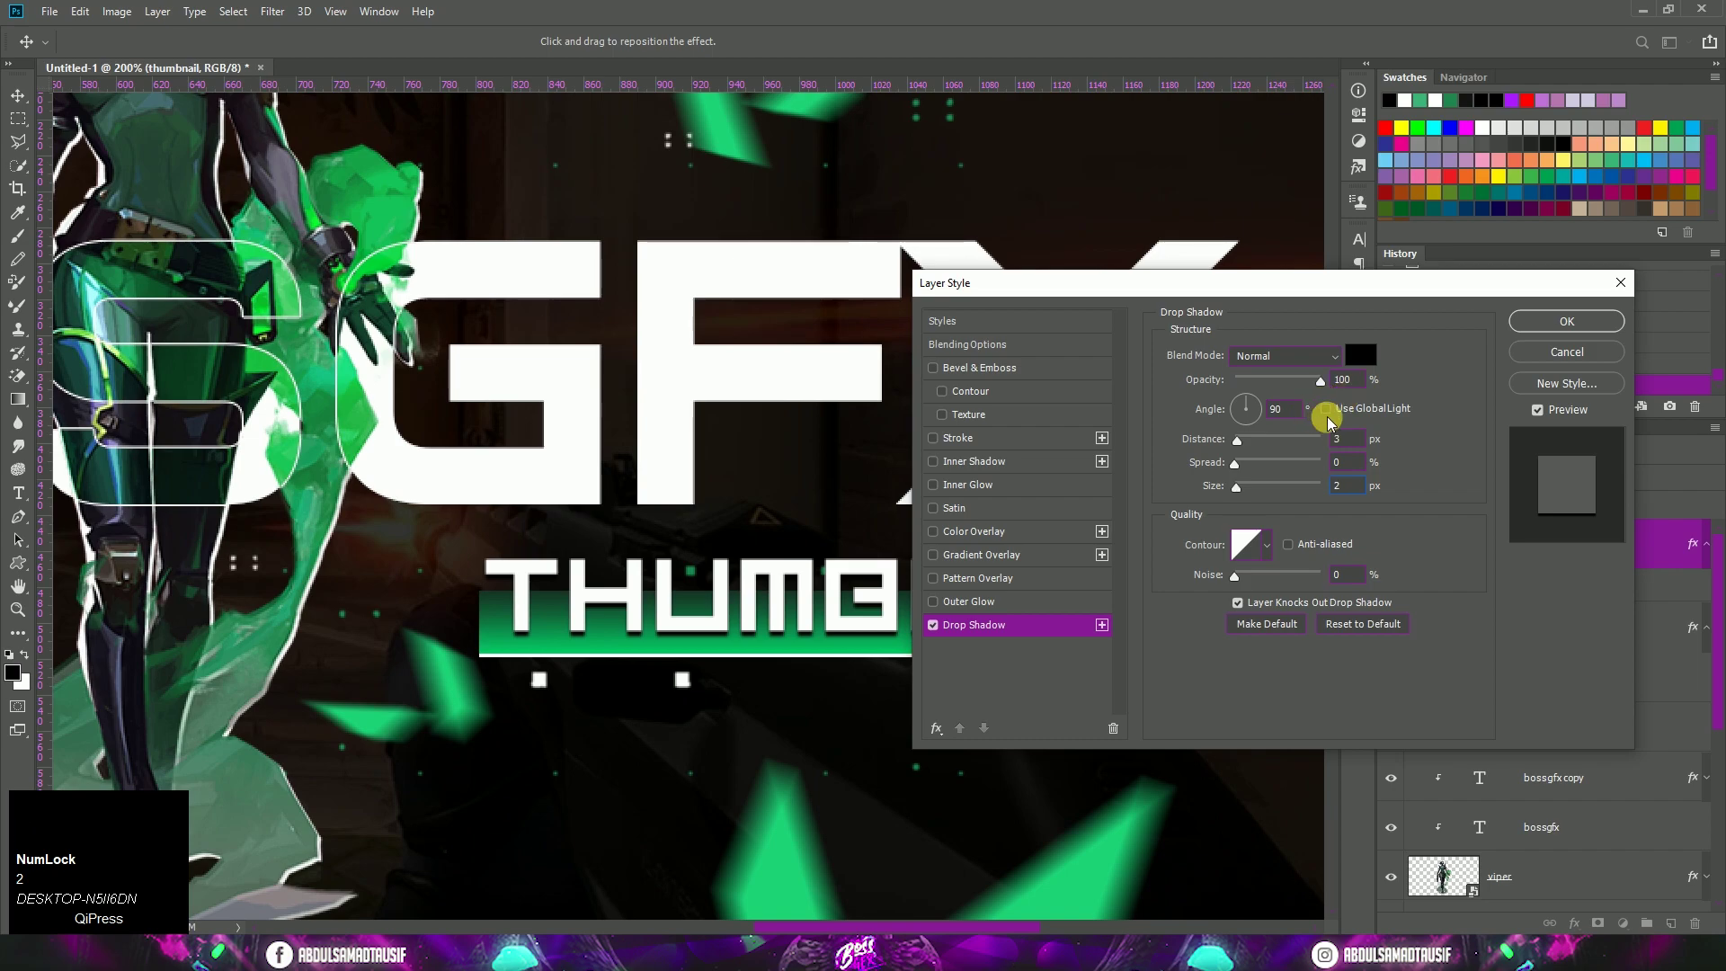
pyautogui.moveTo(1324, 392); pyautogui.dragTo(1519, 332)
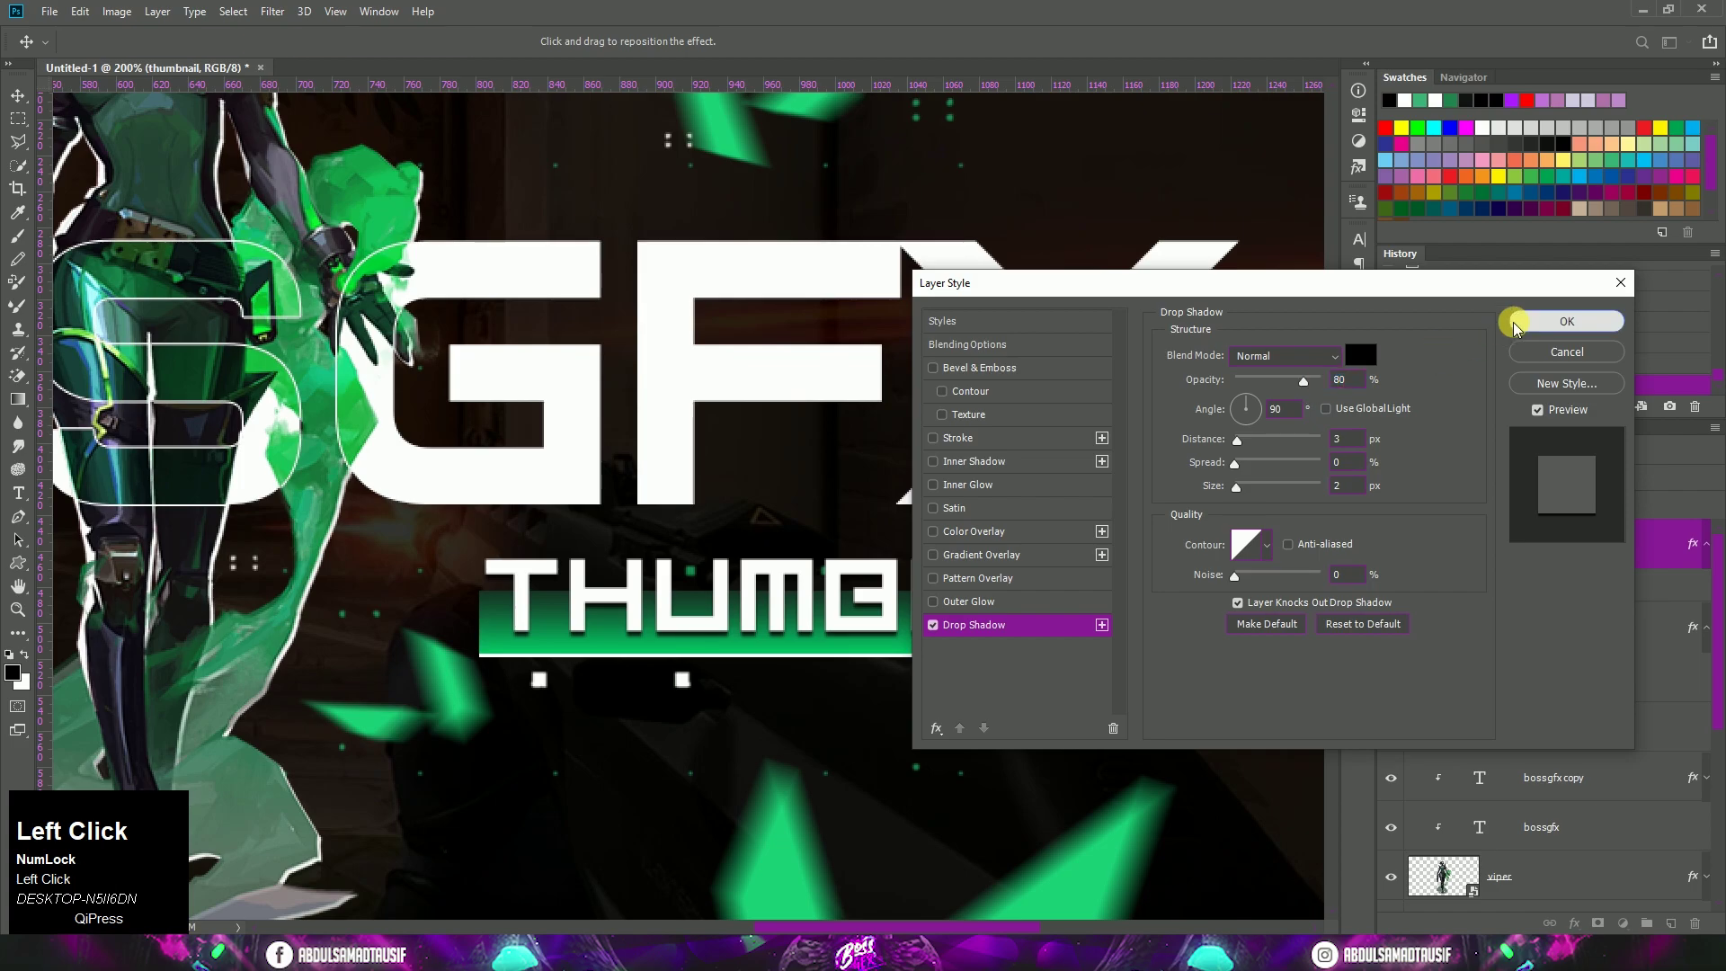
pyautogui.press('ctrl+-')
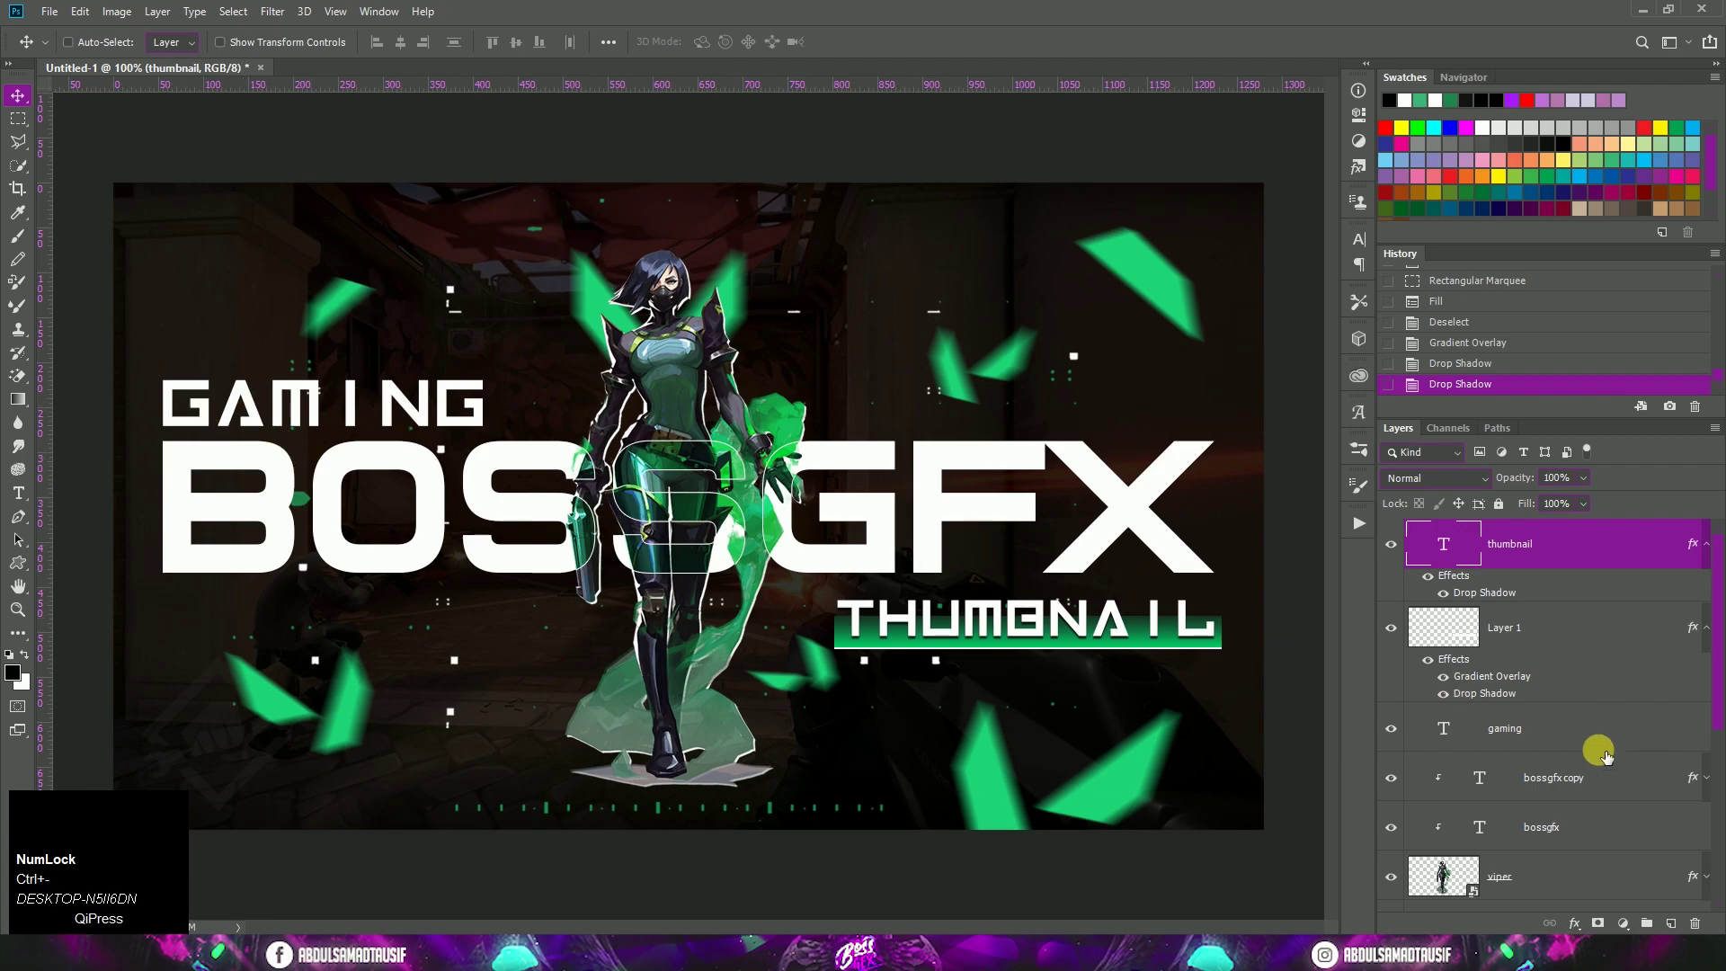
# Scale the GAMING text down slightly and add a stroke layer style
pyautogui.click(1584, 732)
pyautogui.press('ctrl+t')
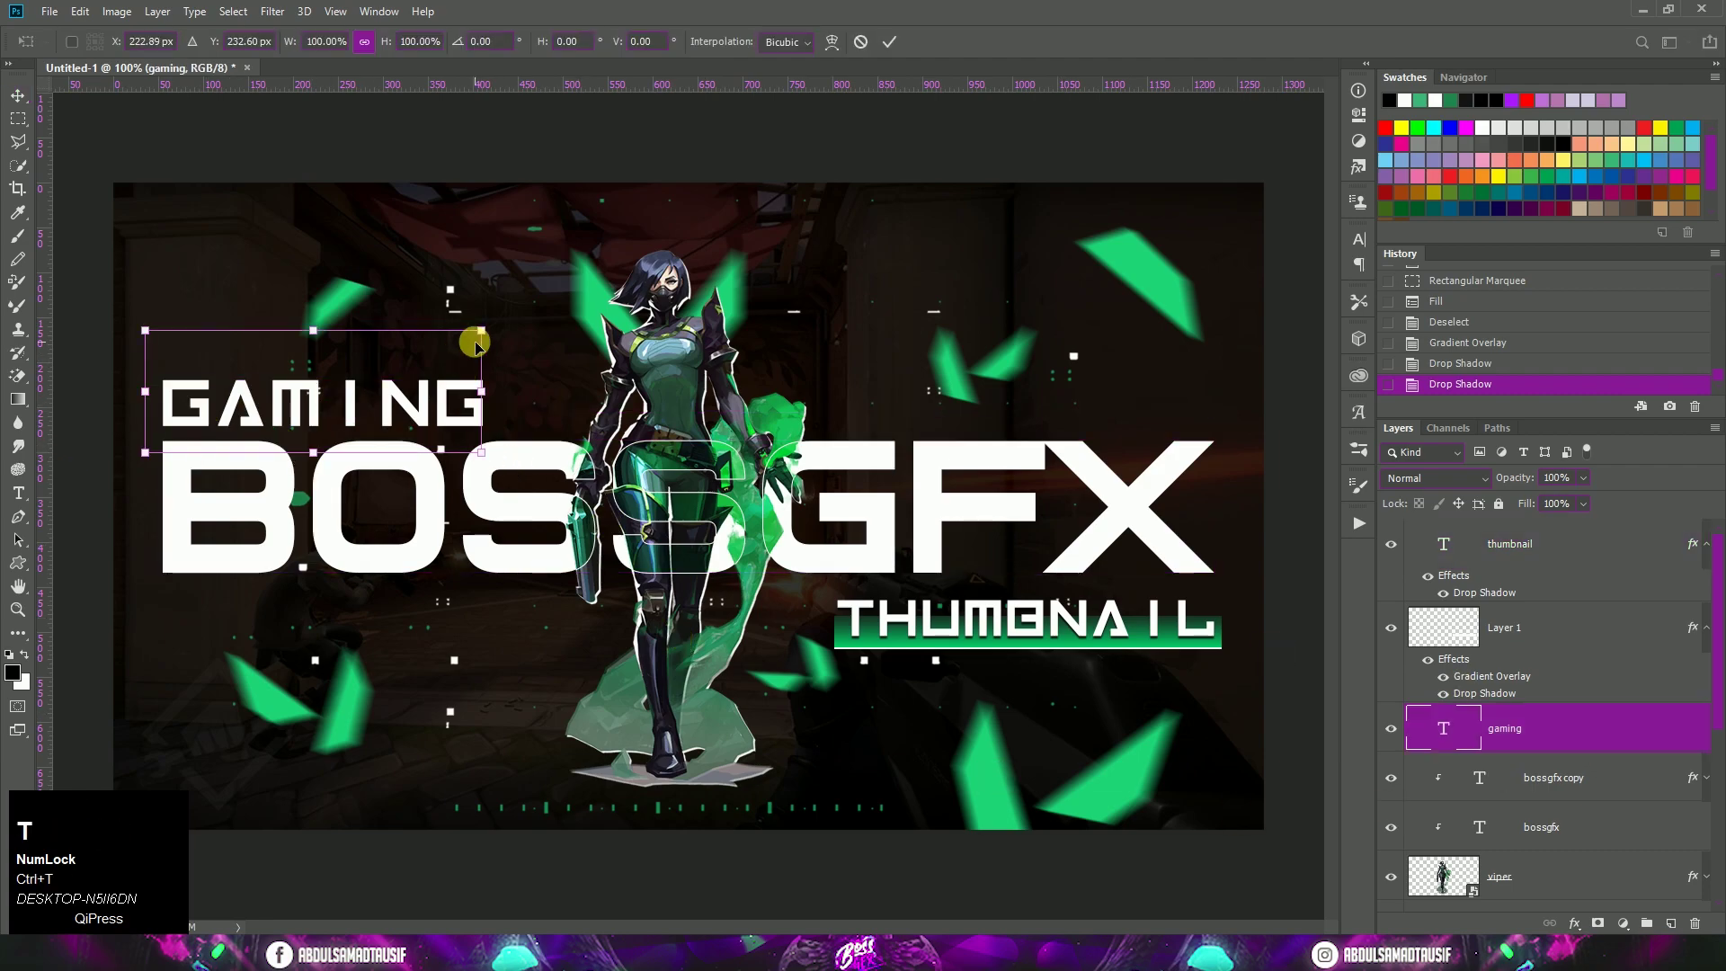
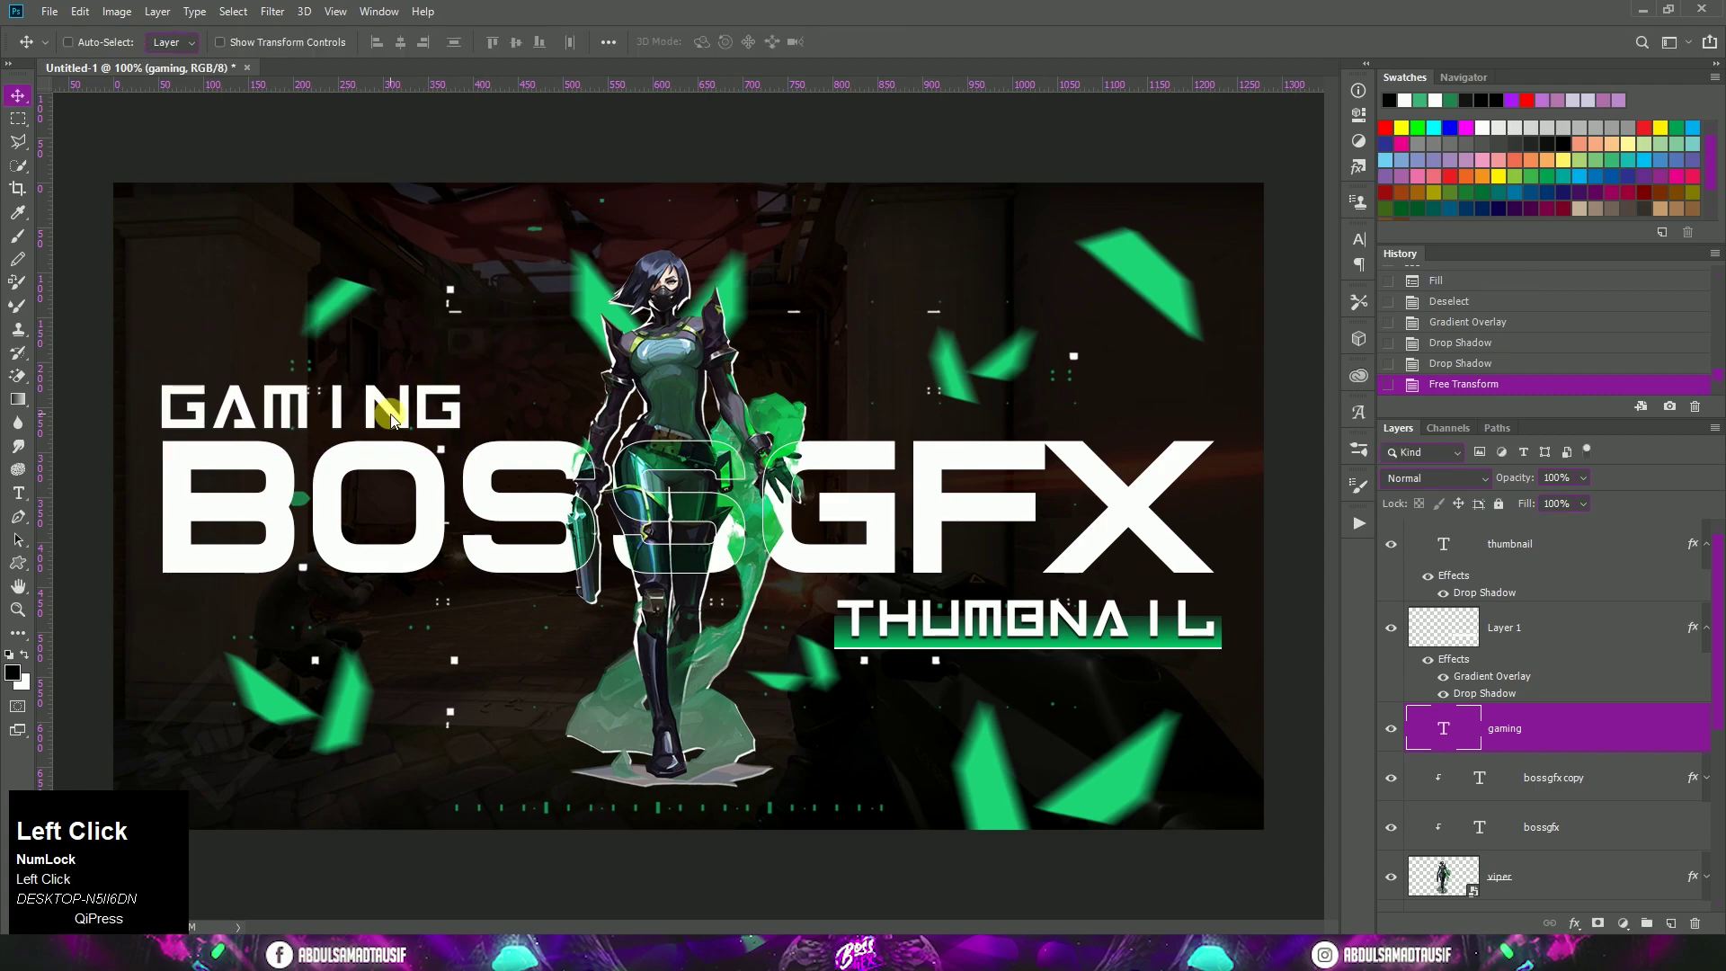
pyautogui.click(1596, 726)
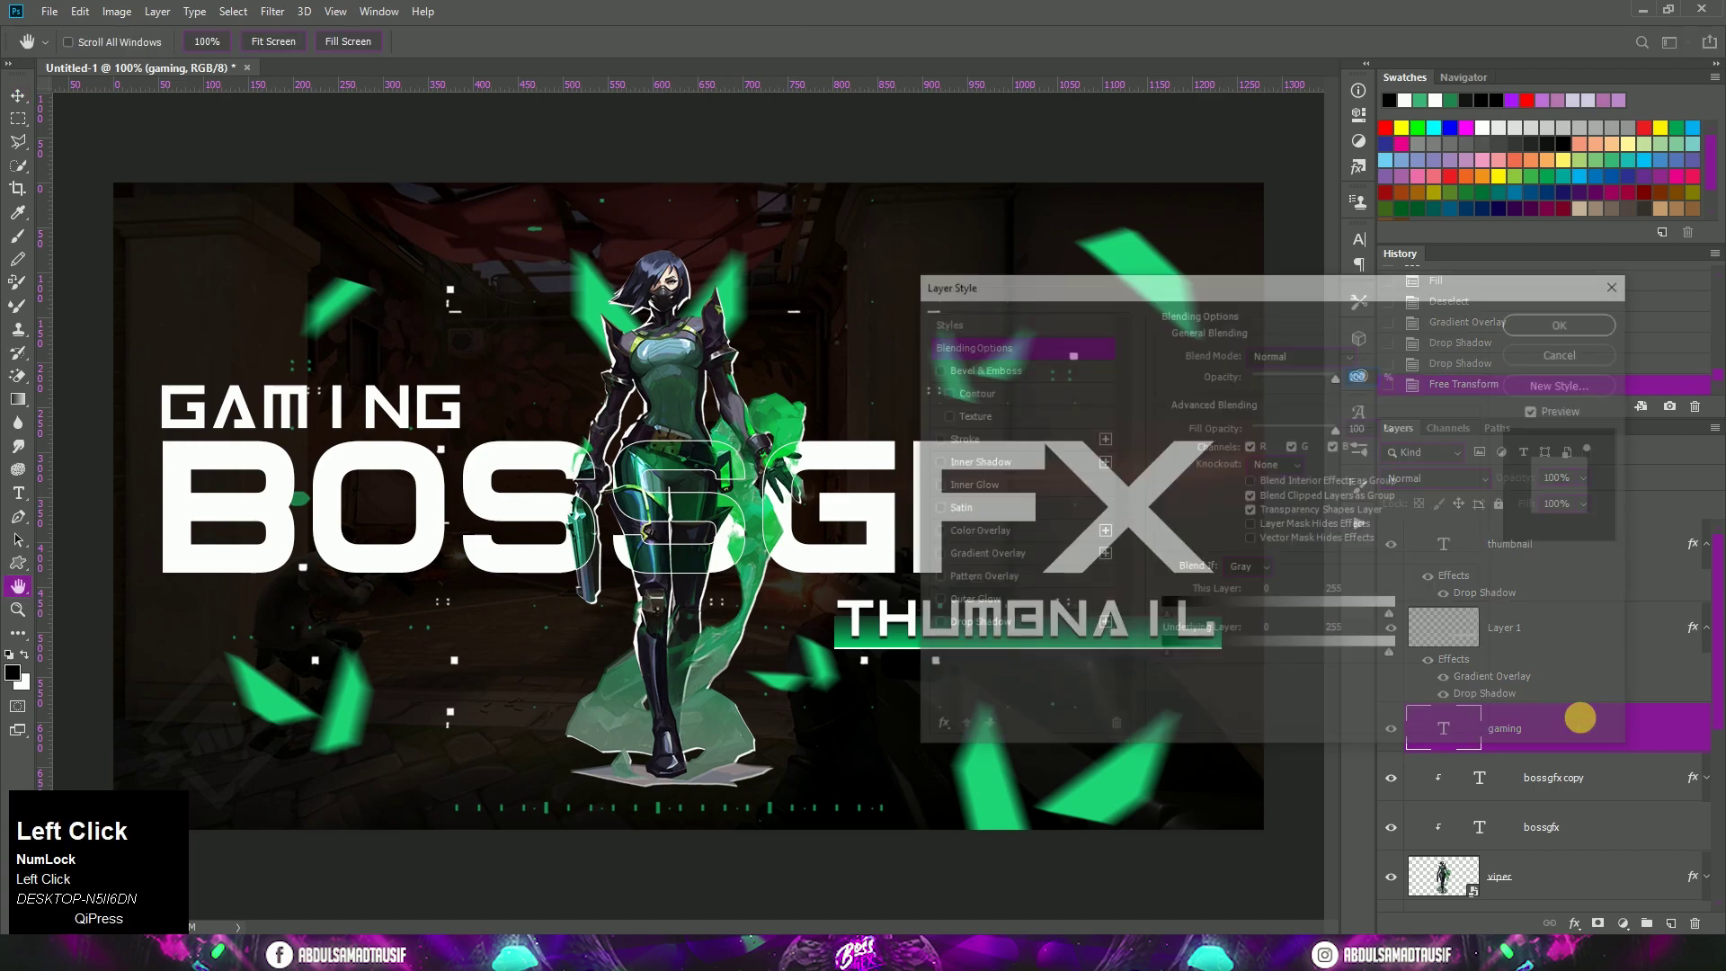
pyautogui.click(977, 449)
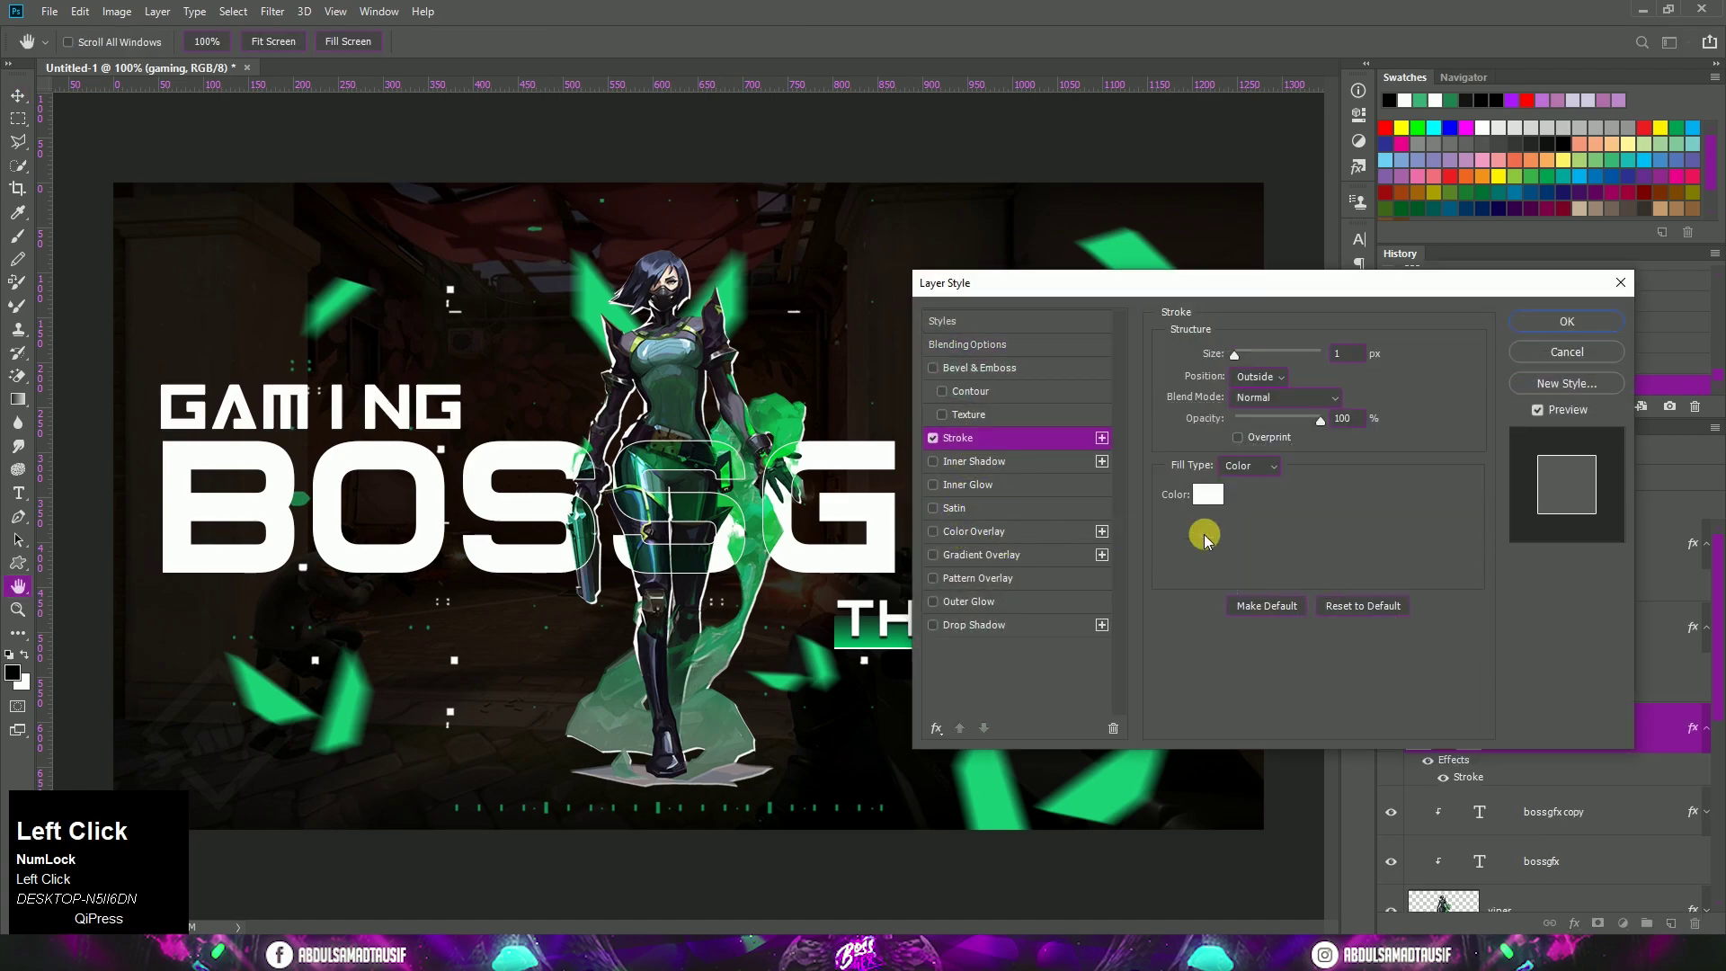
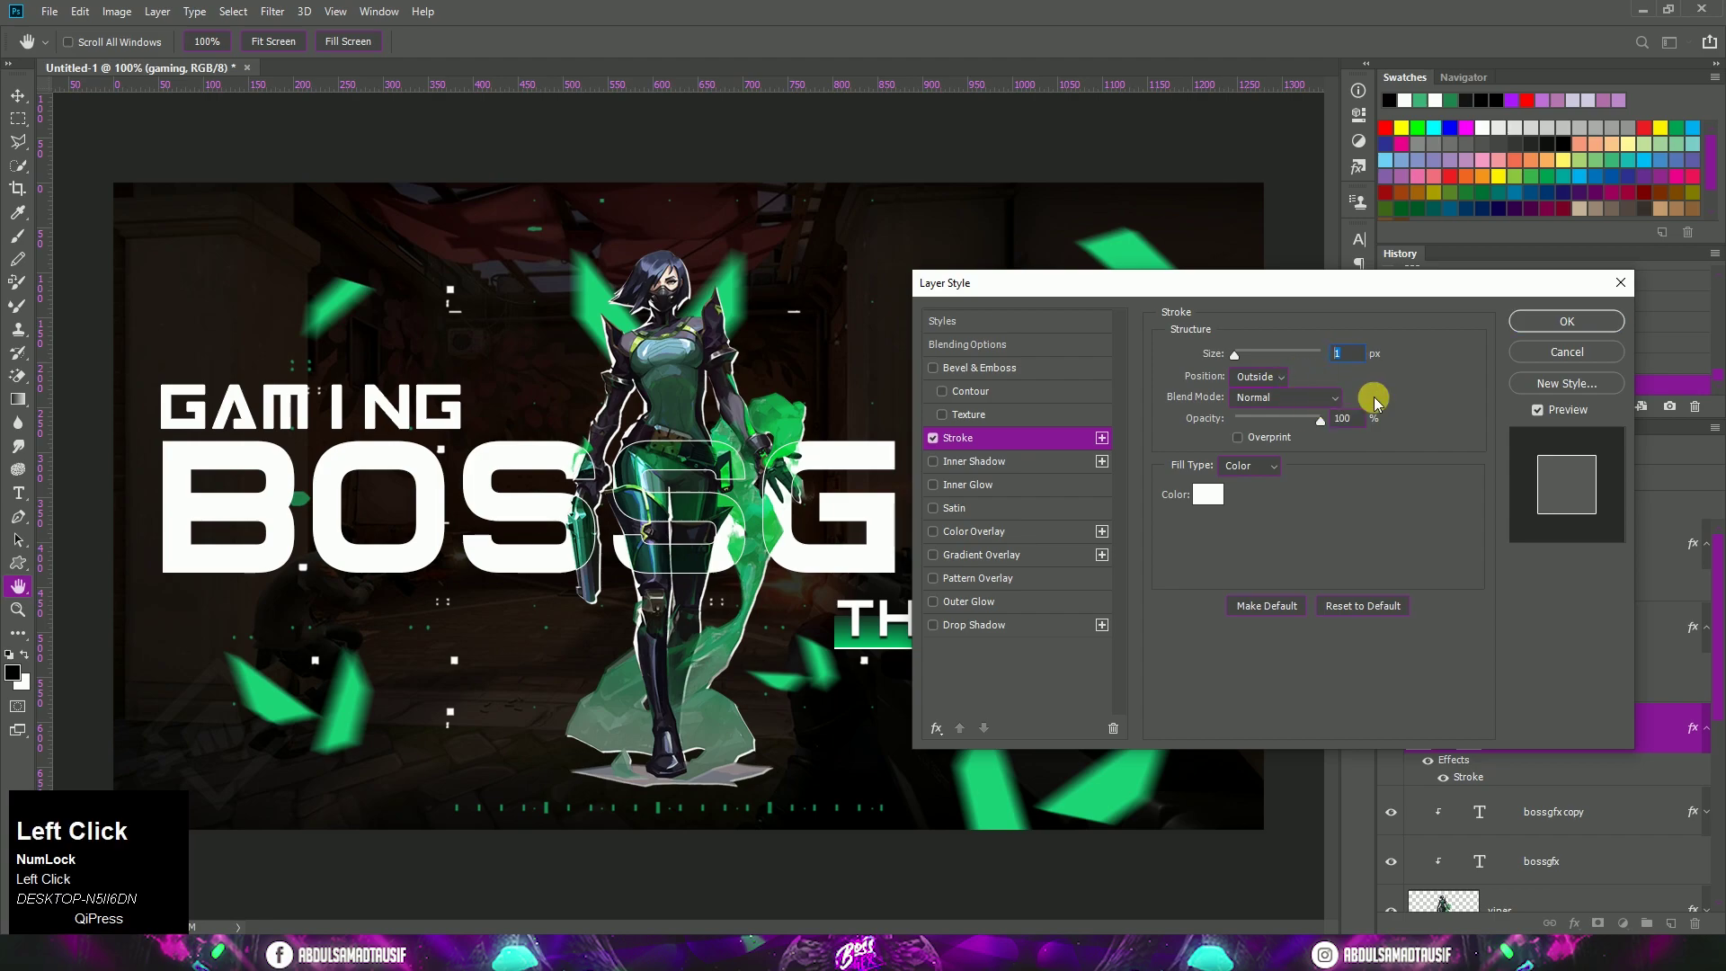
# Make the stroke 2 px white and drop GAMING's fill to 0% for hollow letters
pyautogui.press('2')
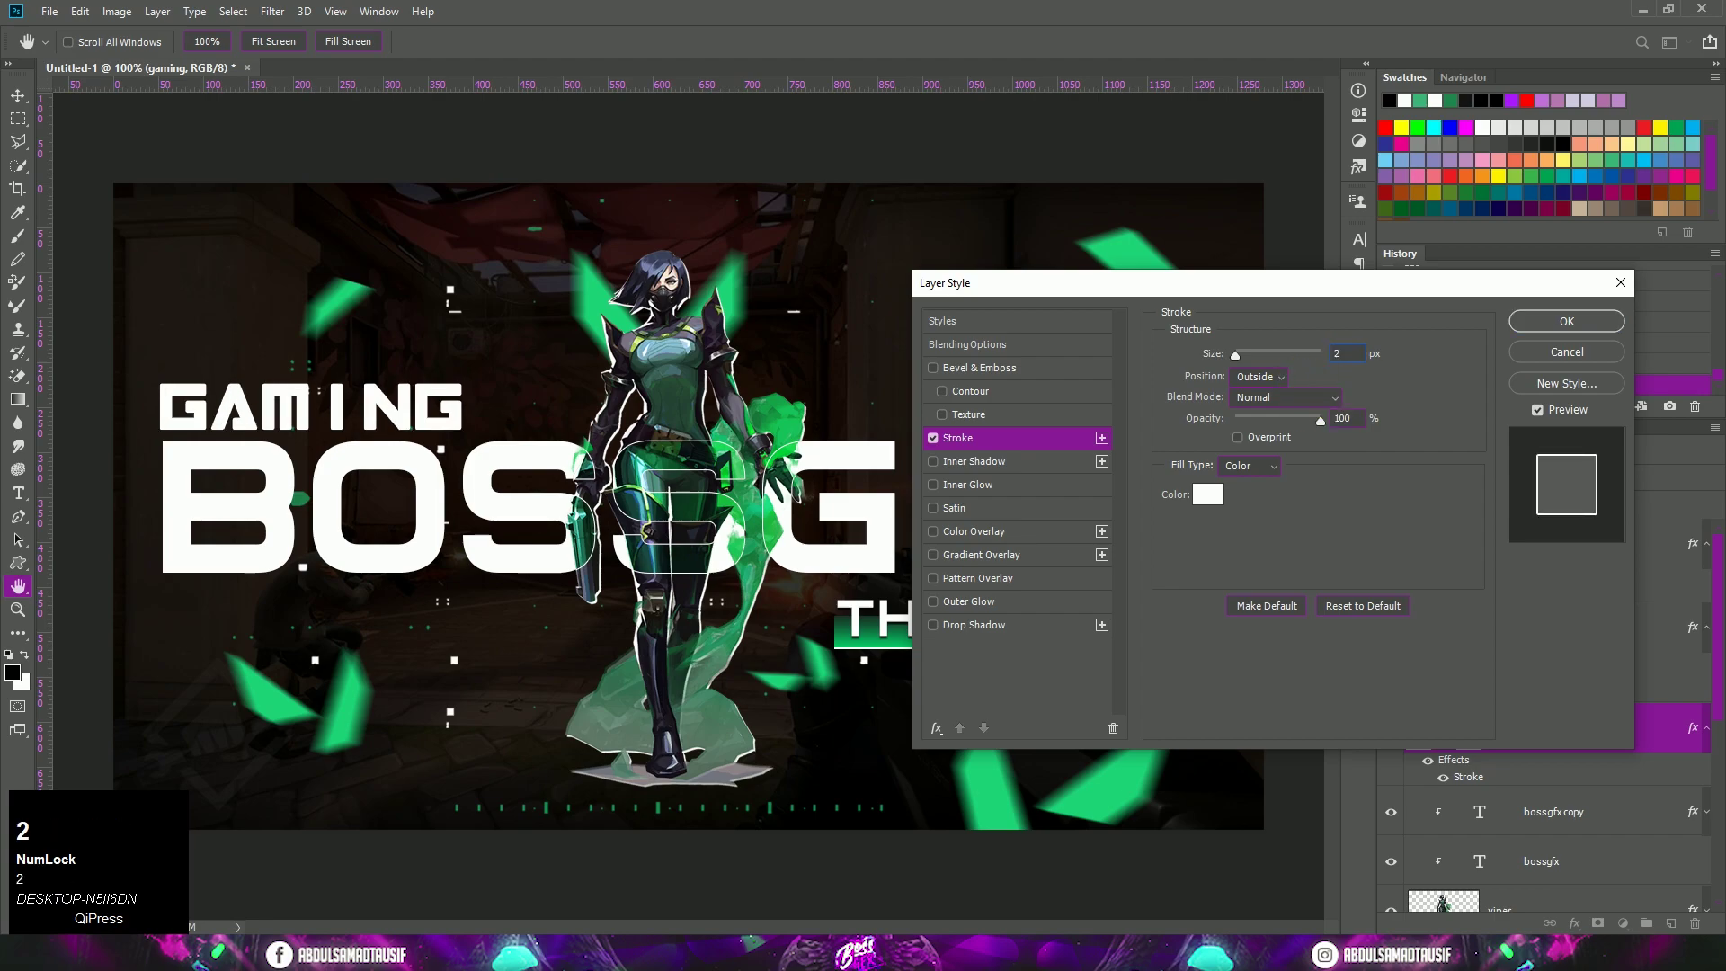
pyautogui.click(1553, 335)
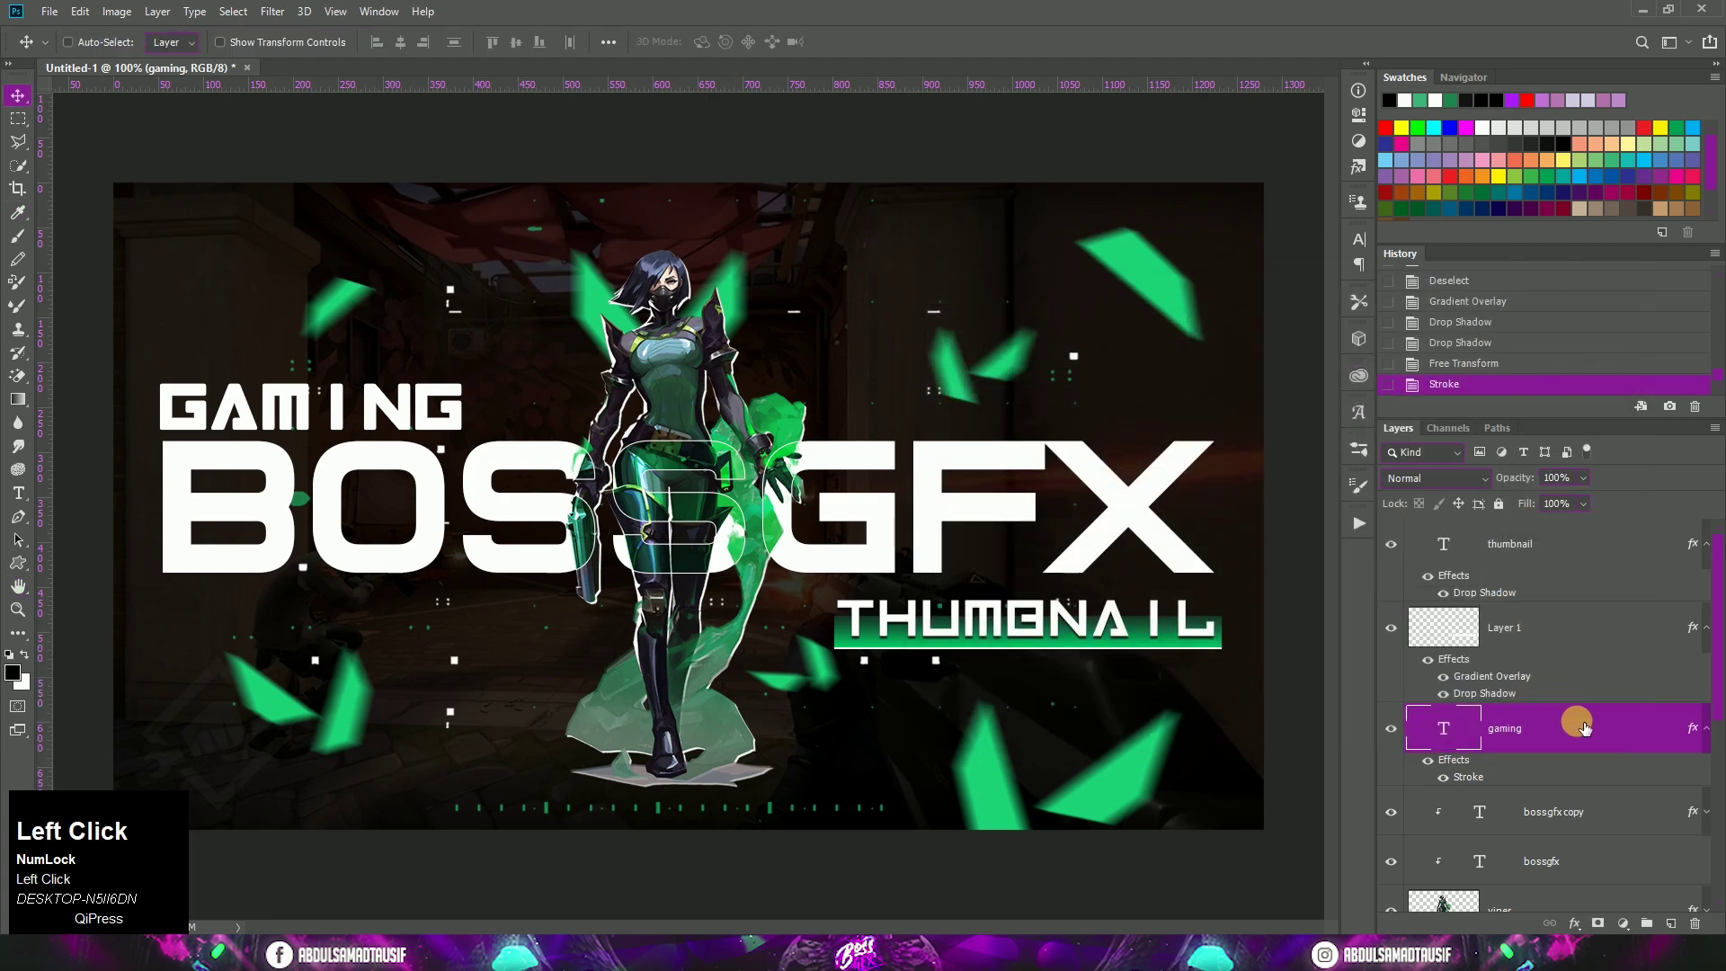
pyautogui.moveTo(1593, 514); pyautogui.dragTo(1703, 800)
pyautogui.scroll(-3)
# Fill a large elliptical marquee with green on a new layer above Color Fill 1 and centre it horizontally
pyautogui.click(1670, 801)
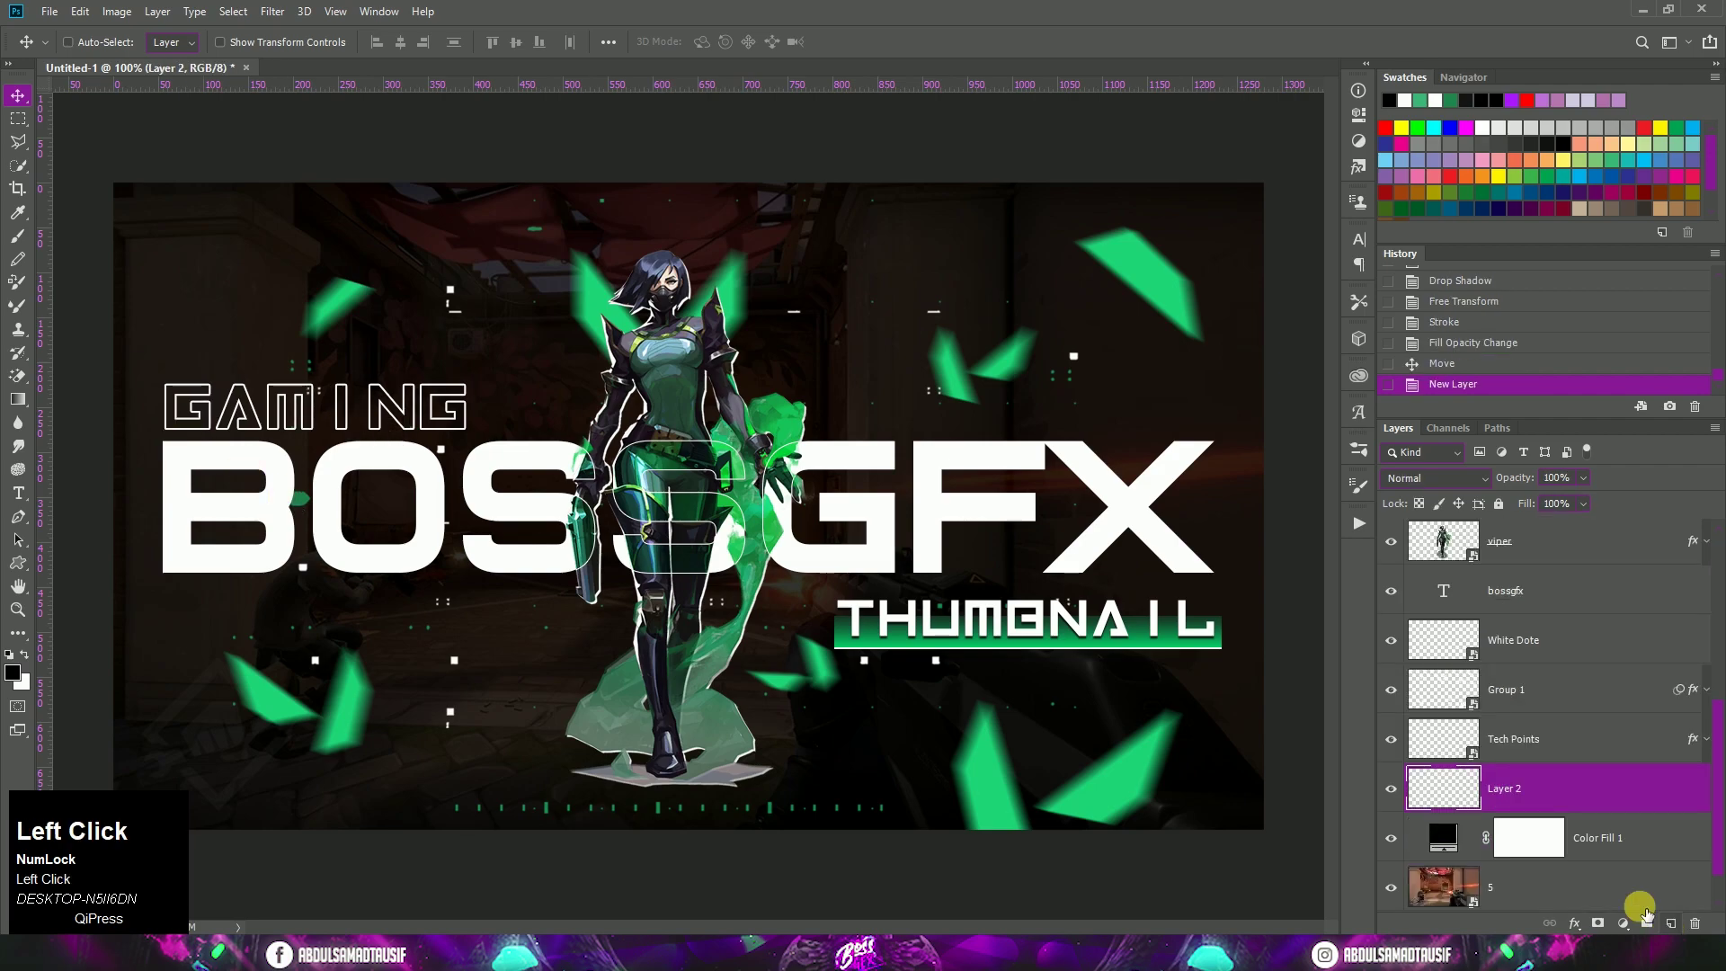
pyautogui.rightClick(18, 134)
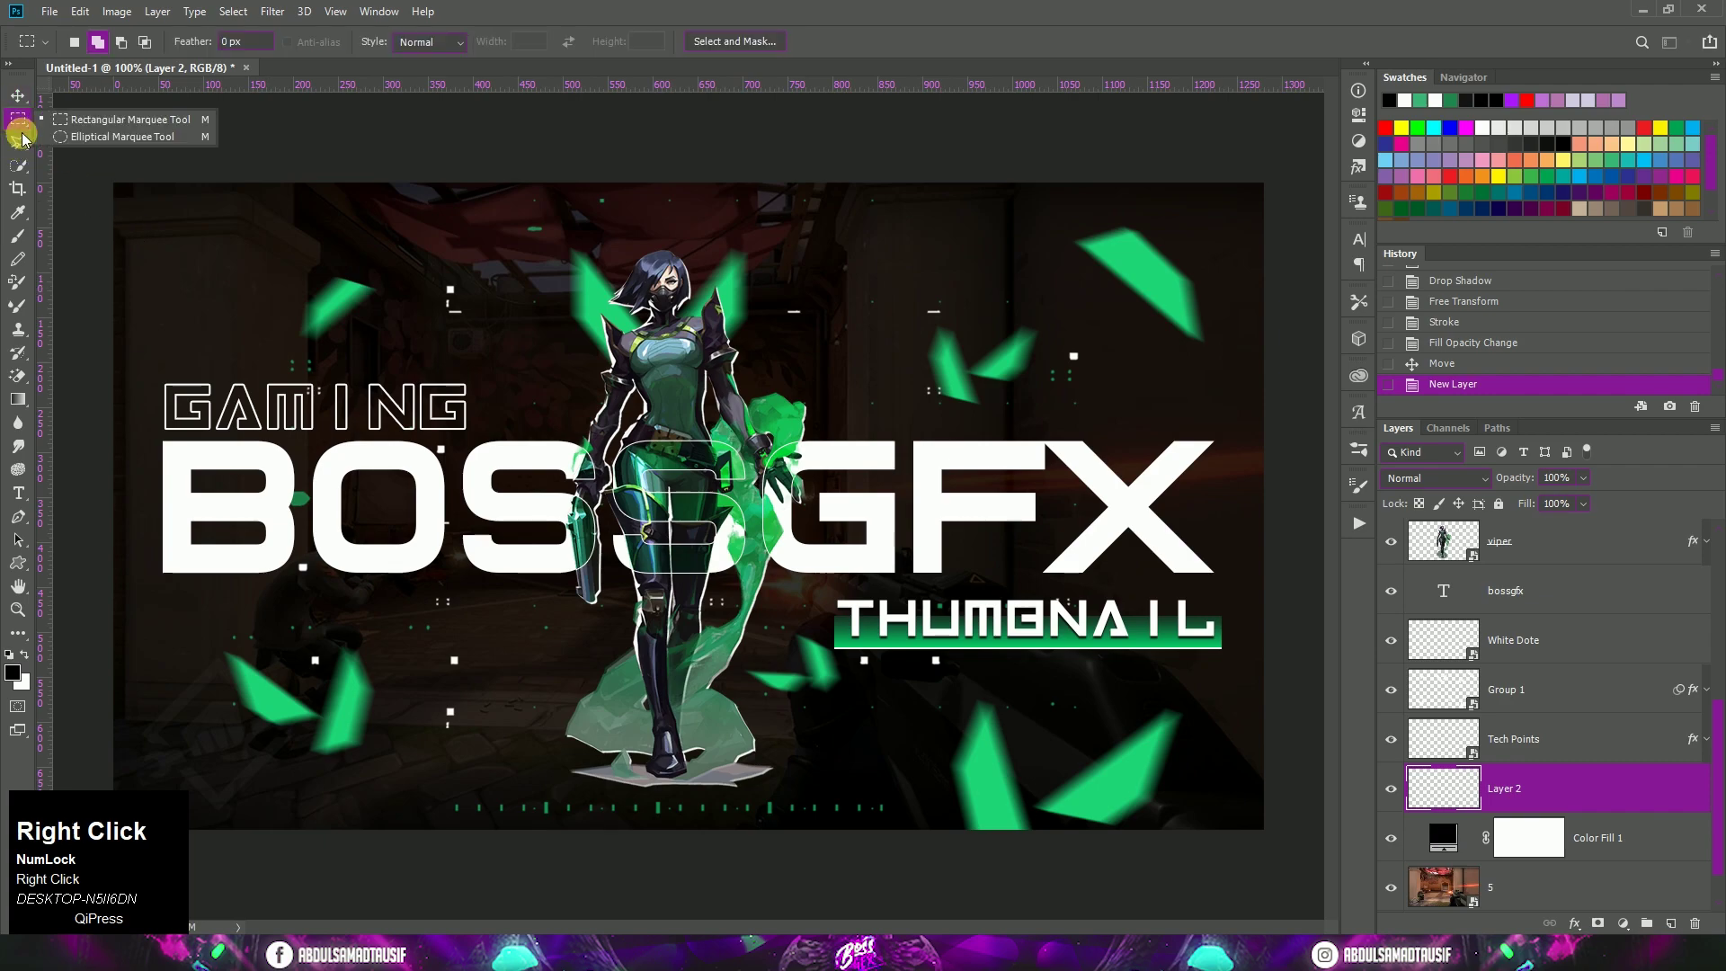
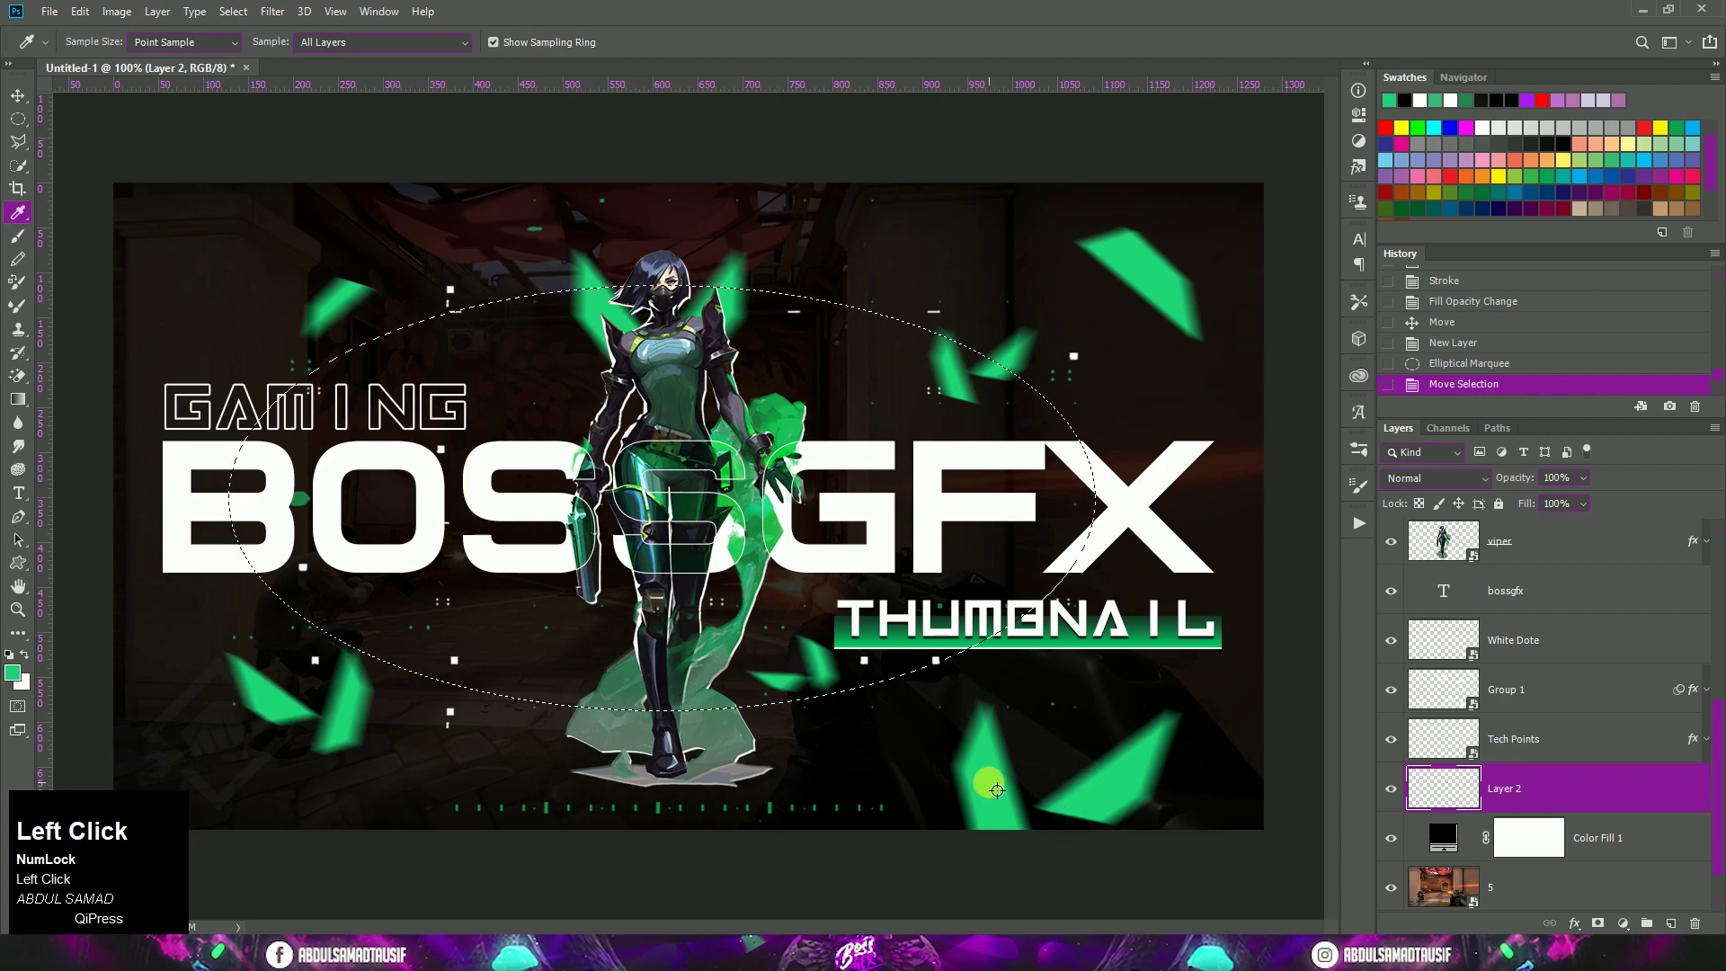
pyautogui.press('v')
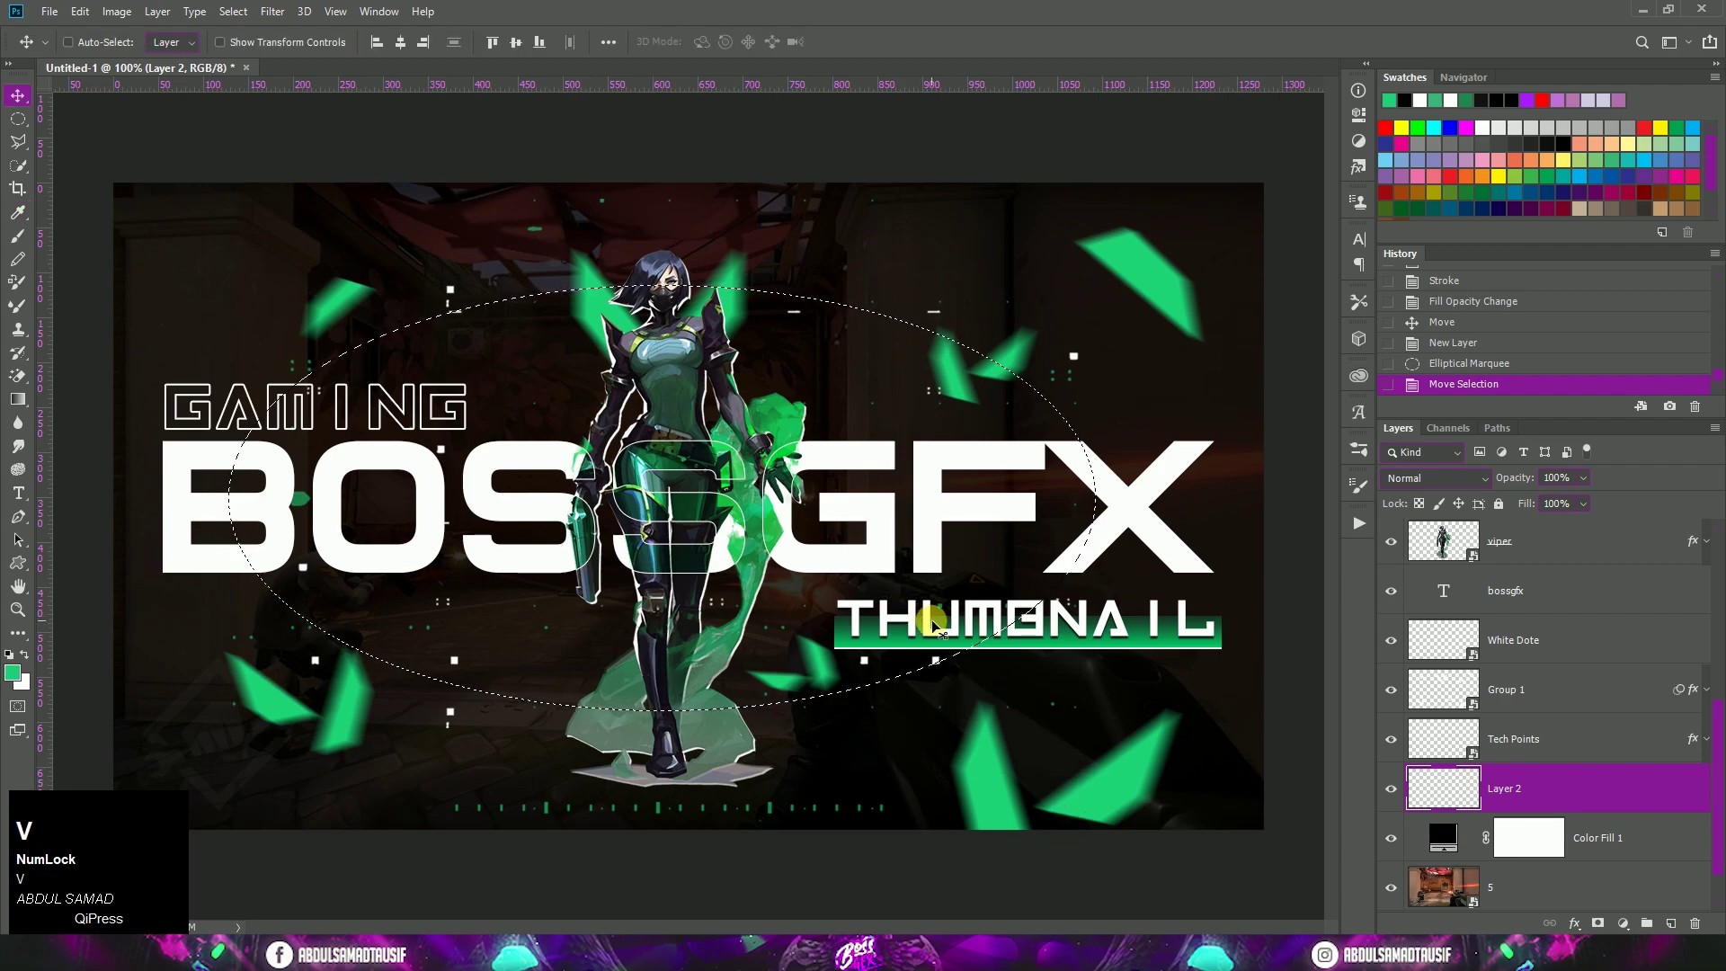
pyautogui.press('x')
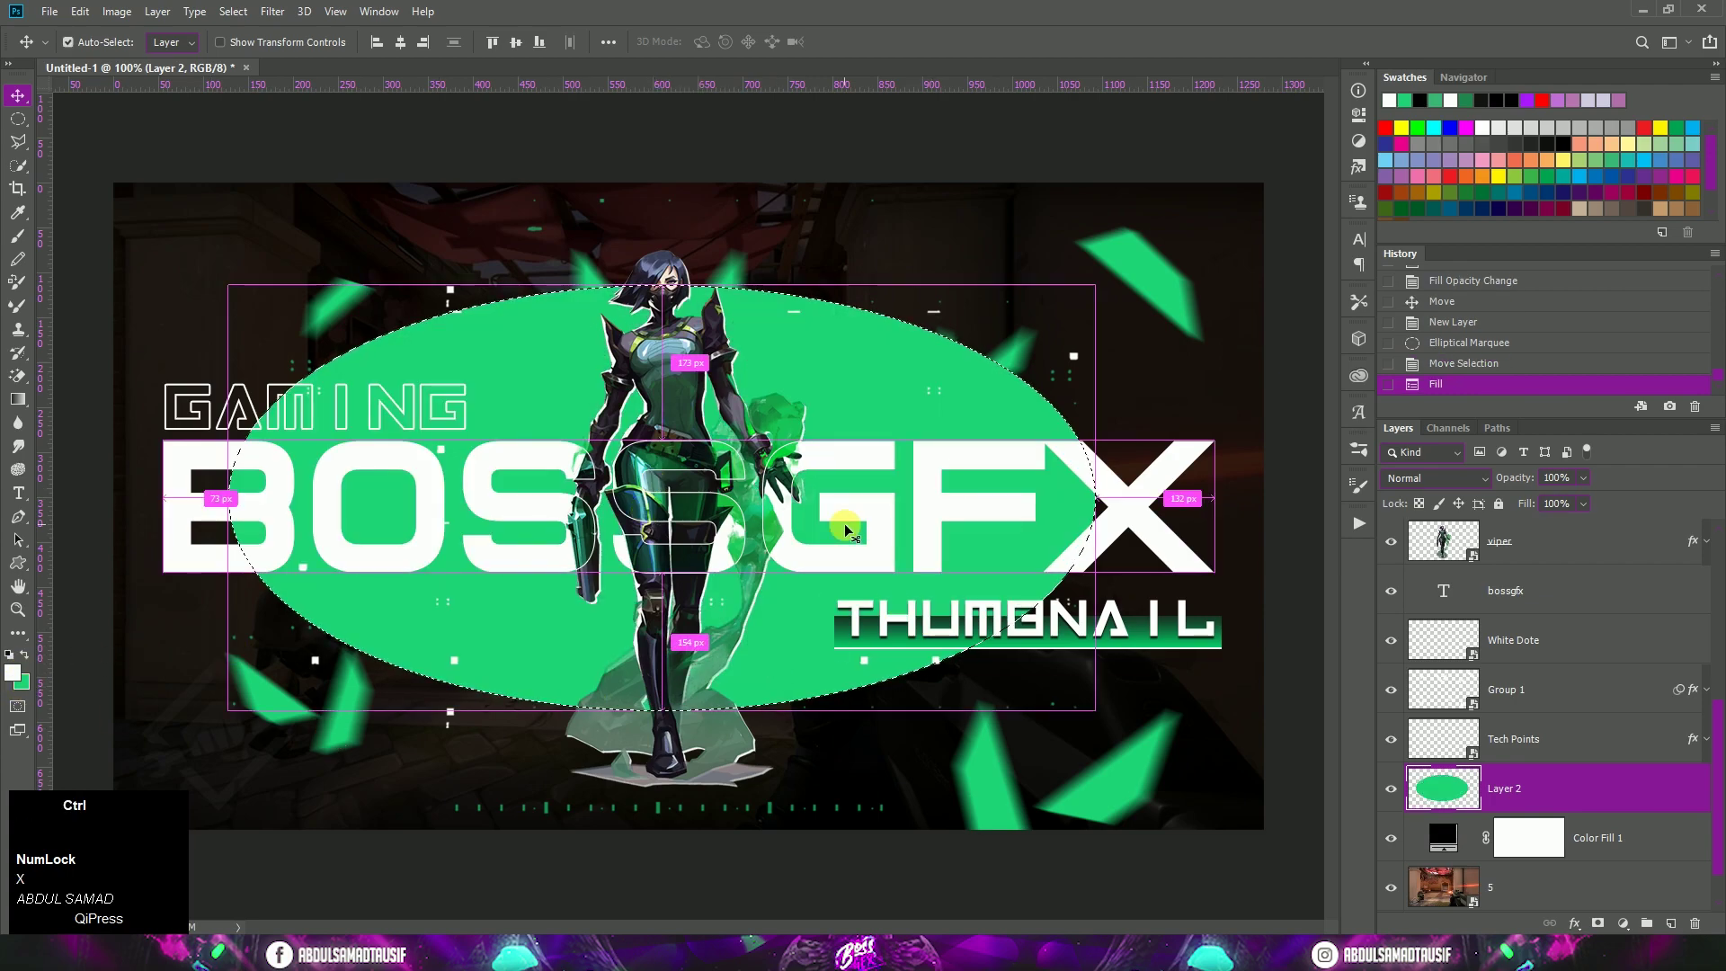
pyautogui.press('ctrl+d')
pyautogui.click(318, 44)
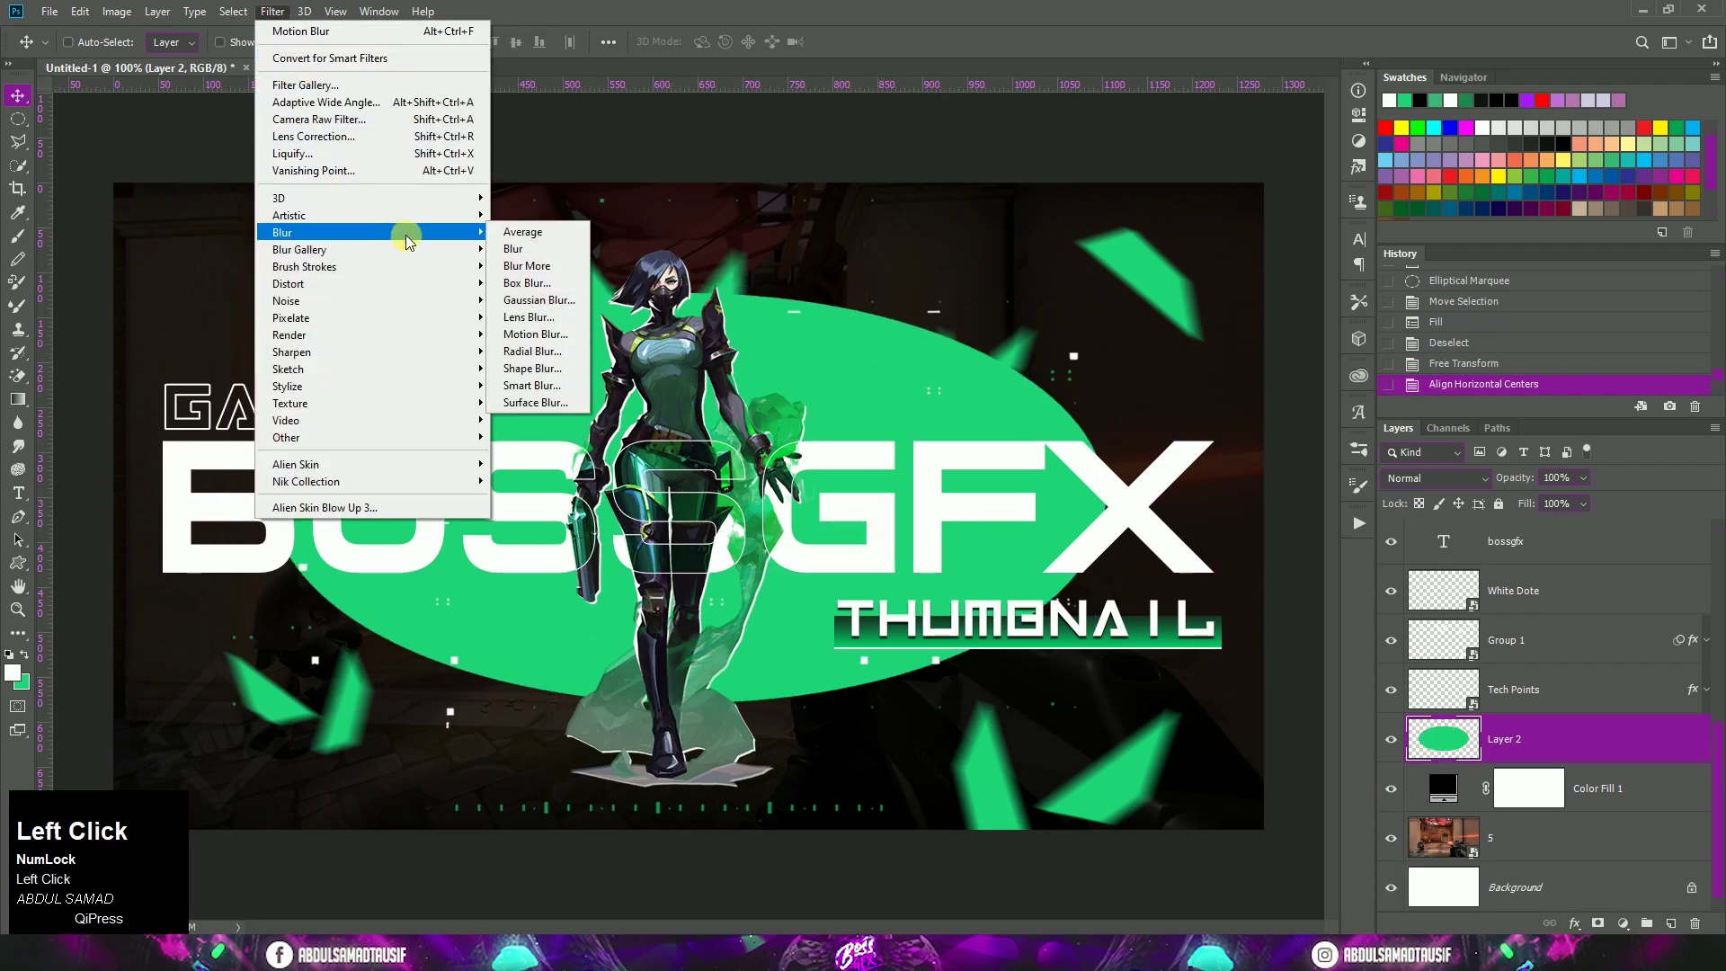
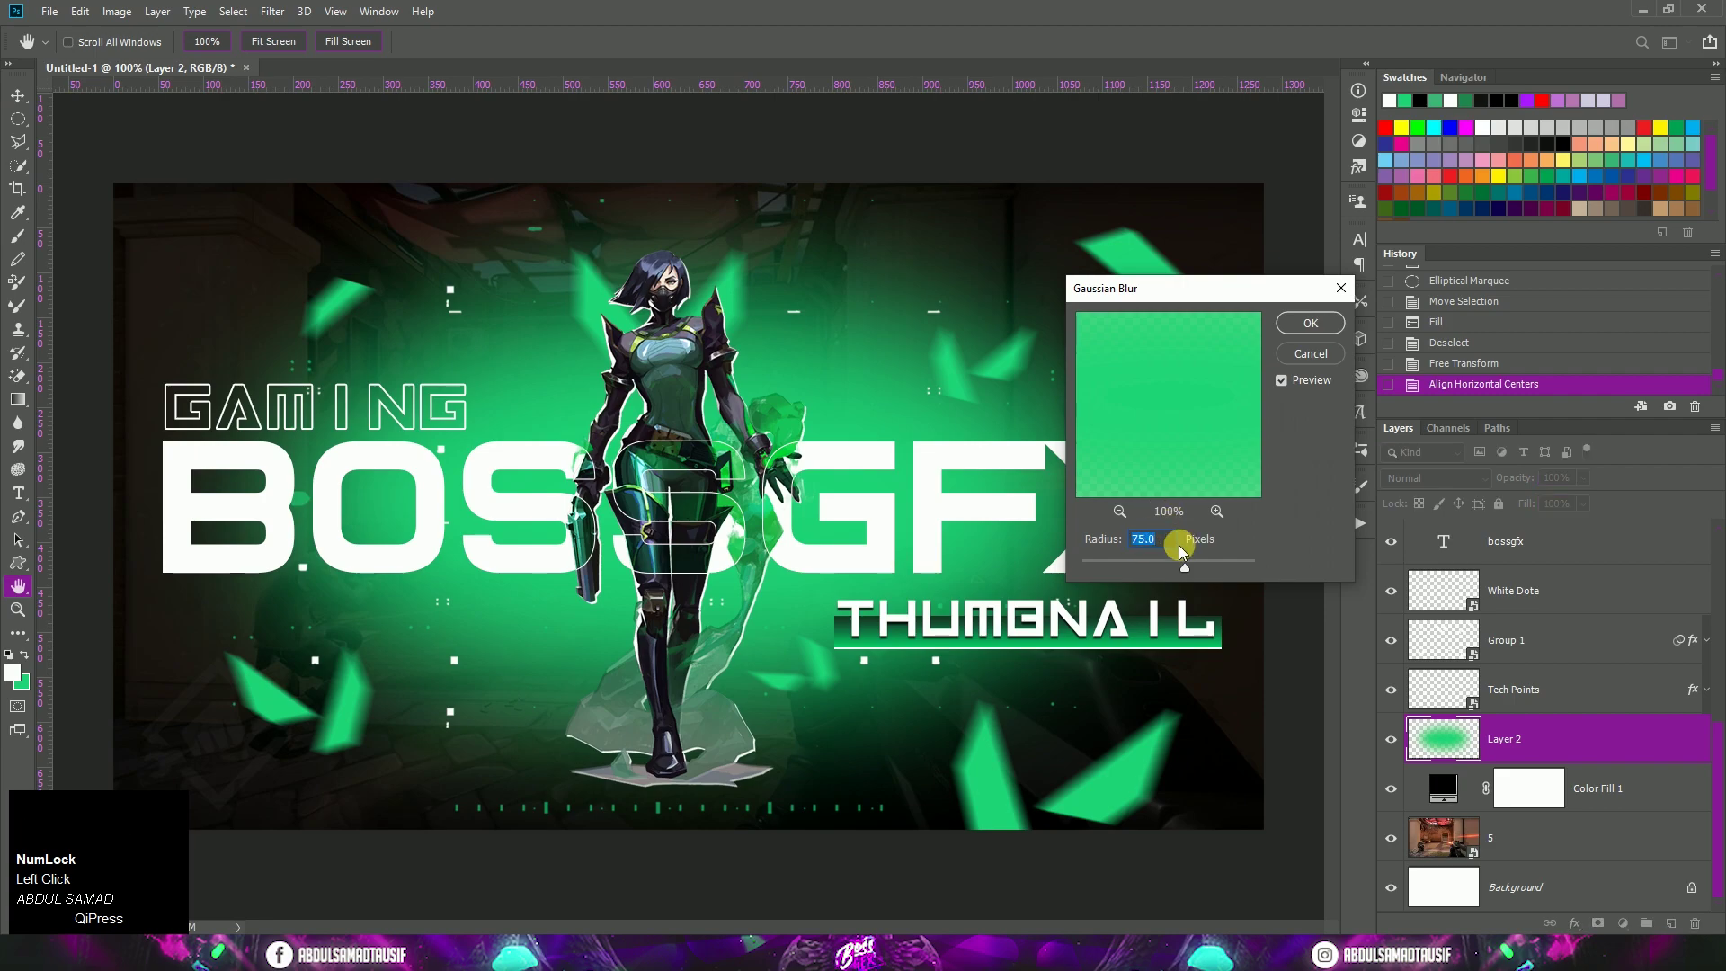
# Gaussian-blur the ellipse into a soft glow blended as Screen at 75% opacity
pyautogui.click(1326, 335)
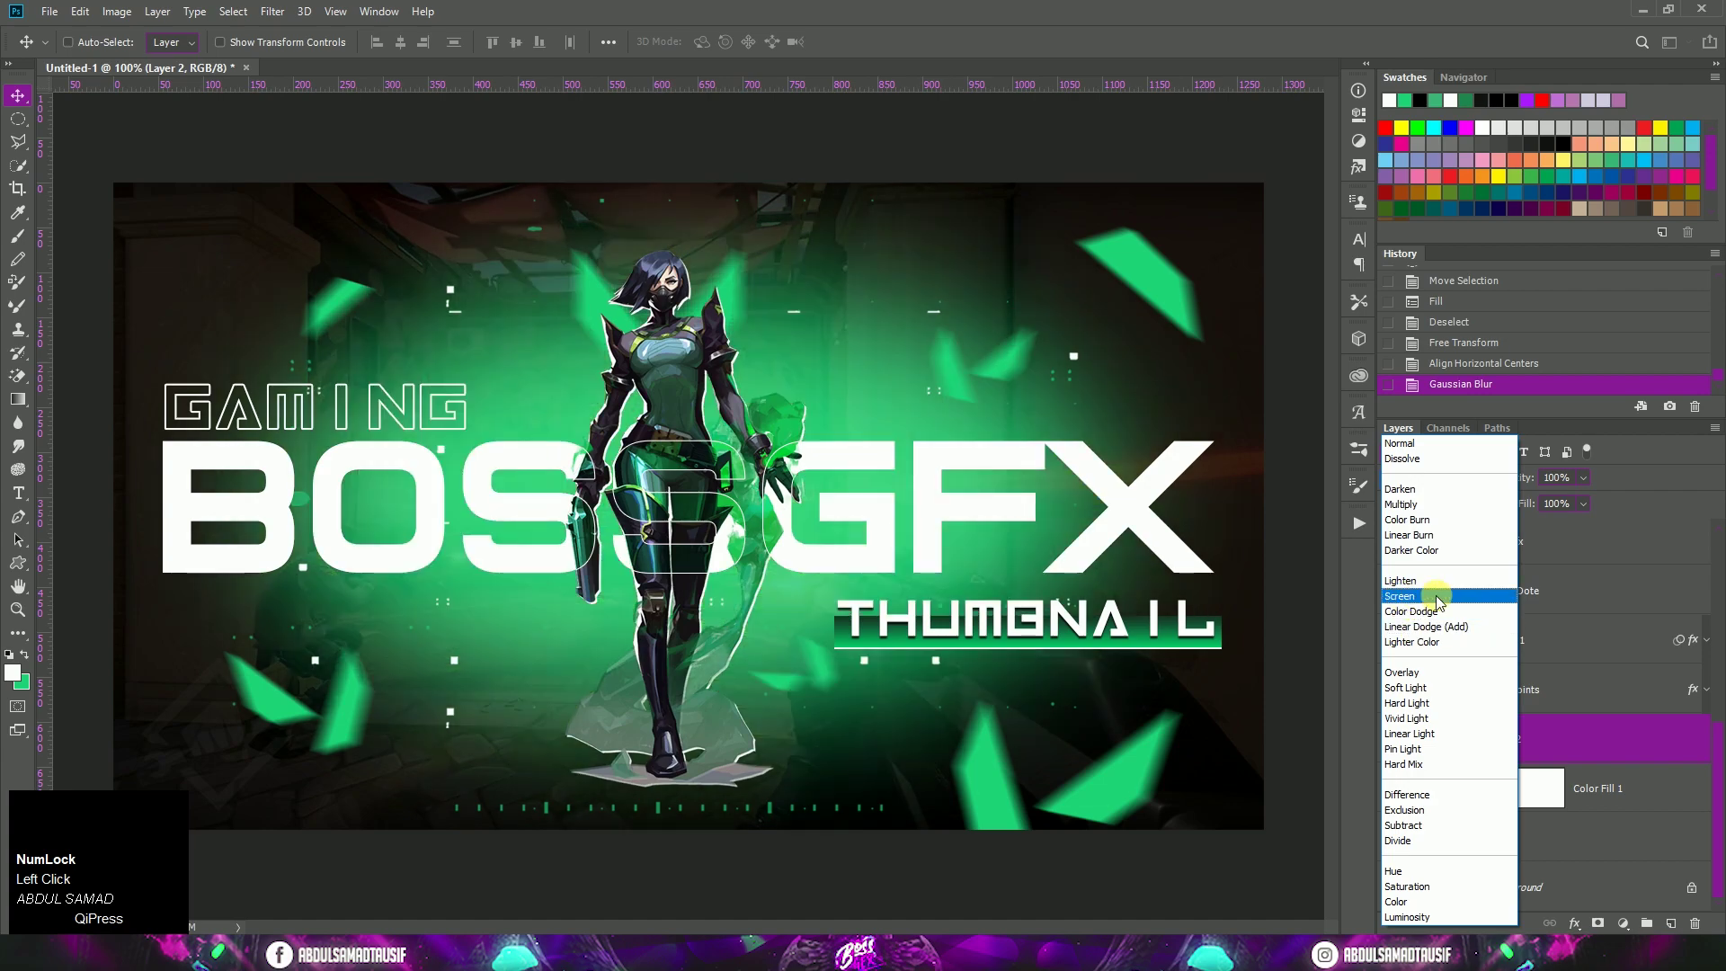
pyautogui.click(1442, 605)
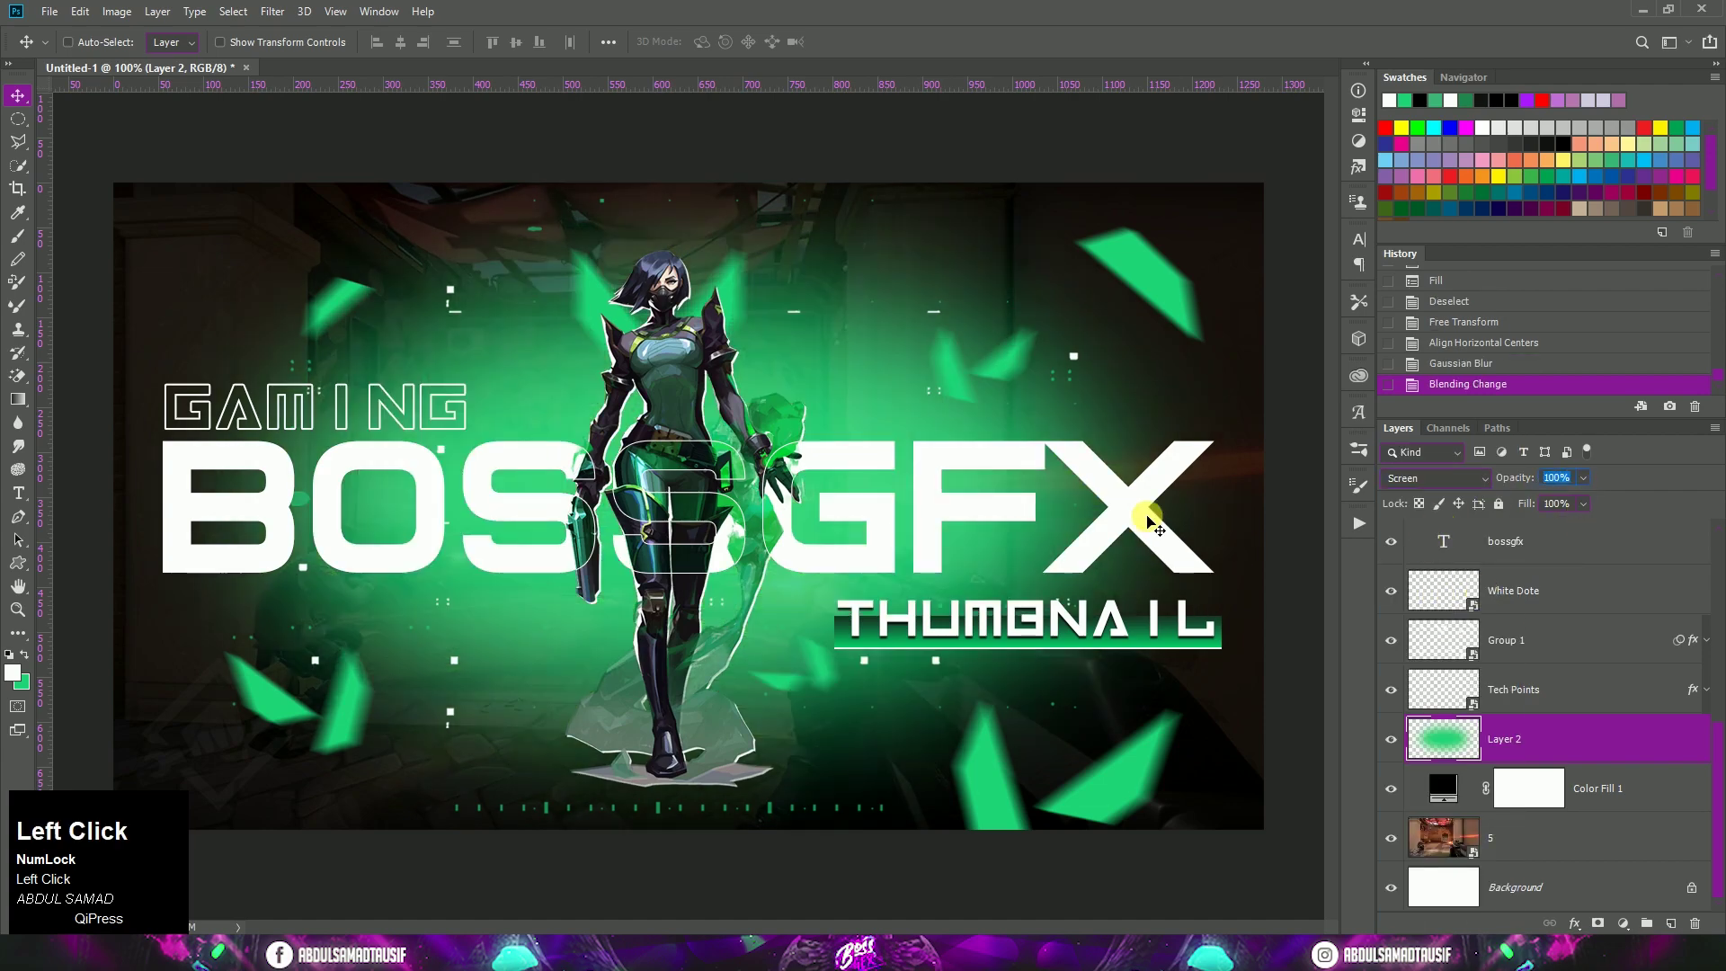
pyautogui.write('75')
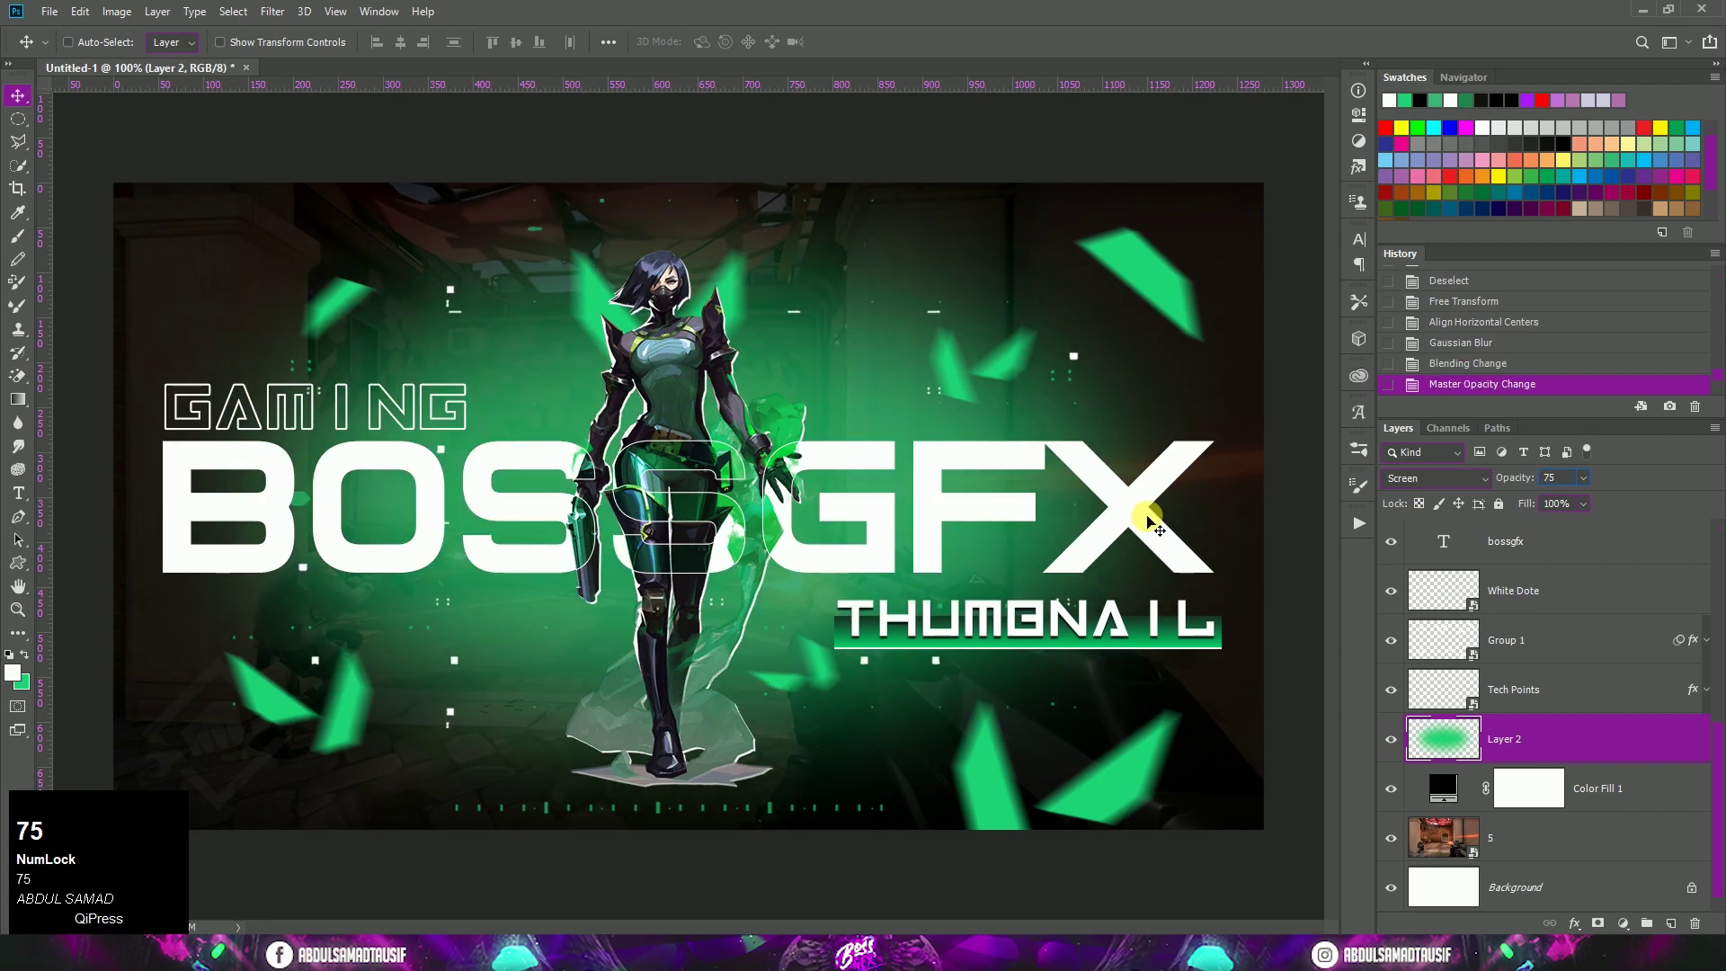
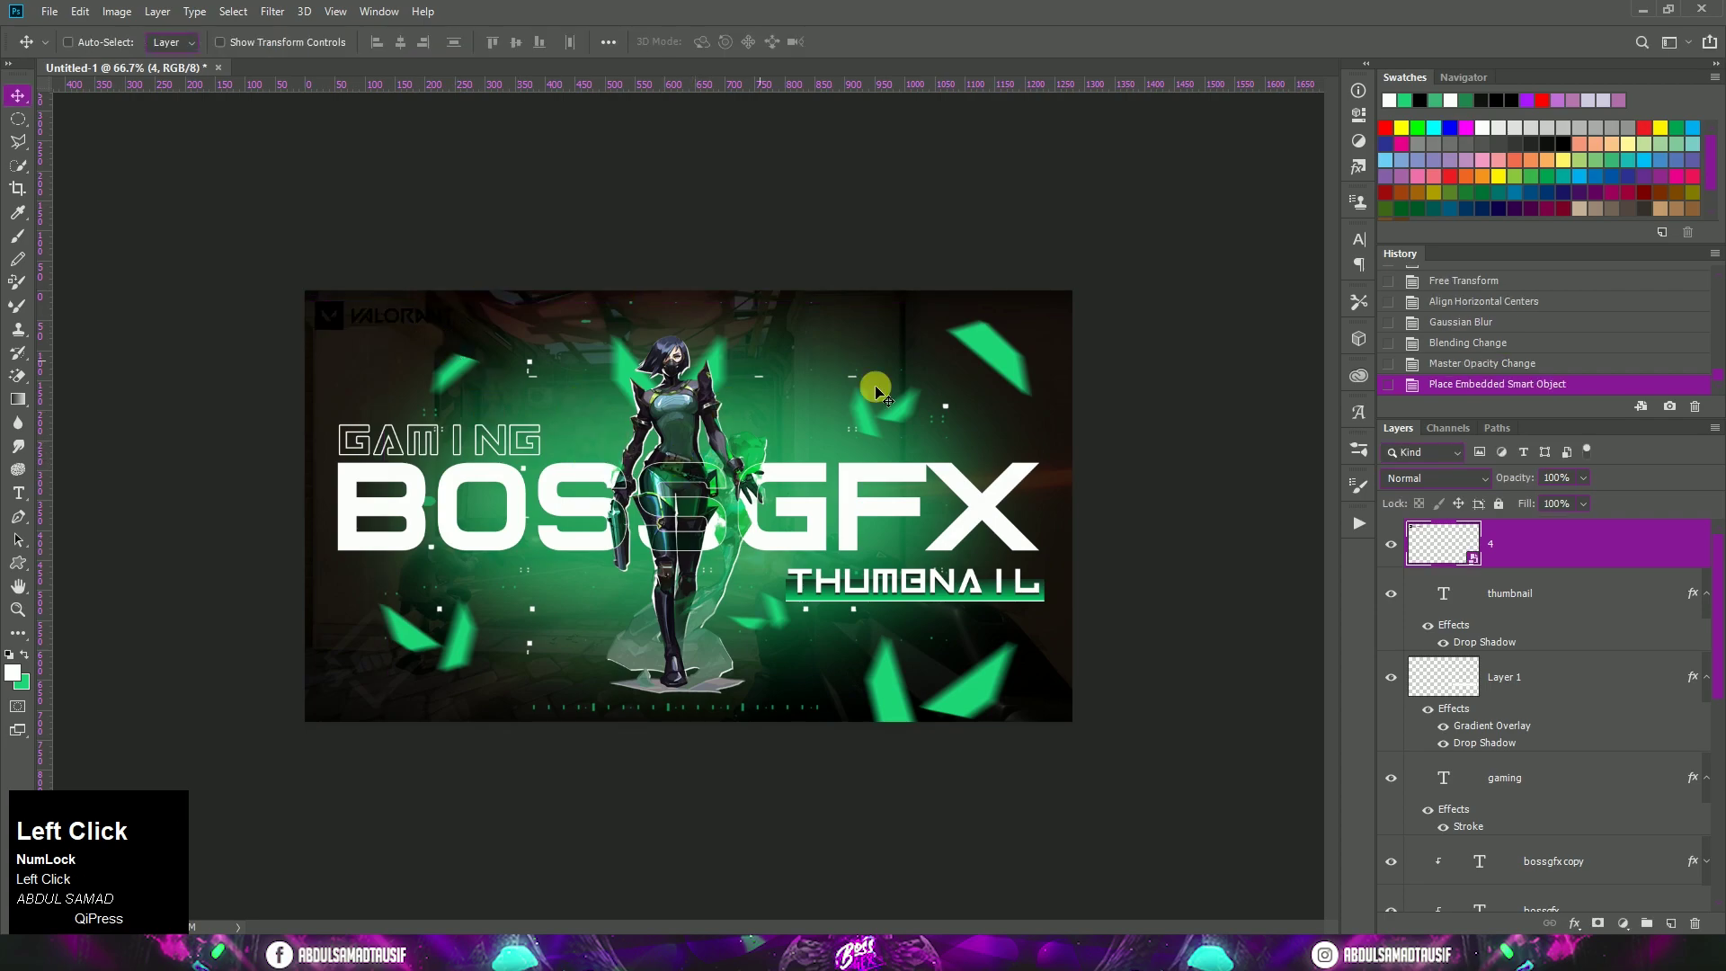
# Zoom onto the Valorant logo and turn its Color Overlay white
pyautogui.press('ctrl+=')
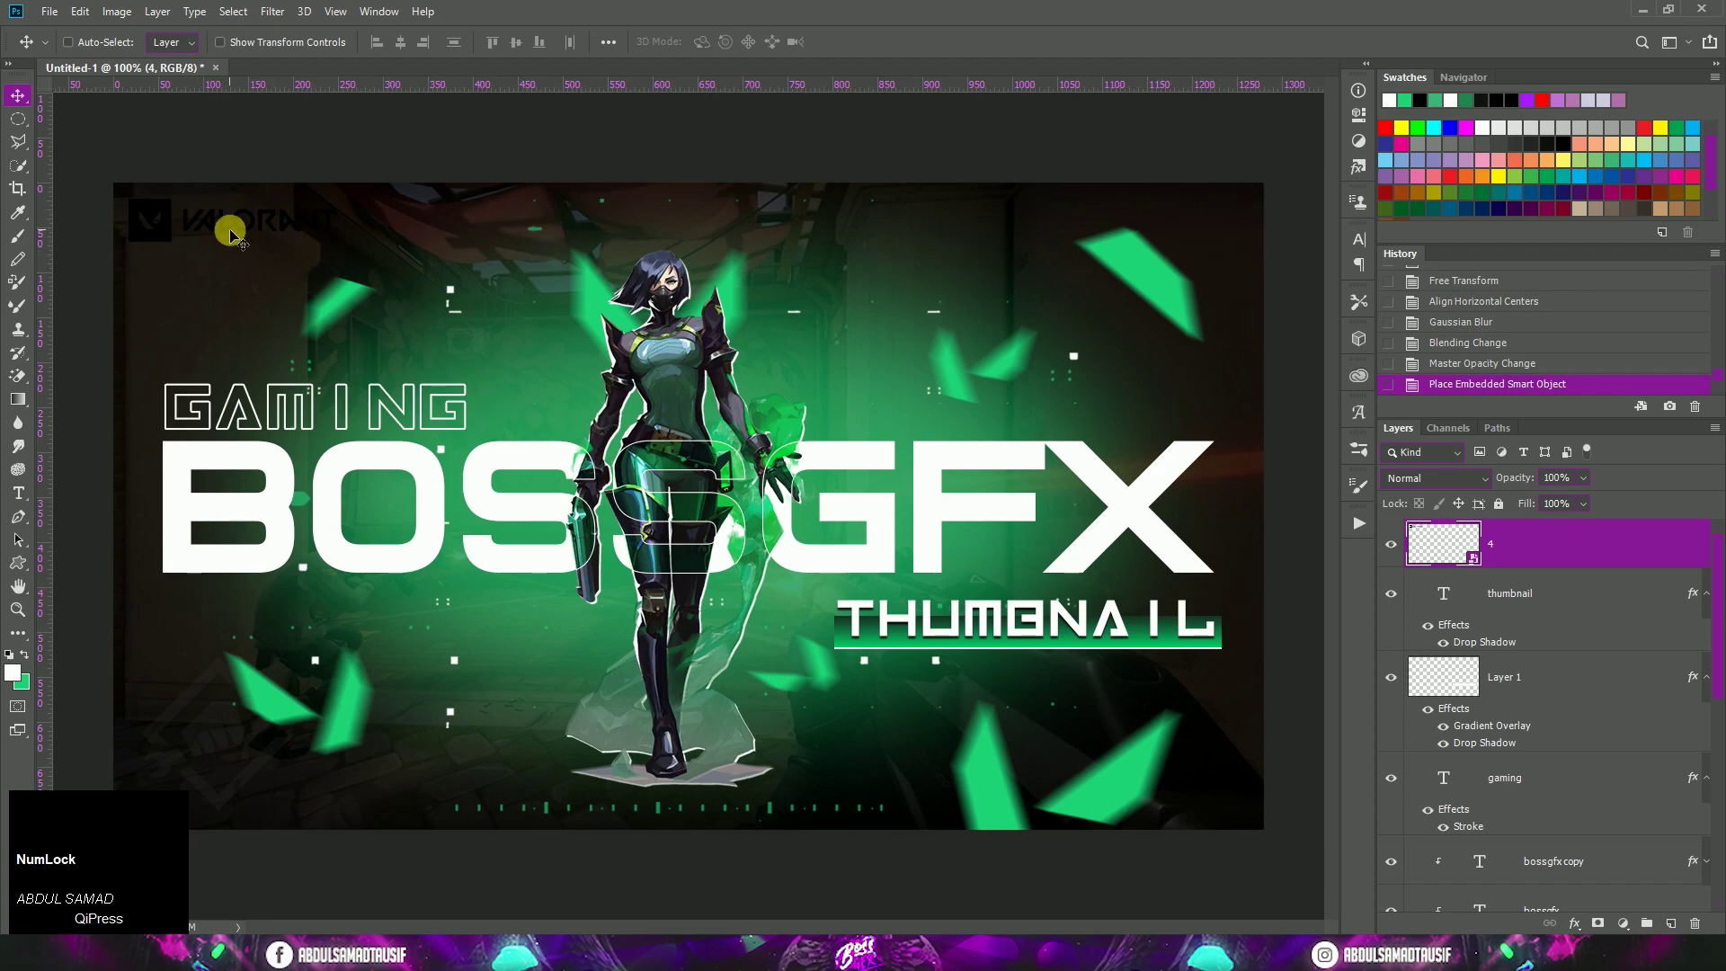
pyautogui.press('ctrl+=')
pyautogui.press('space')
pyautogui.click(262, 255)
pyautogui.press('space')
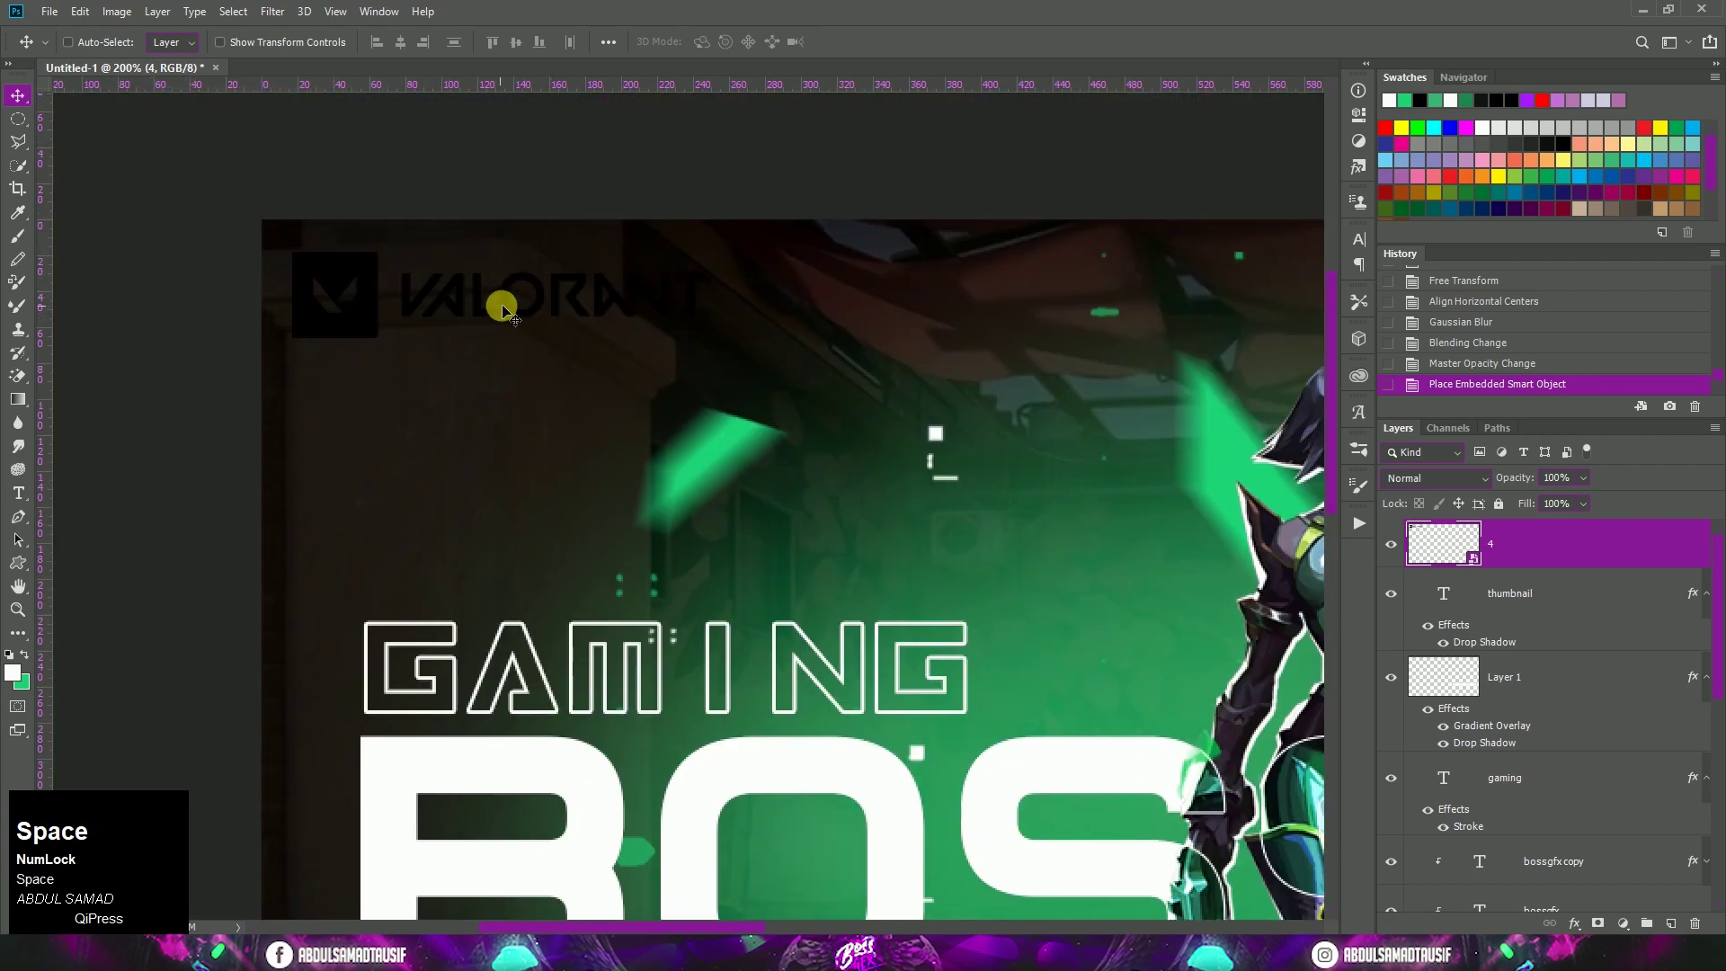
pyautogui.moveTo(514, 308); pyautogui.dragTo(1631, 319)
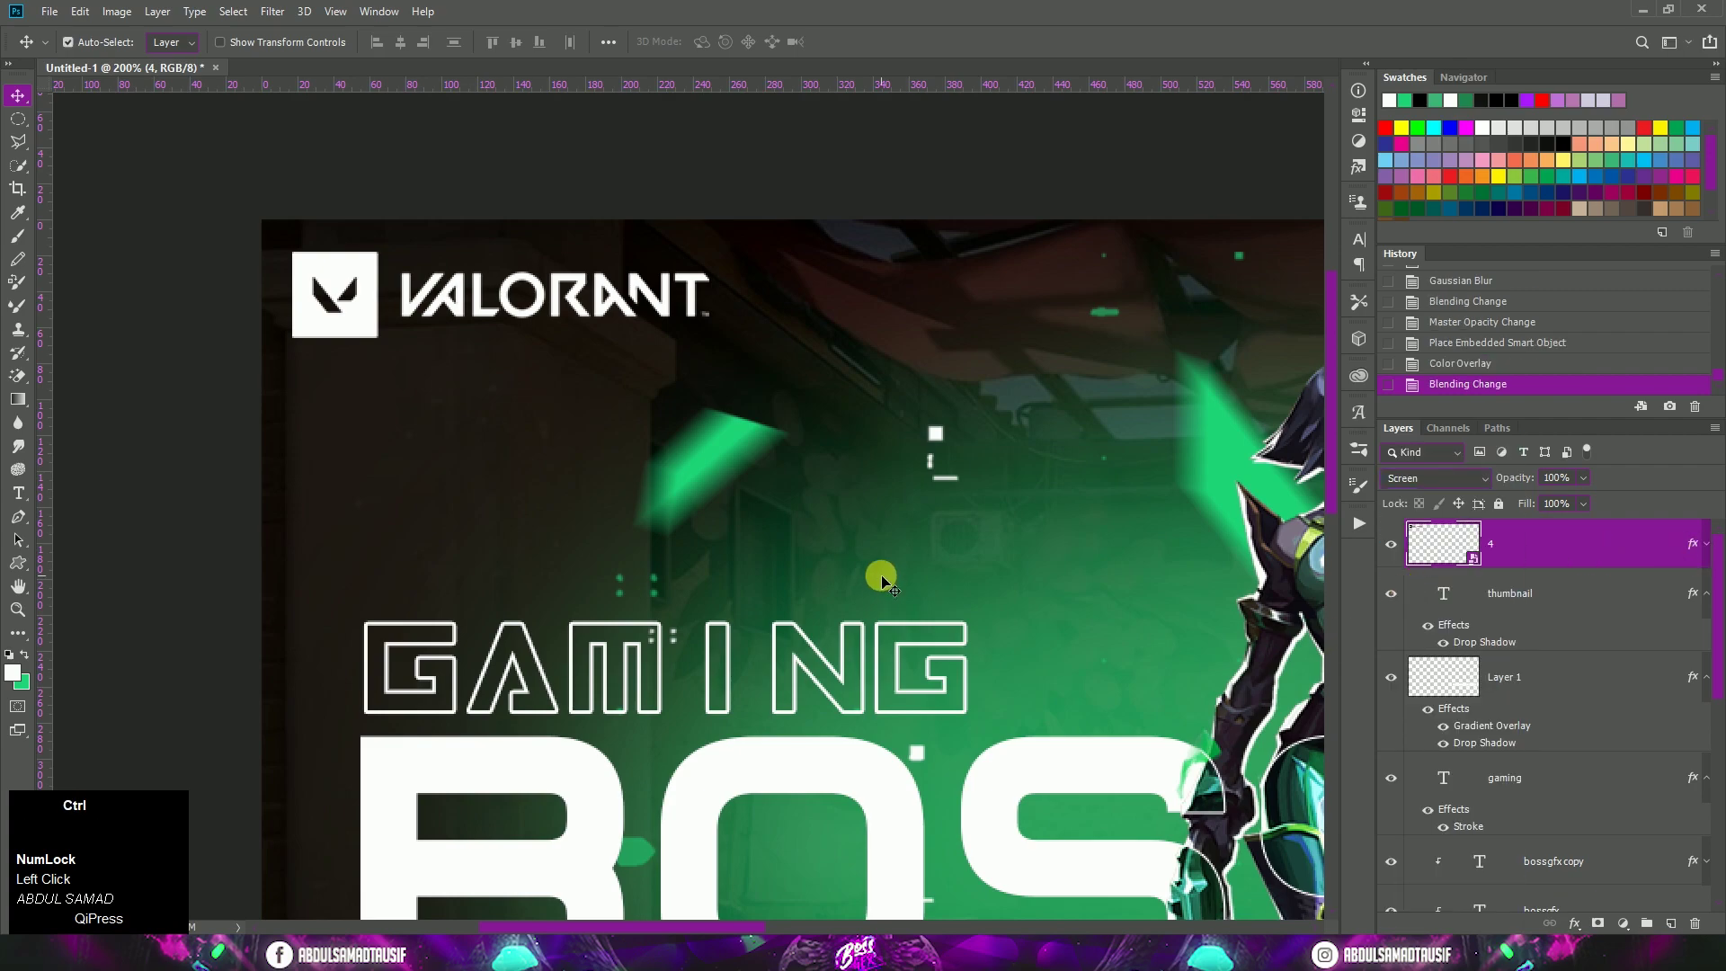
# Zoom back out and add a Gradient Overlay to the logo in Screen mode
pyautogui.press('ctrl+-')
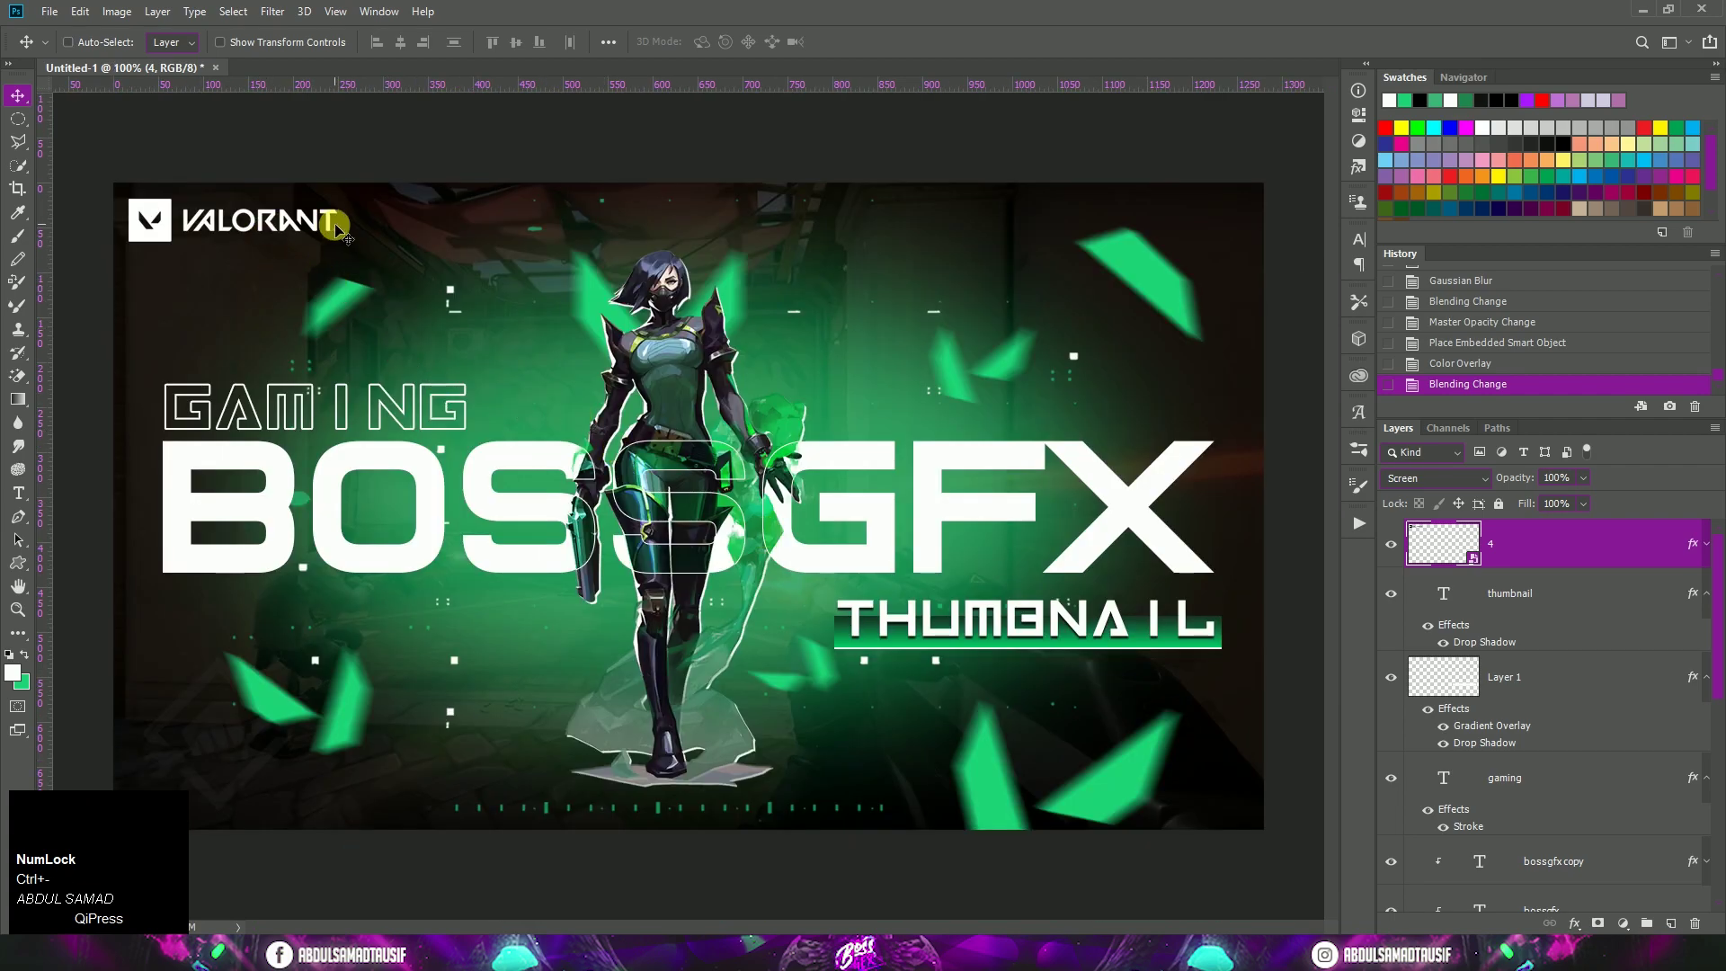
pyautogui.click(1654, 555)
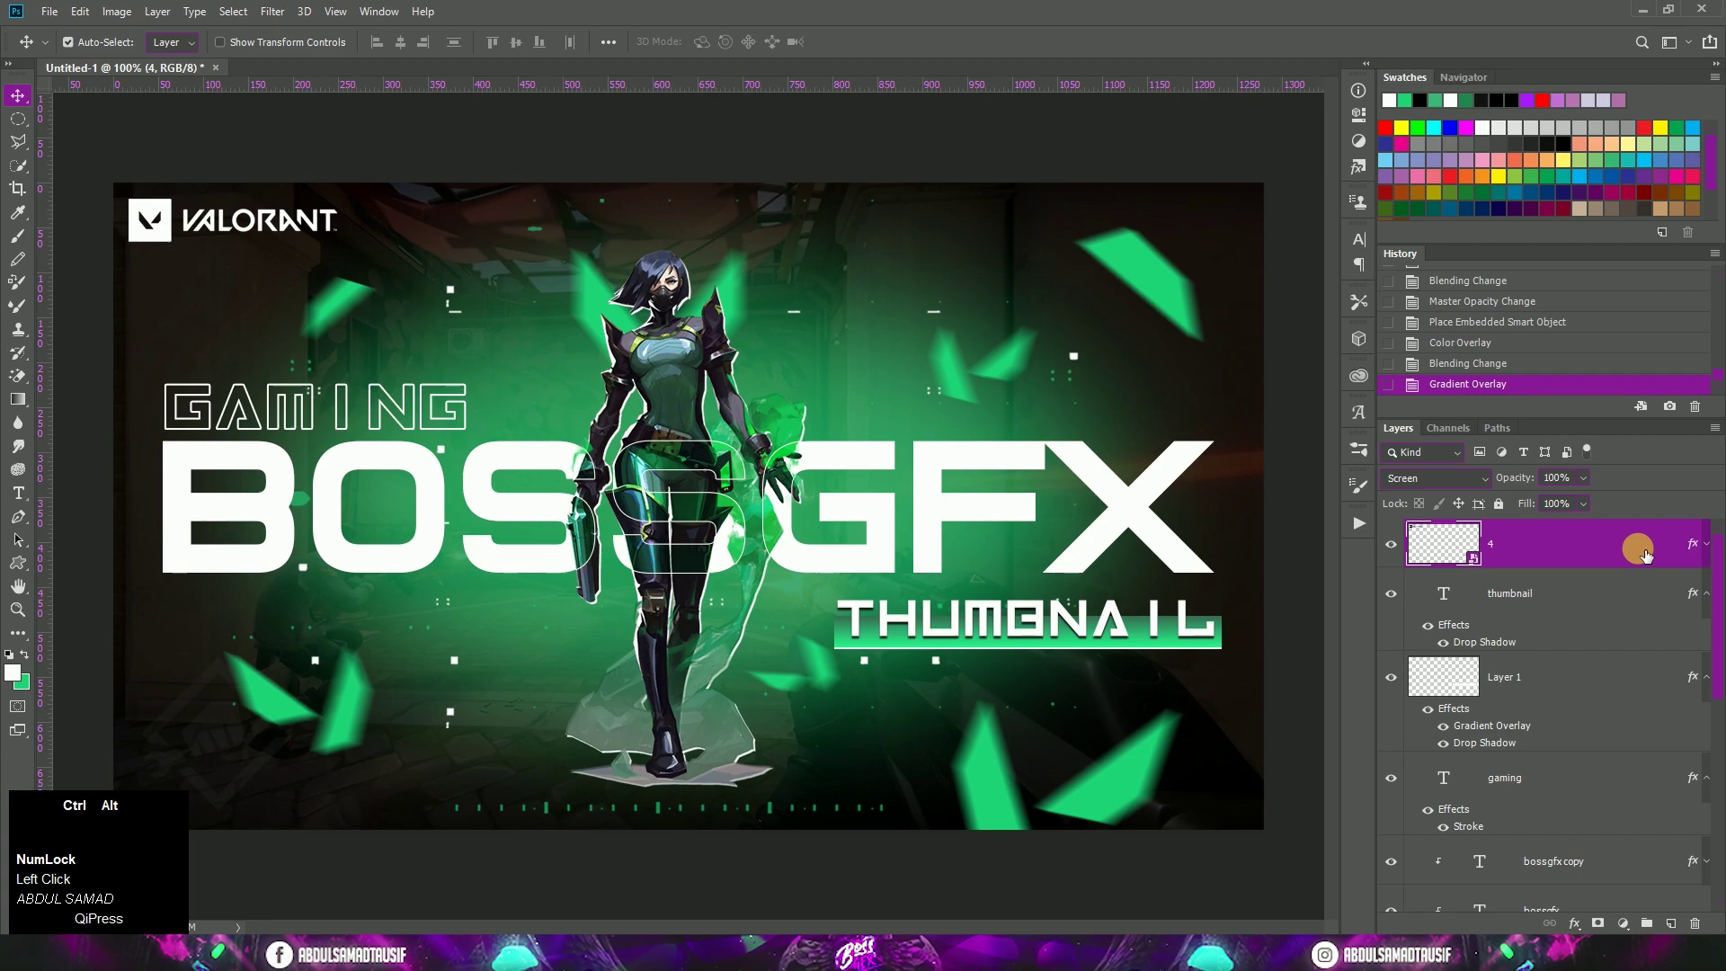
# Stamp visible into Layer 3 with Ctrl+Alt+Shift+E and convert it to a smart object
pyautogui.press('ctrl+shift+alt+e')
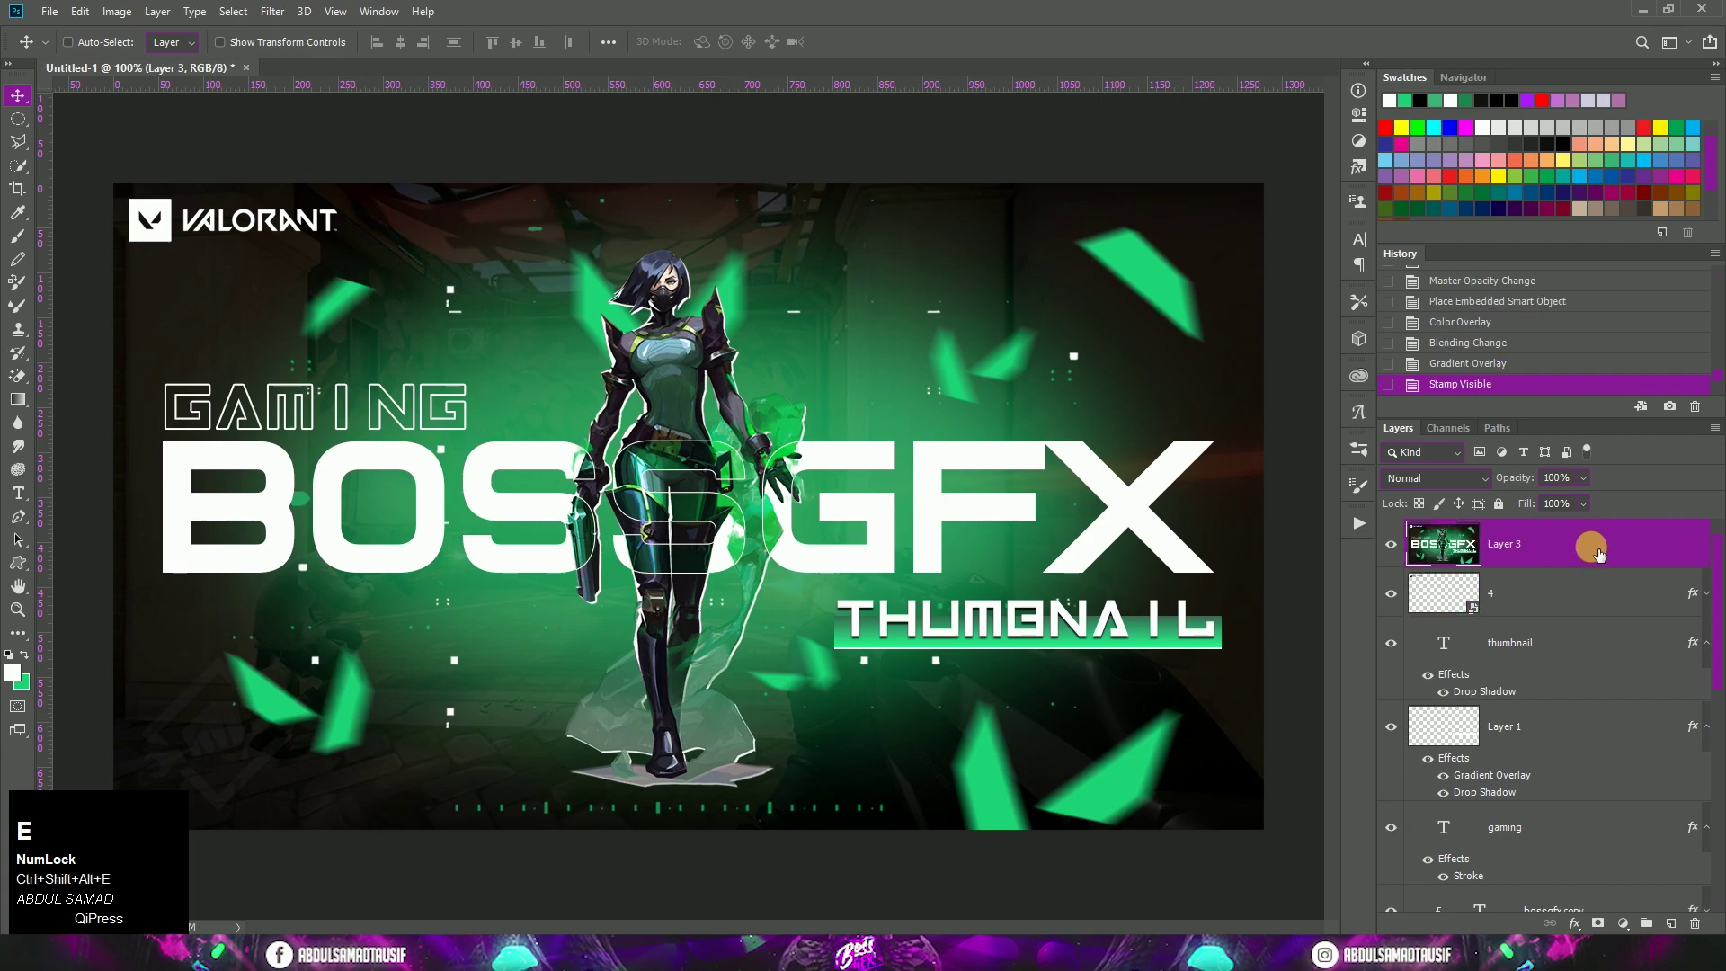
pyautogui.click(1400, 547)
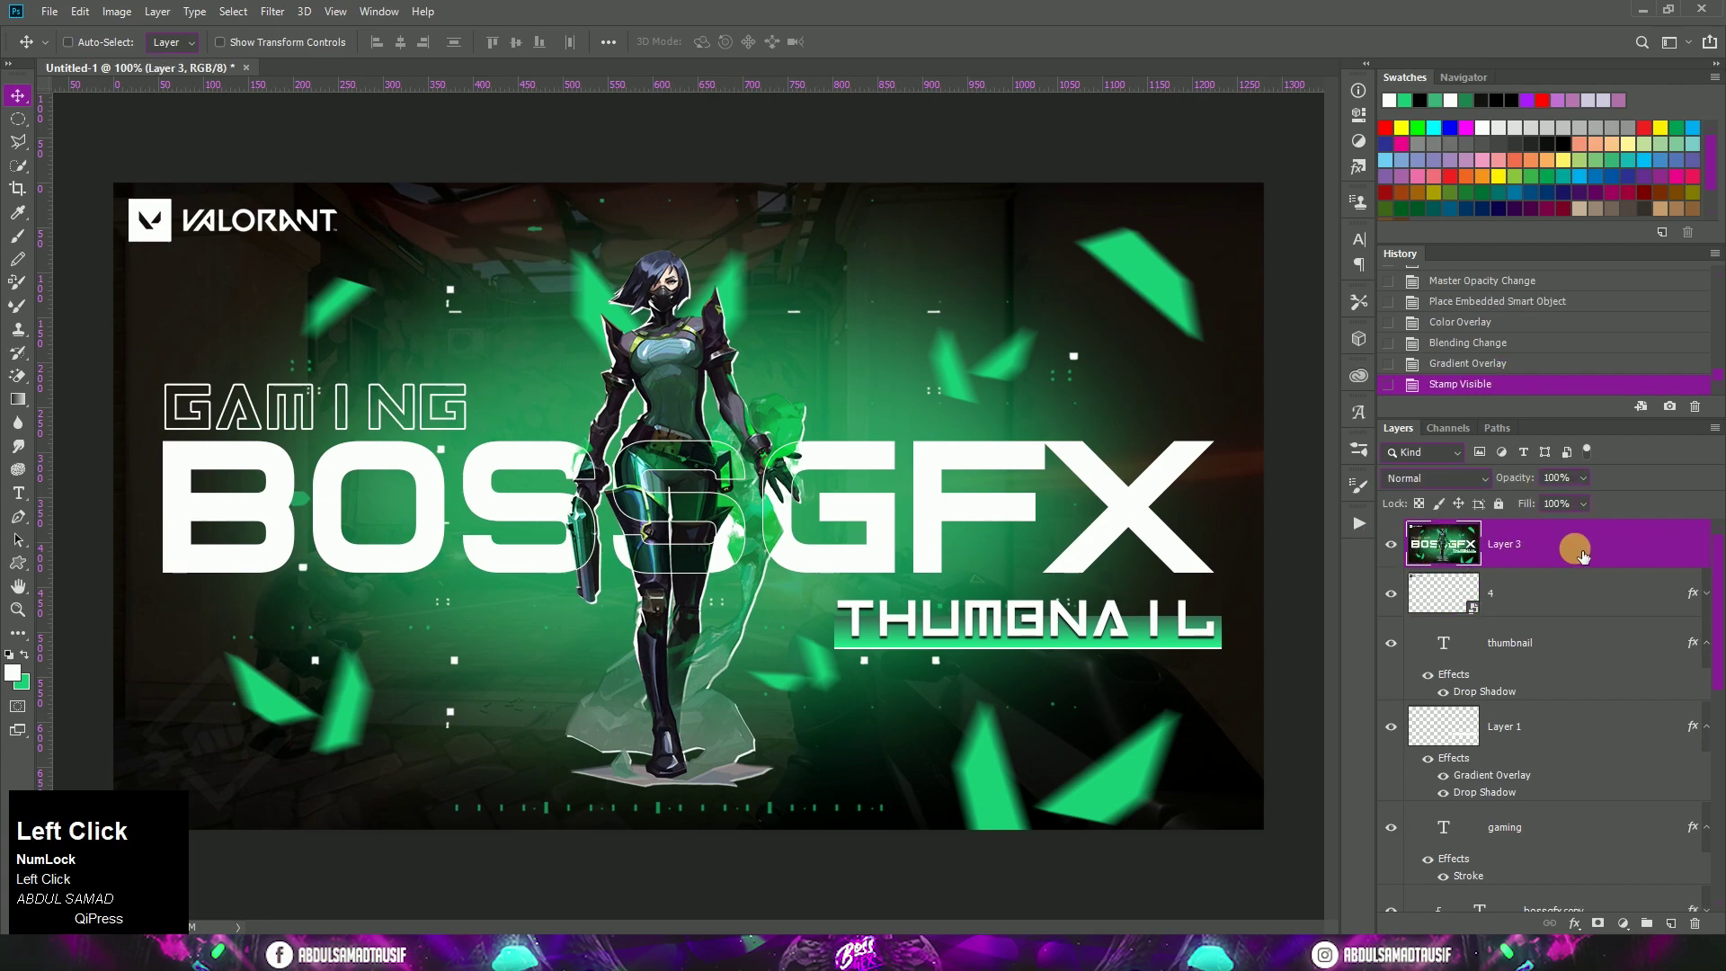
pyautogui.rightClick(1588, 558)
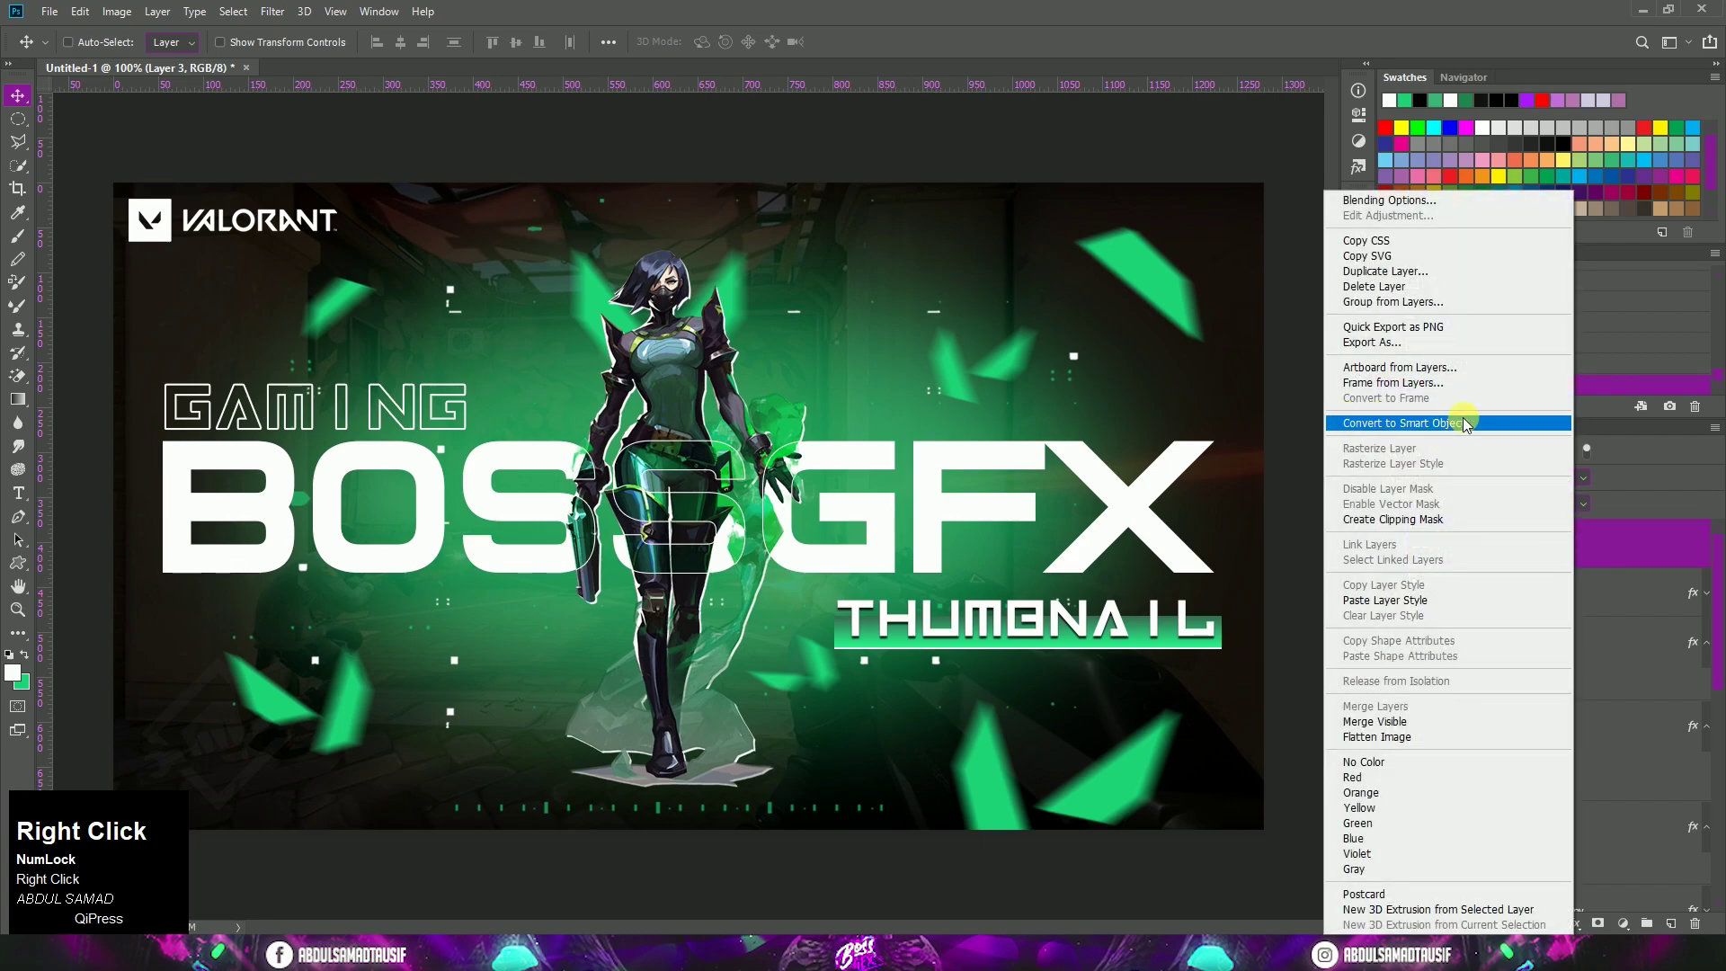
pyautogui.click(1469, 427)
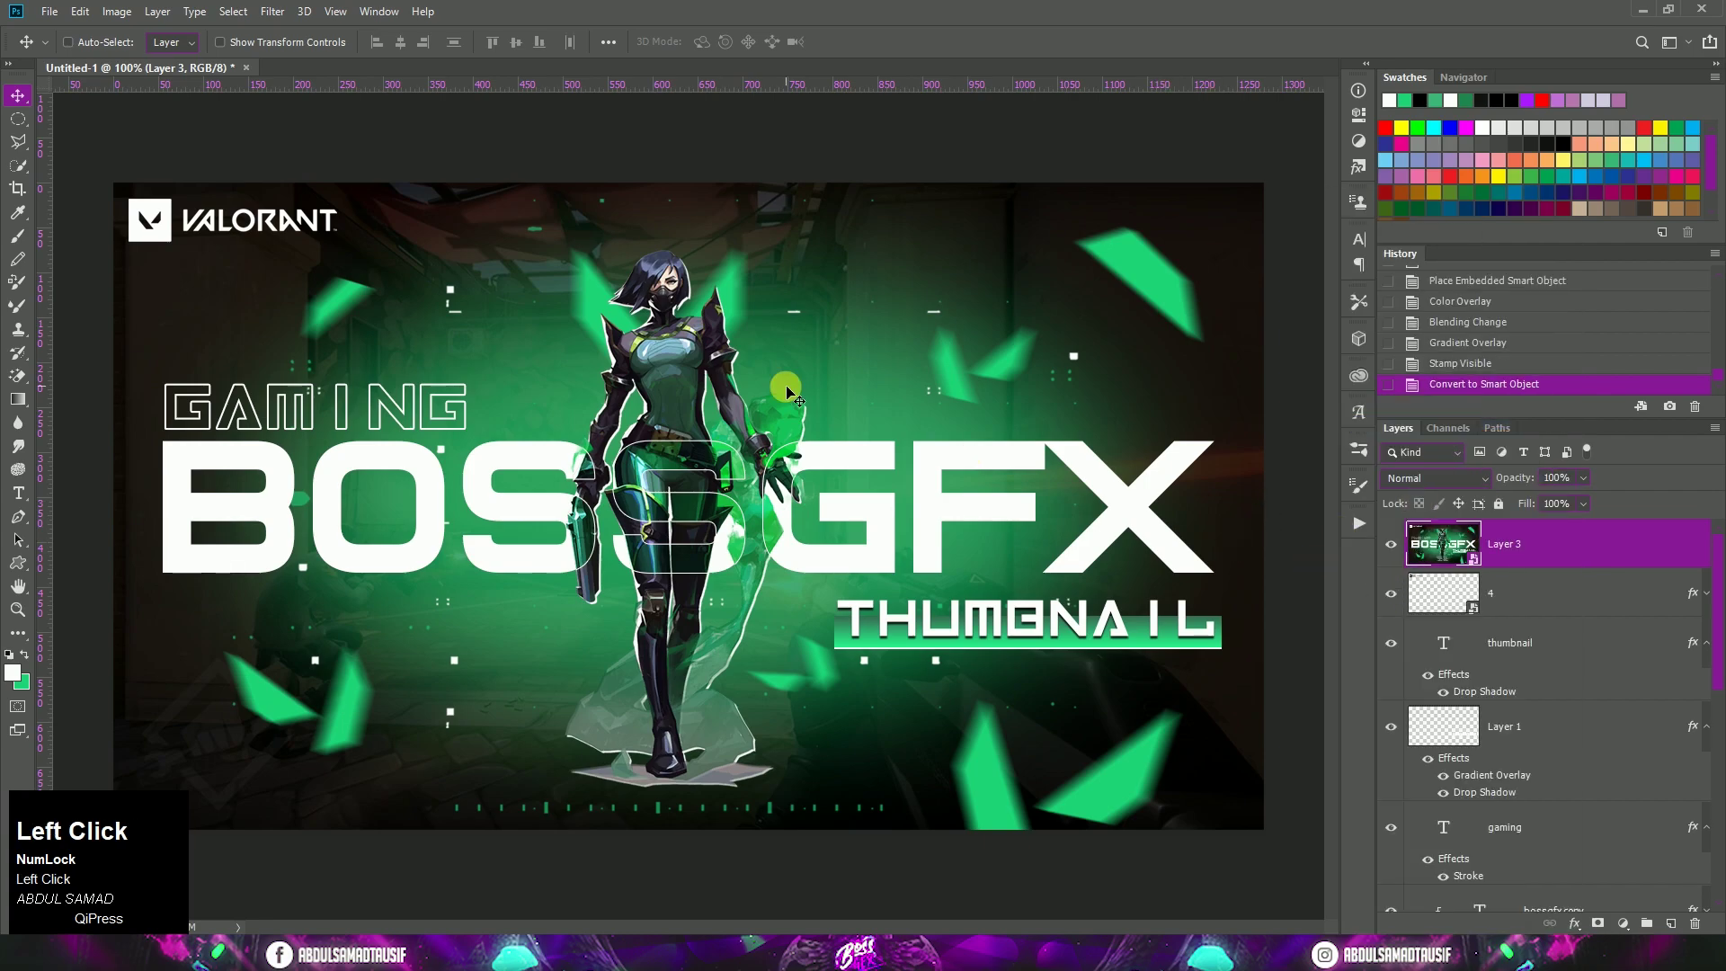
# Start a Camera Raw filter on the merged layer and apply the Cool Matte preset
pyautogui.click(274, 19)
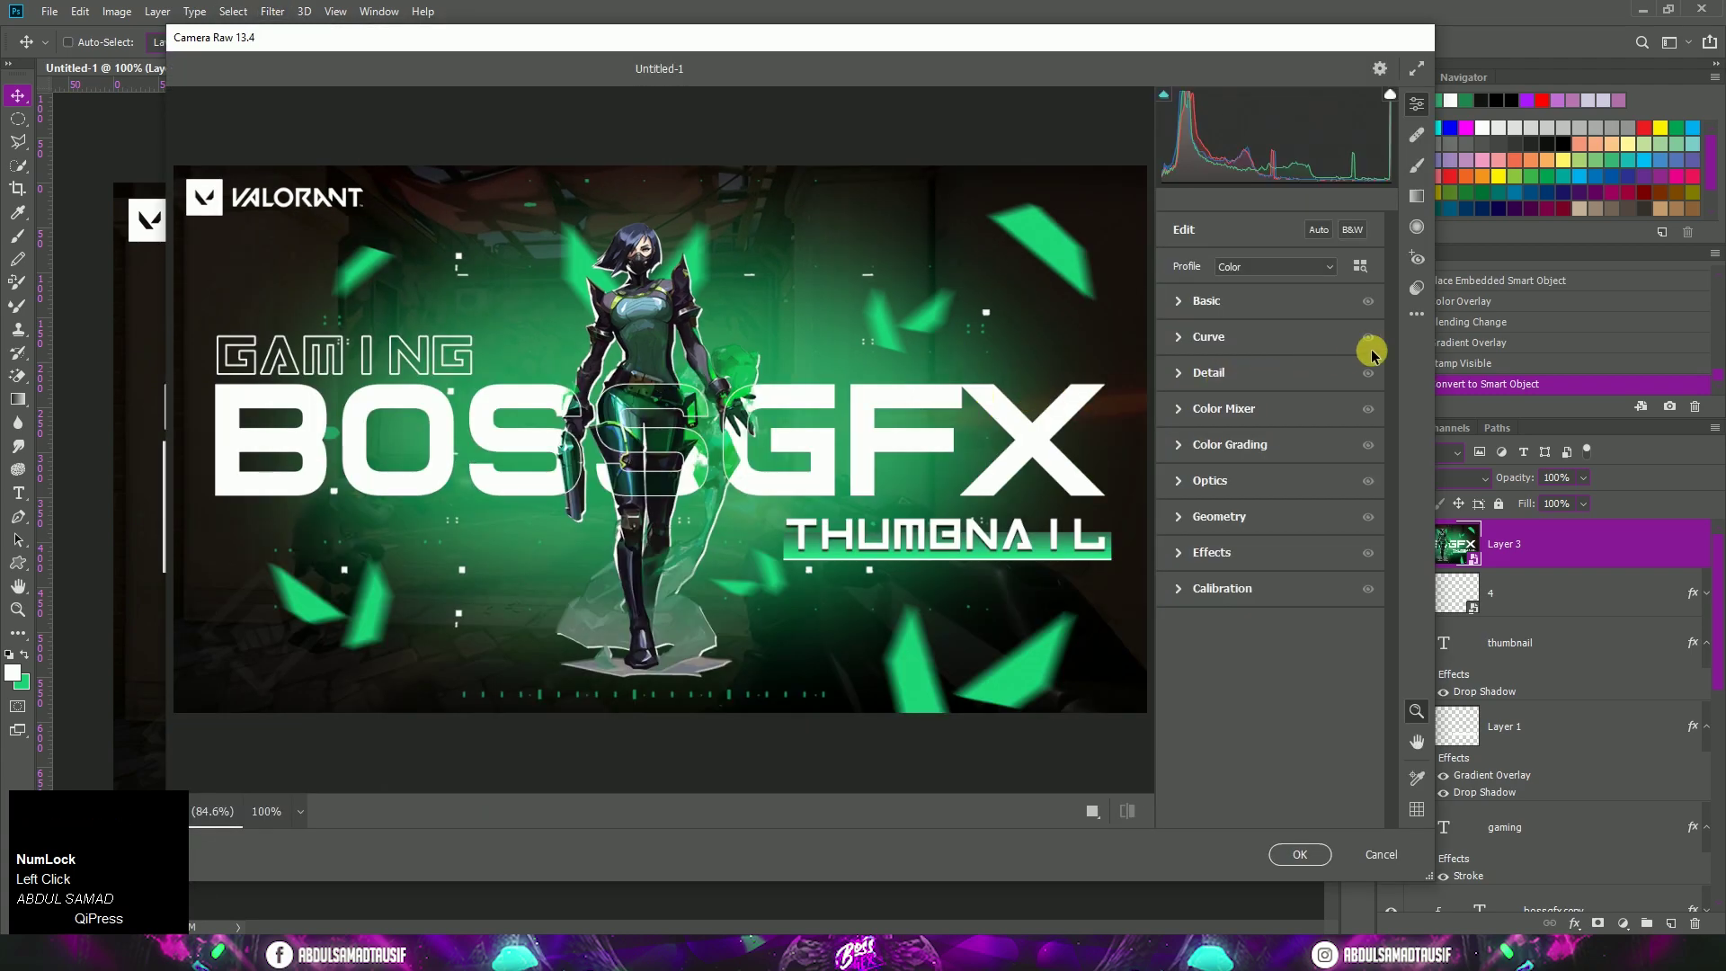
pyautogui.click(1425, 294)
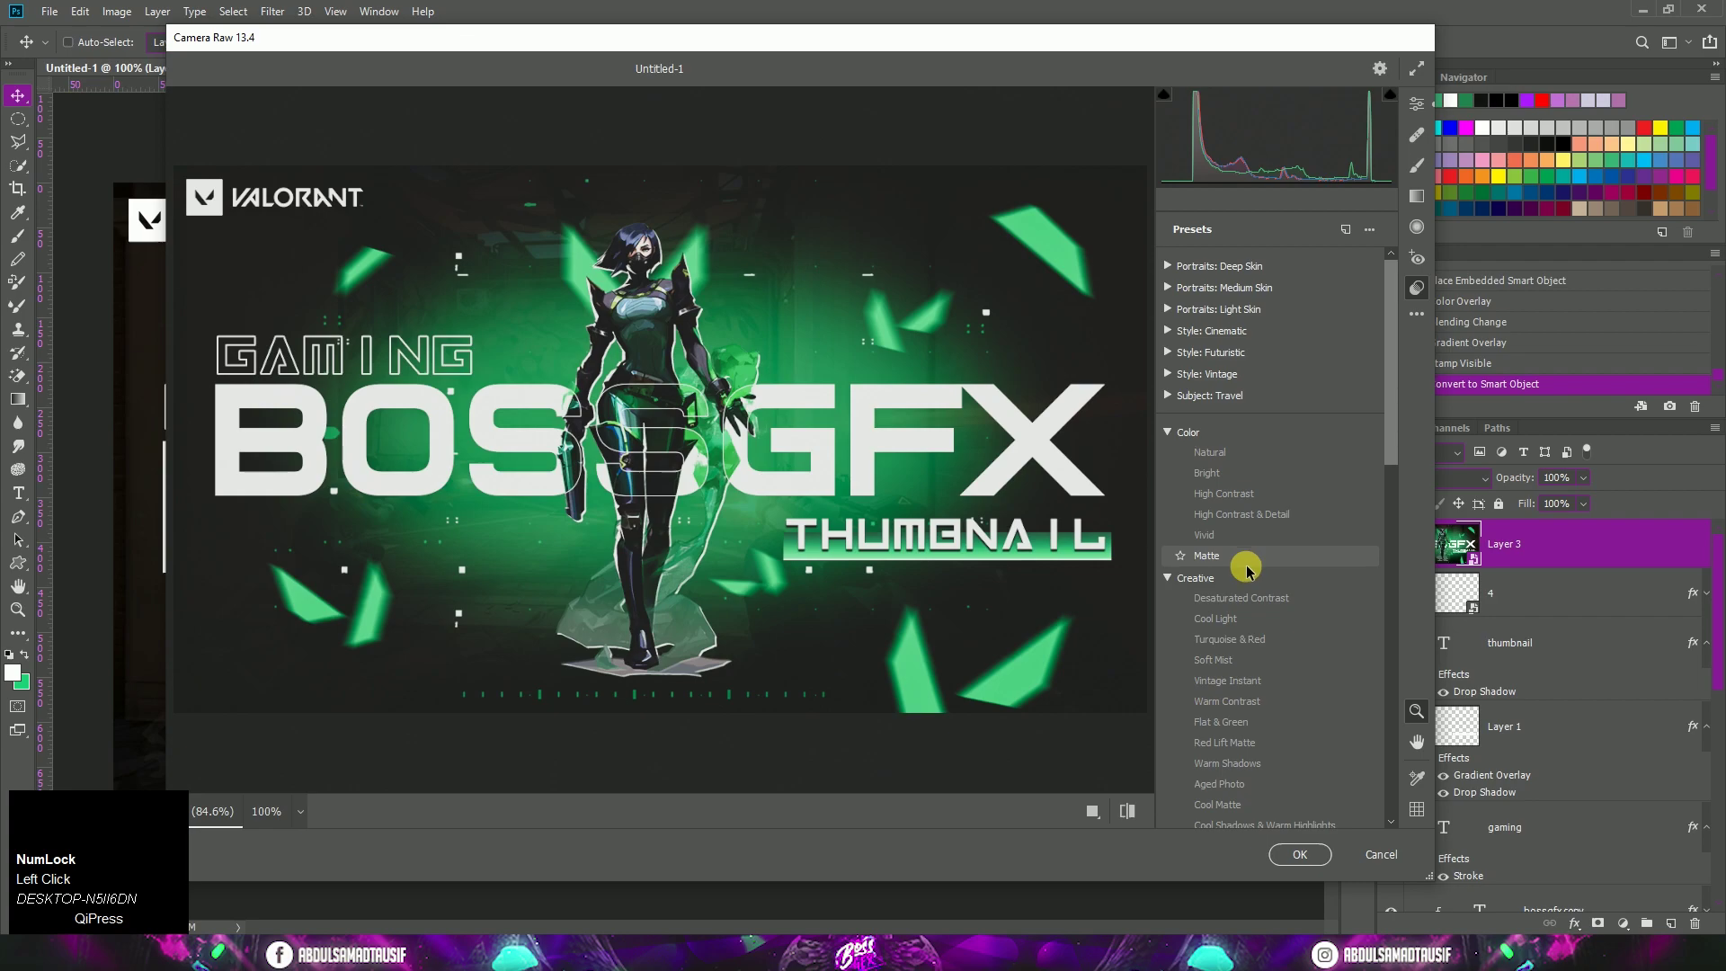
pyautogui.scroll(-3)
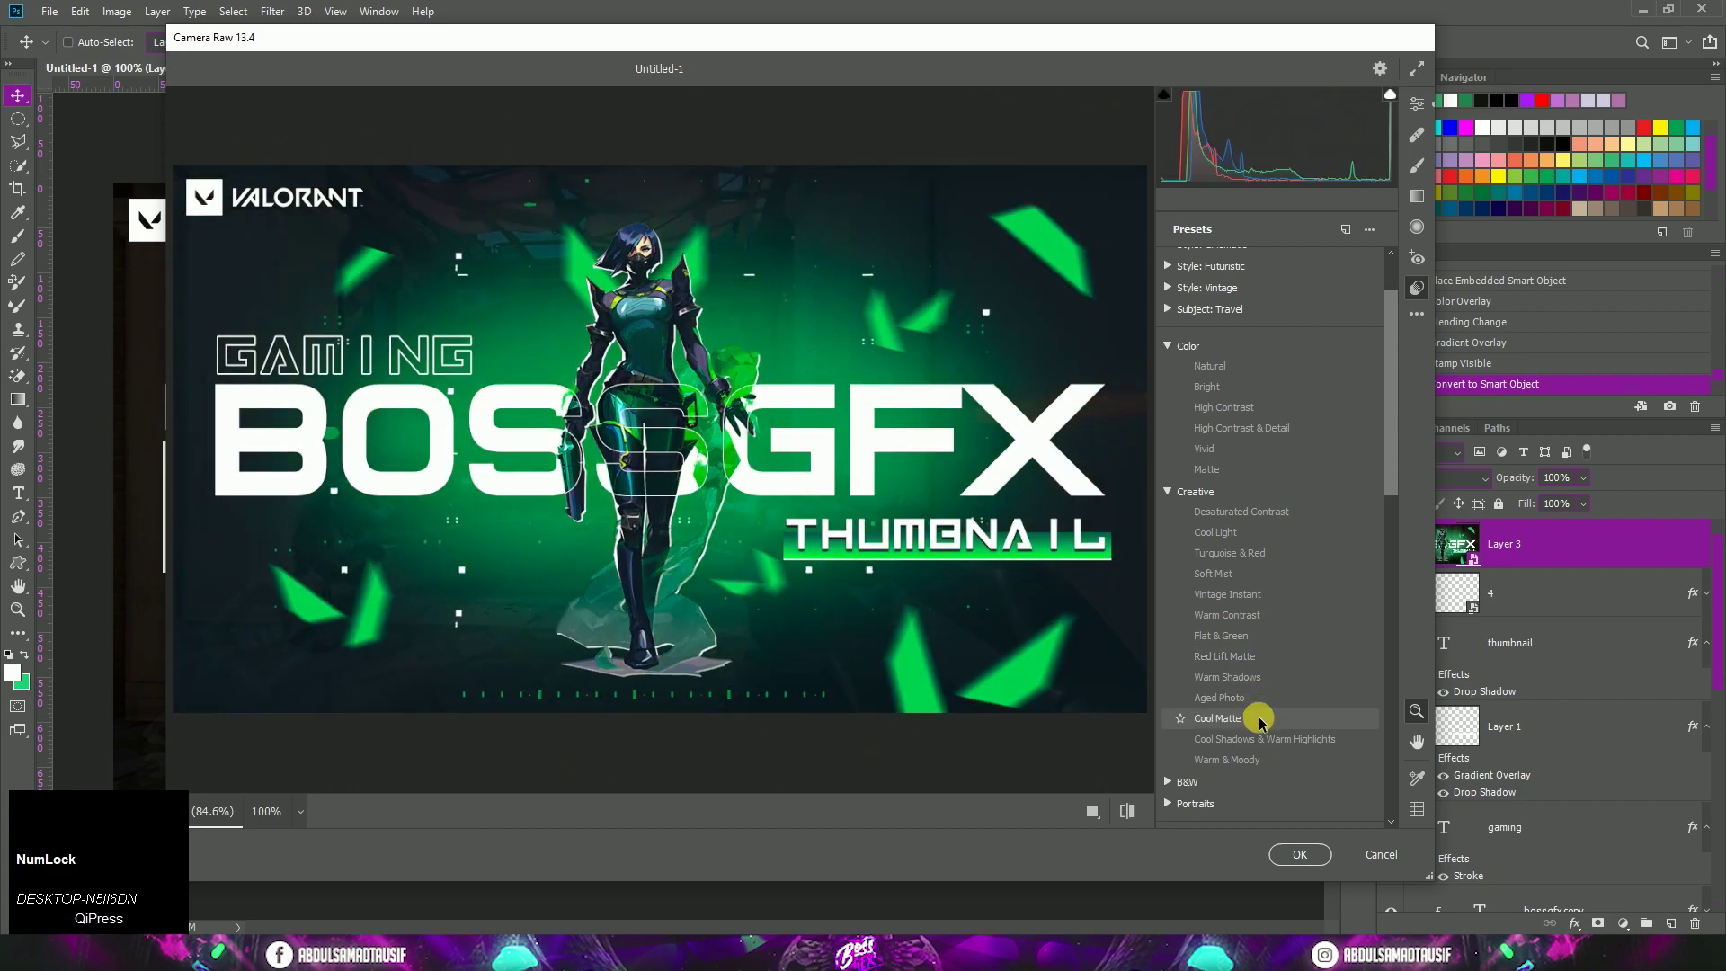
pyautogui.click(1280, 721)
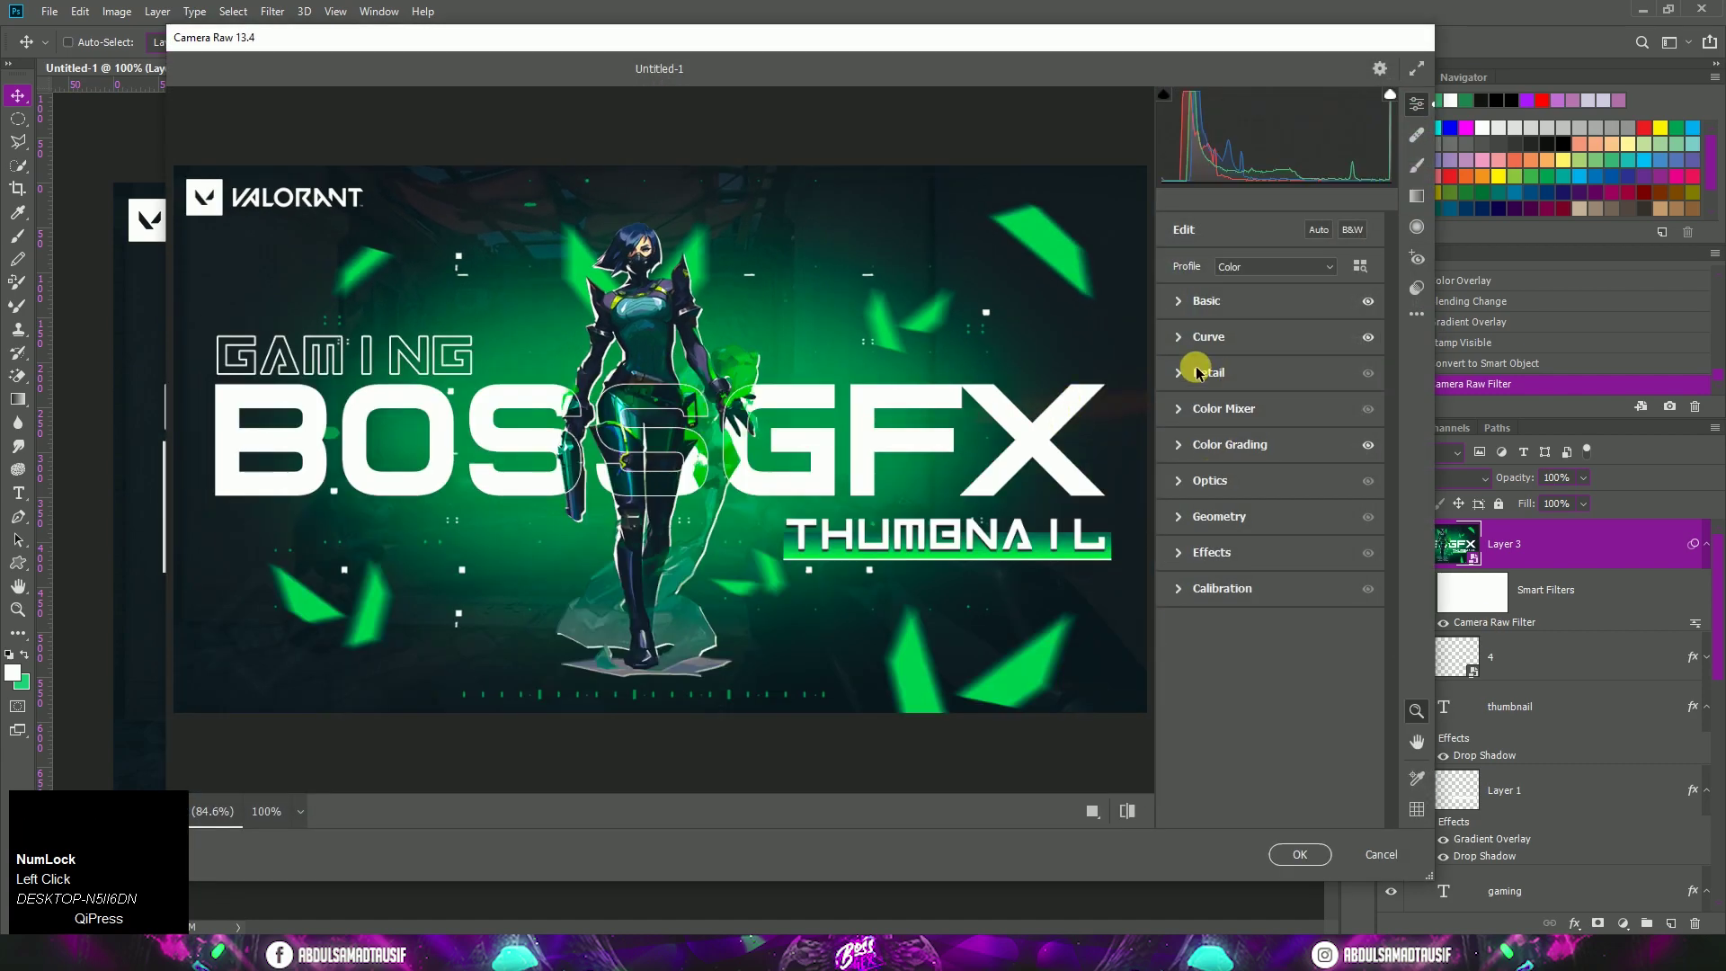
# Tweak the colour grade sliders to refine the cool, matte look
pyautogui.moveTo(1192, 307); pyautogui.dragTo(1285, 527)
pyautogui.moveTo(1290, 654); pyautogui.dragTo(1286, 526)
pyautogui.moveTo(1285, 528); pyautogui.dragTo(1199, 501)
pyautogui.moveTo(1199, 500); pyautogui.dragTo(1193, 555)
# Add a -20 vignette under Effects and commit the Camera Raw grade to Layer 3
pyautogui.click(1193, 555)
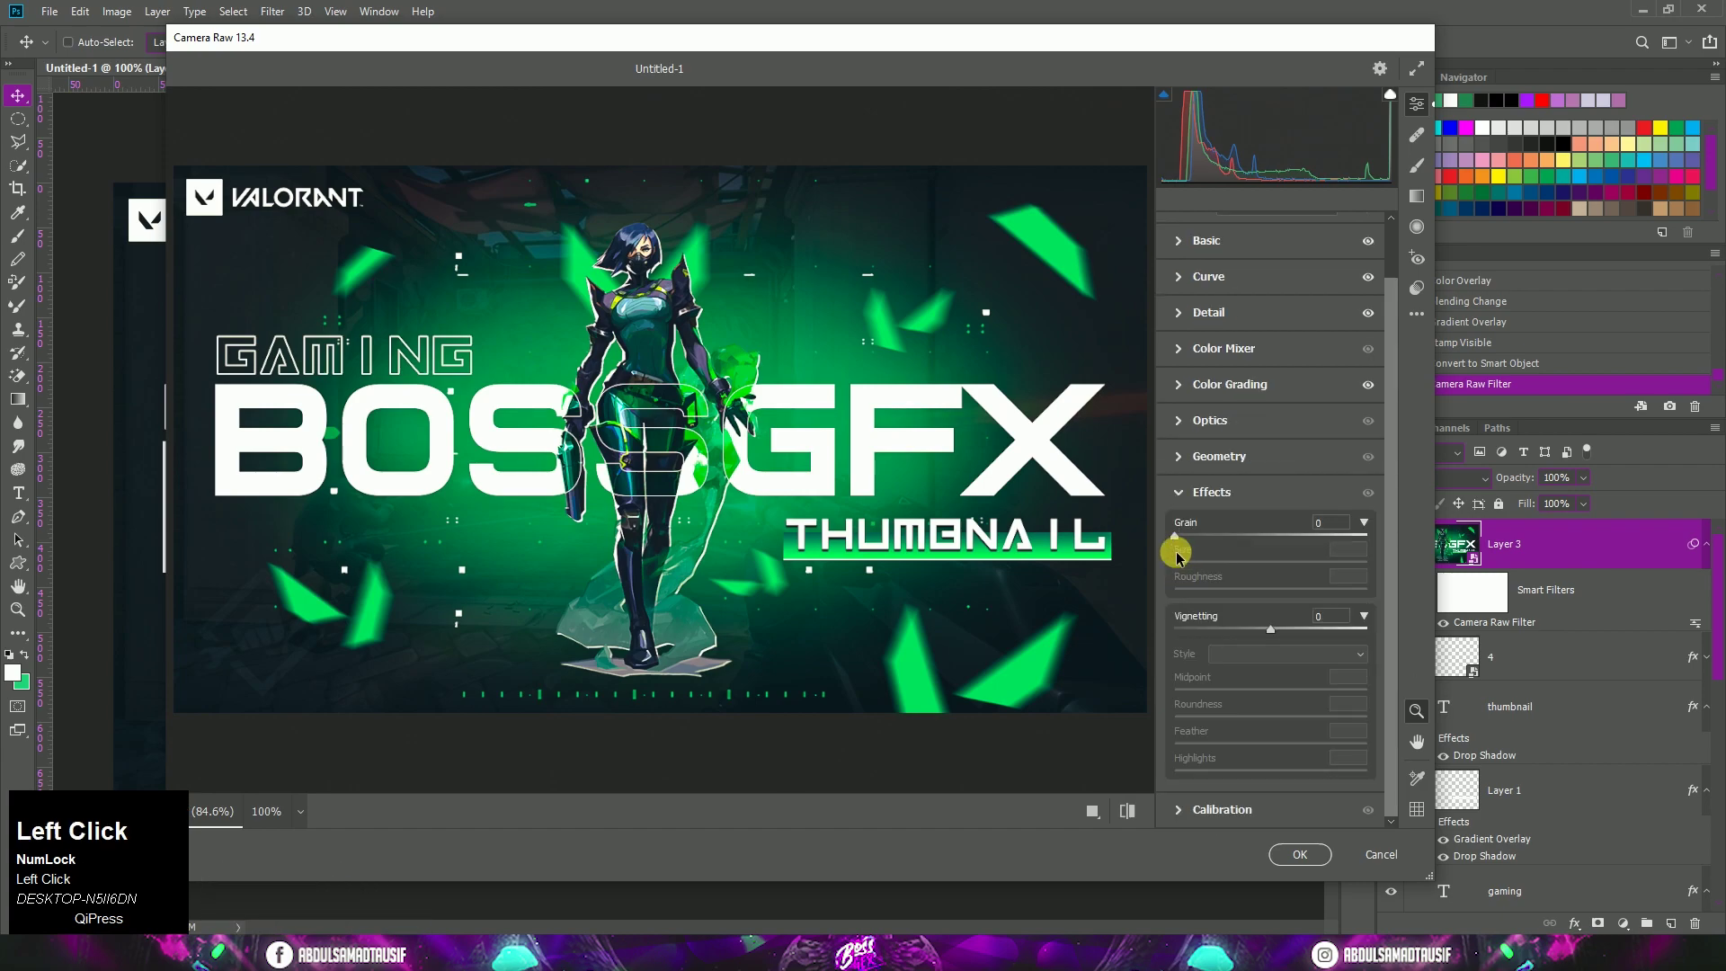
pyautogui.moveTo(1280, 633); pyautogui.dragTo(1191, 498)
pyautogui.click(1198, 515)
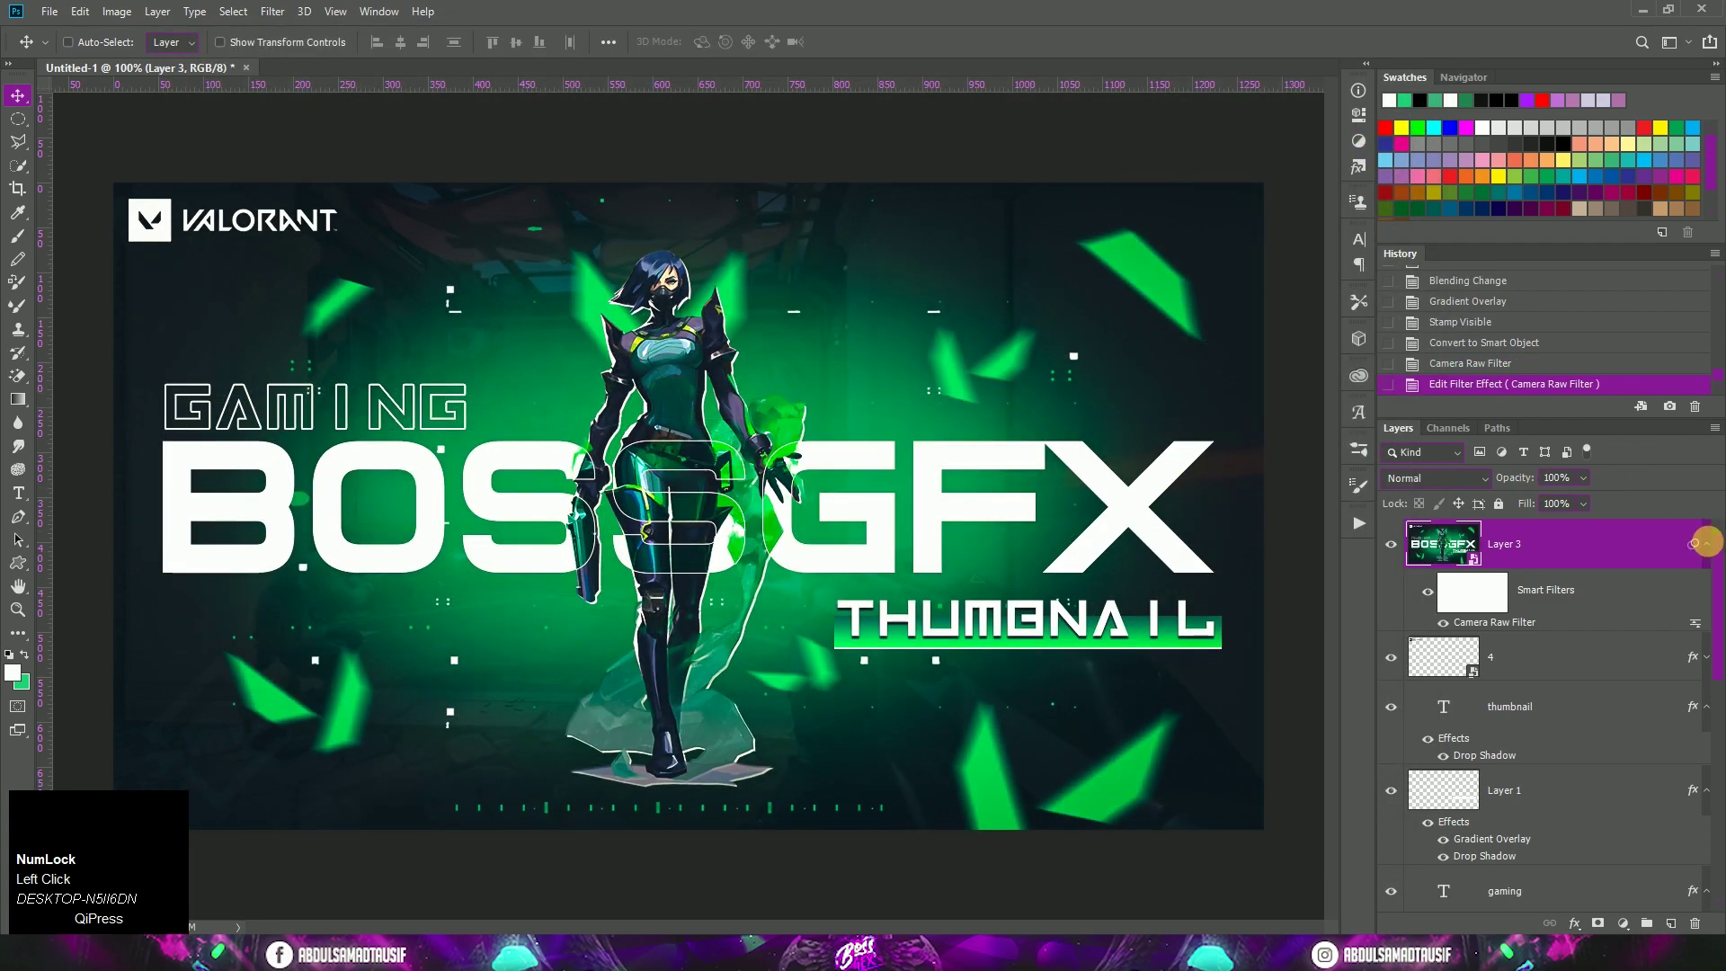
# Set Layer 3 to 75% opacity and group all thumbnail layers into Group 2 (Ctrl+G)
pyautogui.click(1722, 548)
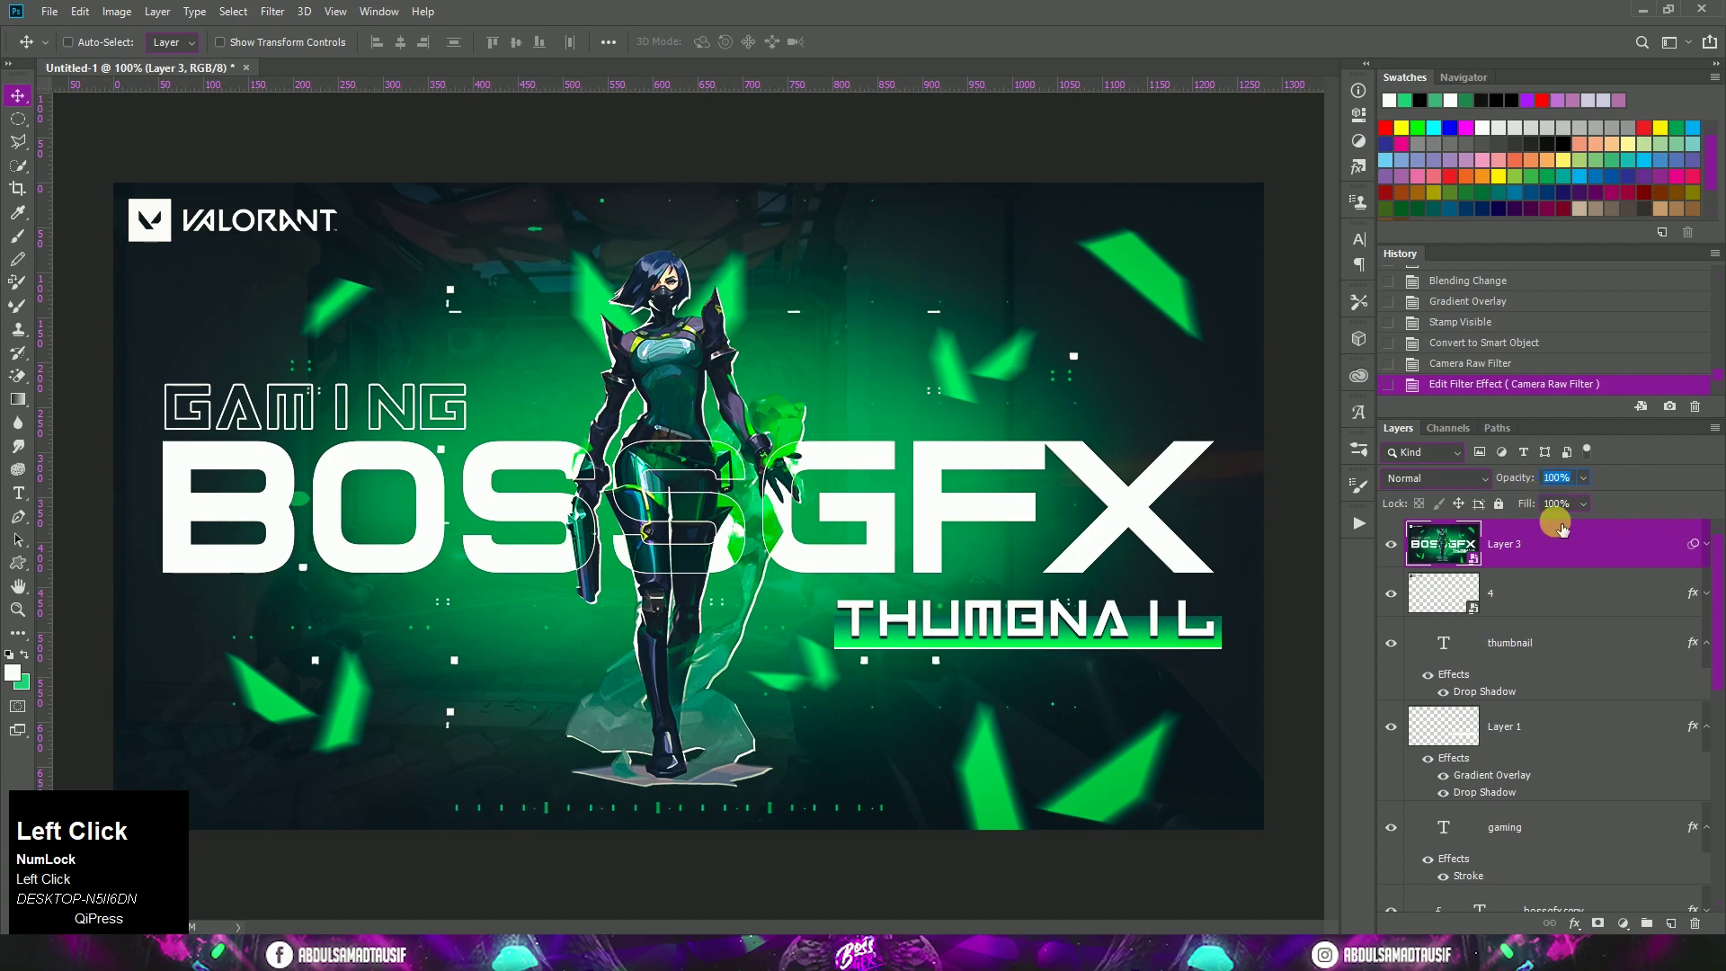
pyautogui.write('75')
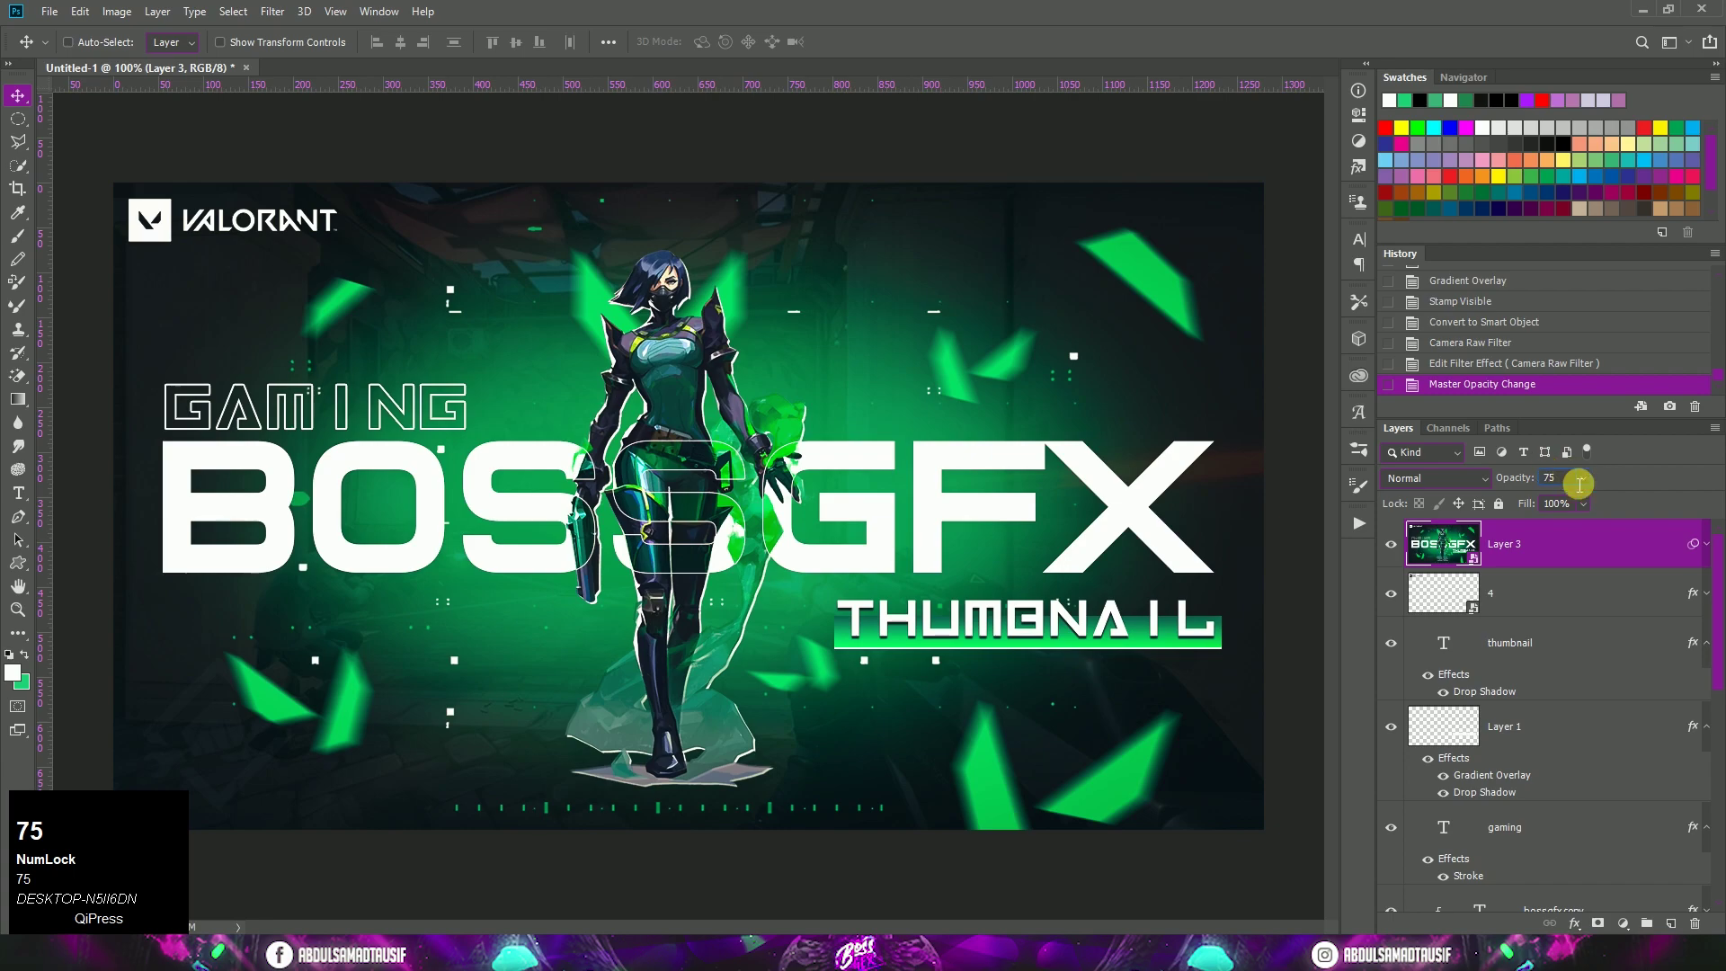
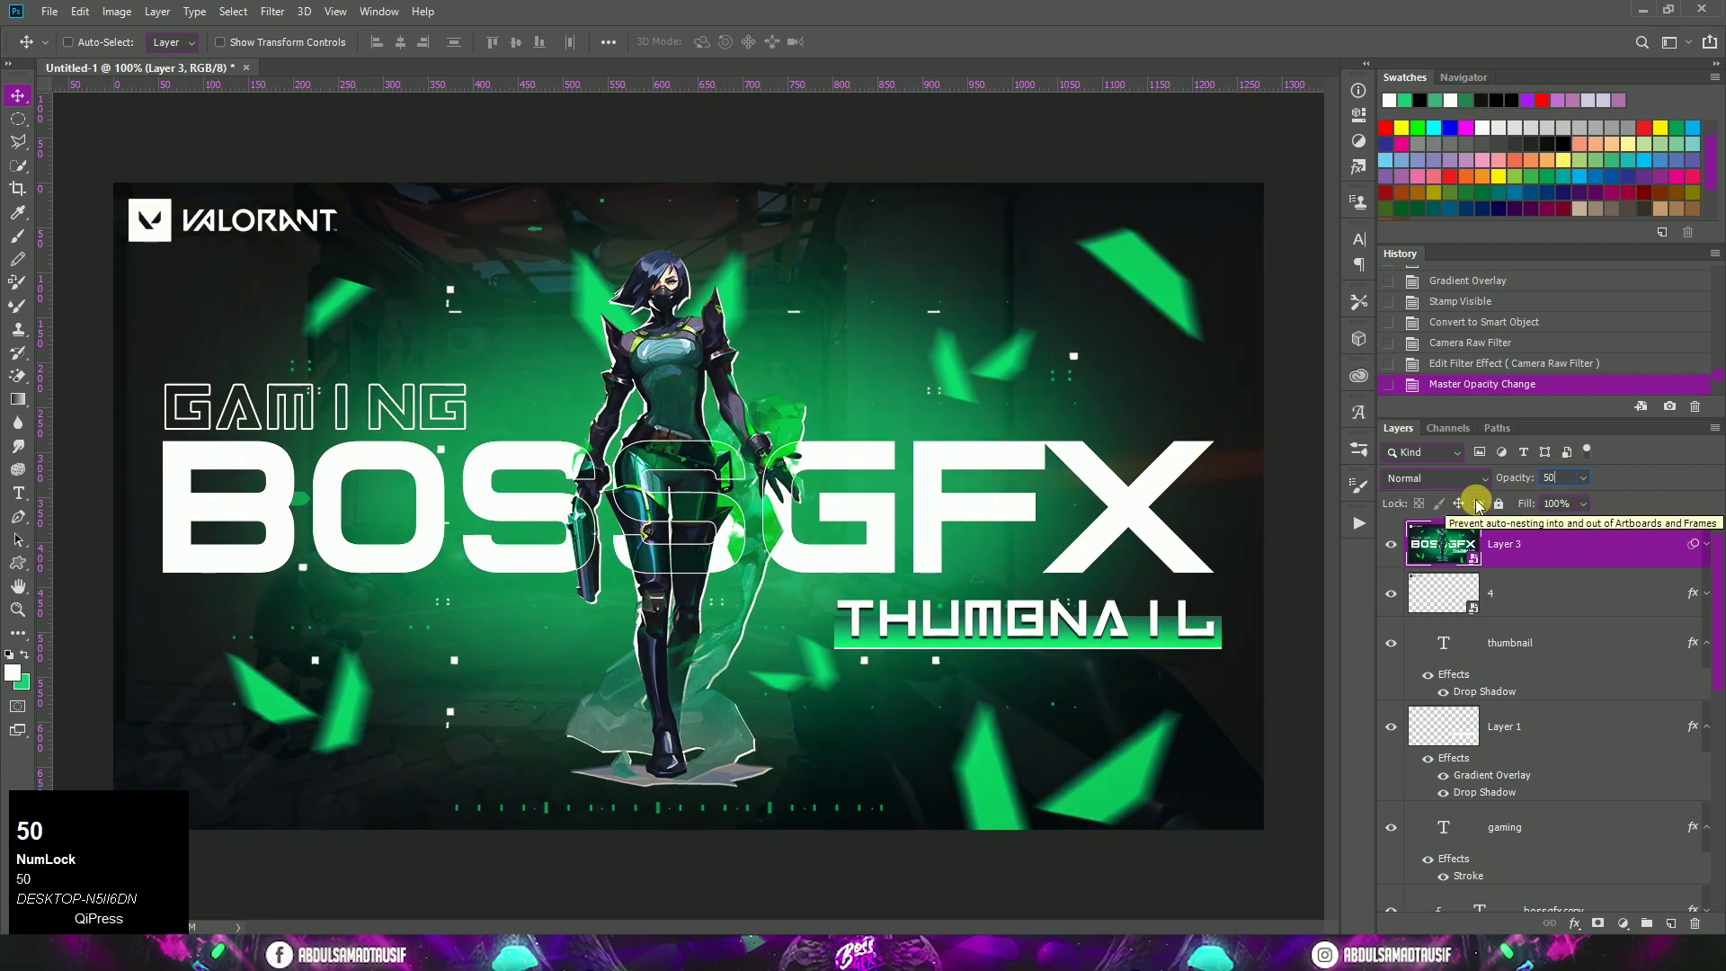
pyautogui.click(1565, 493)
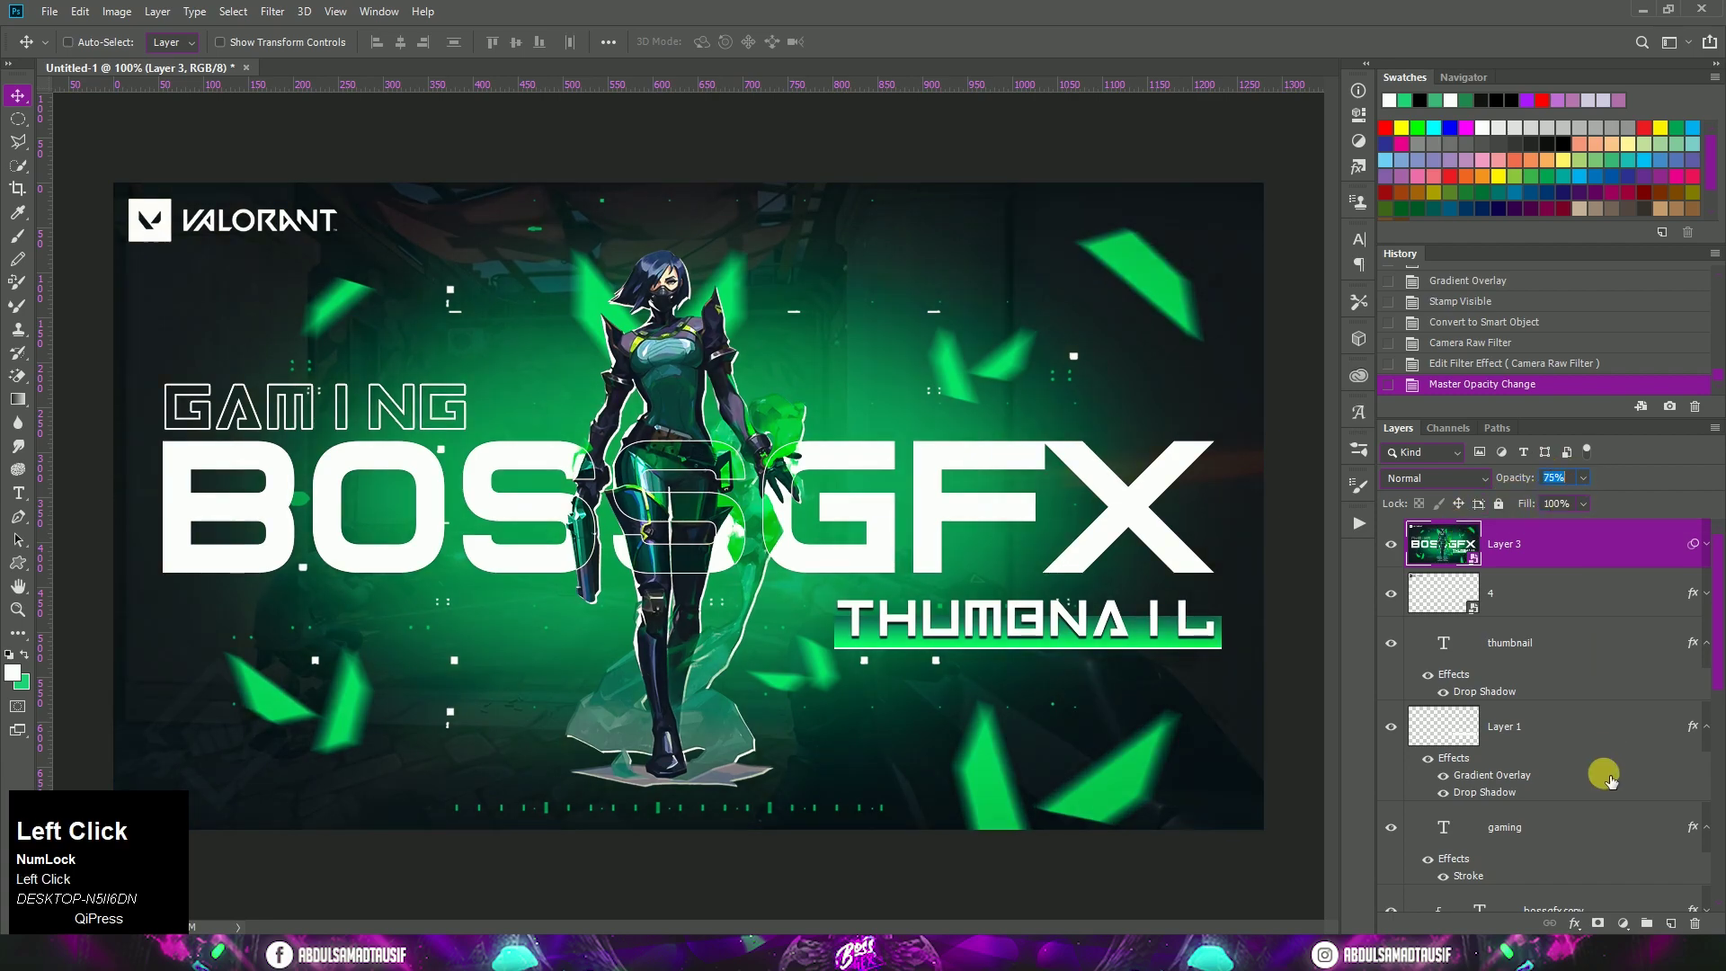
pyautogui.scroll(-3)
pyautogui.press('ctrl+g')
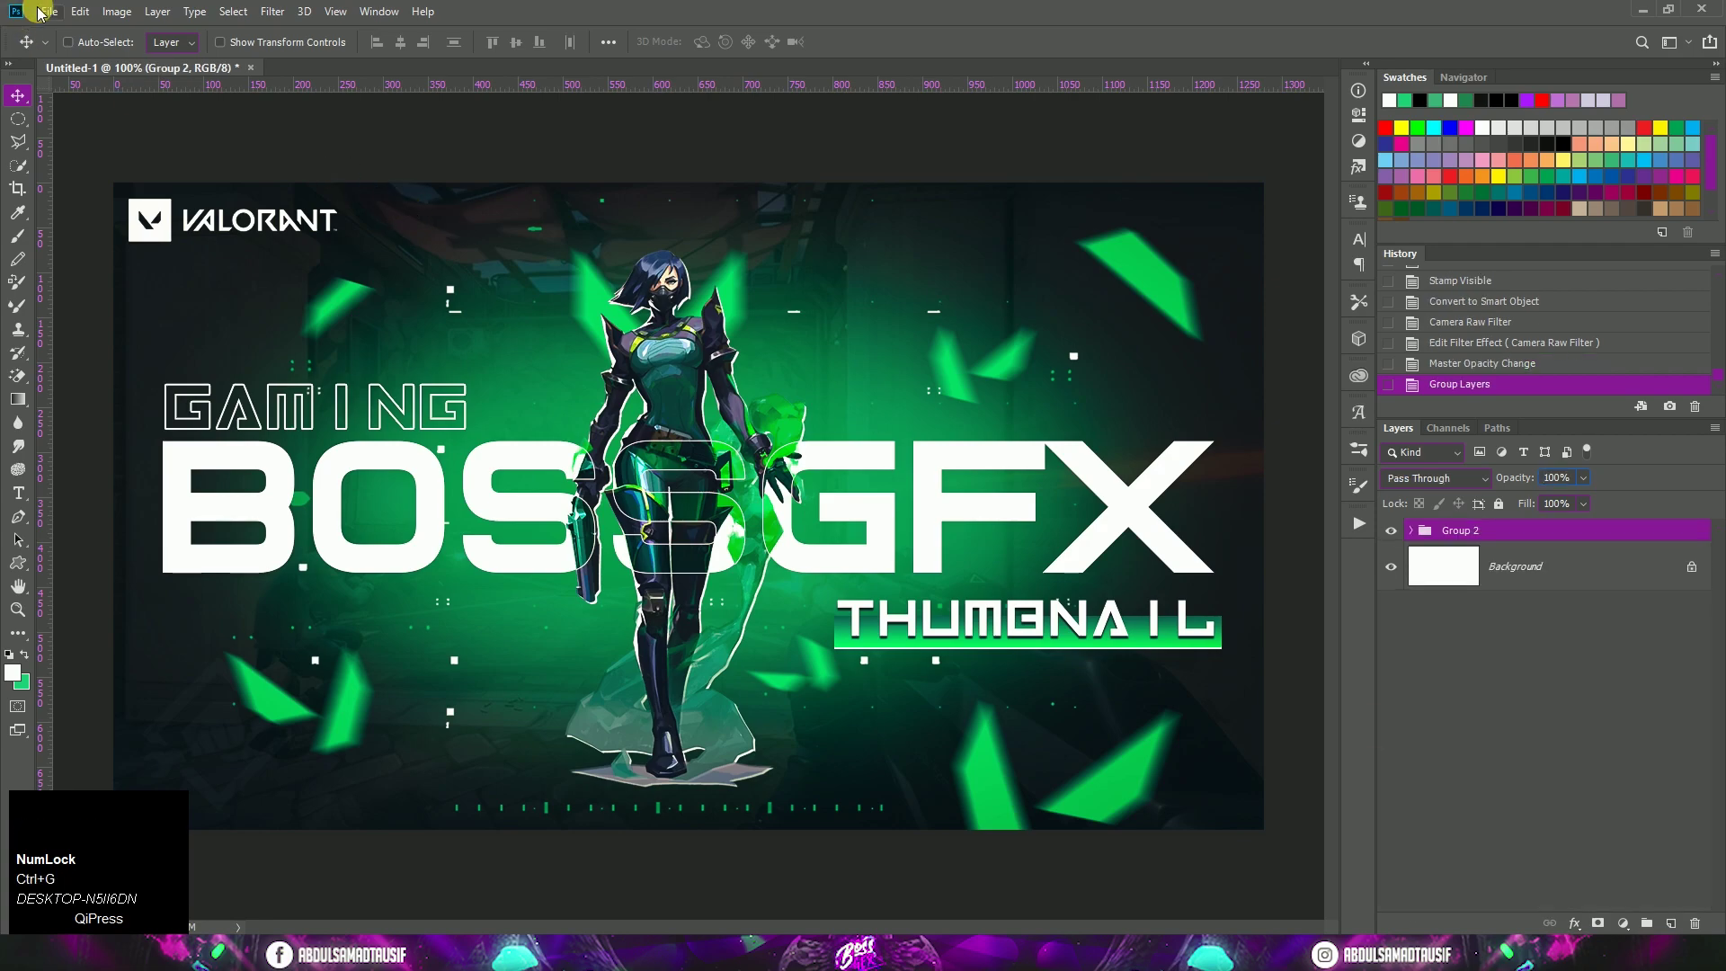
pyautogui.click(43, 16)
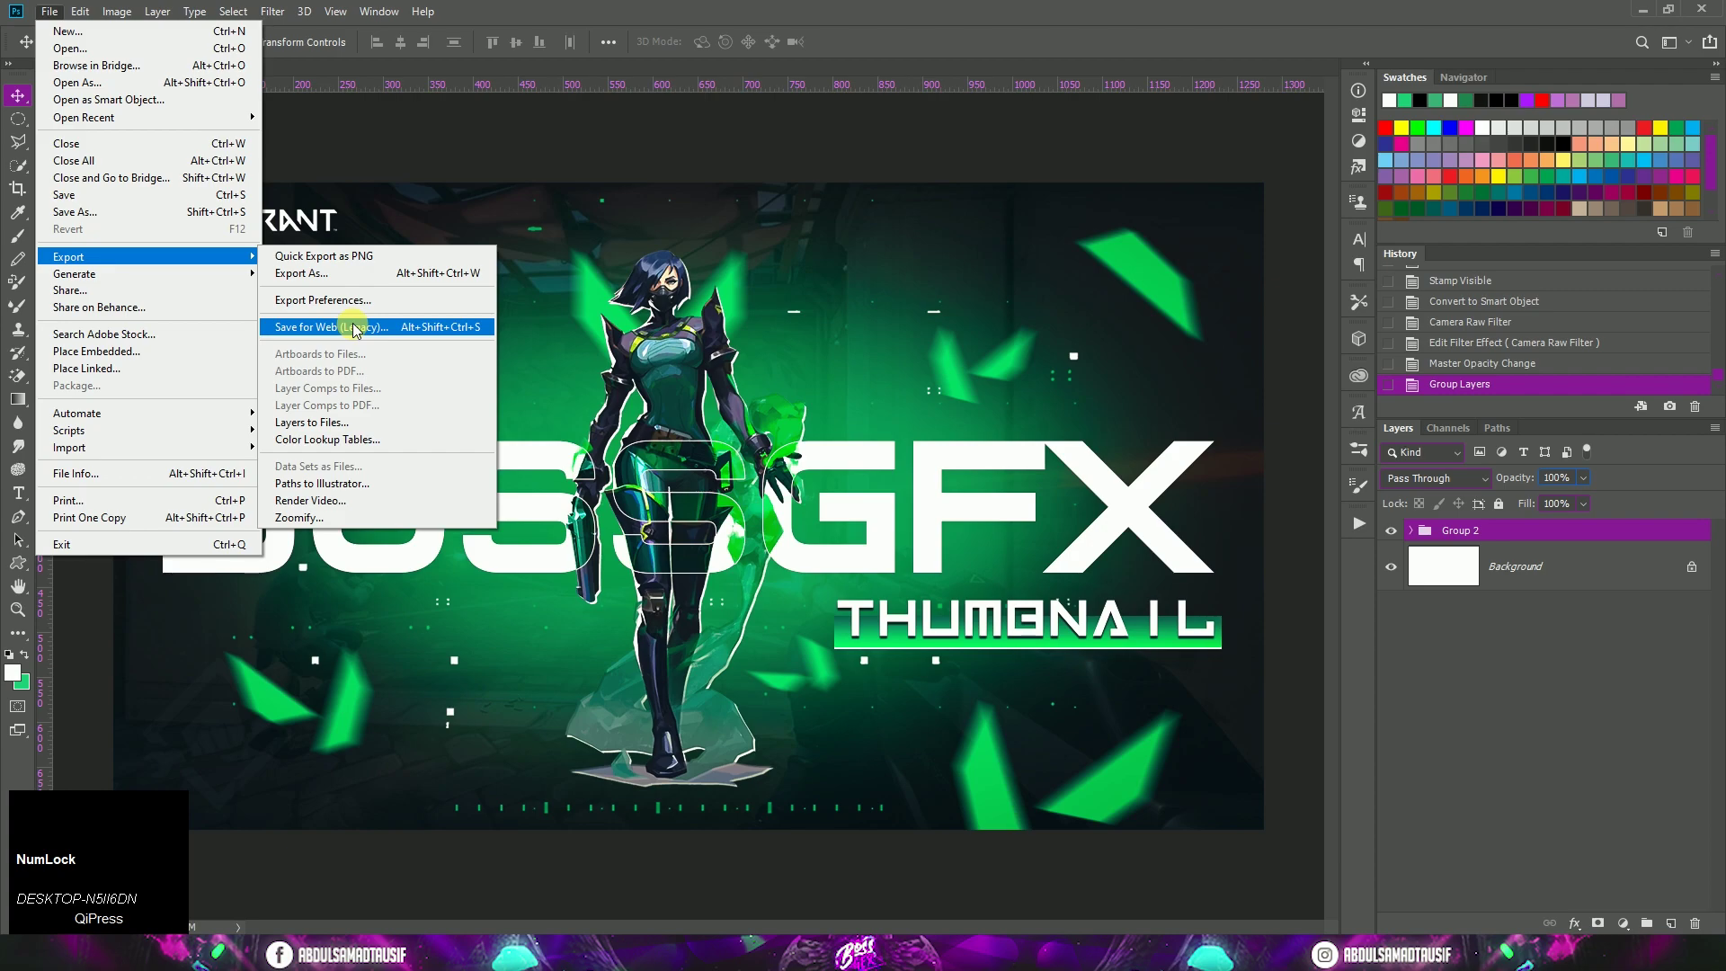
pyautogui.click(525, 349)
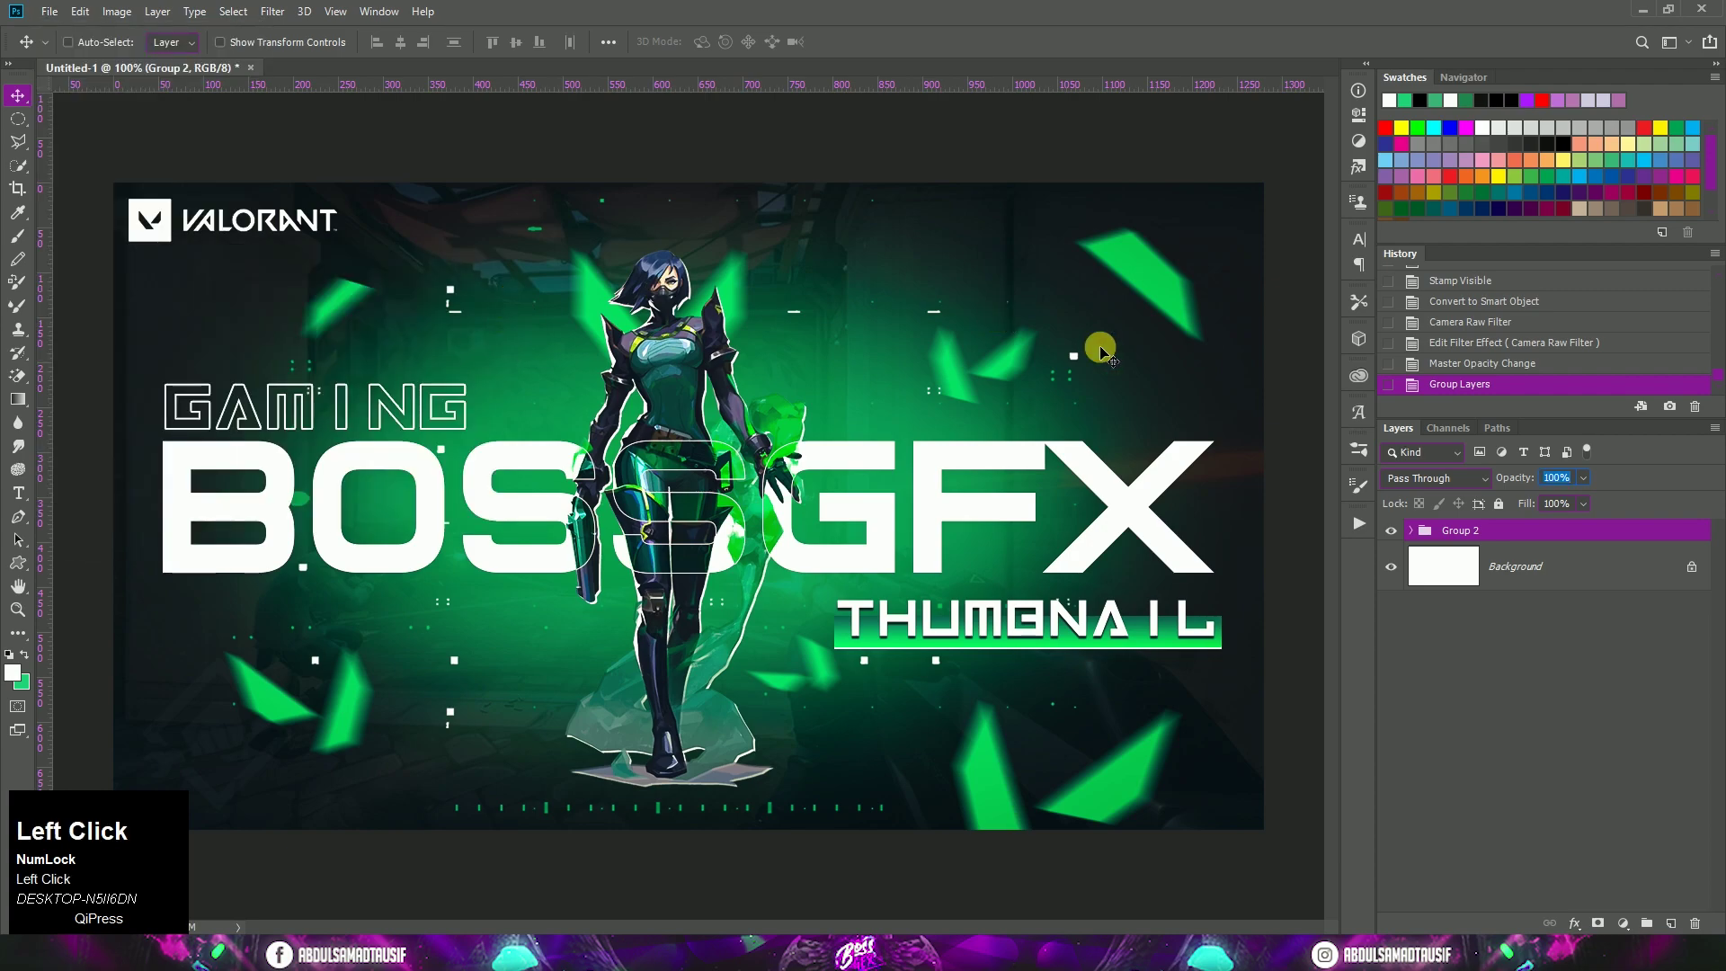